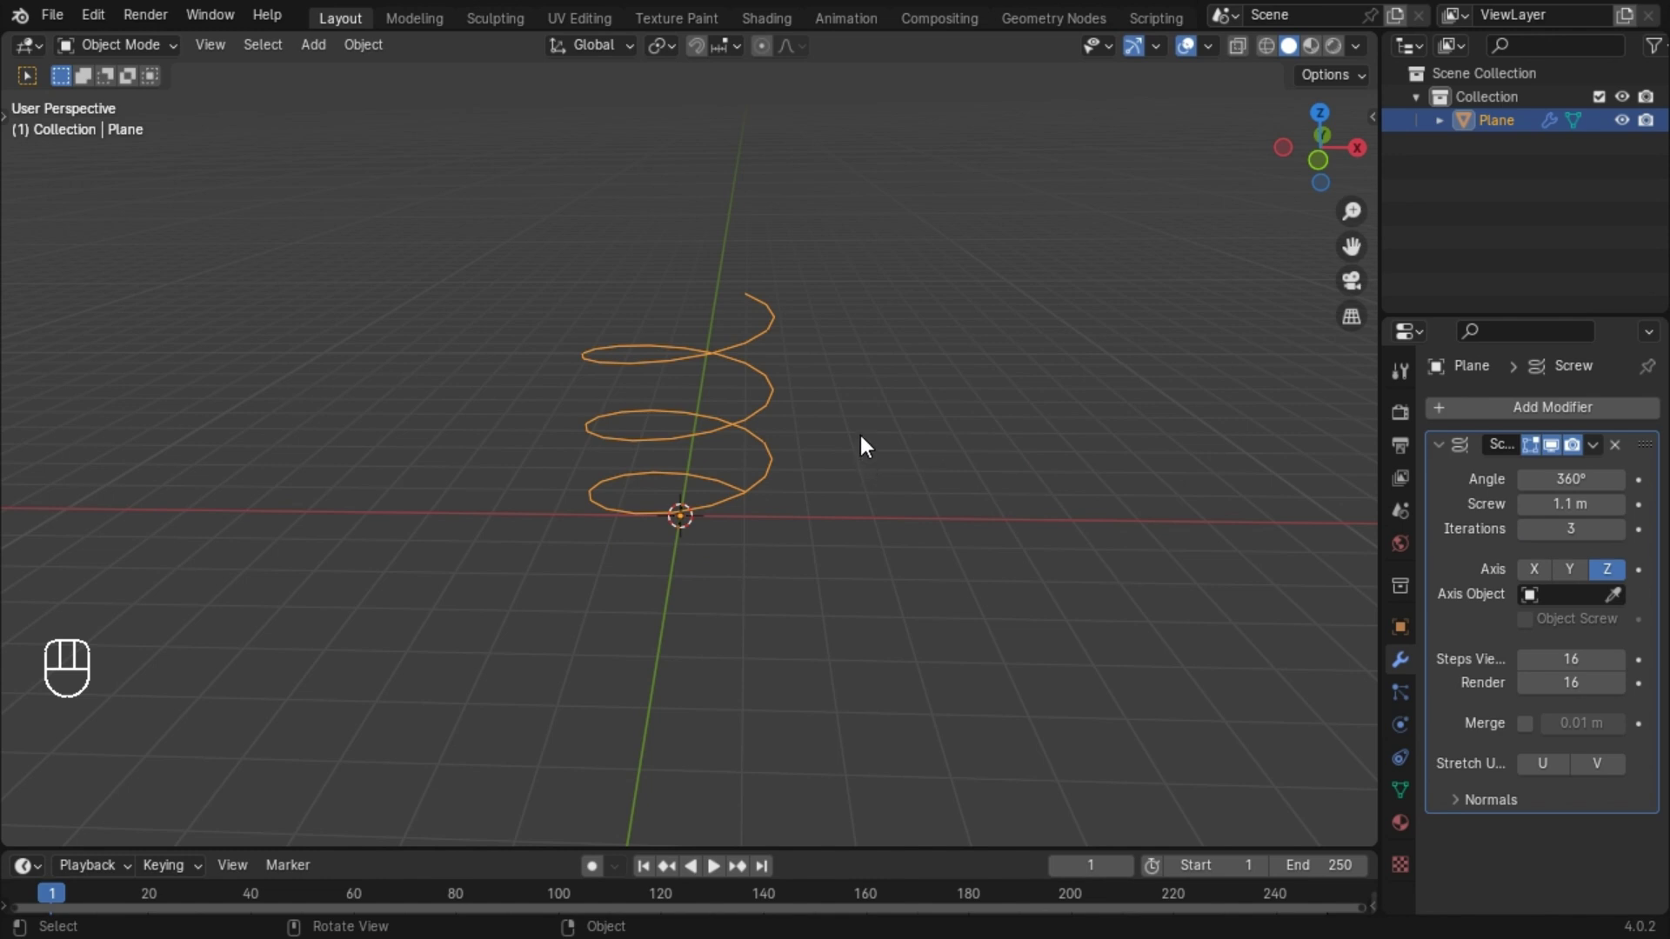
Add a cone and lift it 1 m along Z so its base rests on the ground inside the spiral.
{"action": "key", "text": "shift+a"}
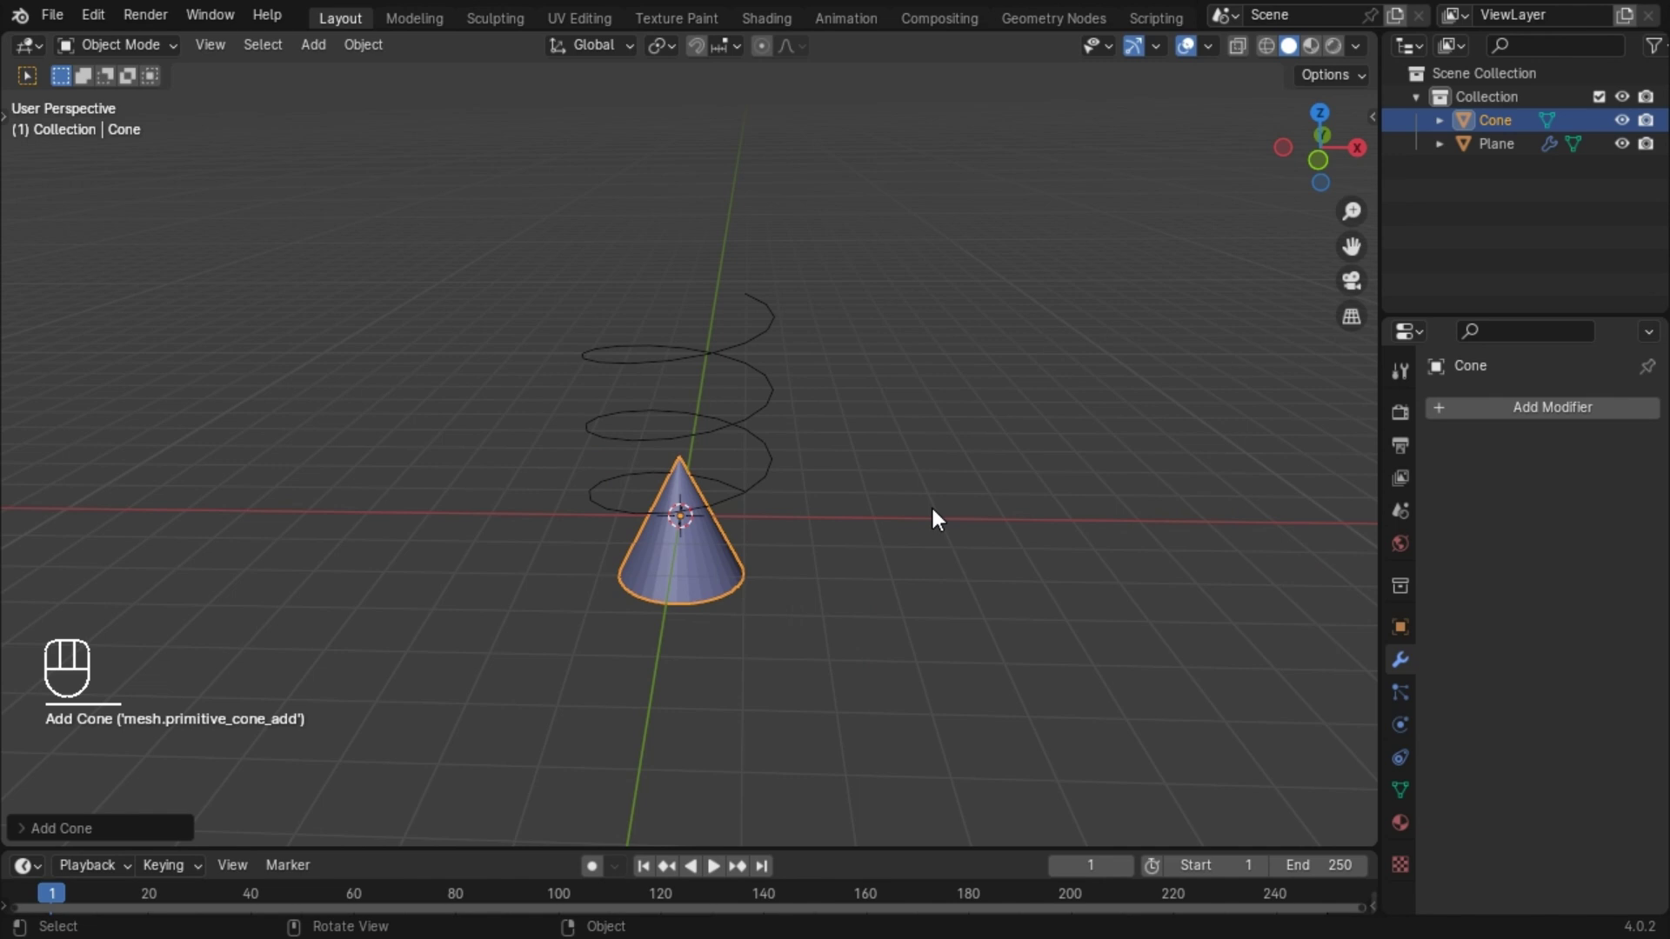
{"action": "key", "text": "g"}
{"action": "key", "text": "z"}
{"action": "key", "text": "1"}
{"action": "left_click_drag", "start_coordinate": [864, 512], "coordinate": [895, 475]}
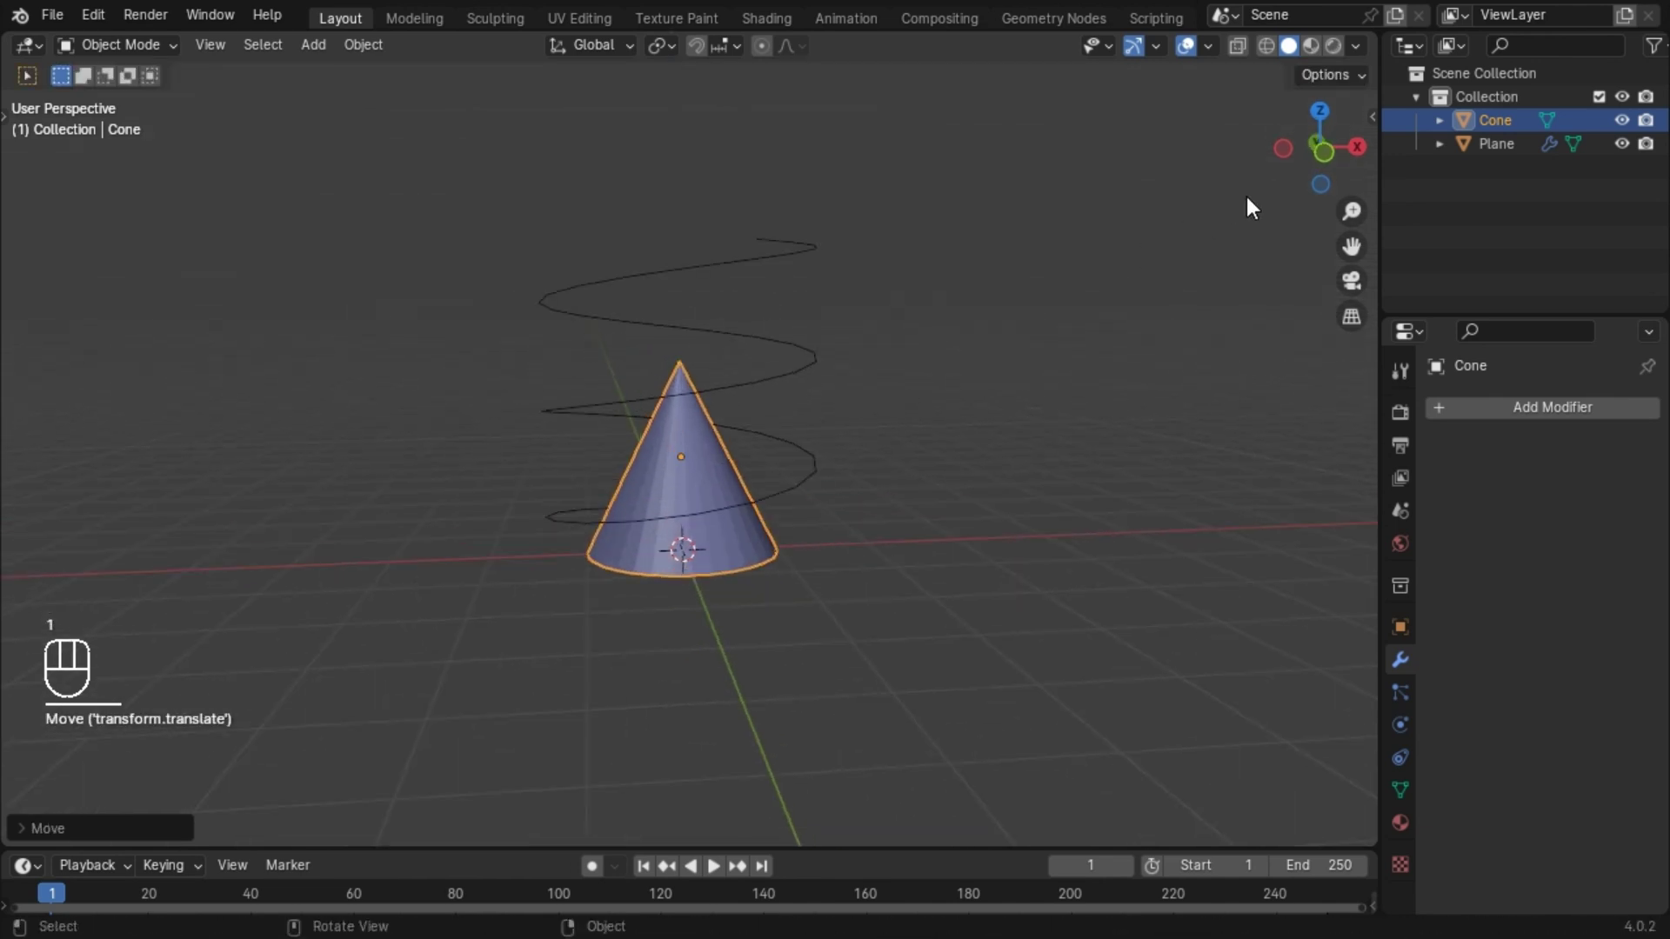
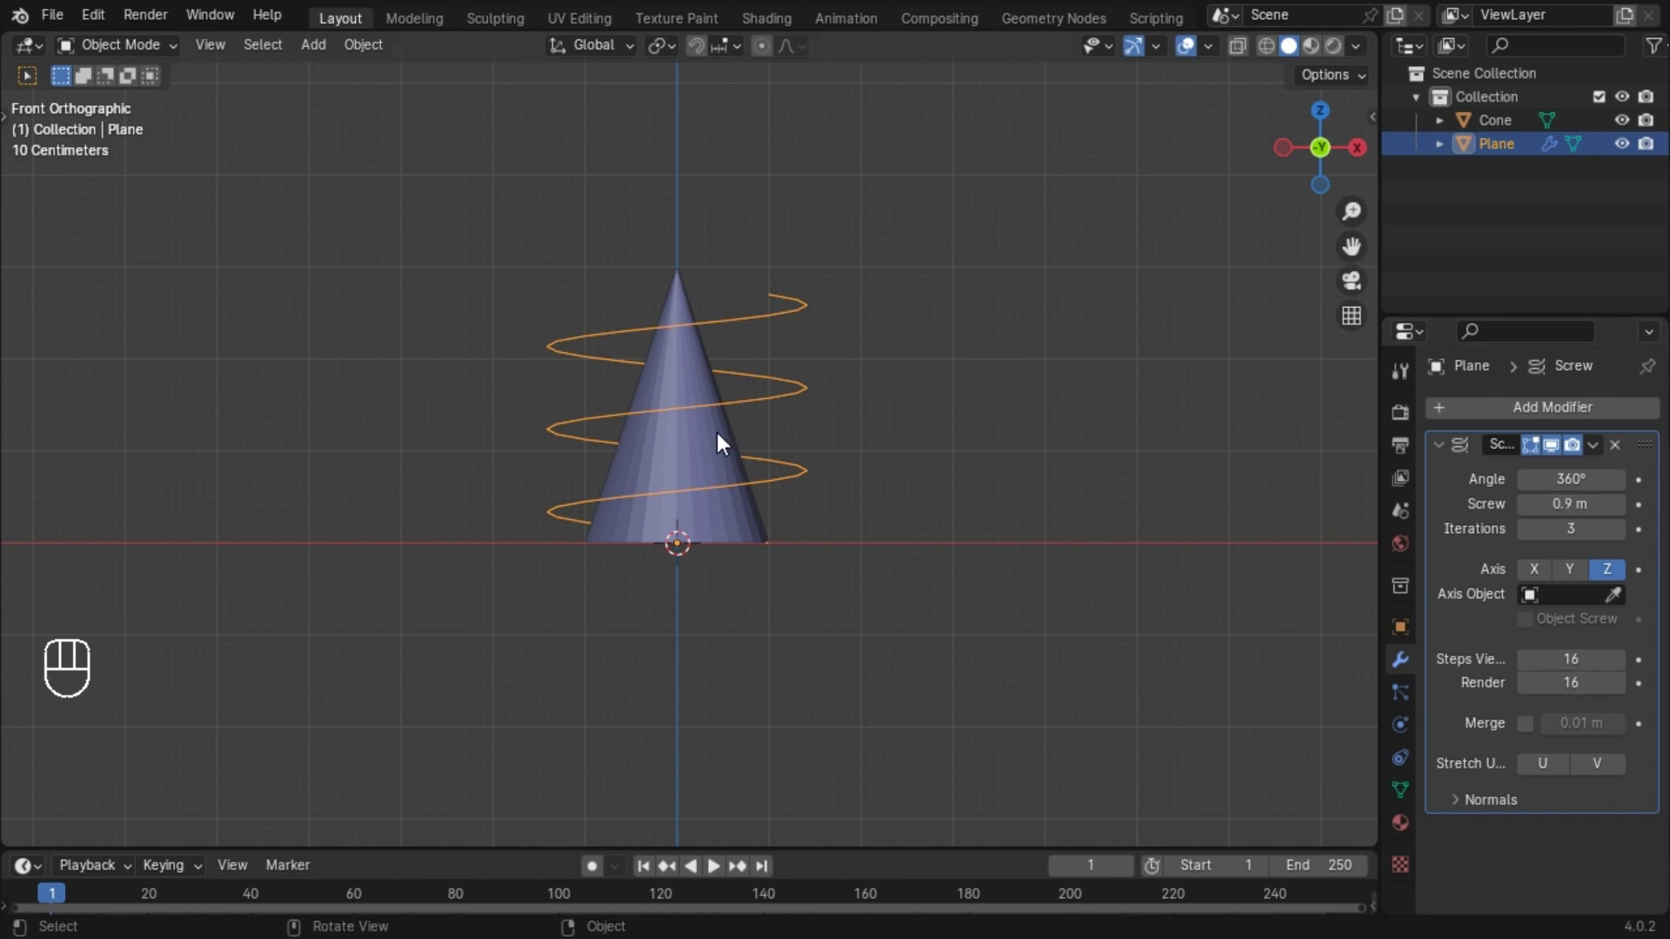
Add a Shrinkwrap modifier to the spiral Plane targeting the Cone so it hugs the cone.
{"action": "left_click", "coordinate": [724, 462]}
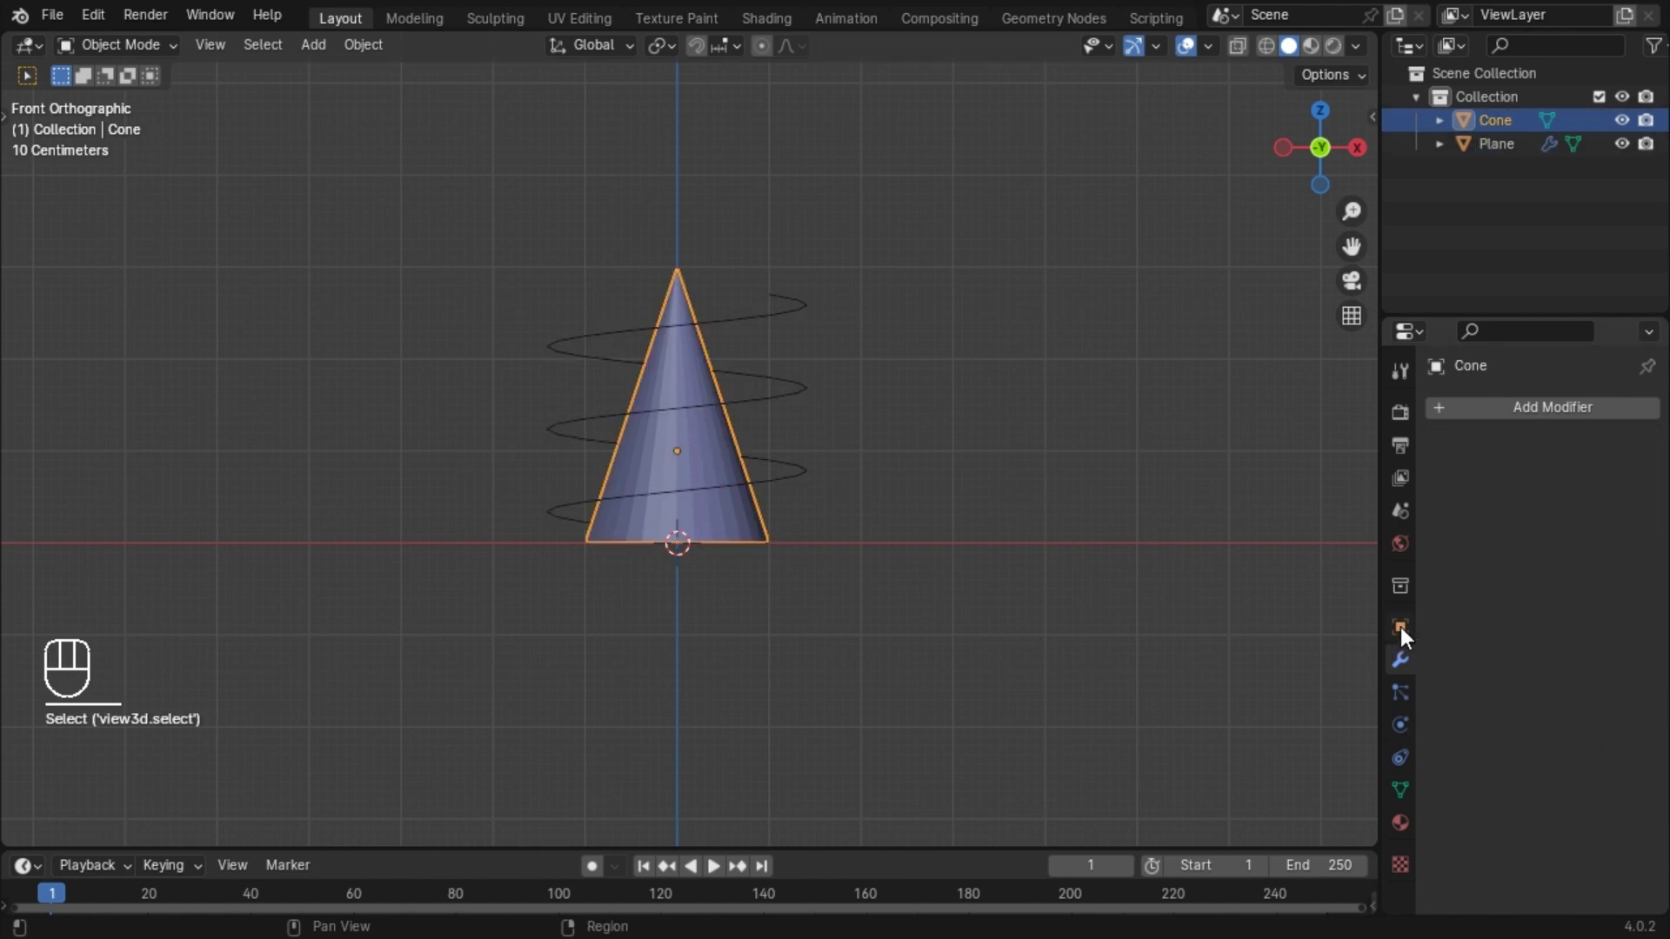
{"action": "left_click", "coordinate": [1407, 639]}
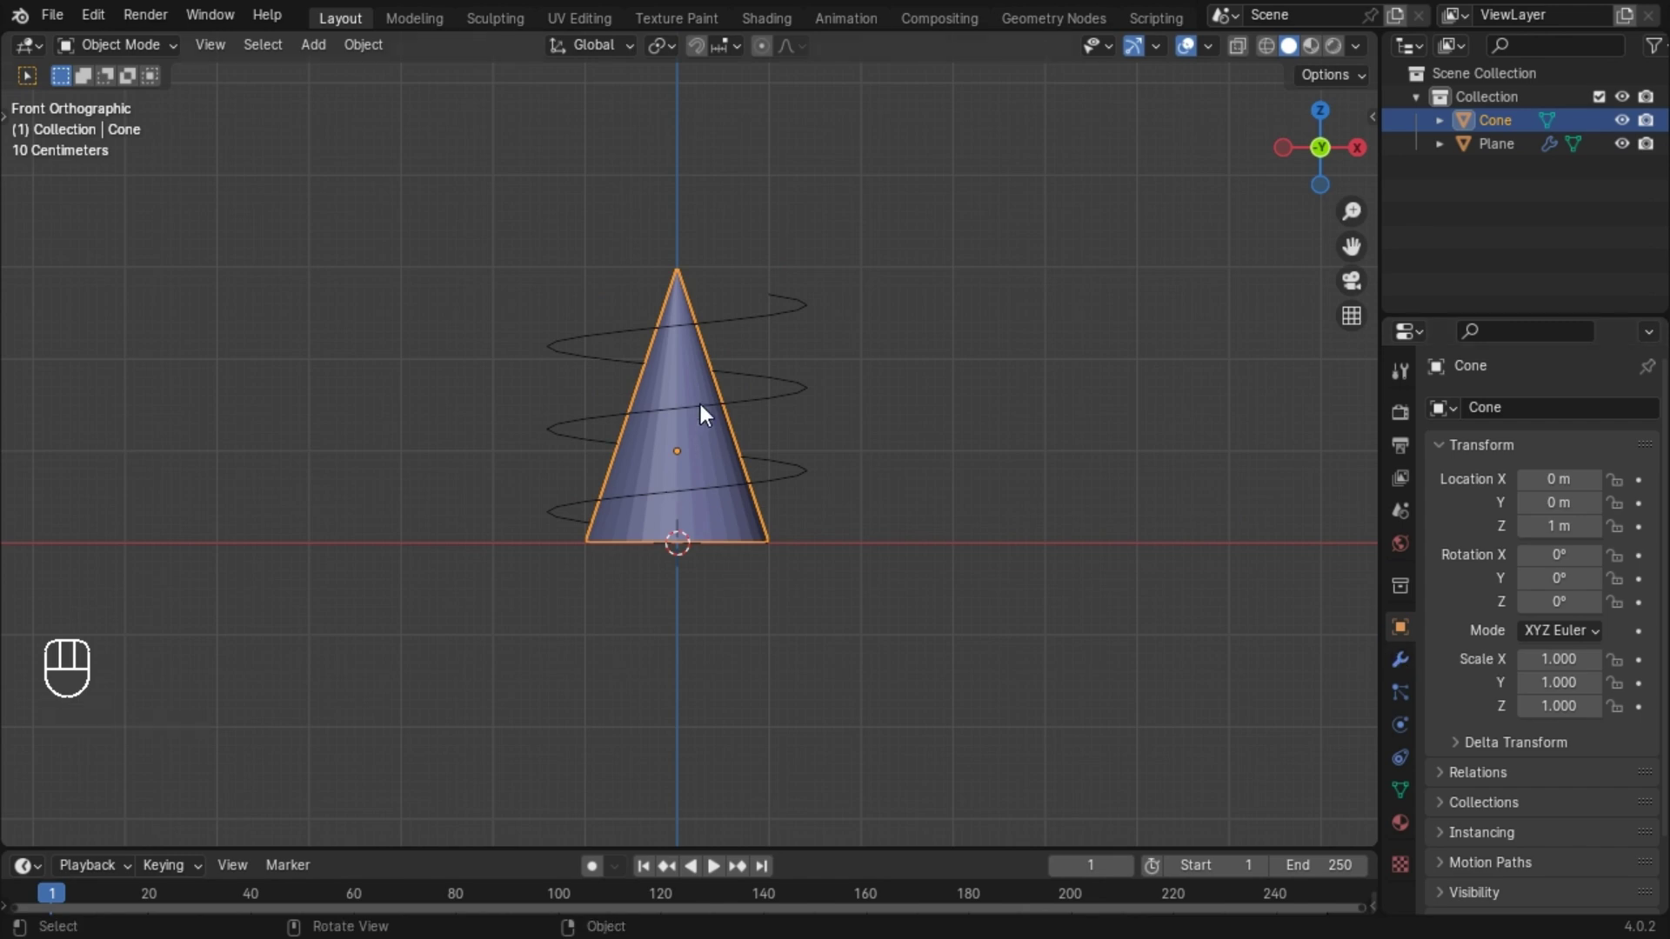
{"action": "left_click_drag", "start_coordinate": [1492, 417], "coordinate": [1190, 624]}
{"action": "left_click", "coordinate": [1447, 371]}
{"action": "left_click", "coordinate": [1621, 576]}
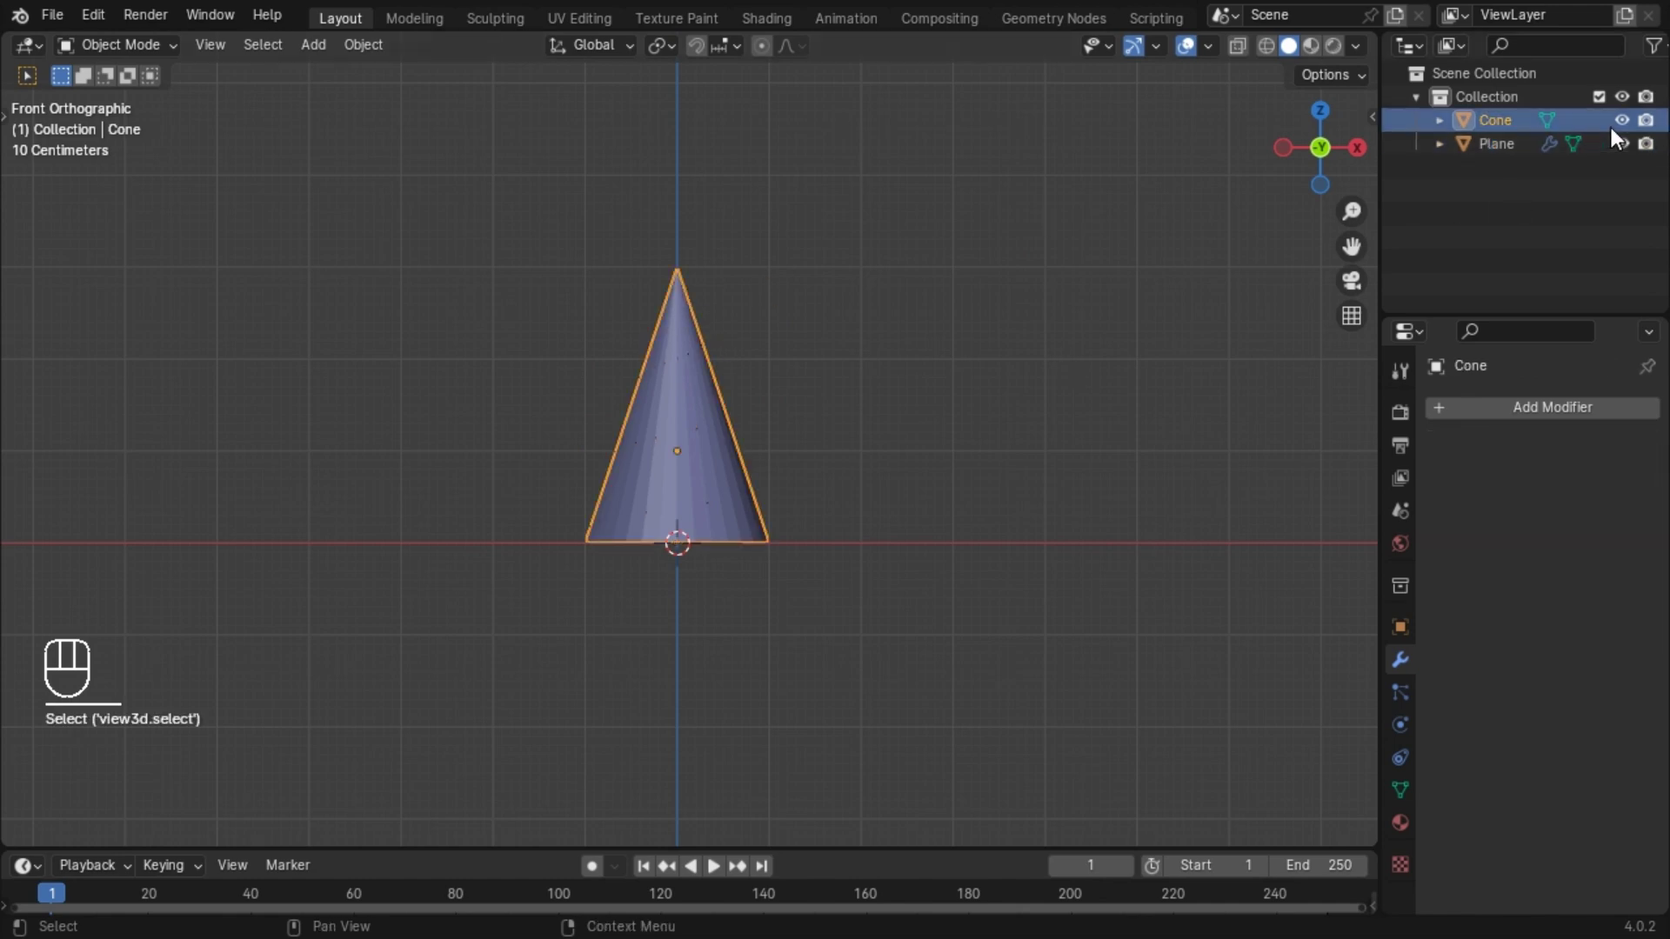
Hide the cone in the outliner and convert the spiral to a curve.
{"action": "left_click_drag", "start_coordinate": [1630, 120], "coordinate": [667, 381]}
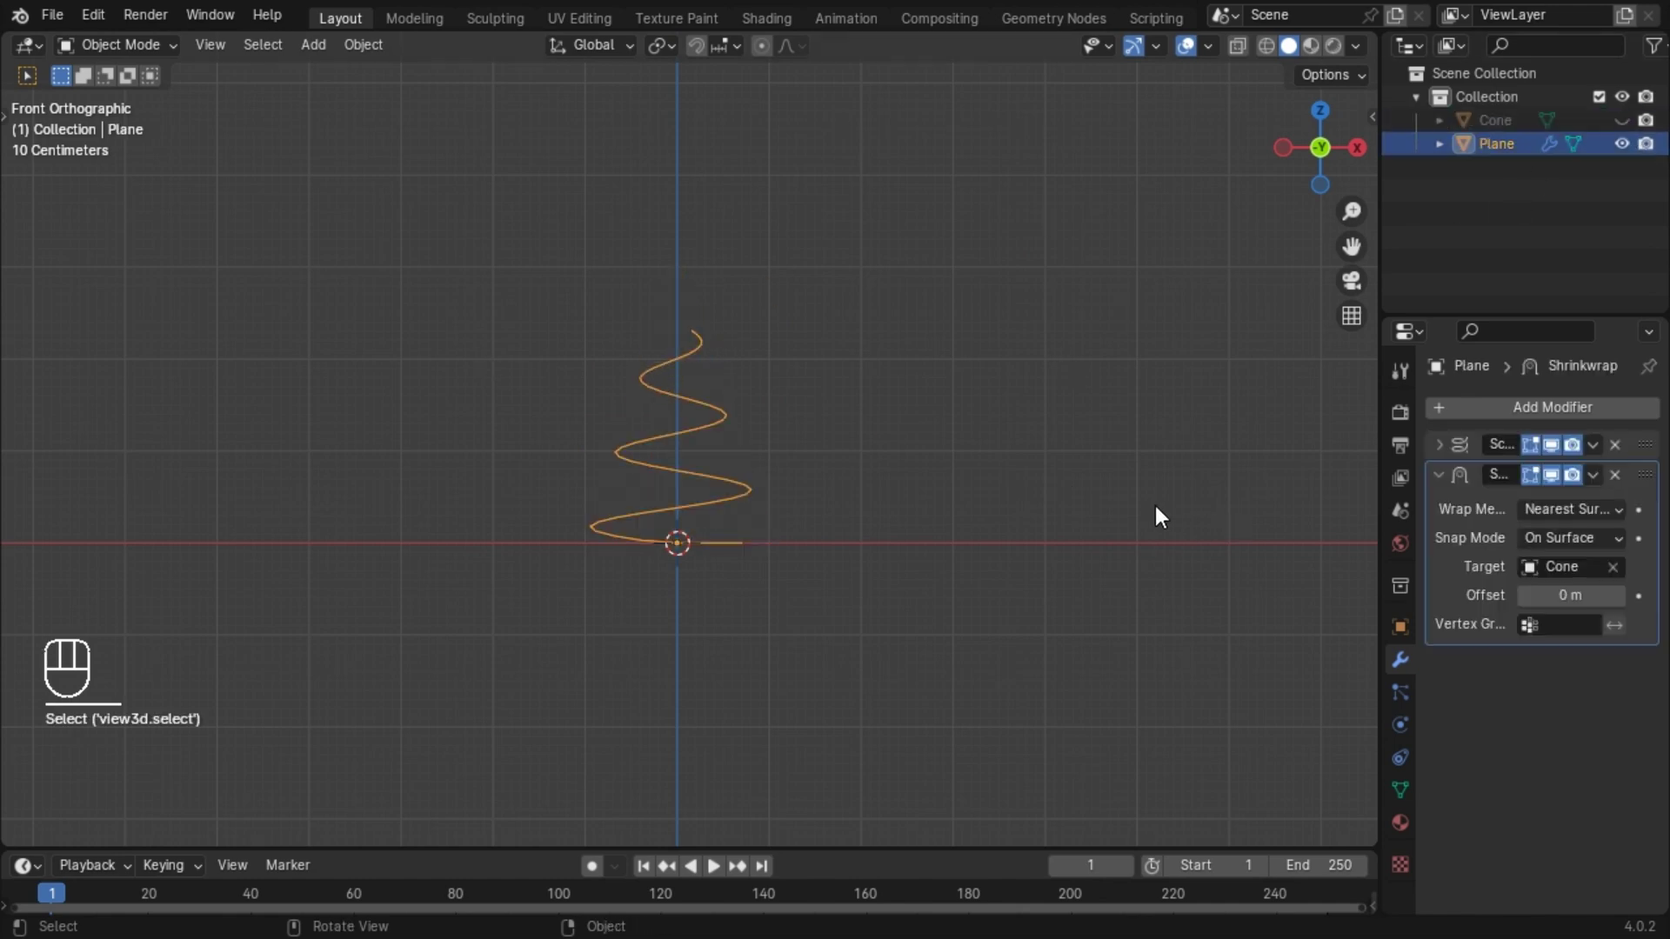
{"action": "left_click_drag", "start_coordinate": [683, 375], "coordinate": [808, 450]}
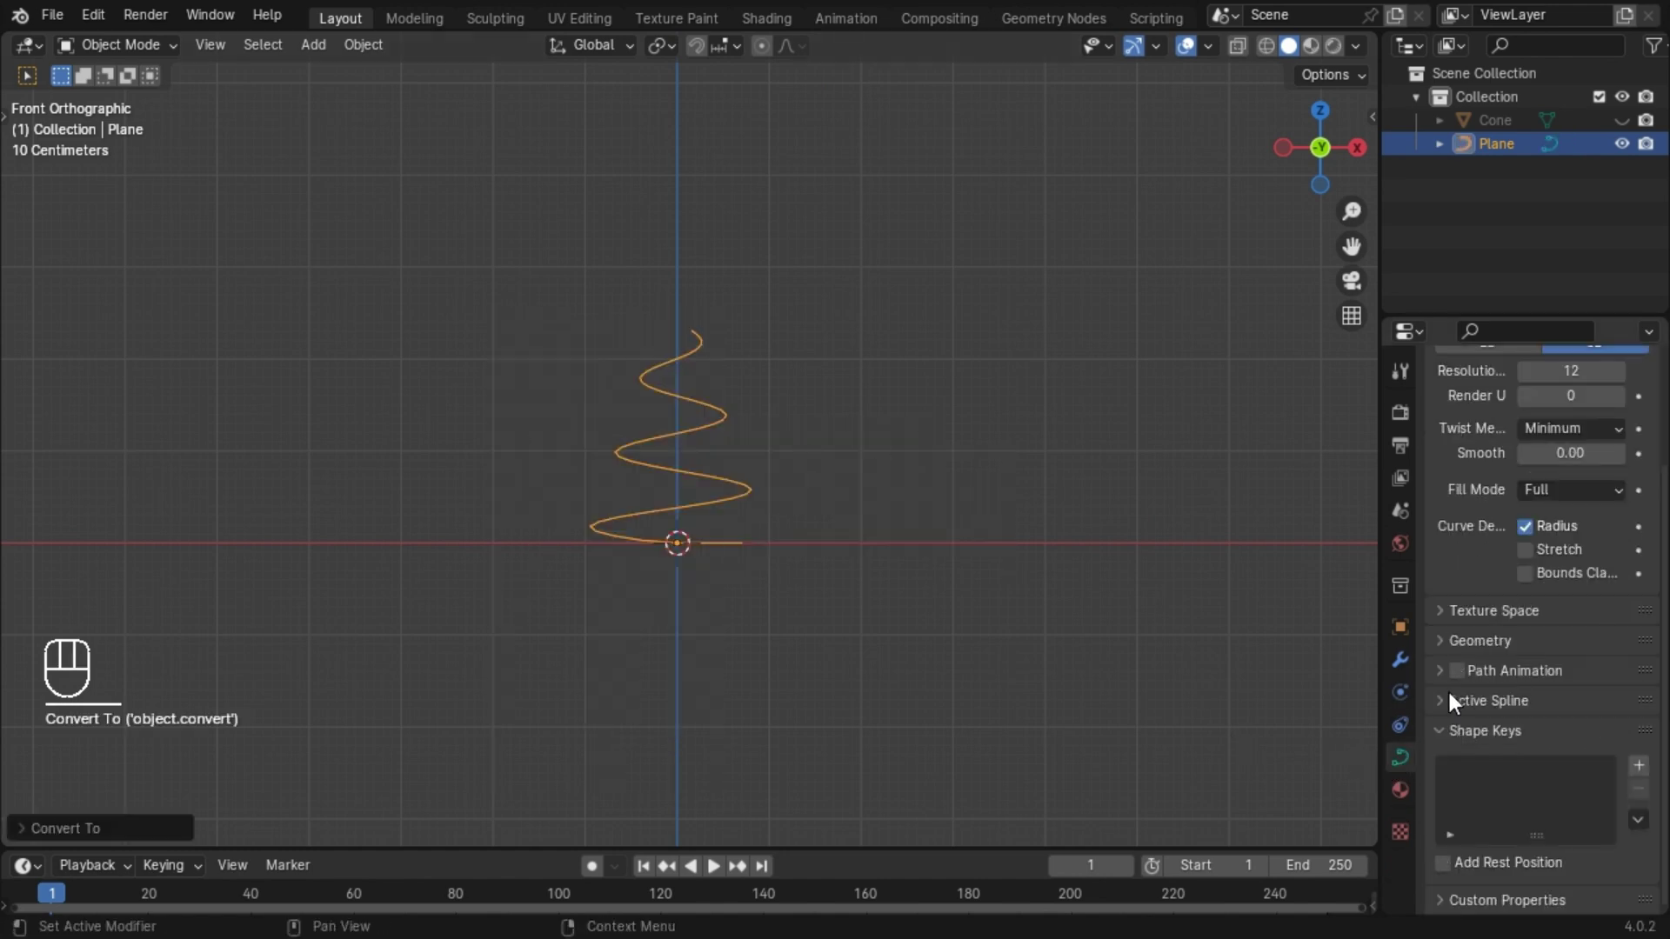
Give the spiral curve a round bevel depth of 0.11 m to make it a tube.
{"action": "left_click", "coordinate": [1445, 644]}
{"action": "left_click_drag", "start_coordinate": [1622, 687], "coordinate": [1609, 684]}
{"action": "left_click_drag", "start_coordinate": [683, 321], "coordinate": [693, 355]}
Duplicate the tube and rotate the copy 90° around Z between the turns.
{"action": "key", "text": "shift+d"}
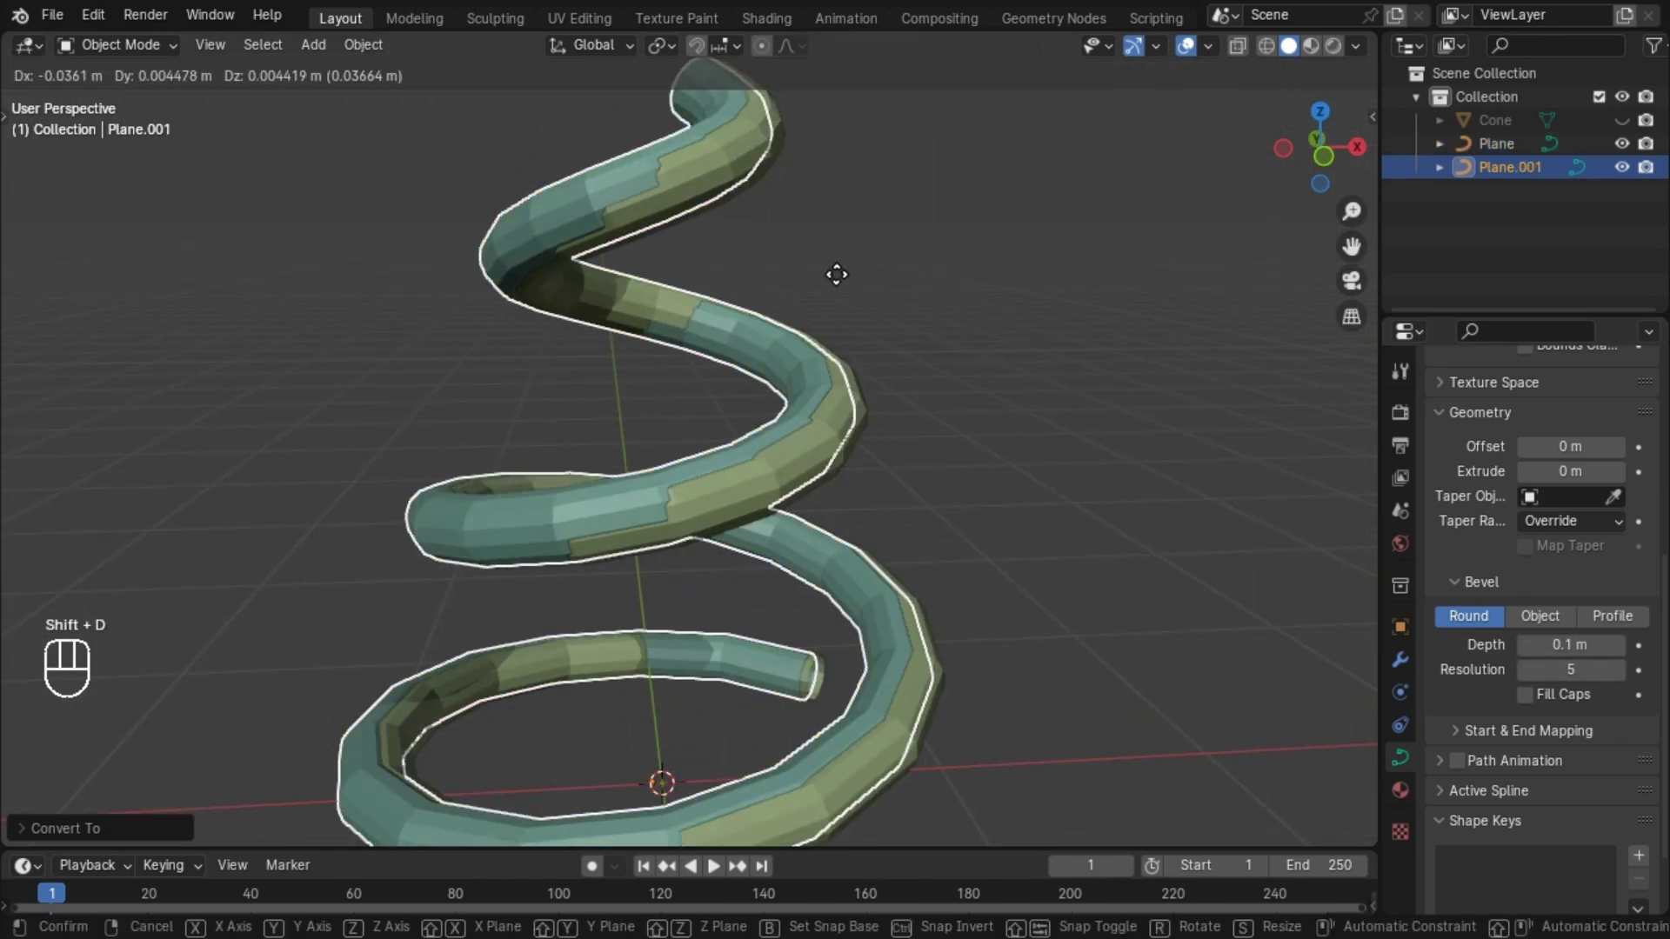
{"action": "key", "text": "r"}
{"action": "key", "text": "z"}
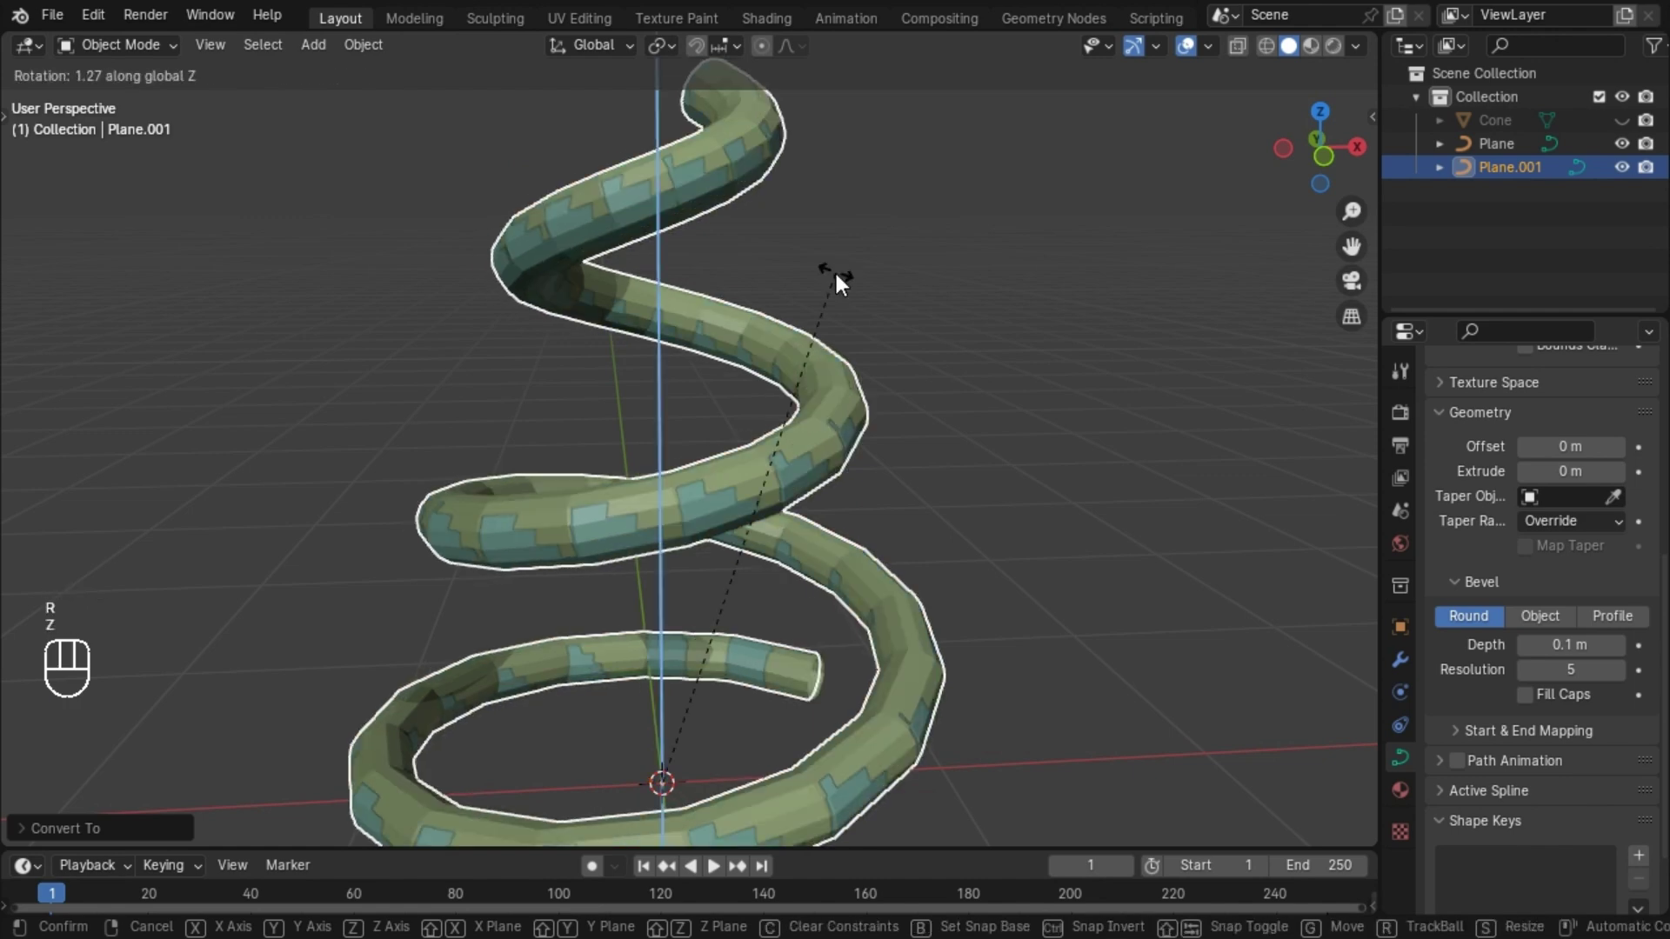
{"action": "key", "text": "KP_9"}
{"action": "key", "text": "KP_0"}
{"action": "key", "text": "KP_Enter"}
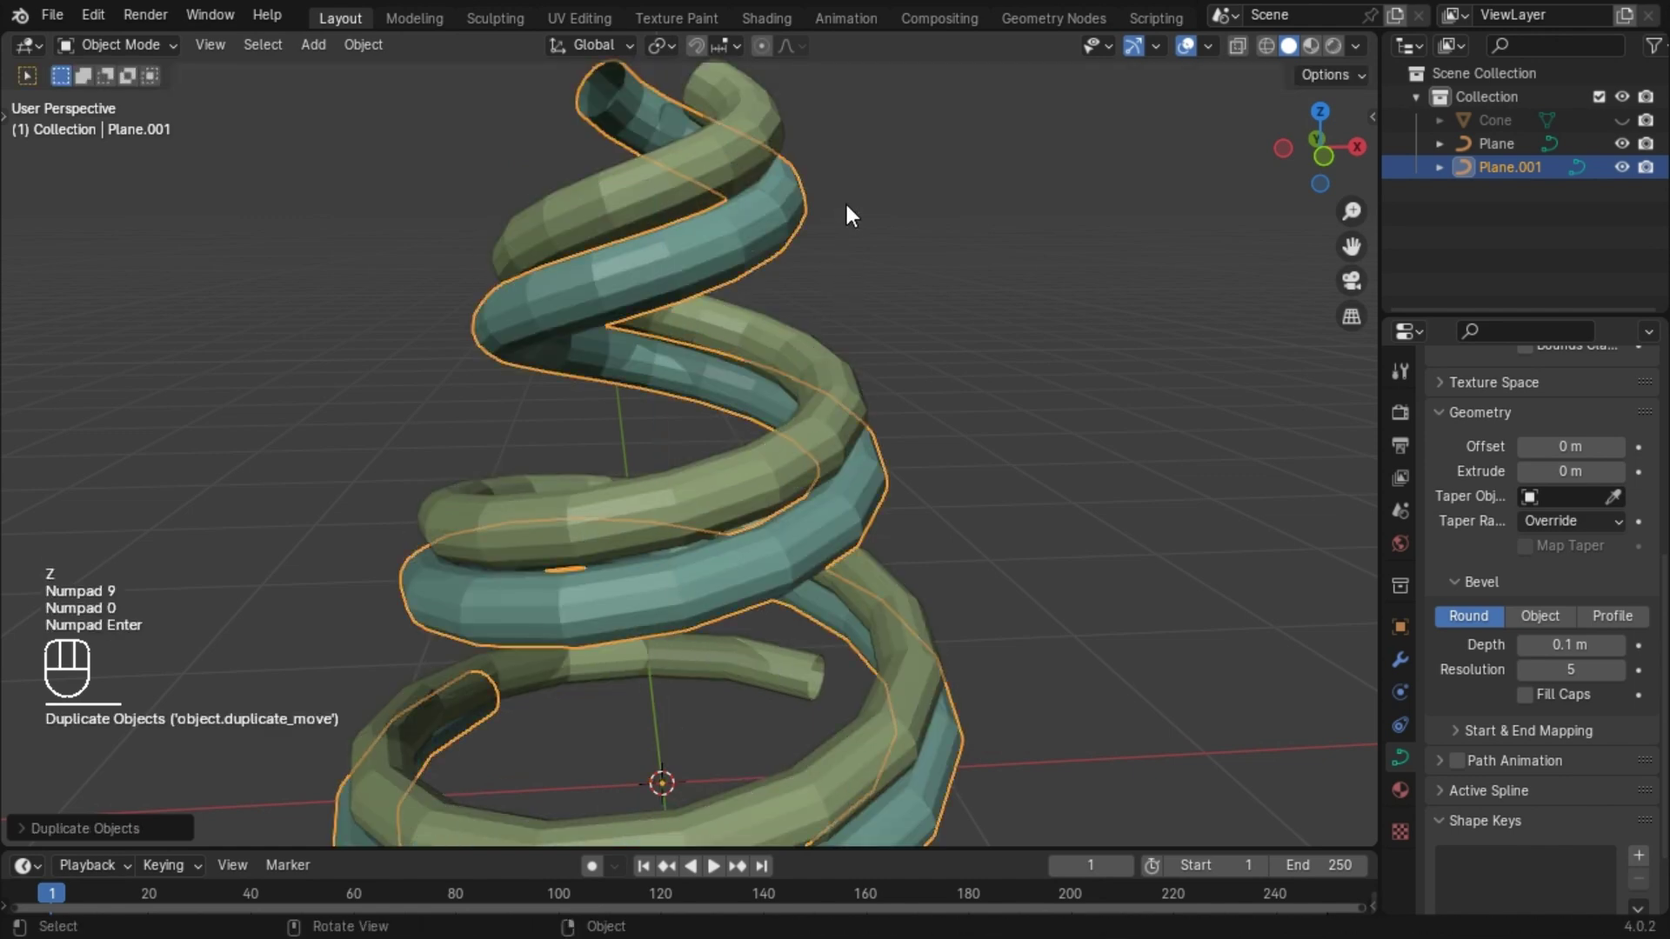
{"action": "left_click_drag", "start_coordinate": [849, 413], "coordinate": [844, 389]}
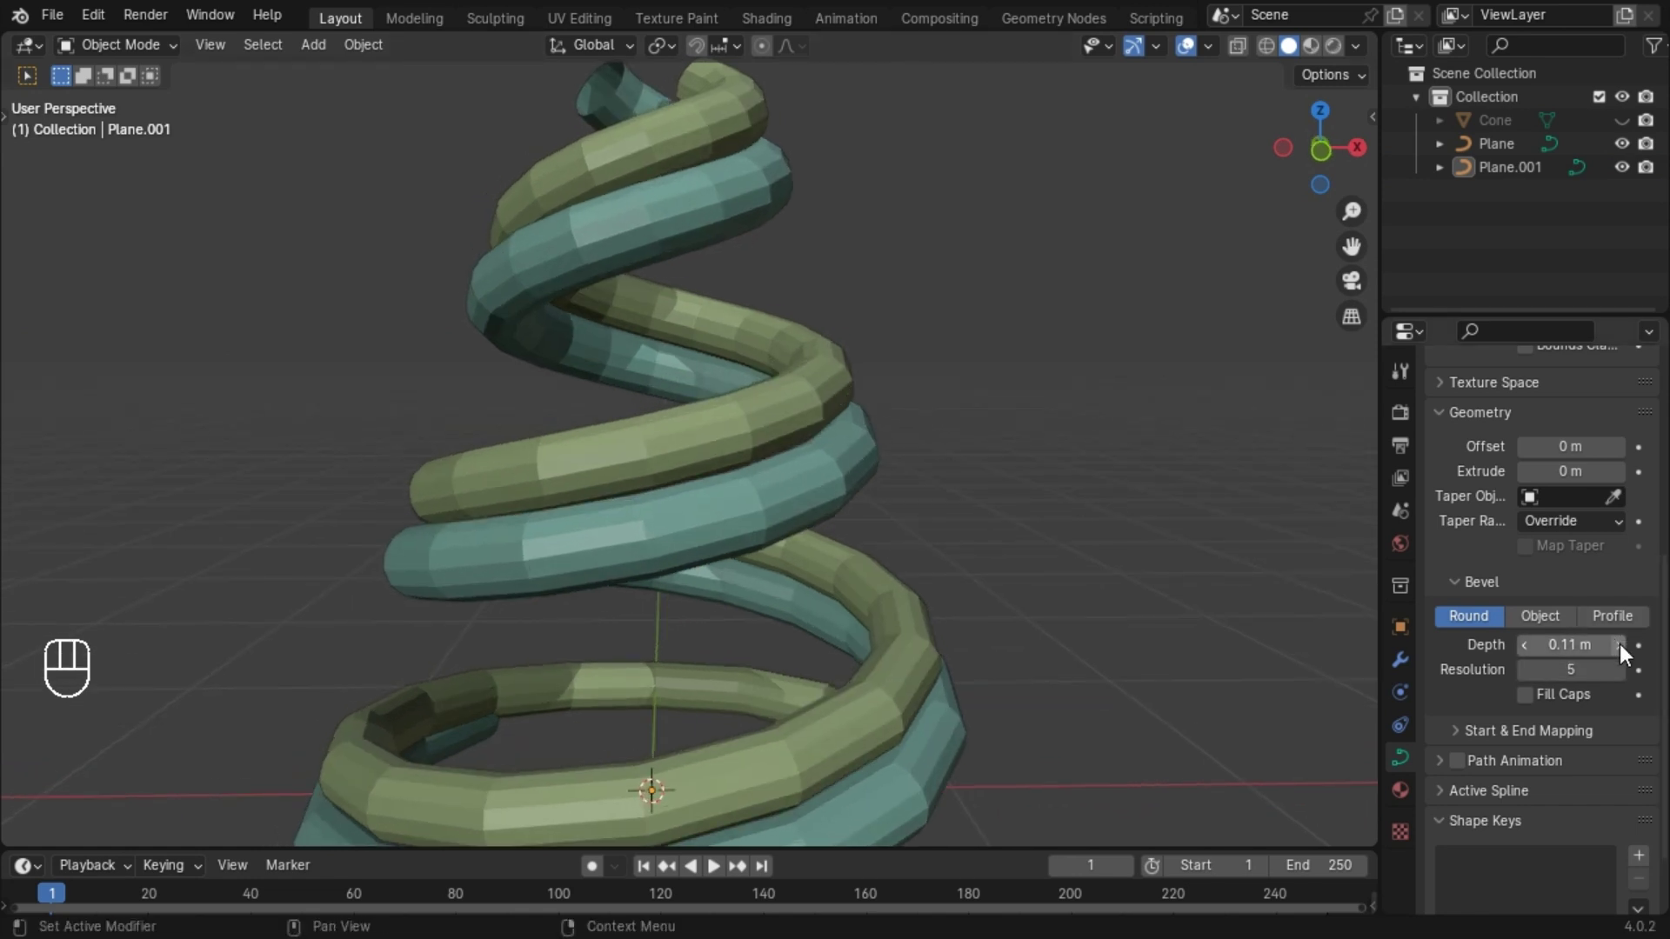
Delete the extra tube copy and reselect the original spiral tube.
{"action": "left_click", "coordinate": [796, 518]}
{"action": "key", "text": "x"}
{"action": "key", "text": "x"}
{"action": "left_click", "coordinate": [813, 415]}
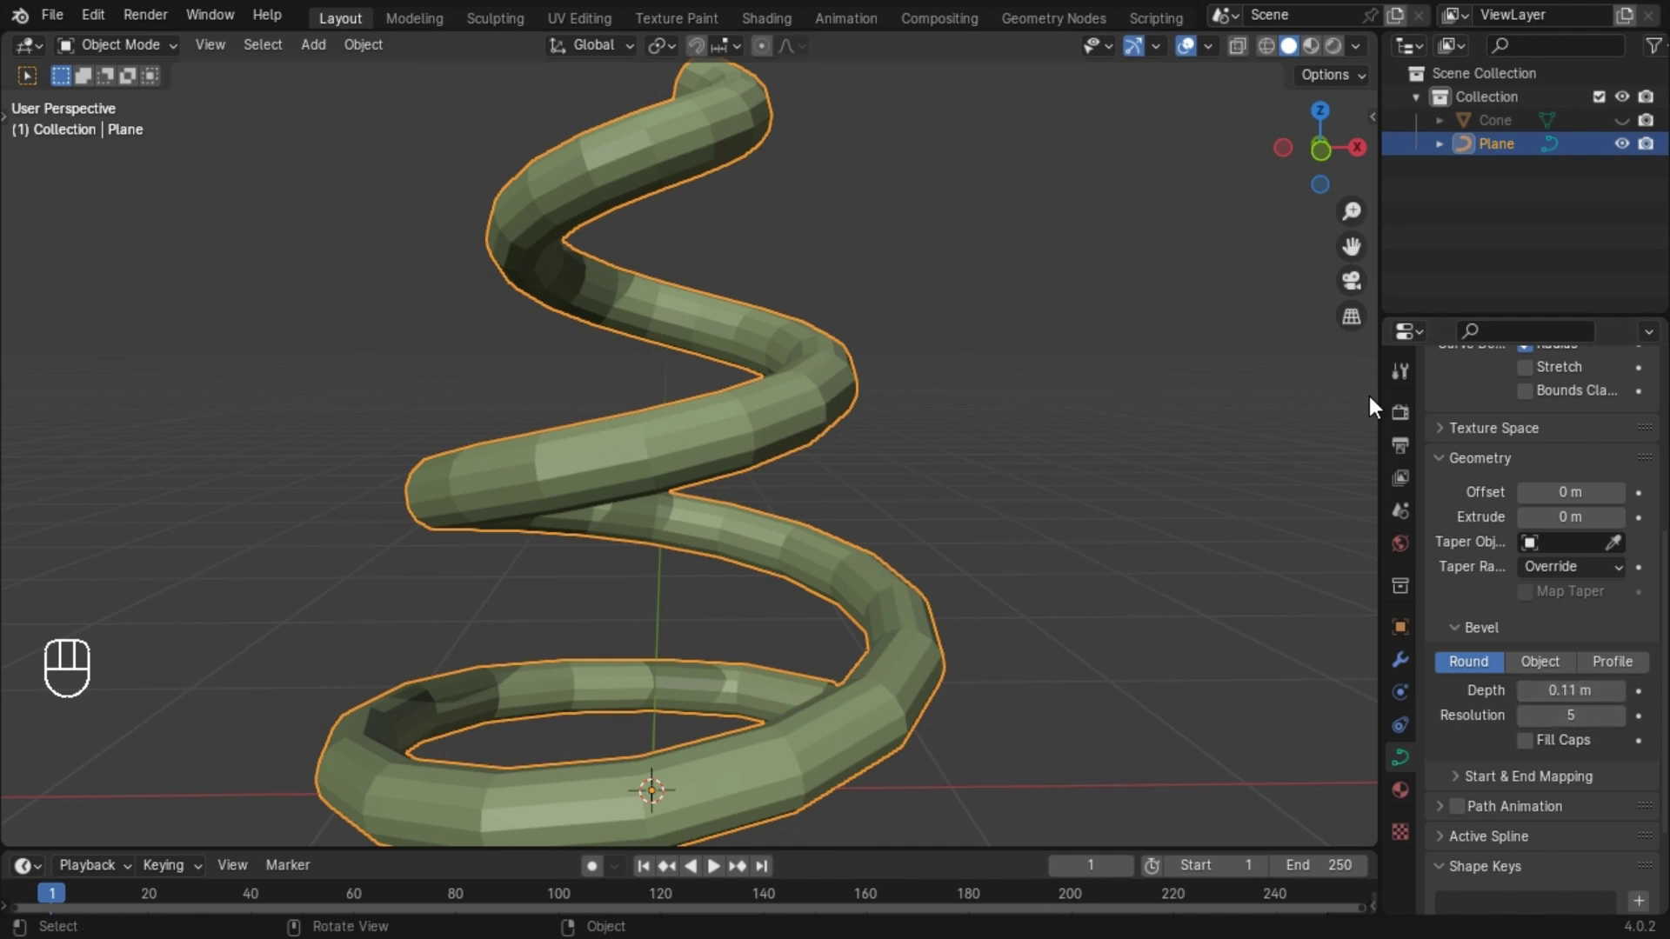
In Edit Mode, set the pivot to the 3D cursor and rotate the stem segment about -30° to tilt it upward.
{"action": "middle_click", "coordinate": [745, 239]}
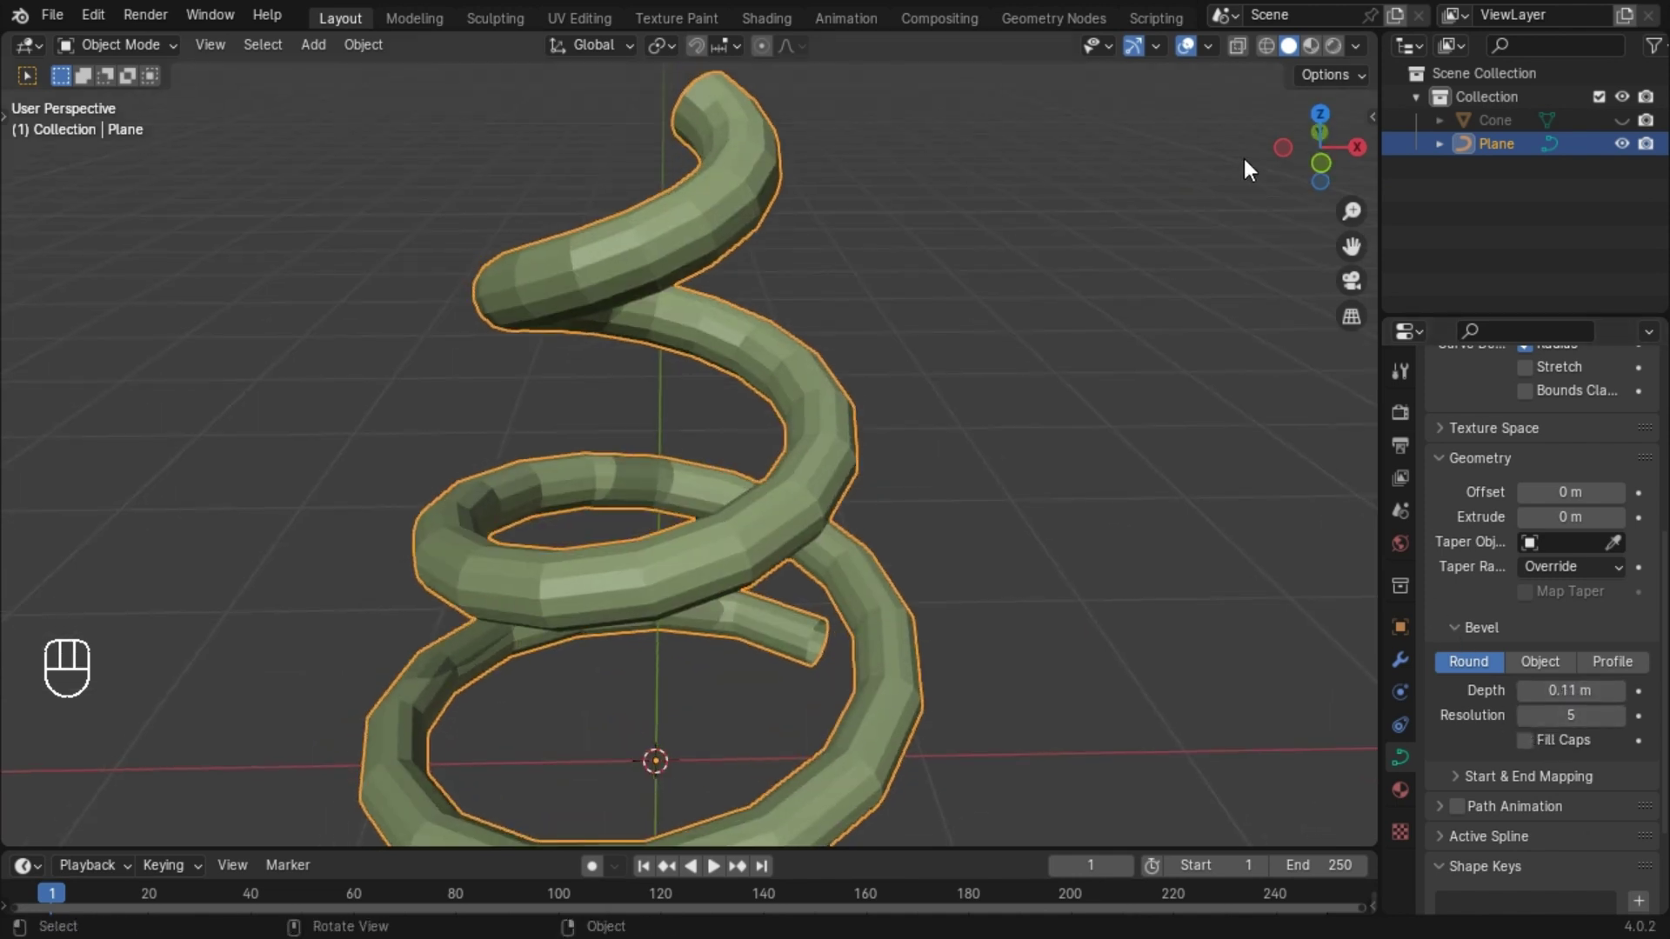
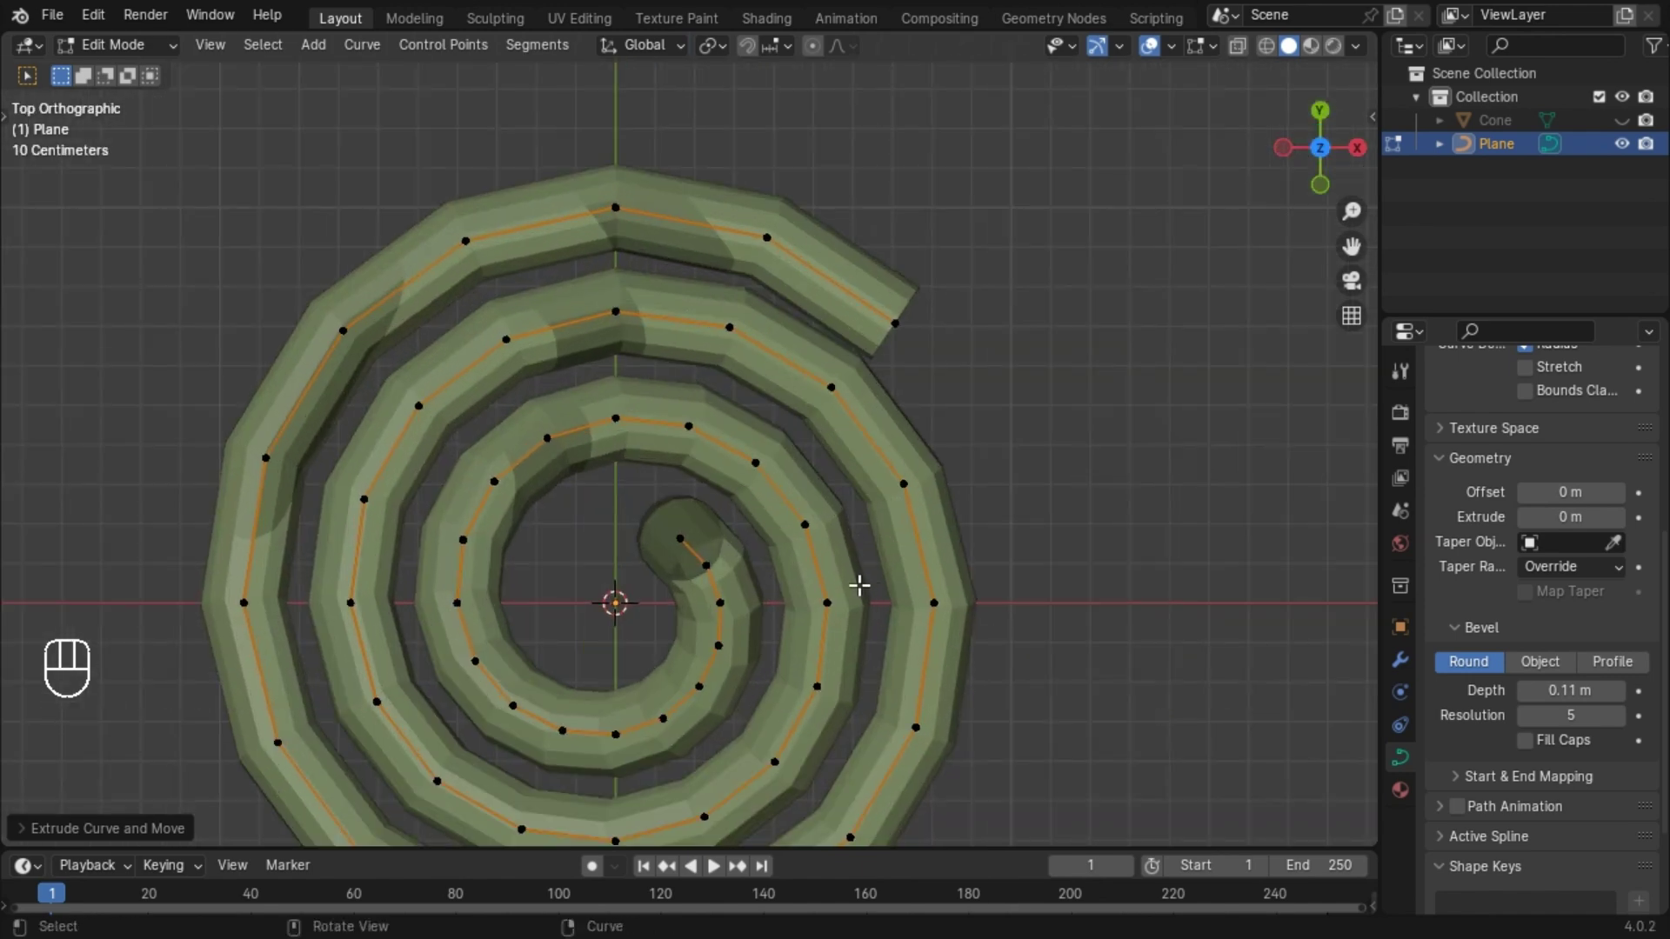
{"action": "key", "text": "r"}
{"action": "left_click", "coordinate": [838, 573]}
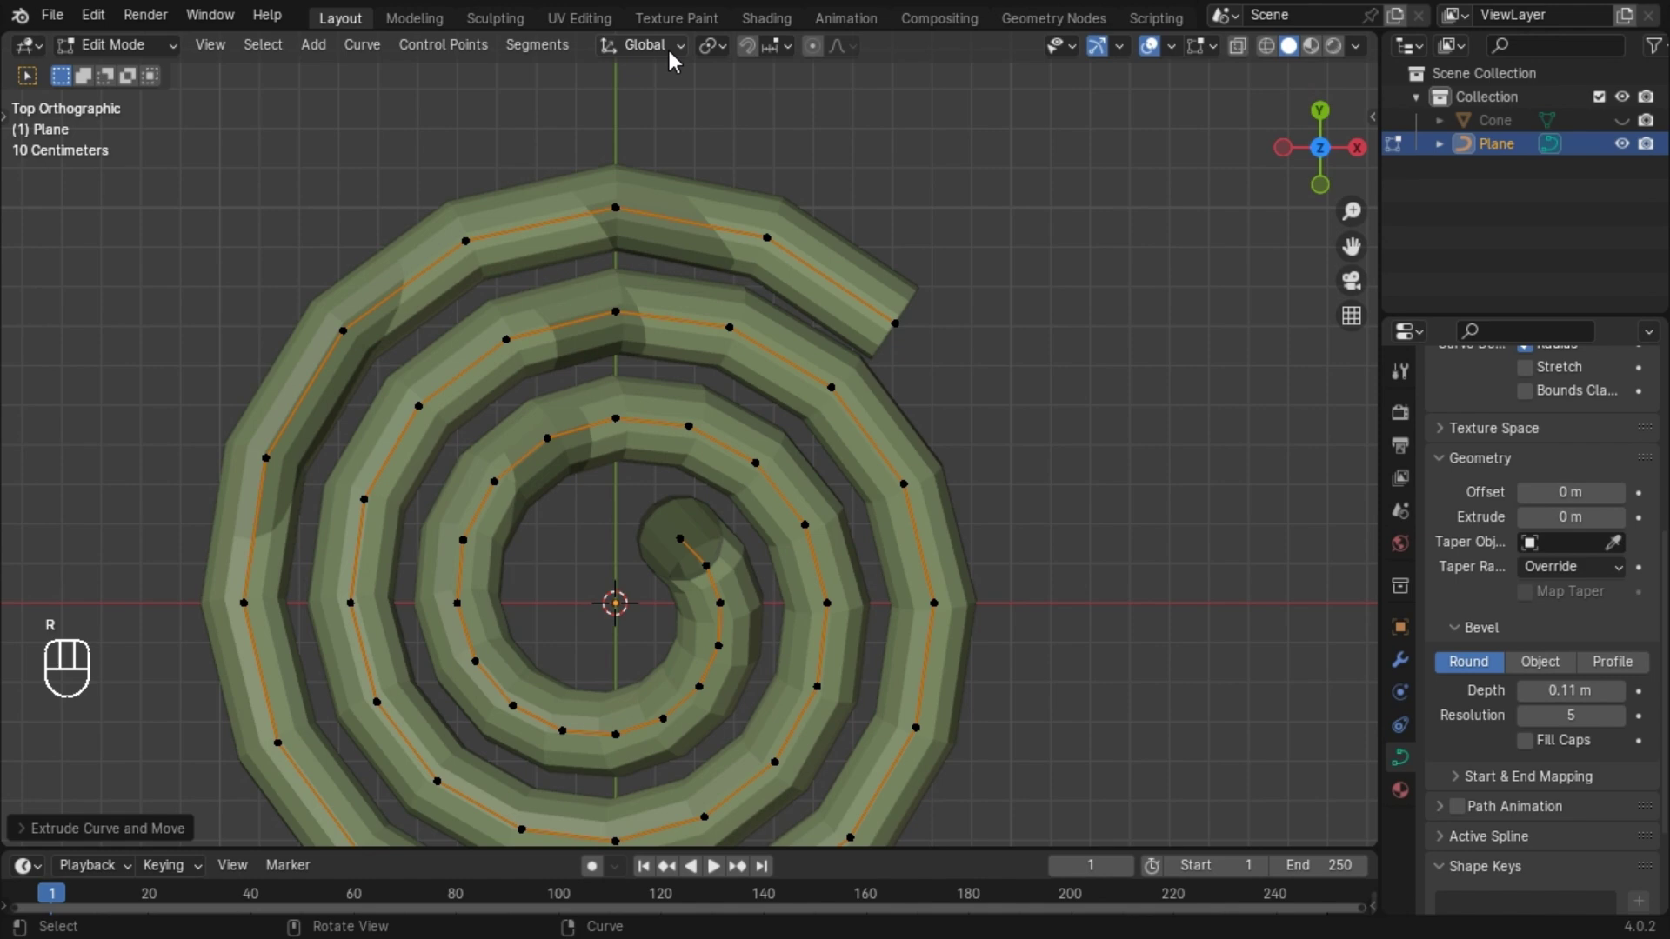
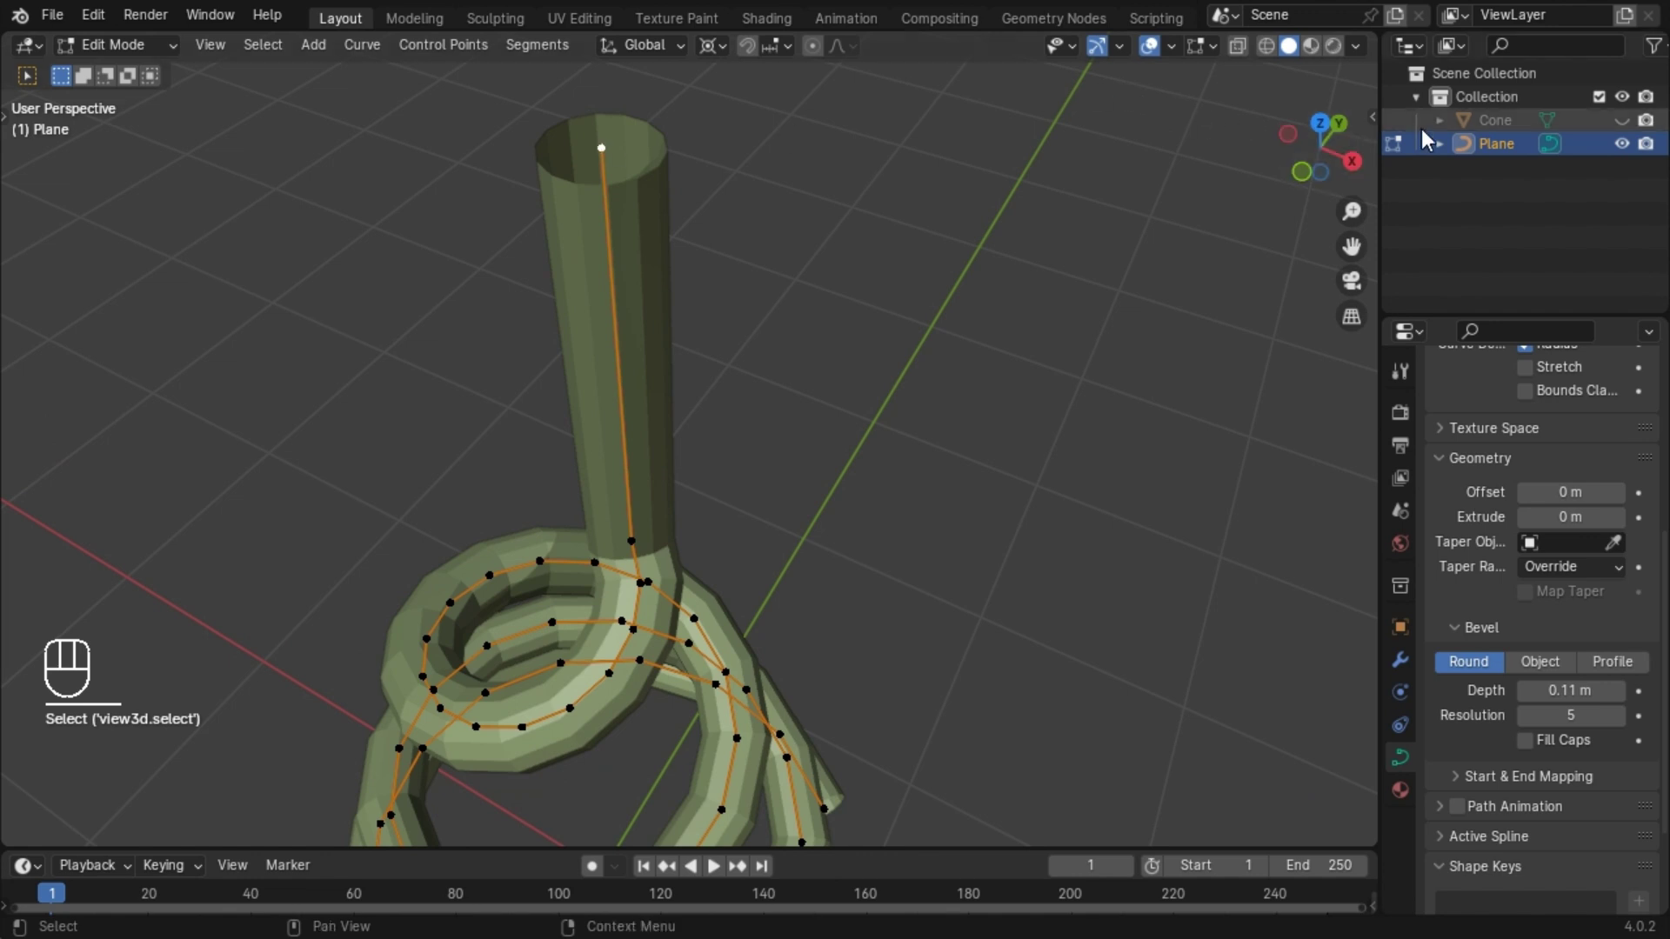
{"action": "left_click", "coordinate": [1333, 131]}
{"action": "key", "text": "r"}
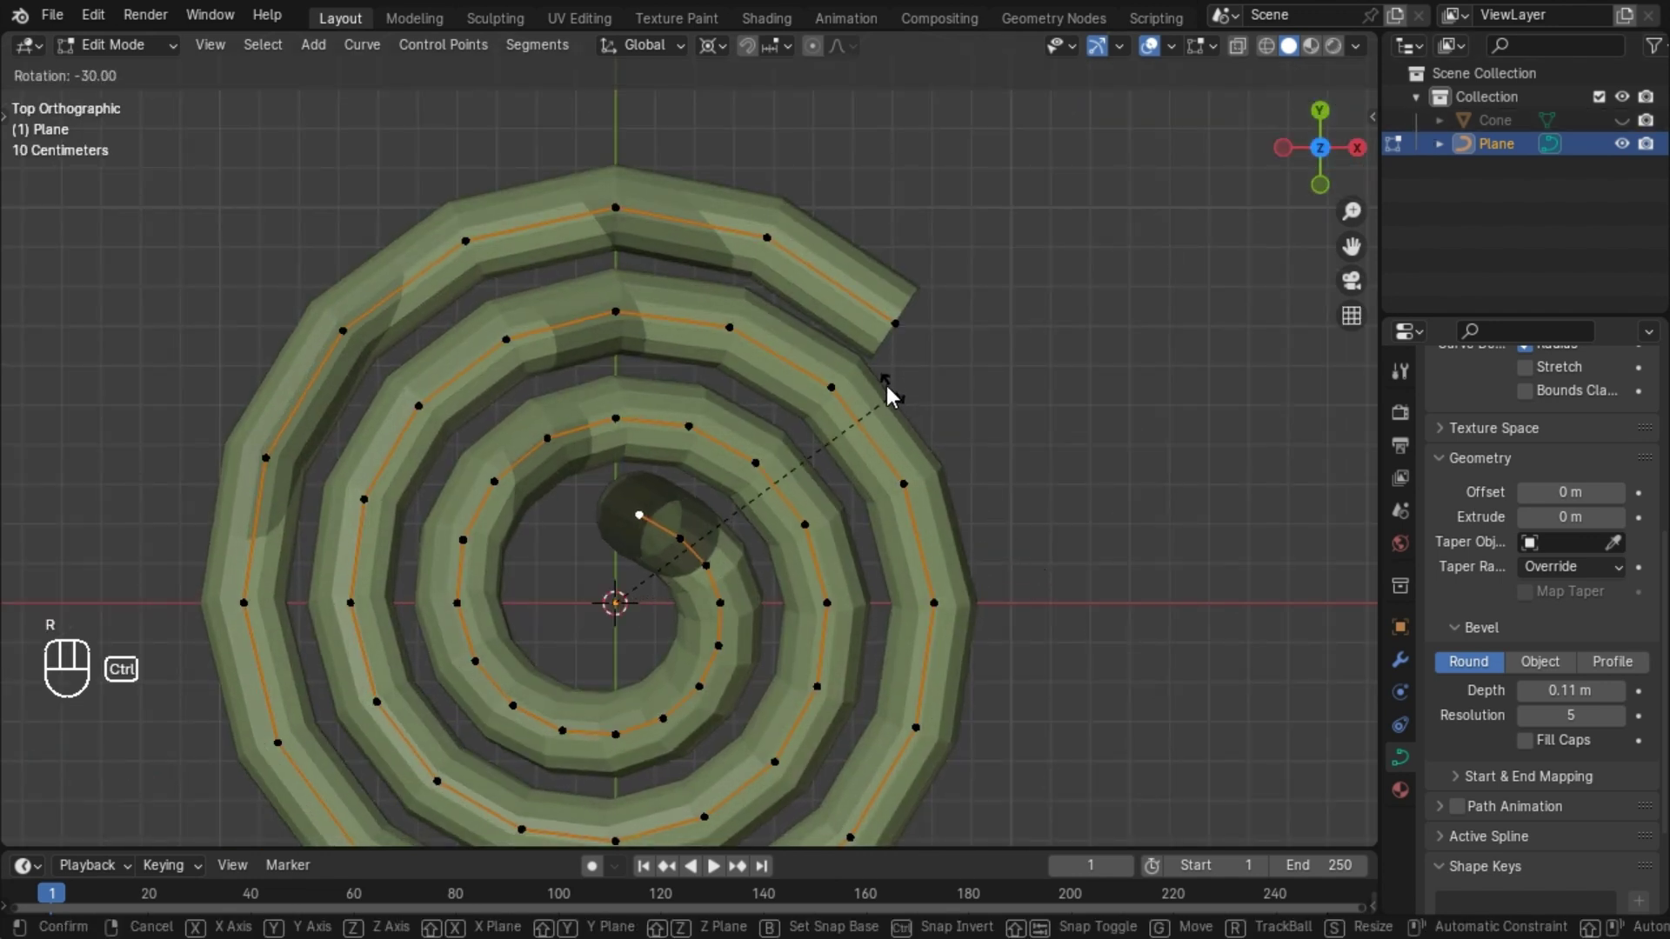
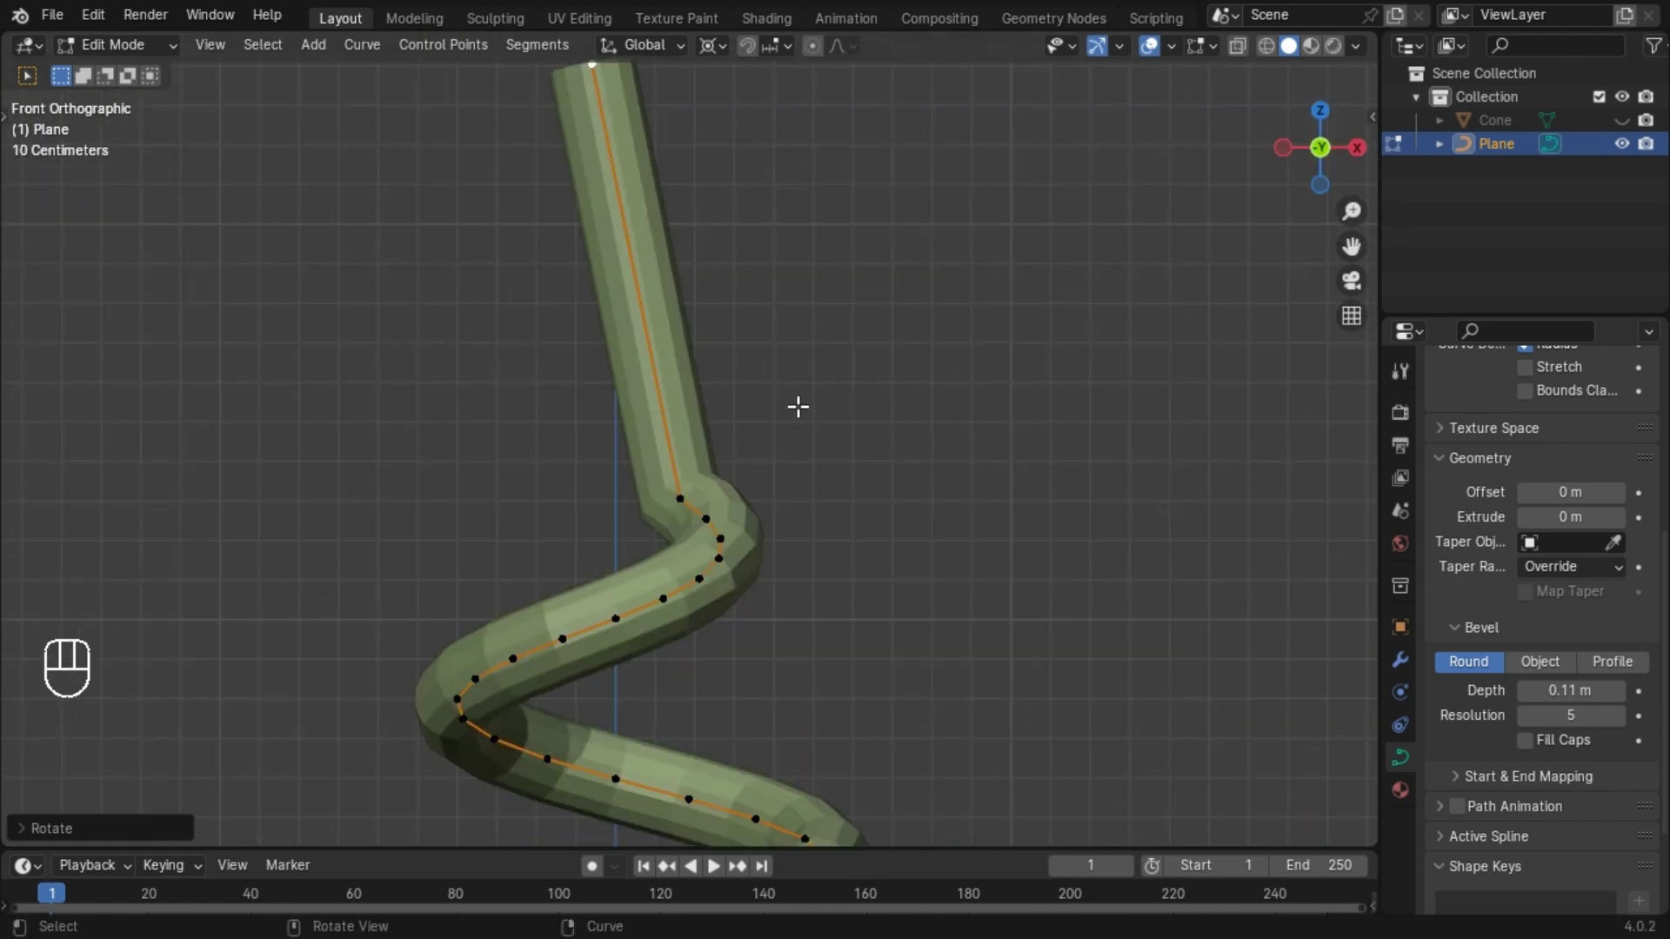
{"action": "key", "text": "Tab"}
{"action": "key", "text": "shift+d"}
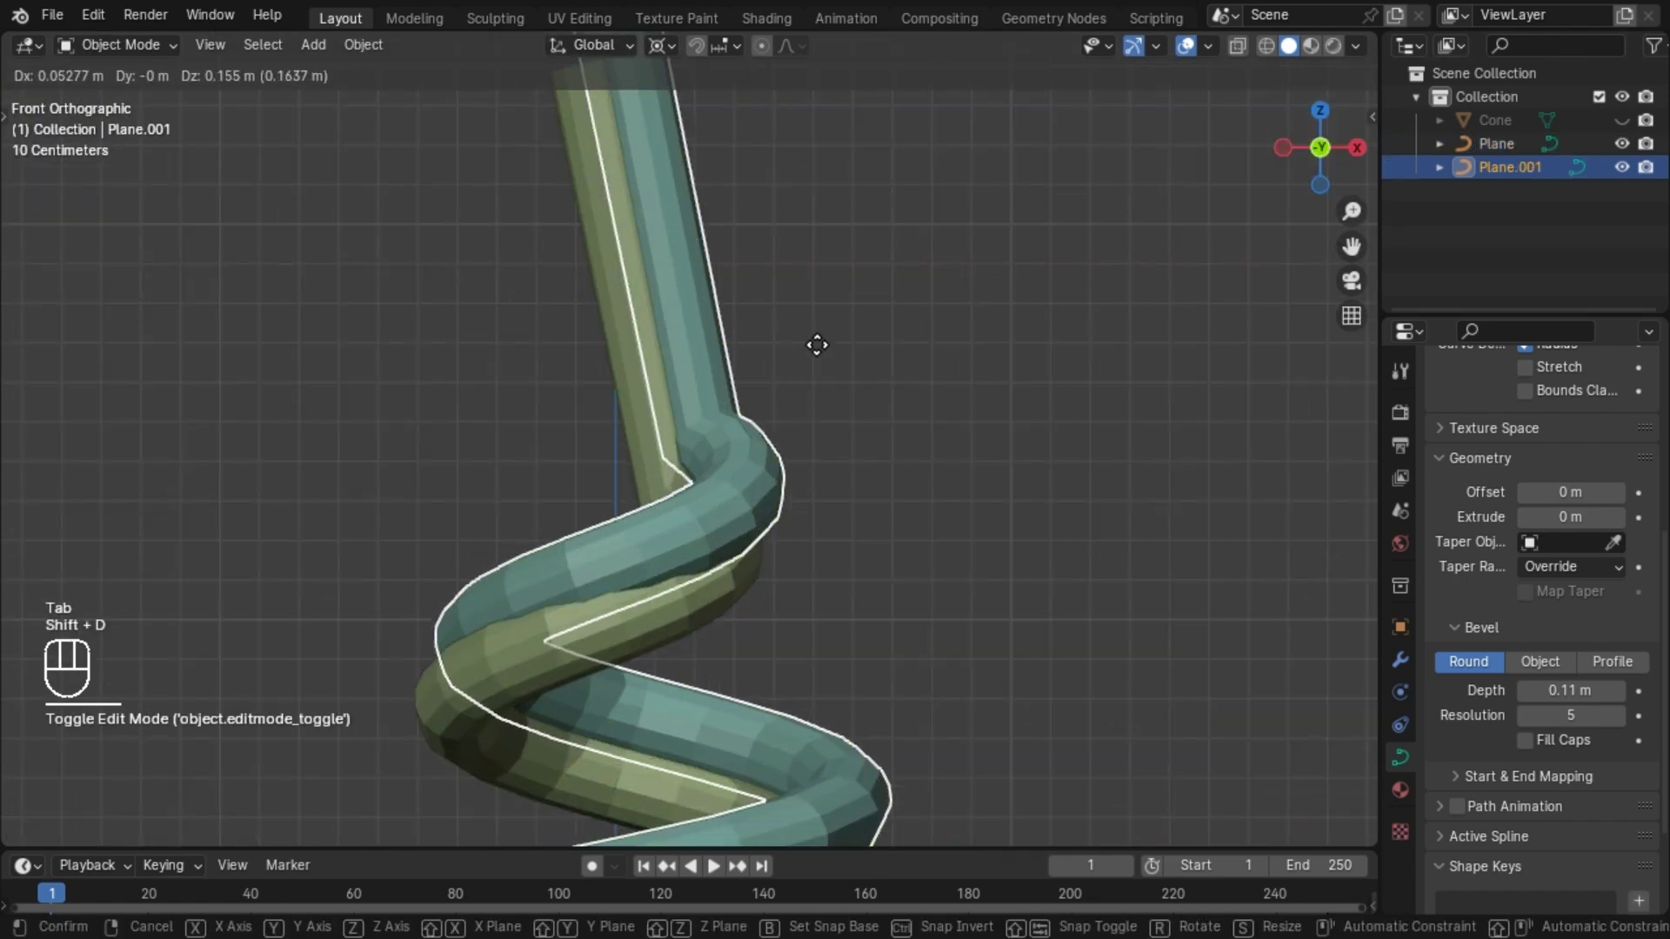
{"action": "key", "text": "r"}
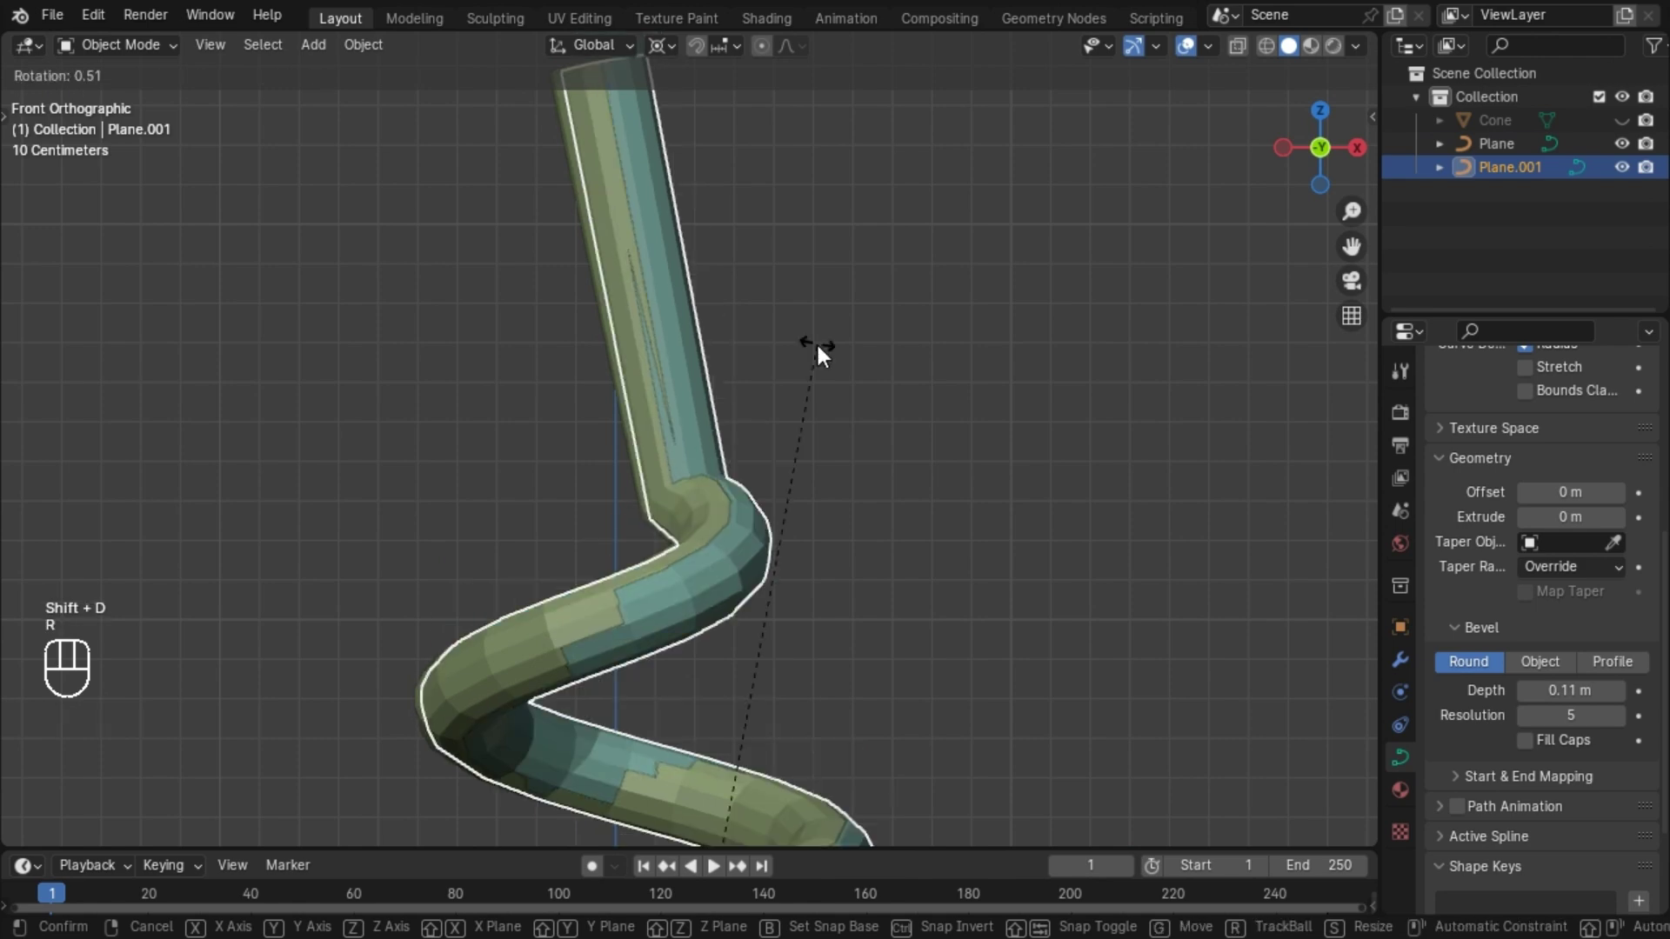
{"action": "key", "text": "KP_9"}
{"action": "key", "text": "KP_0"}
{"action": "key", "text": "z"}
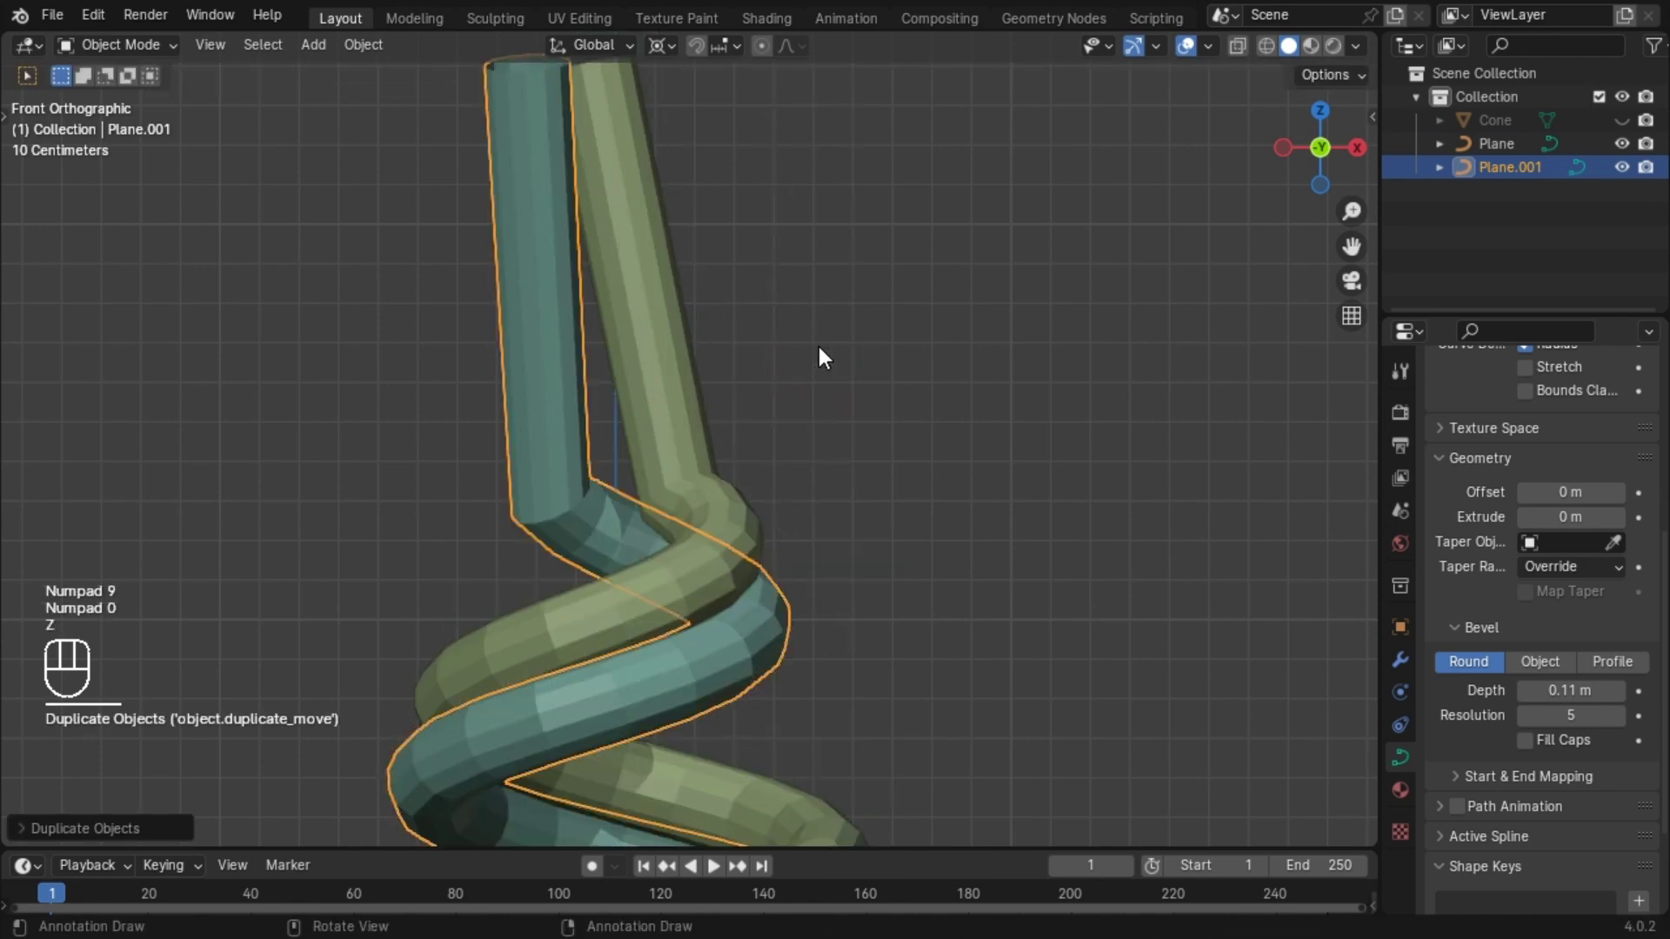
{"action": "left_click_drag", "start_coordinate": [801, 389], "coordinate": [449, 384]}
{"action": "left_click_drag", "start_coordinate": [514, 352], "coordinate": [375, 363]}
{"action": "key", "text": "x"}
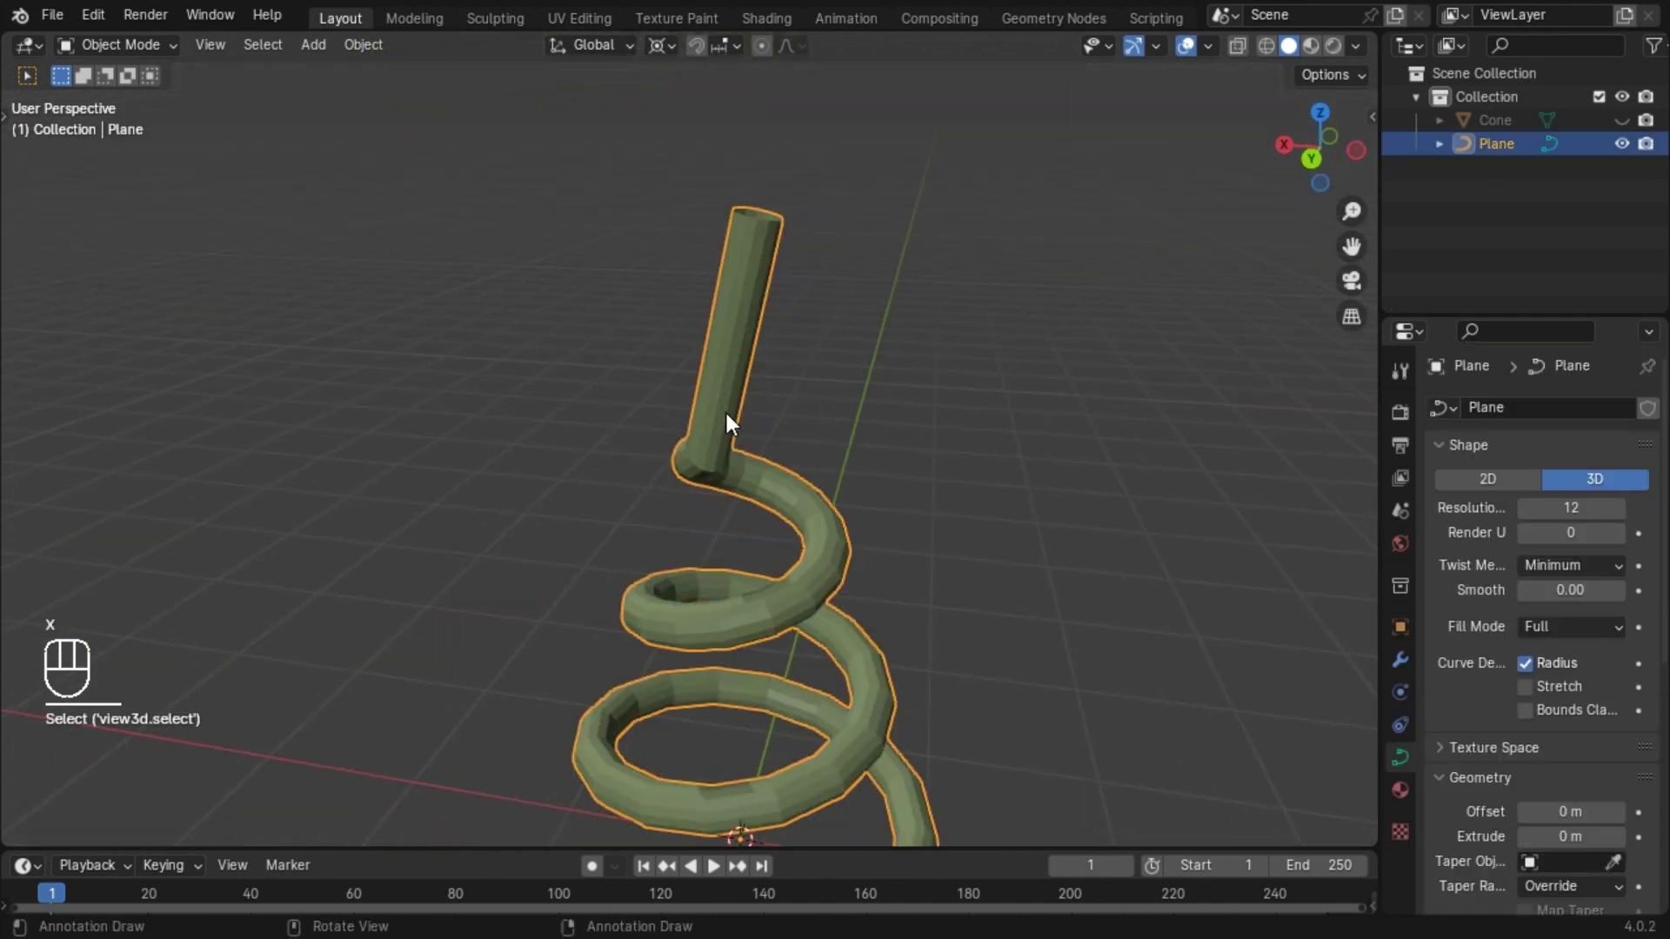
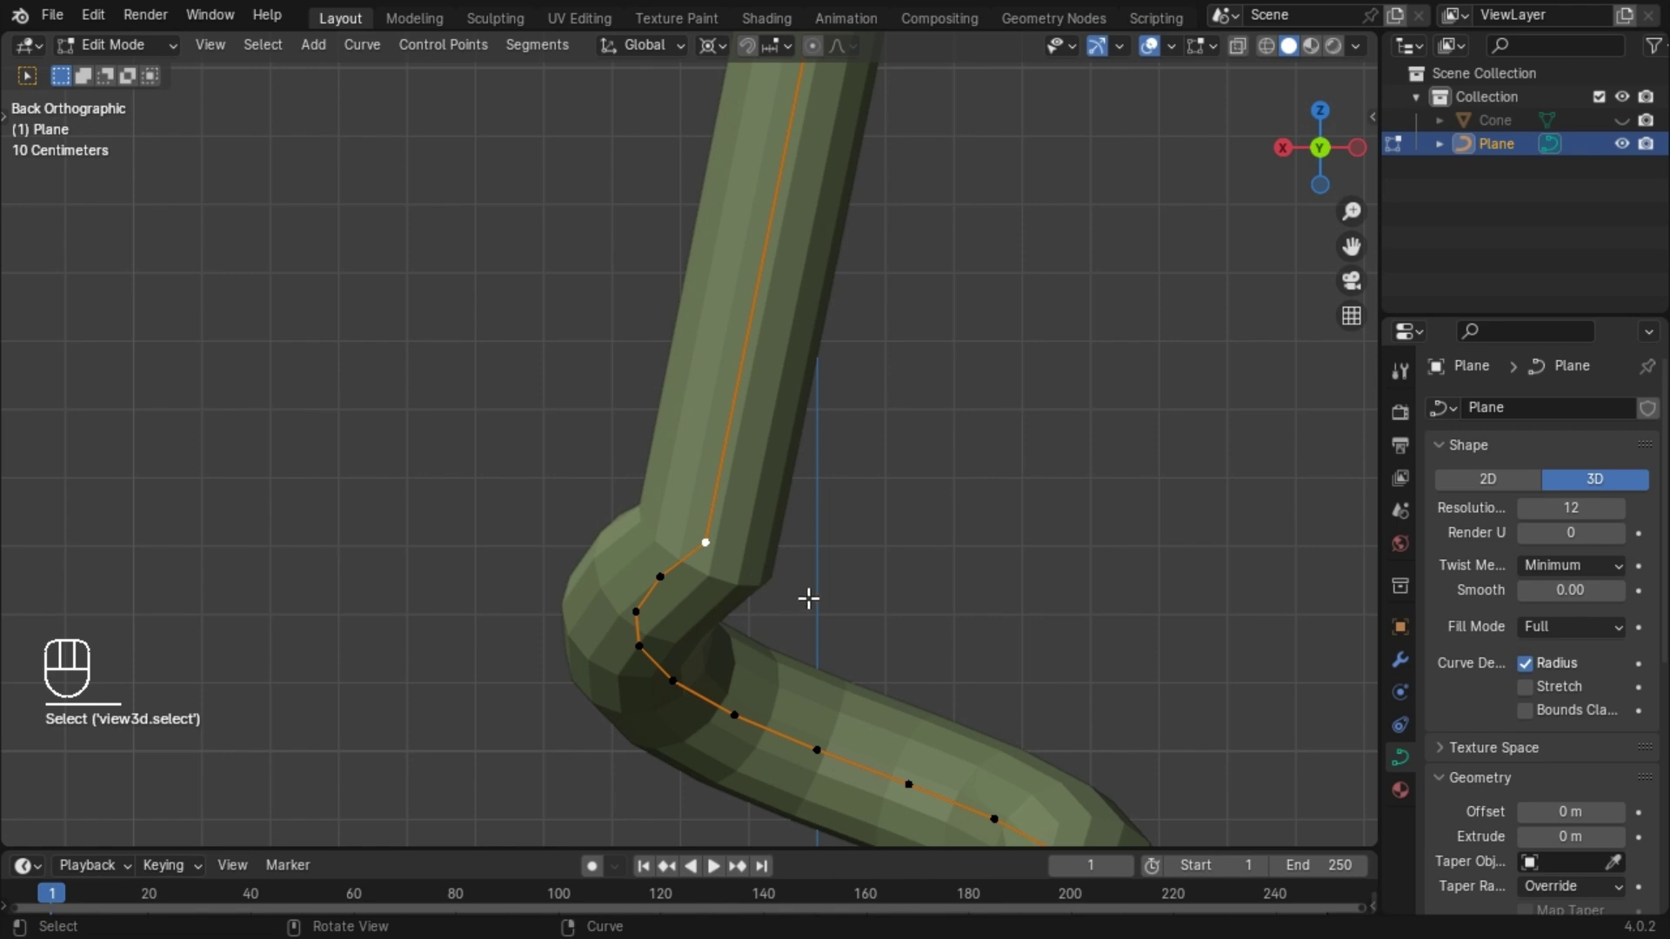
Nudge the stem's bend point from back and side views so it rises straighter, then select its top end.
{"action": "key", "text": "g"}
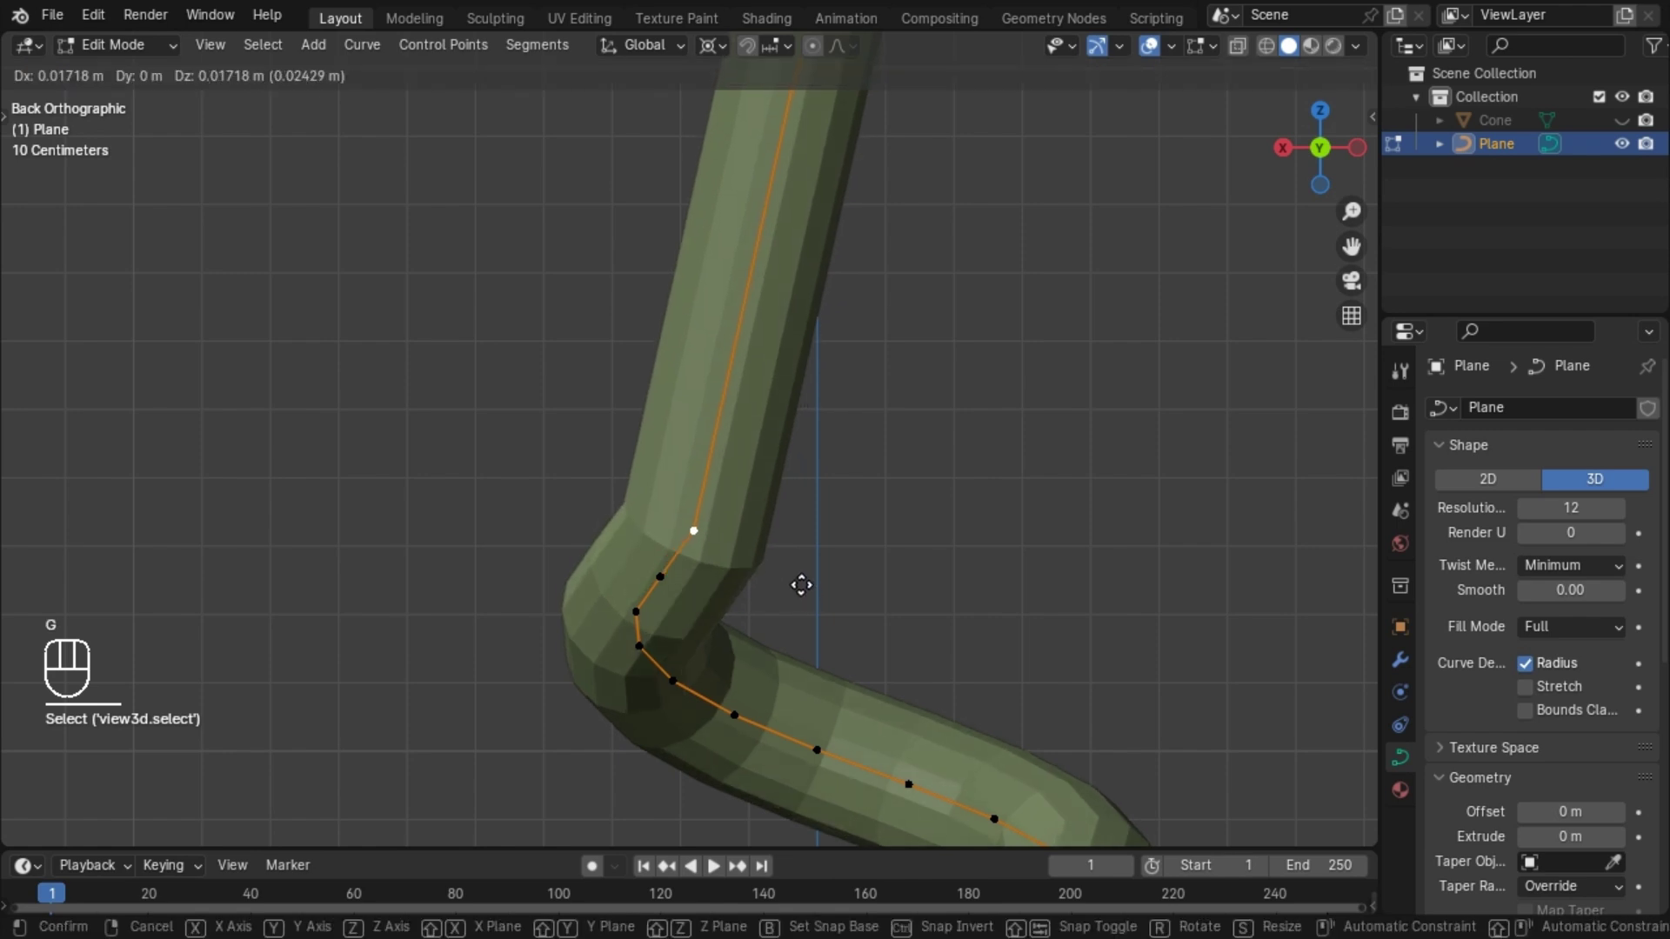
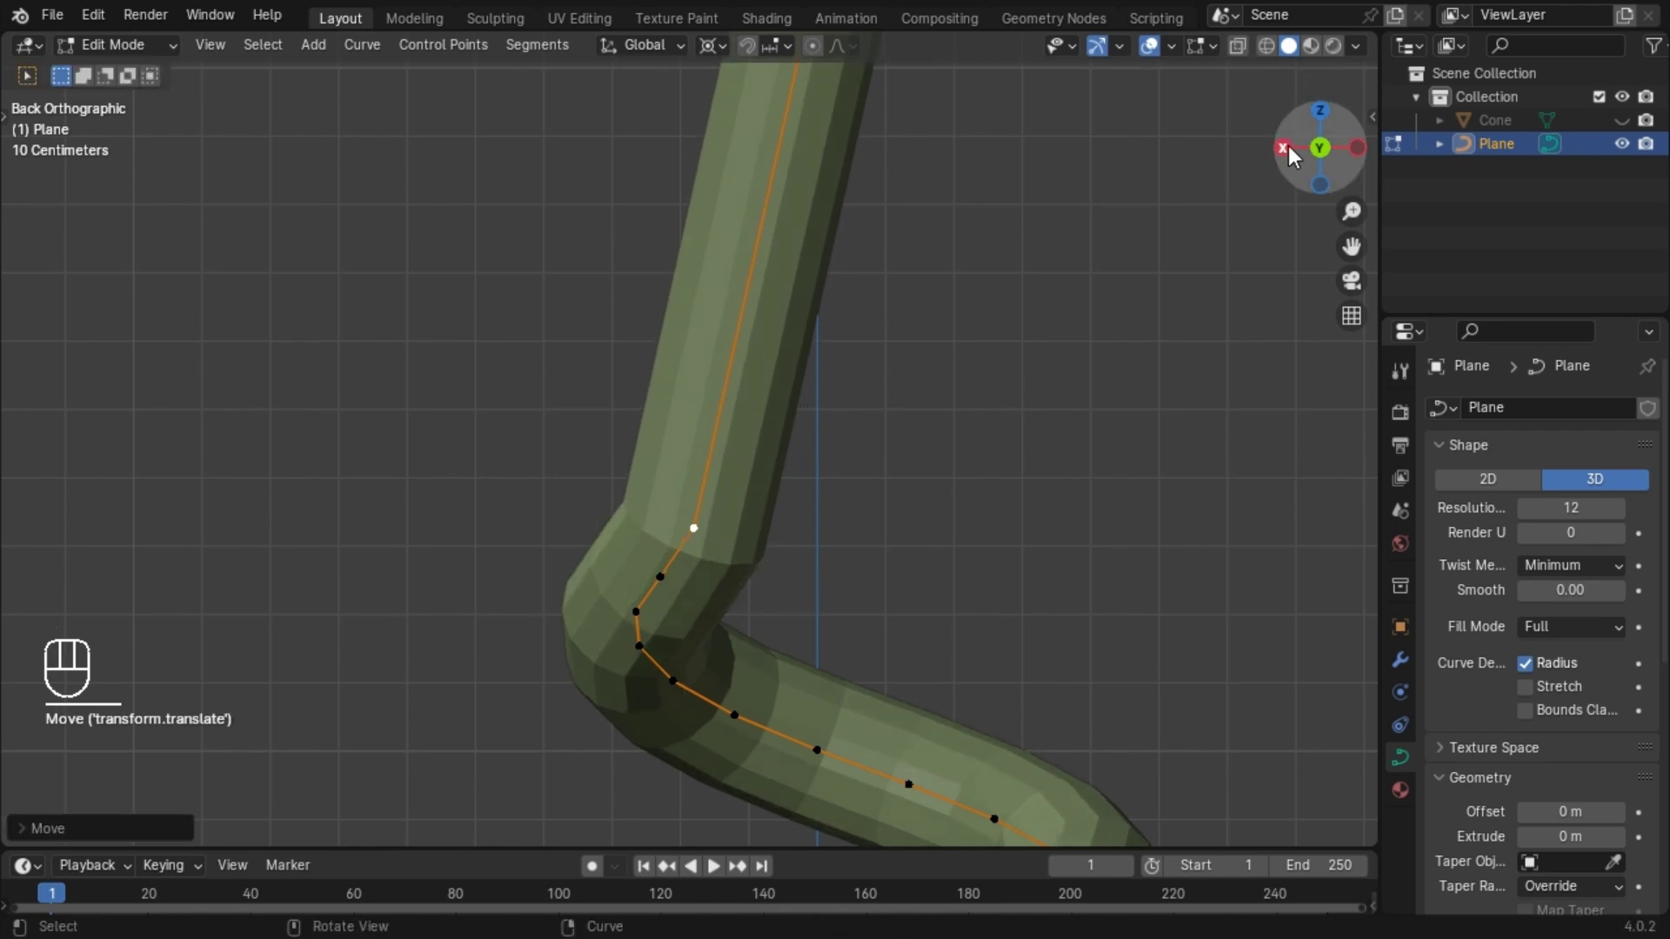
{"action": "key", "text": "g"}
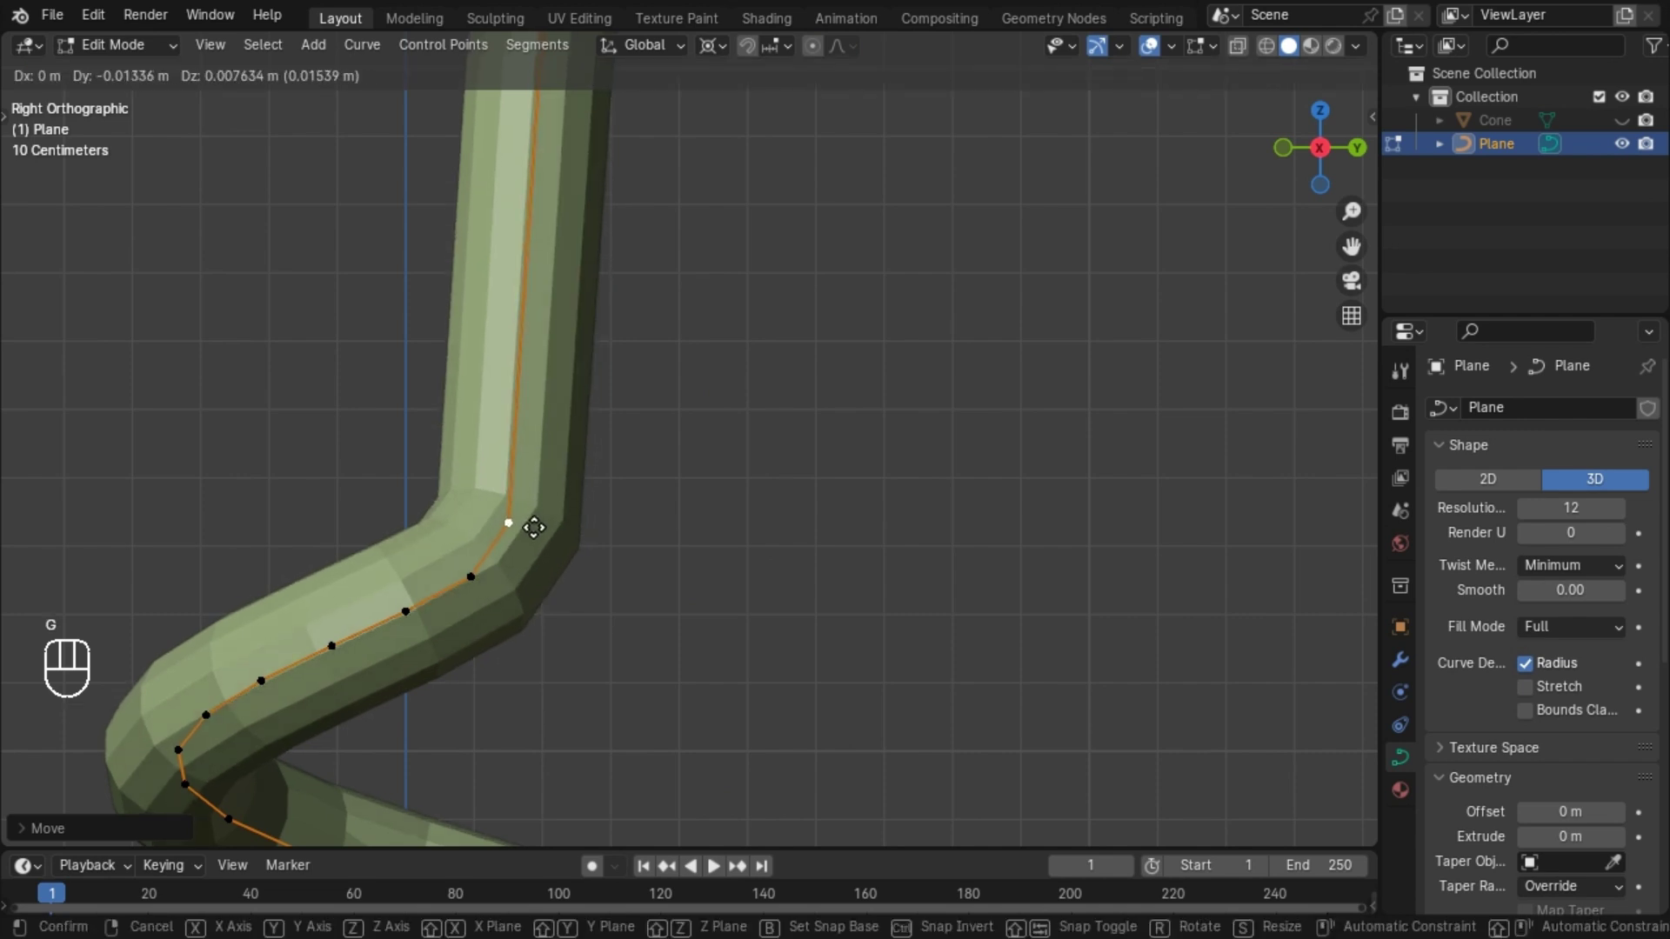
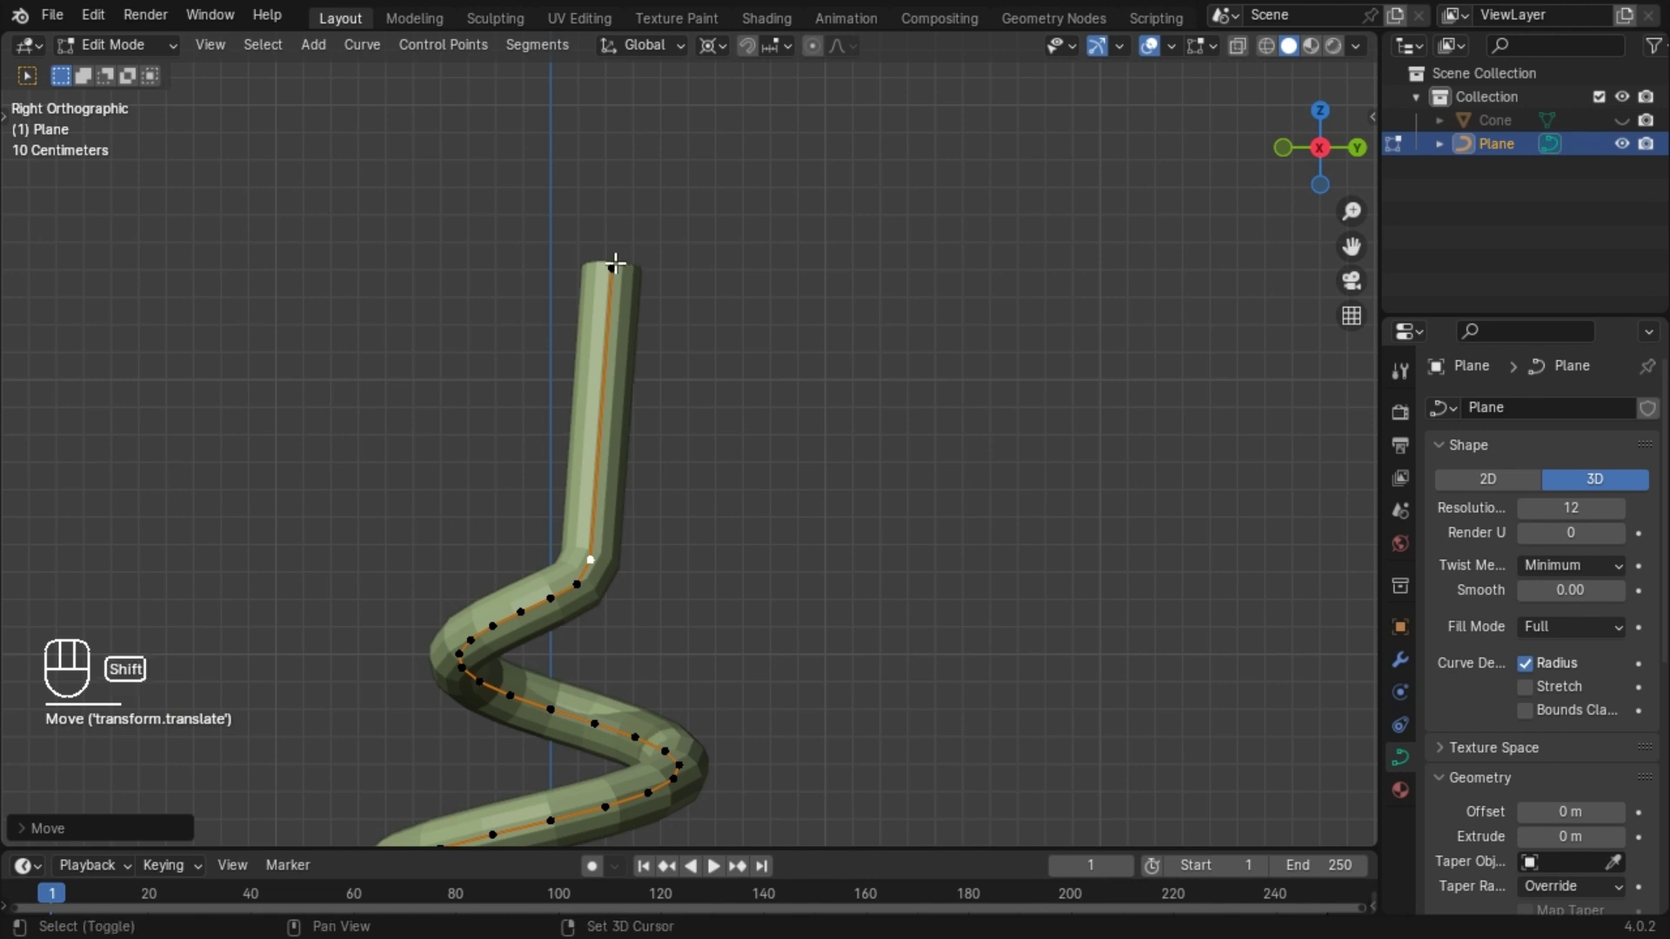
{"action": "left_click_drag", "start_coordinate": [662, 423], "coordinate": [549, 301]}
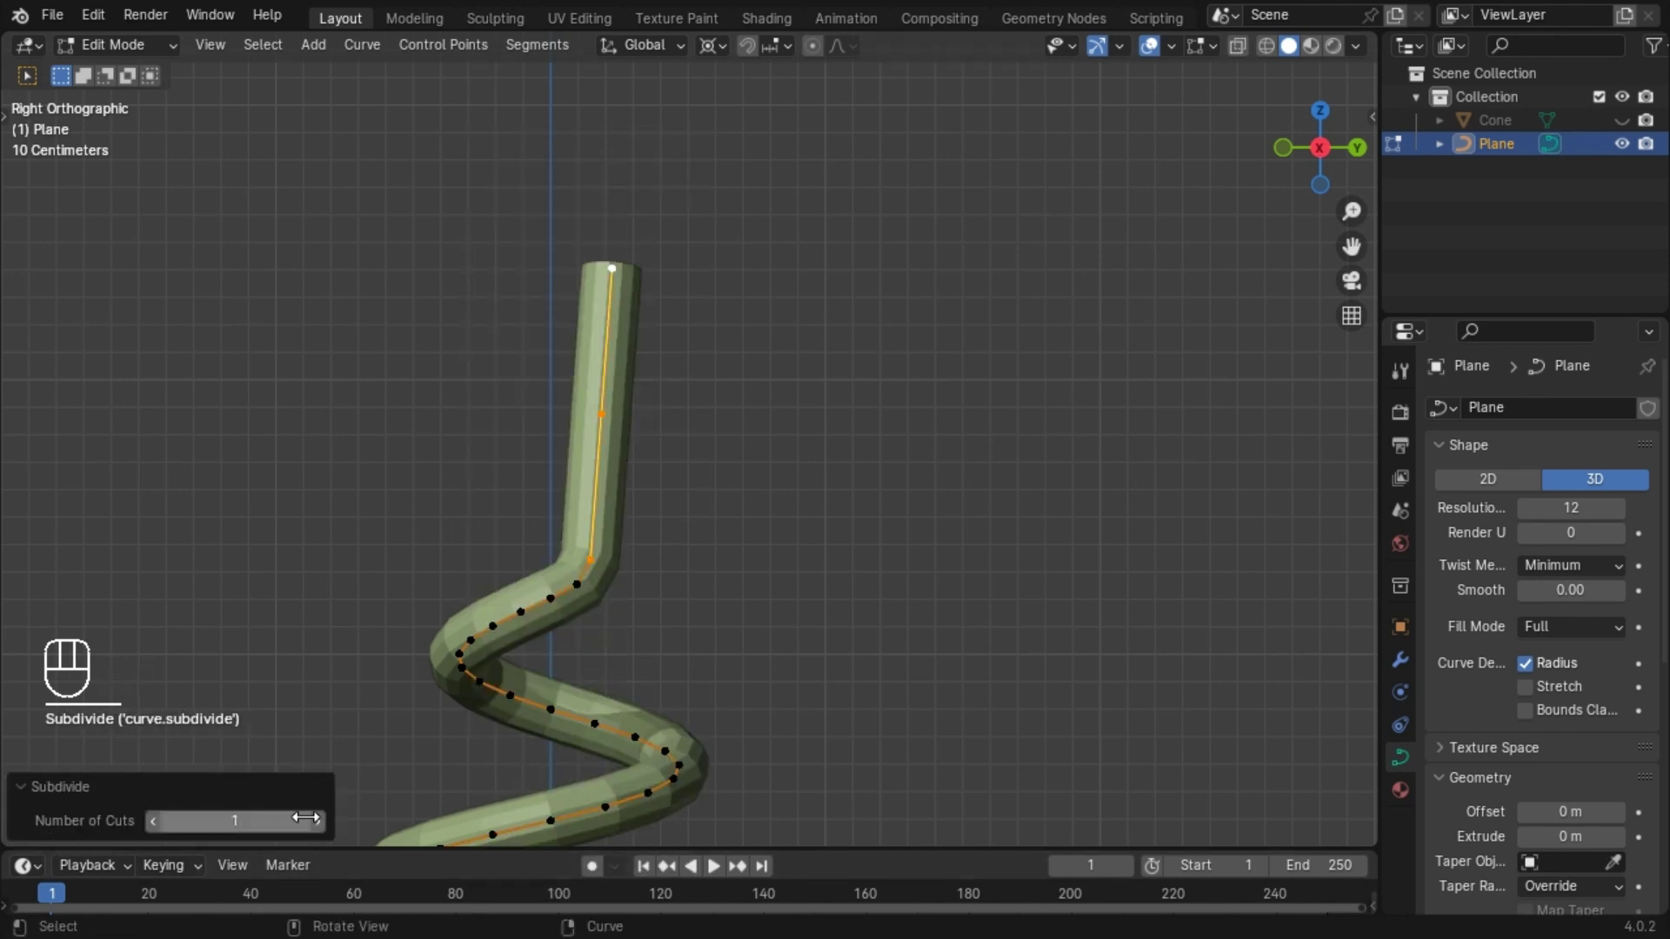
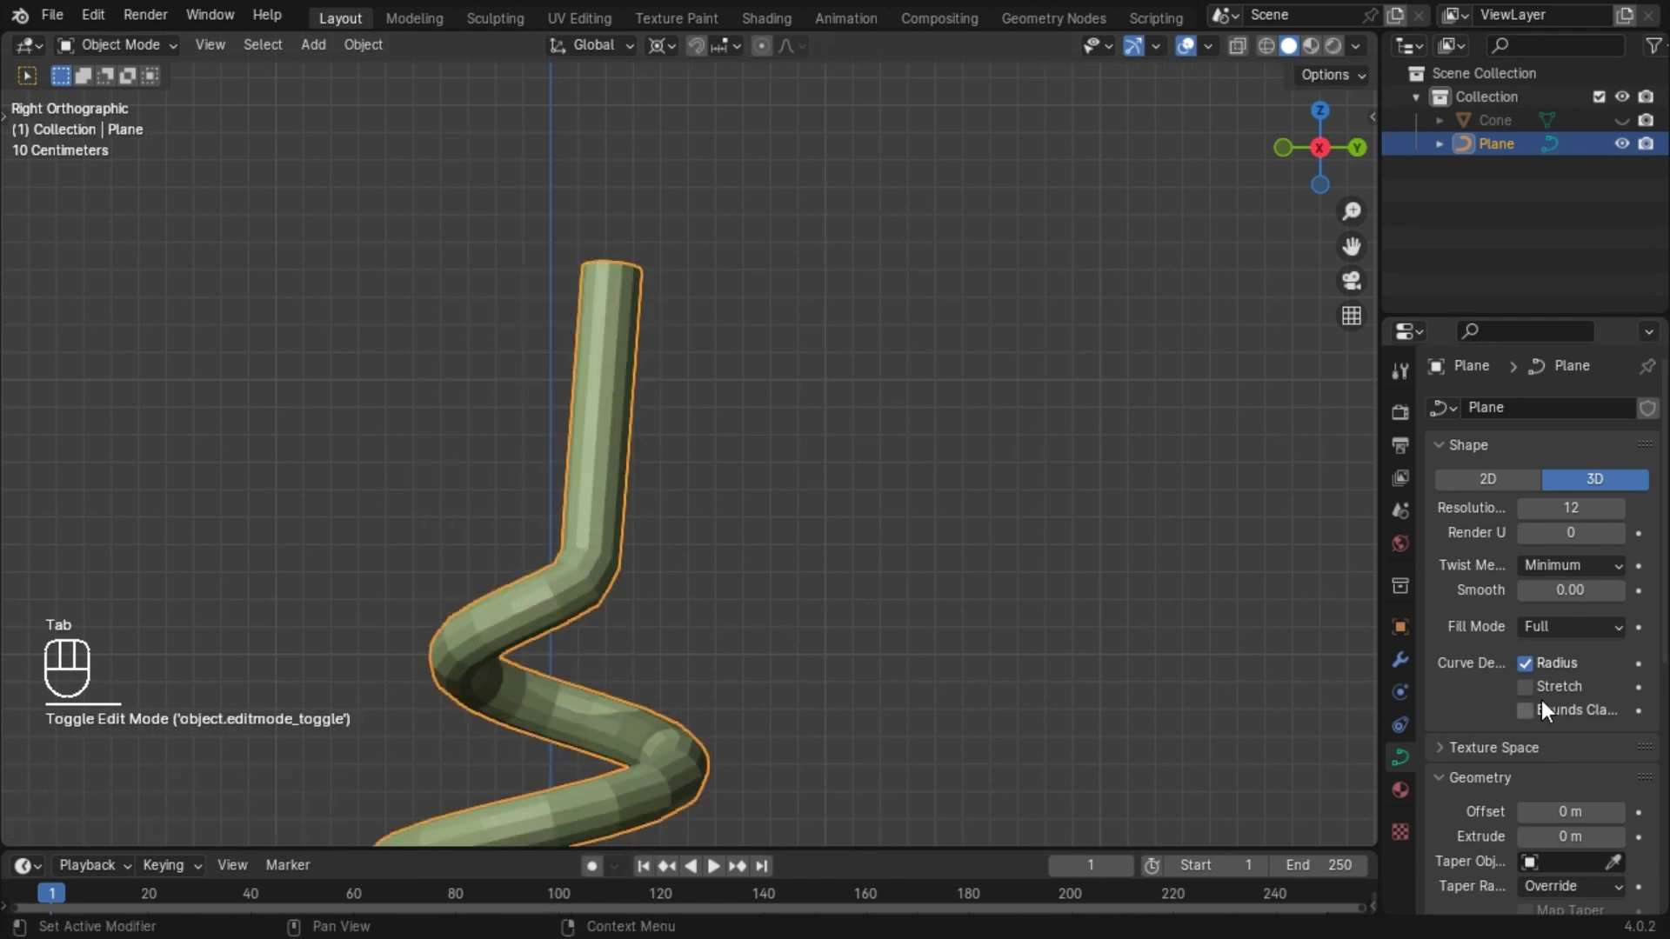
Add a Subdivision Surface modifier at level 2 to smooth the faceted tube coil.
{"action": "left_click", "coordinate": [1542, 889]}
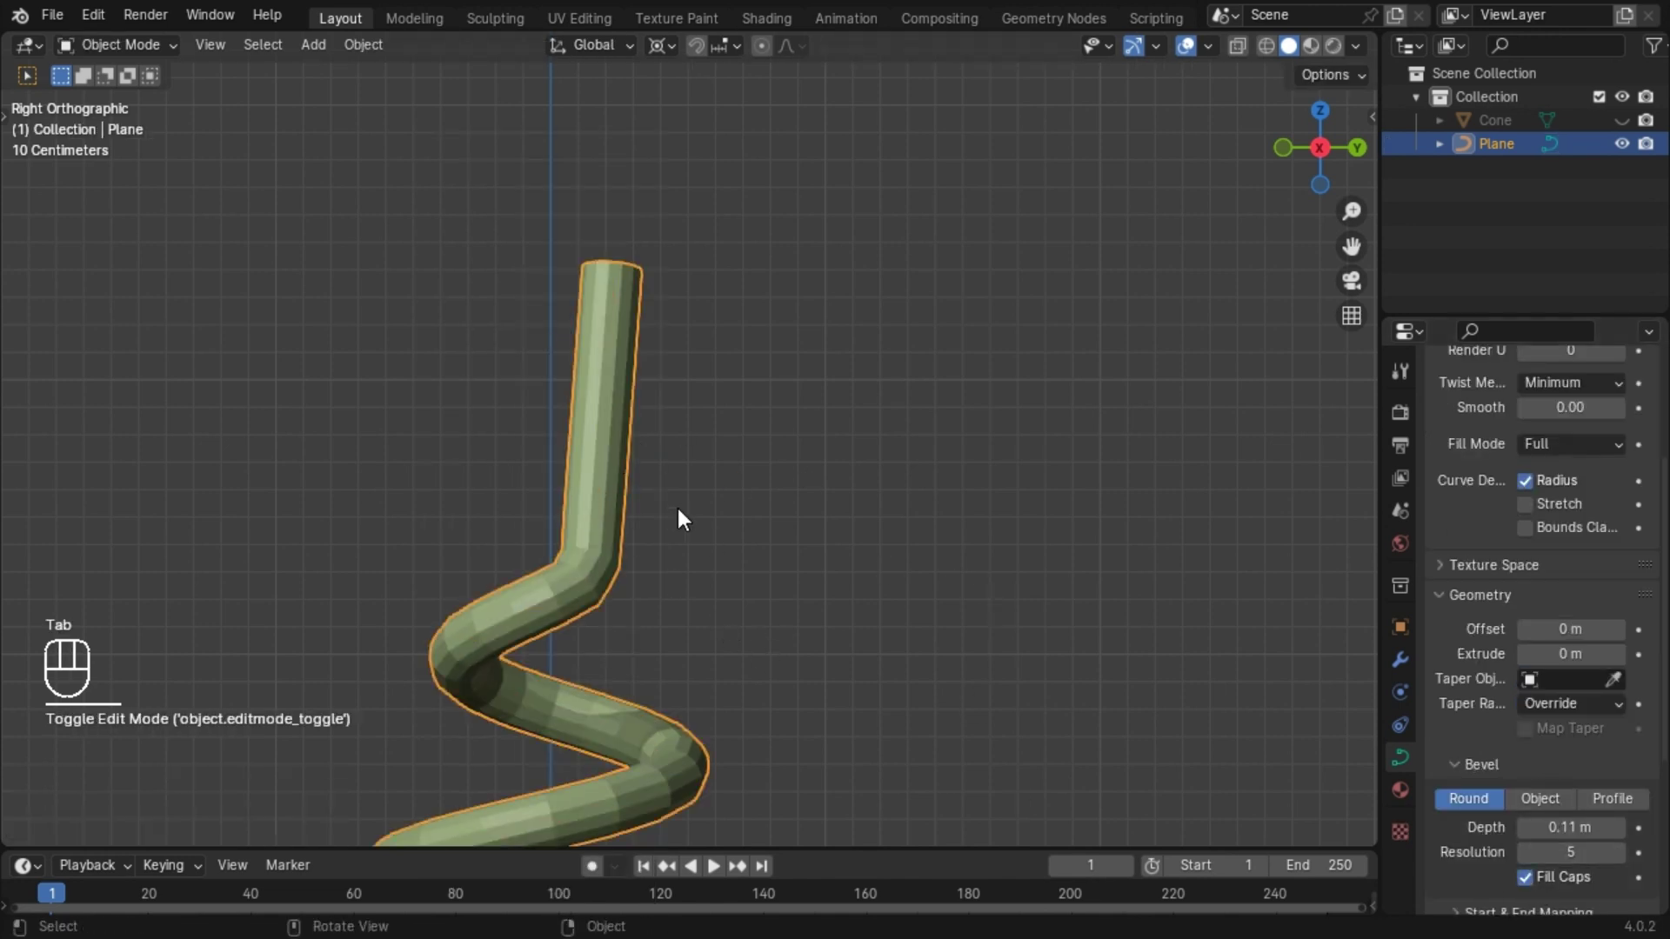
{"action": "left_click_drag", "start_coordinate": [1516, 406], "coordinate": [1215, 587]}
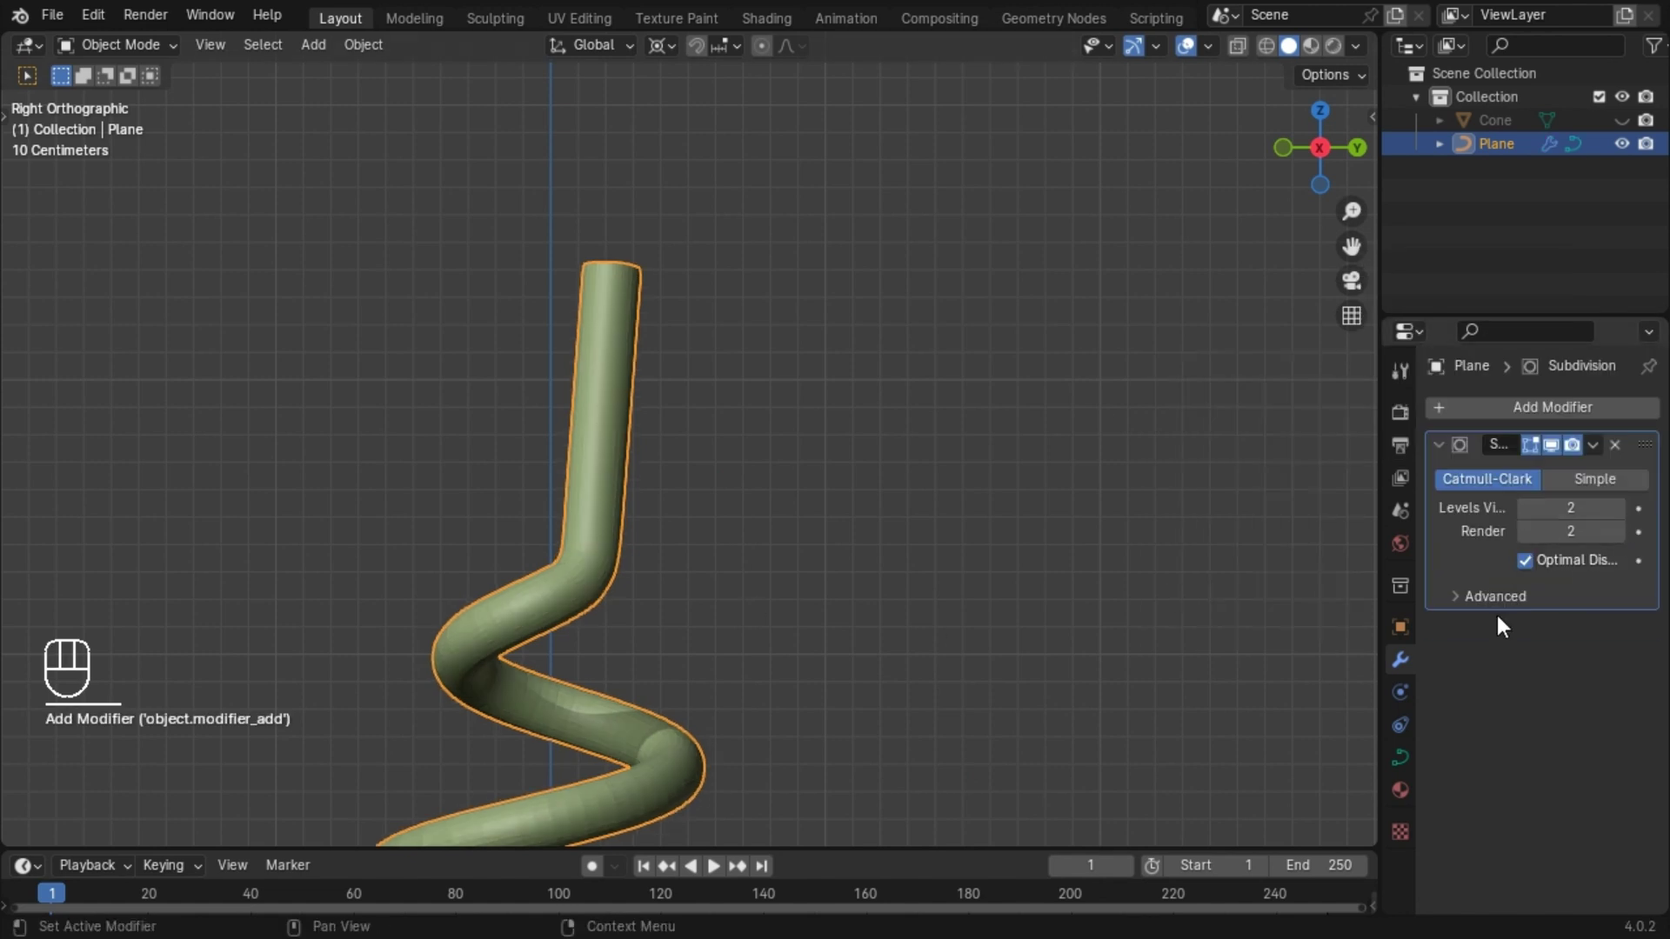
{"action": "left_click_drag", "start_coordinate": [580, 529], "coordinate": [517, 478]}
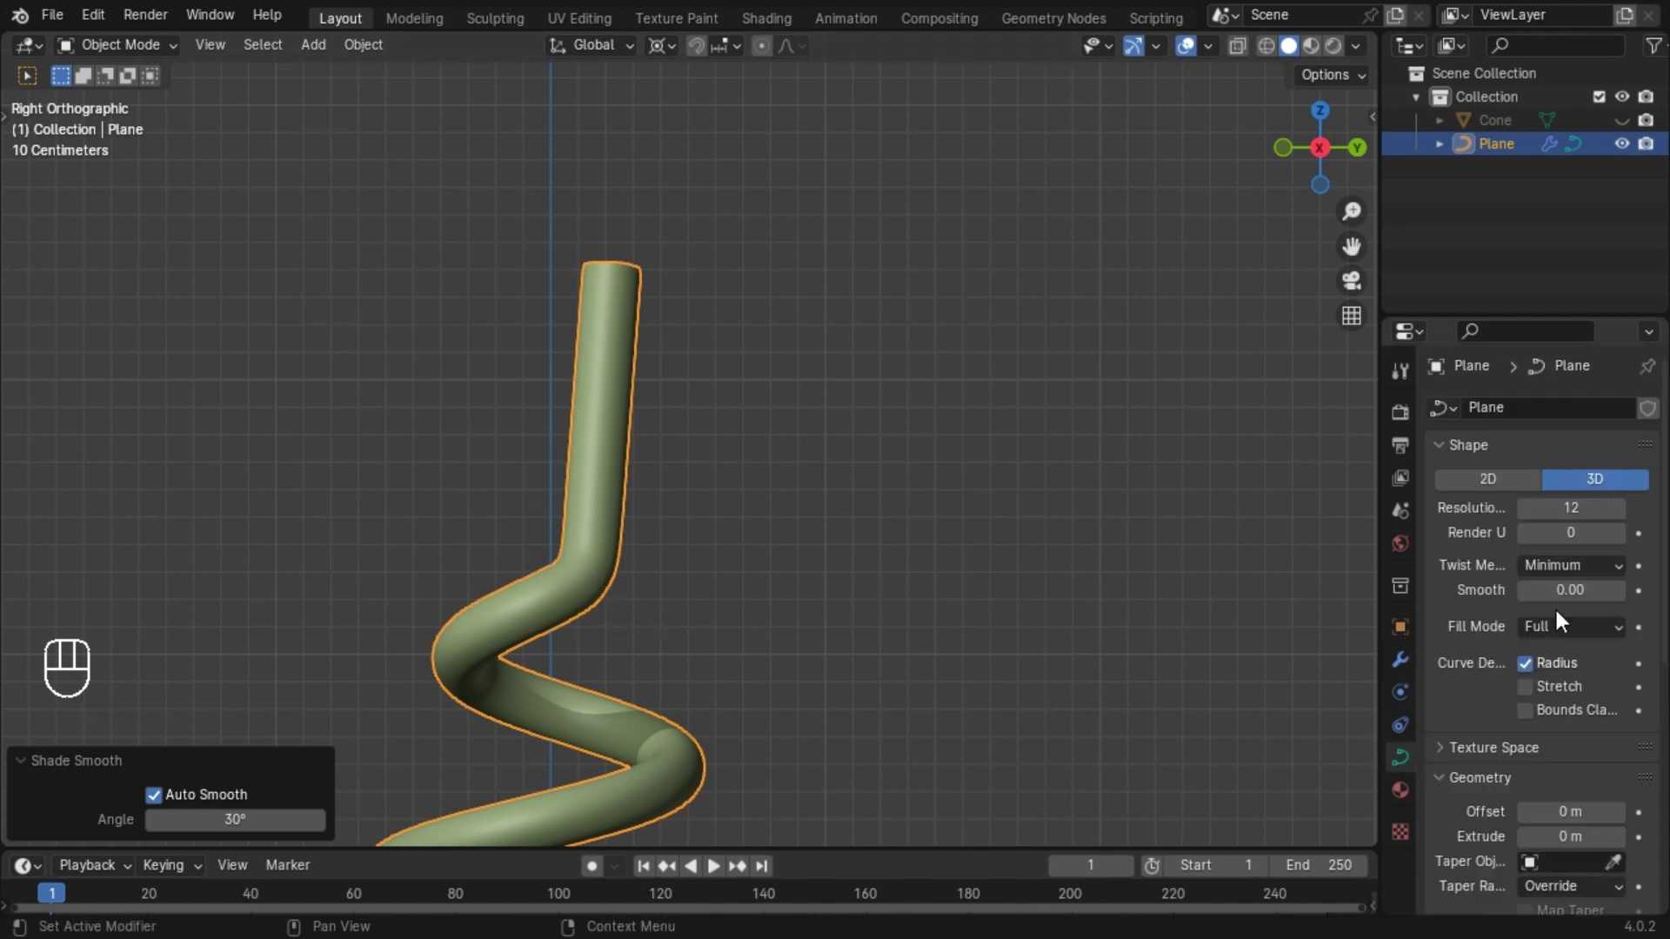
{"action": "left_click", "coordinate": [817, 672]}
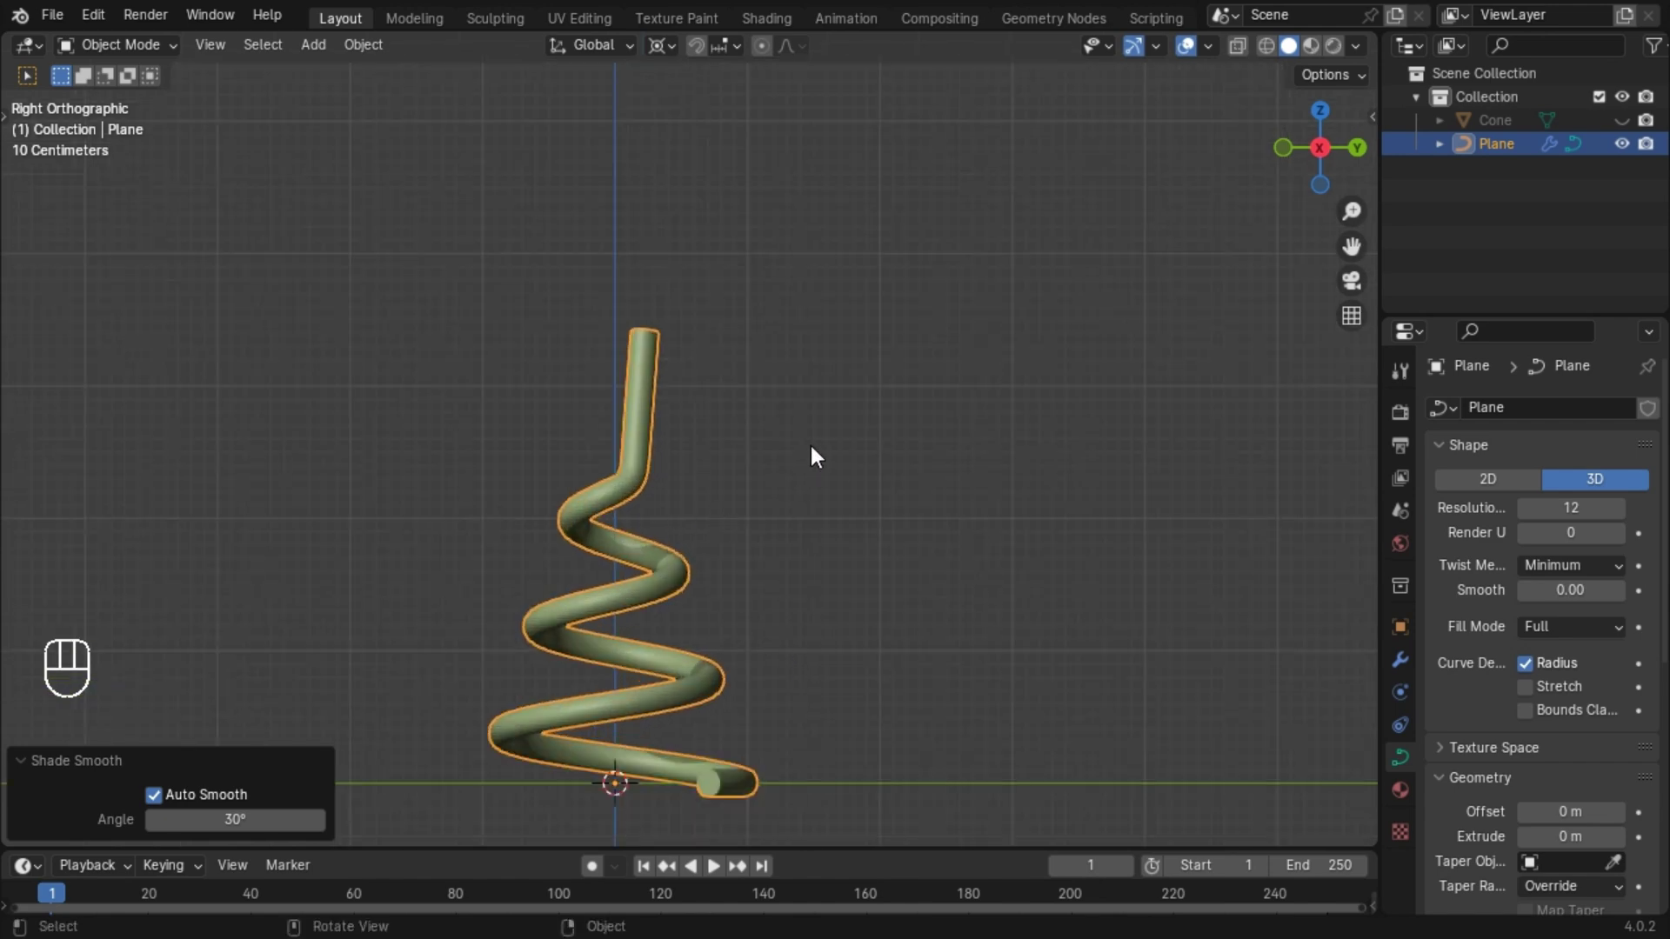
Duplicate the tube rotated 90° around Z and repeat twice for four intertwined tubes.
{"action": "key", "text": "shift+d"}
{"action": "key", "text": "r"}
{"action": "key", "text": "z"}
{"action": "key", "text": "KP_9"}
{"action": "key", "text": "KP_0"}
{"action": "key", "text": "KP_Enter"}
{"action": "key", "text": "shift+r"}
{"action": "key", "text": "shift+r"}
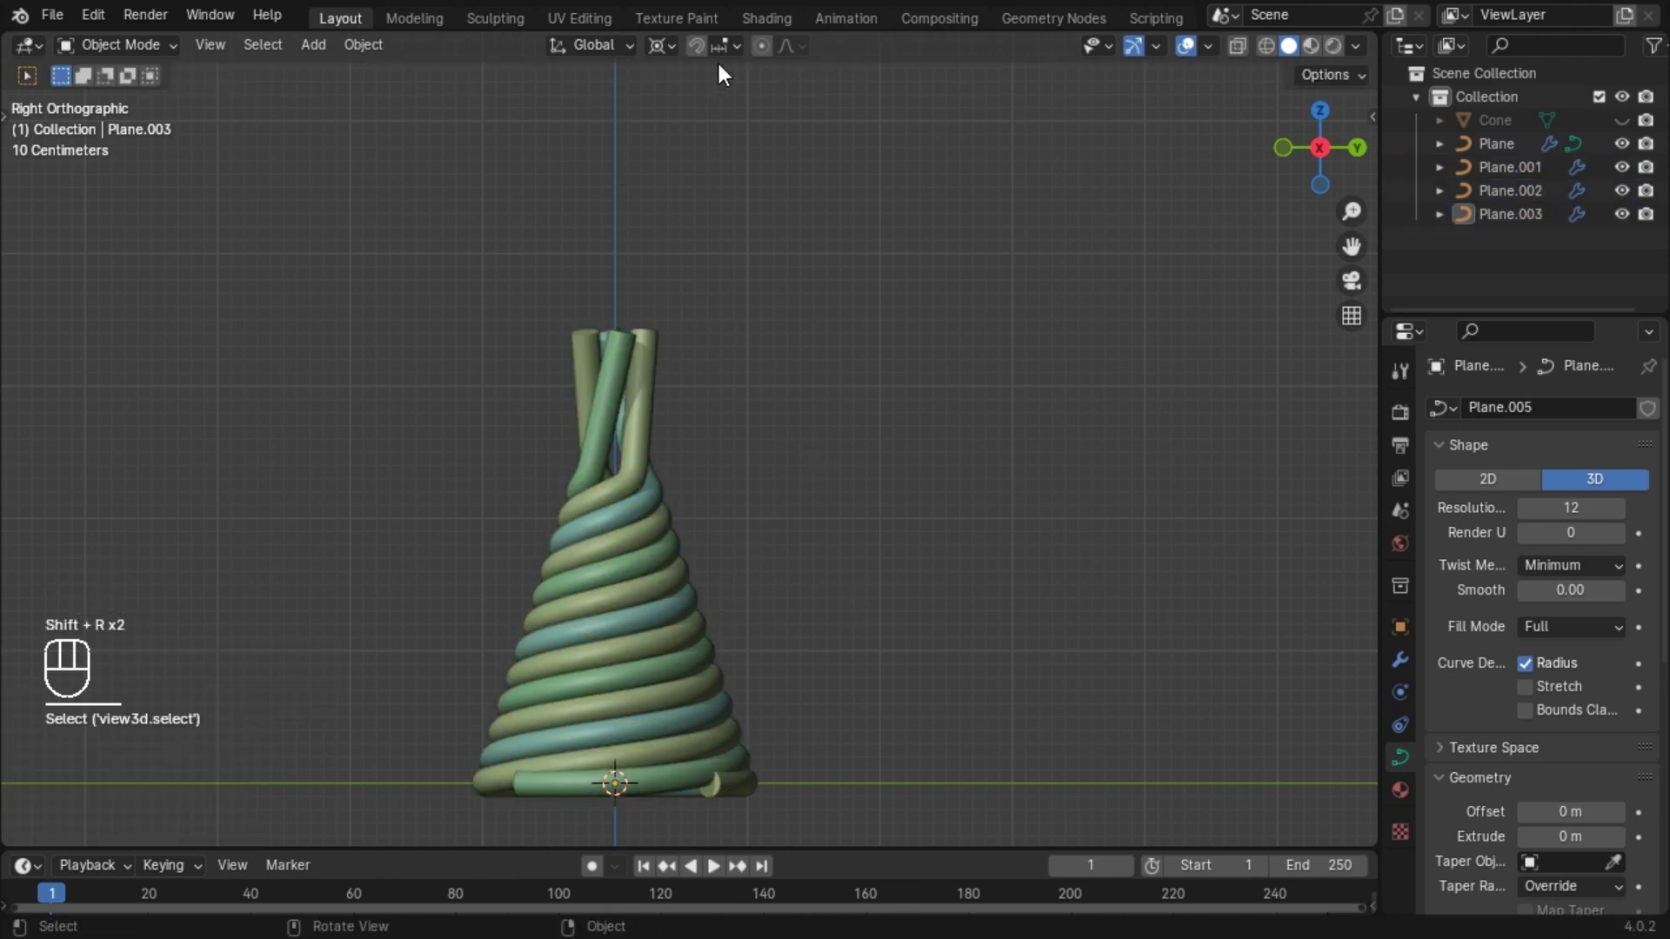
Orbit around the braided swirl and view it straight from the front.
{"action": "left_click_drag", "start_coordinate": [671, 61], "coordinate": [702, 180]}
{"action": "left_click_drag", "start_coordinate": [708, 447], "coordinate": [579, 488]}
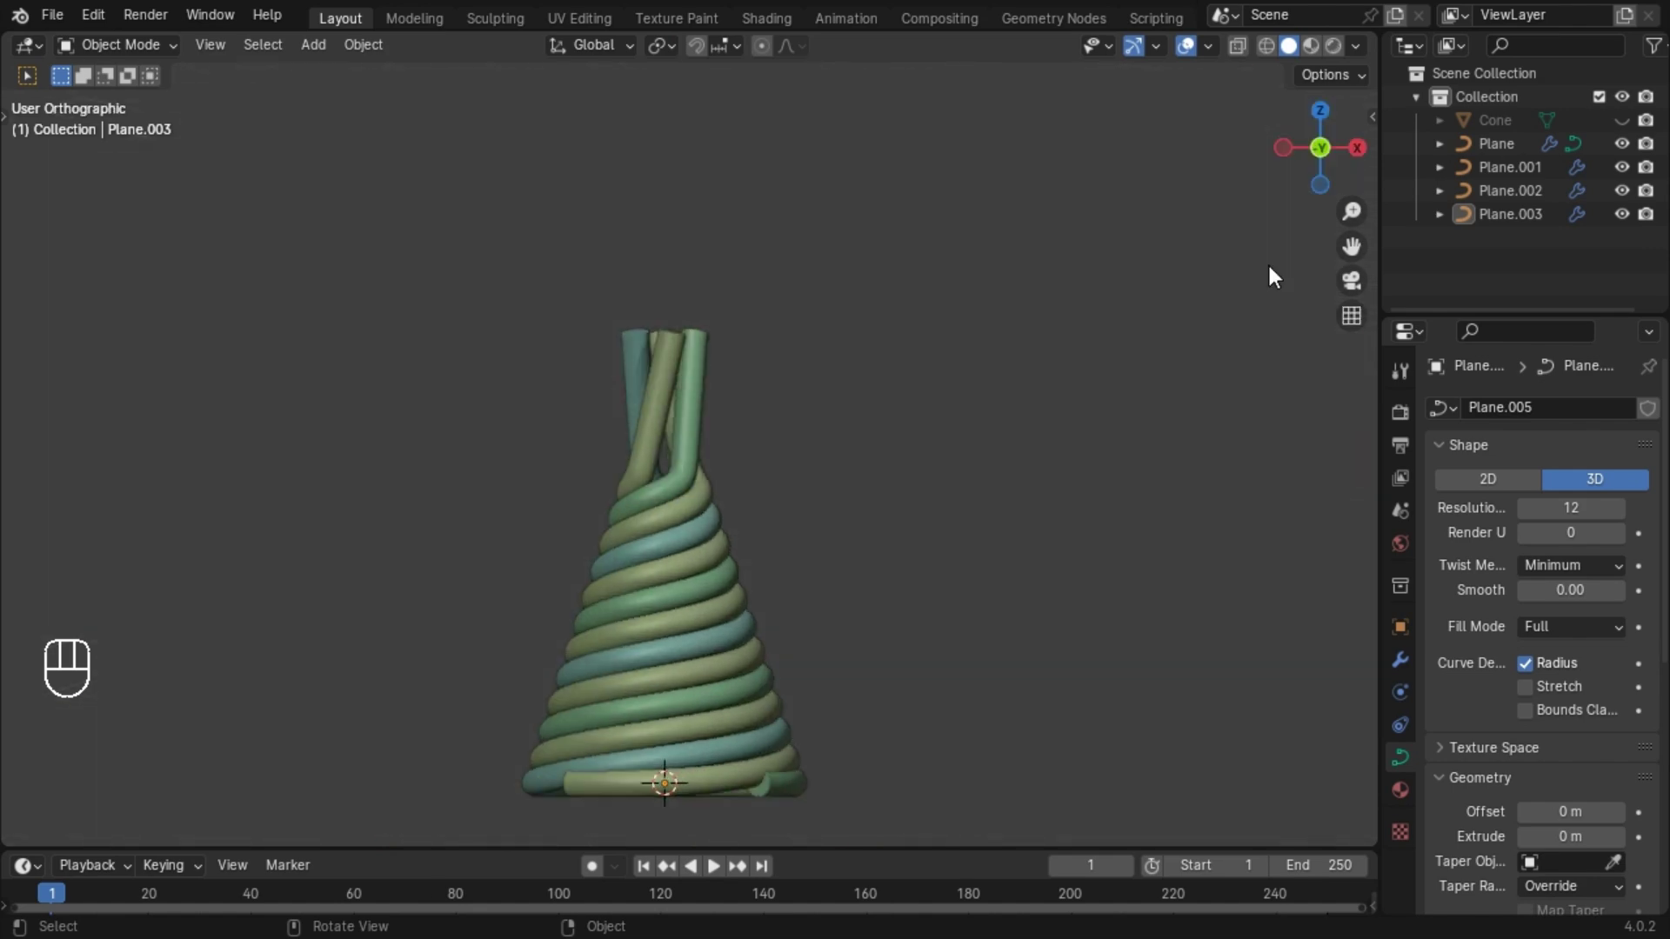
{"action": "key", "text": "shift+a"}
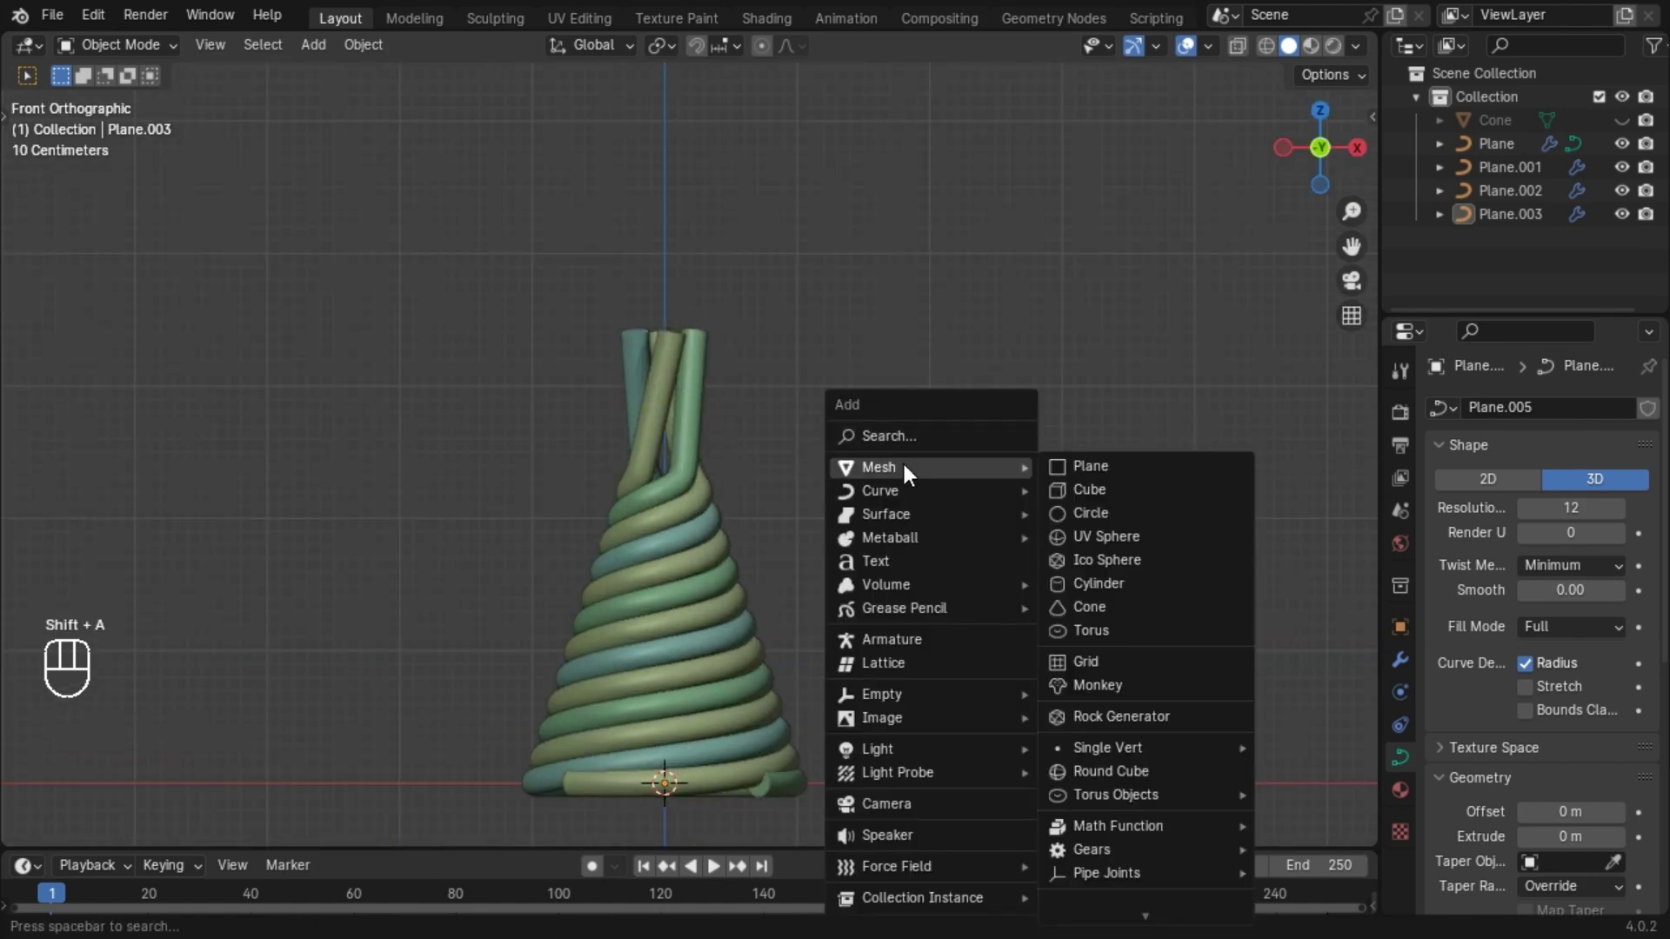
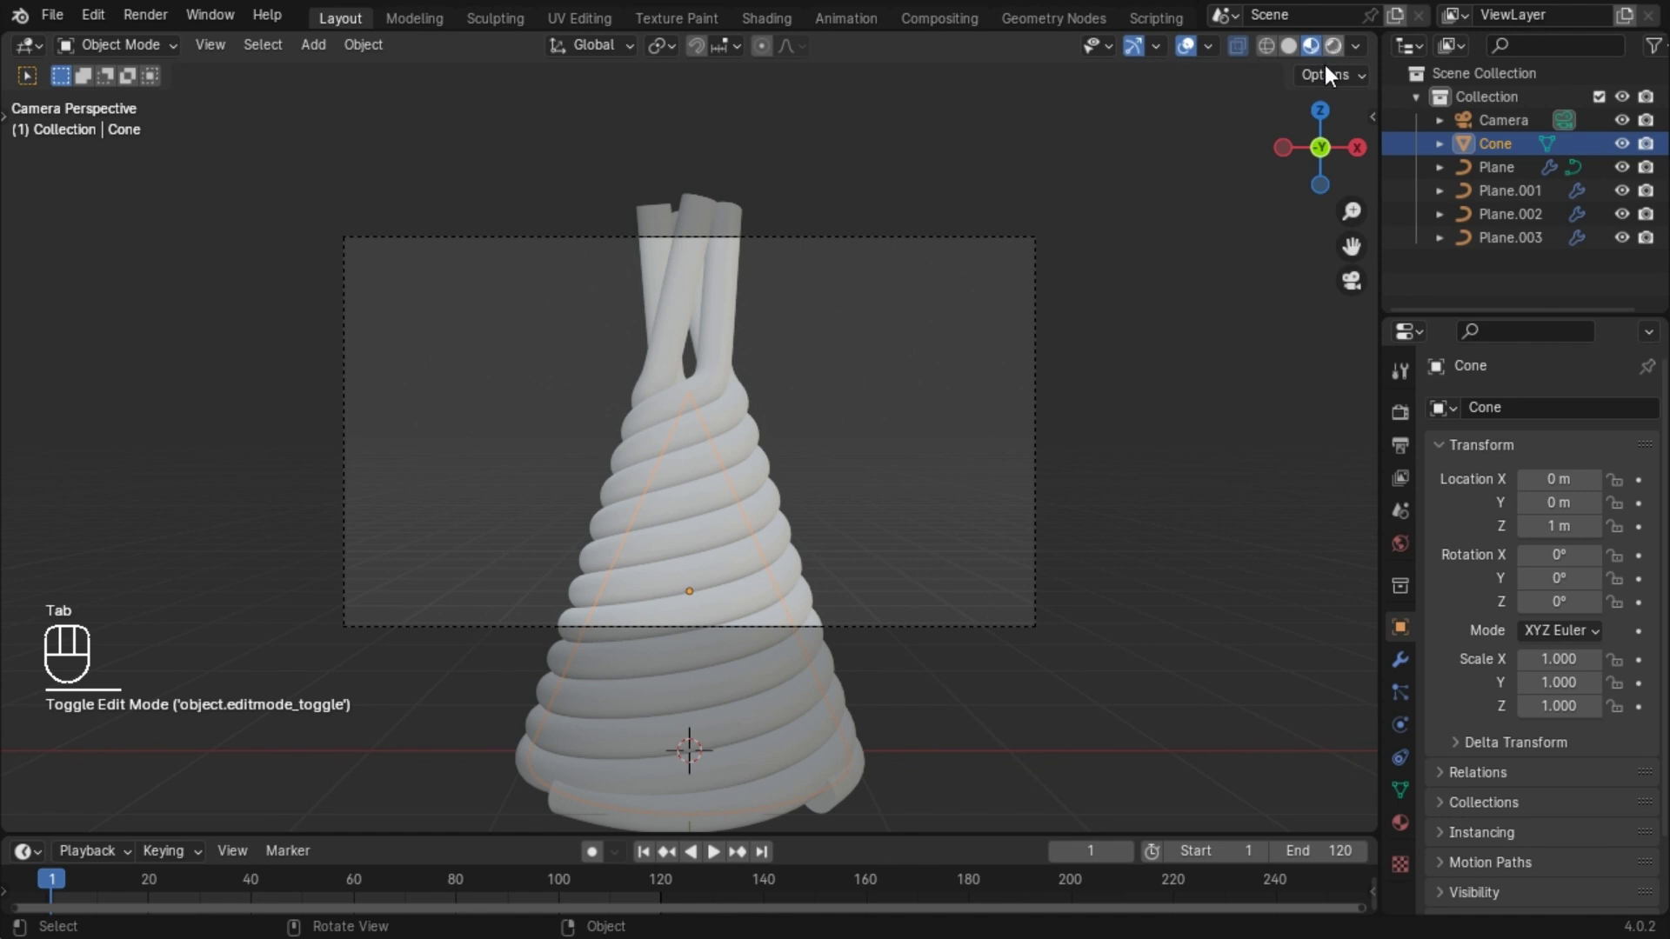
Switch the viewport to Material Preview shading to see the scene under environment lighting.
{"action": "left_click", "coordinate": [1345, 67]}
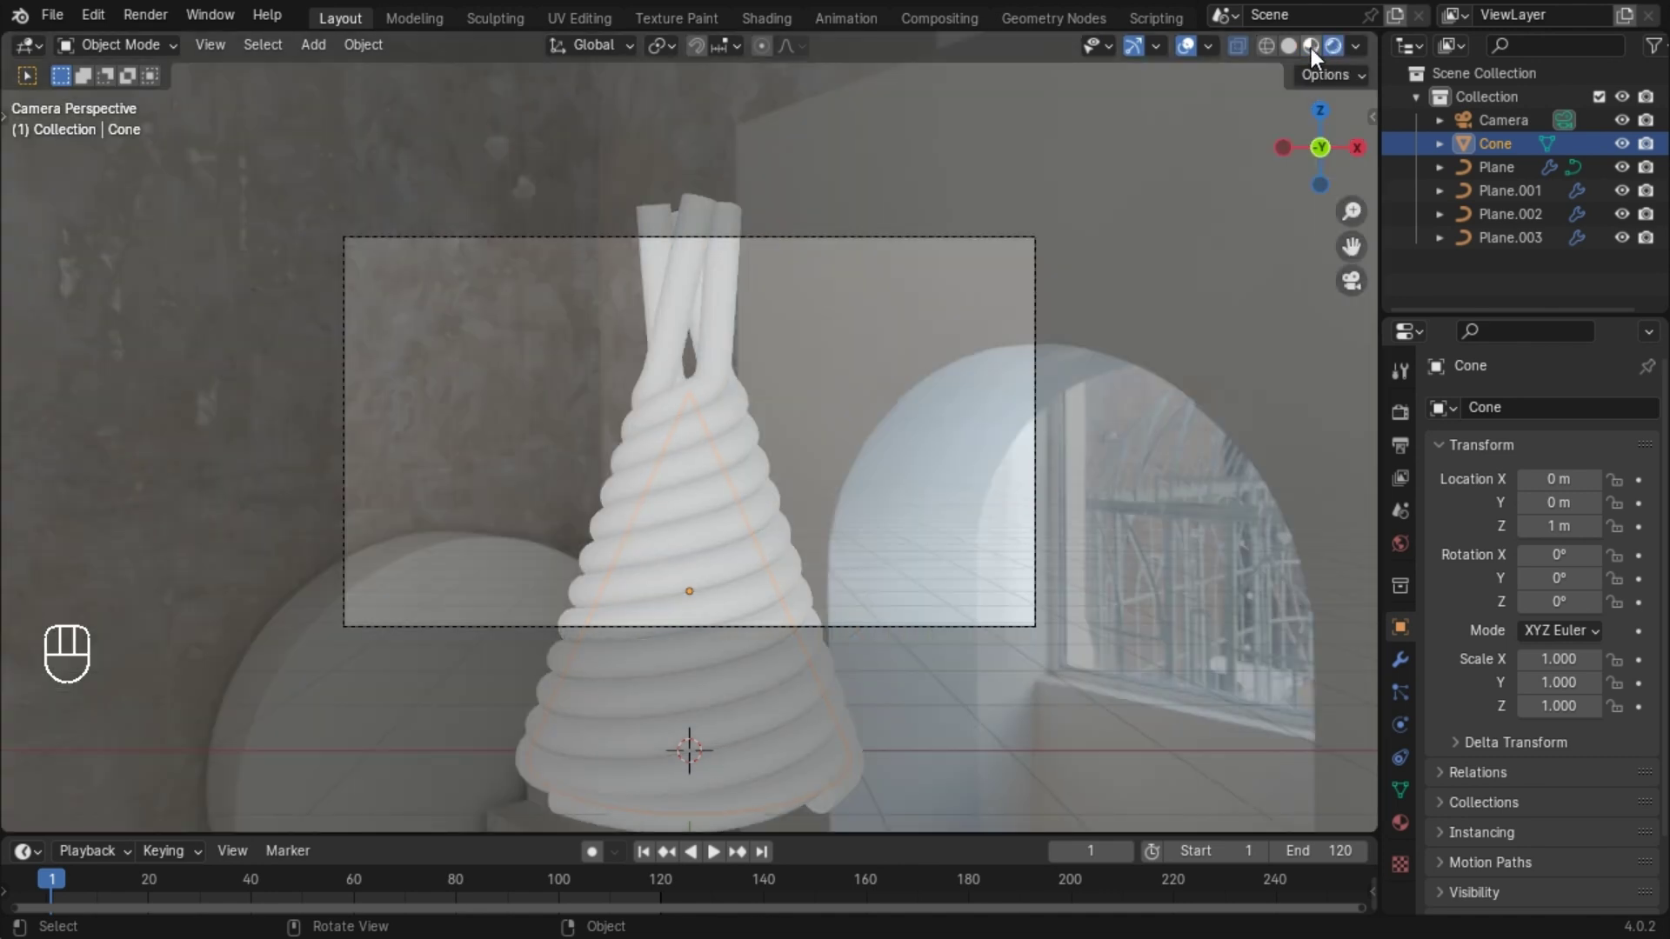
Return to solid shading and add a Plain Axes empty at the world origin.
{"action": "left_click_drag", "start_coordinate": [1314, 54], "coordinate": [995, 776]}
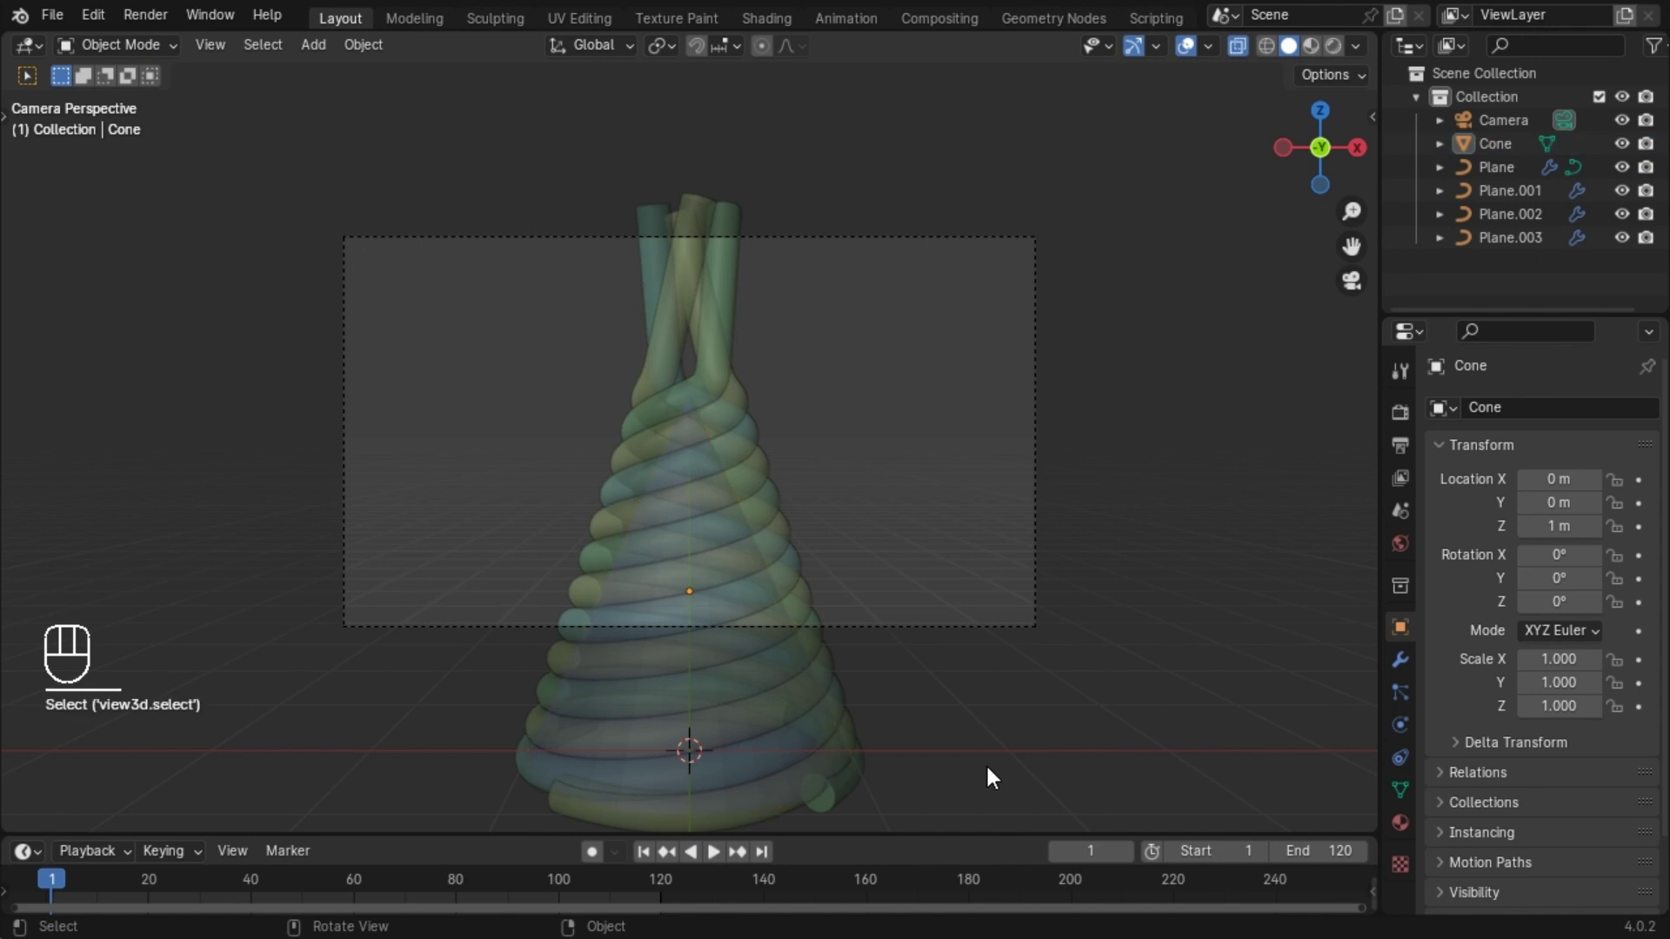
{"action": "left_click", "coordinate": [1243, 57]}
{"action": "key", "text": "shift+a"}
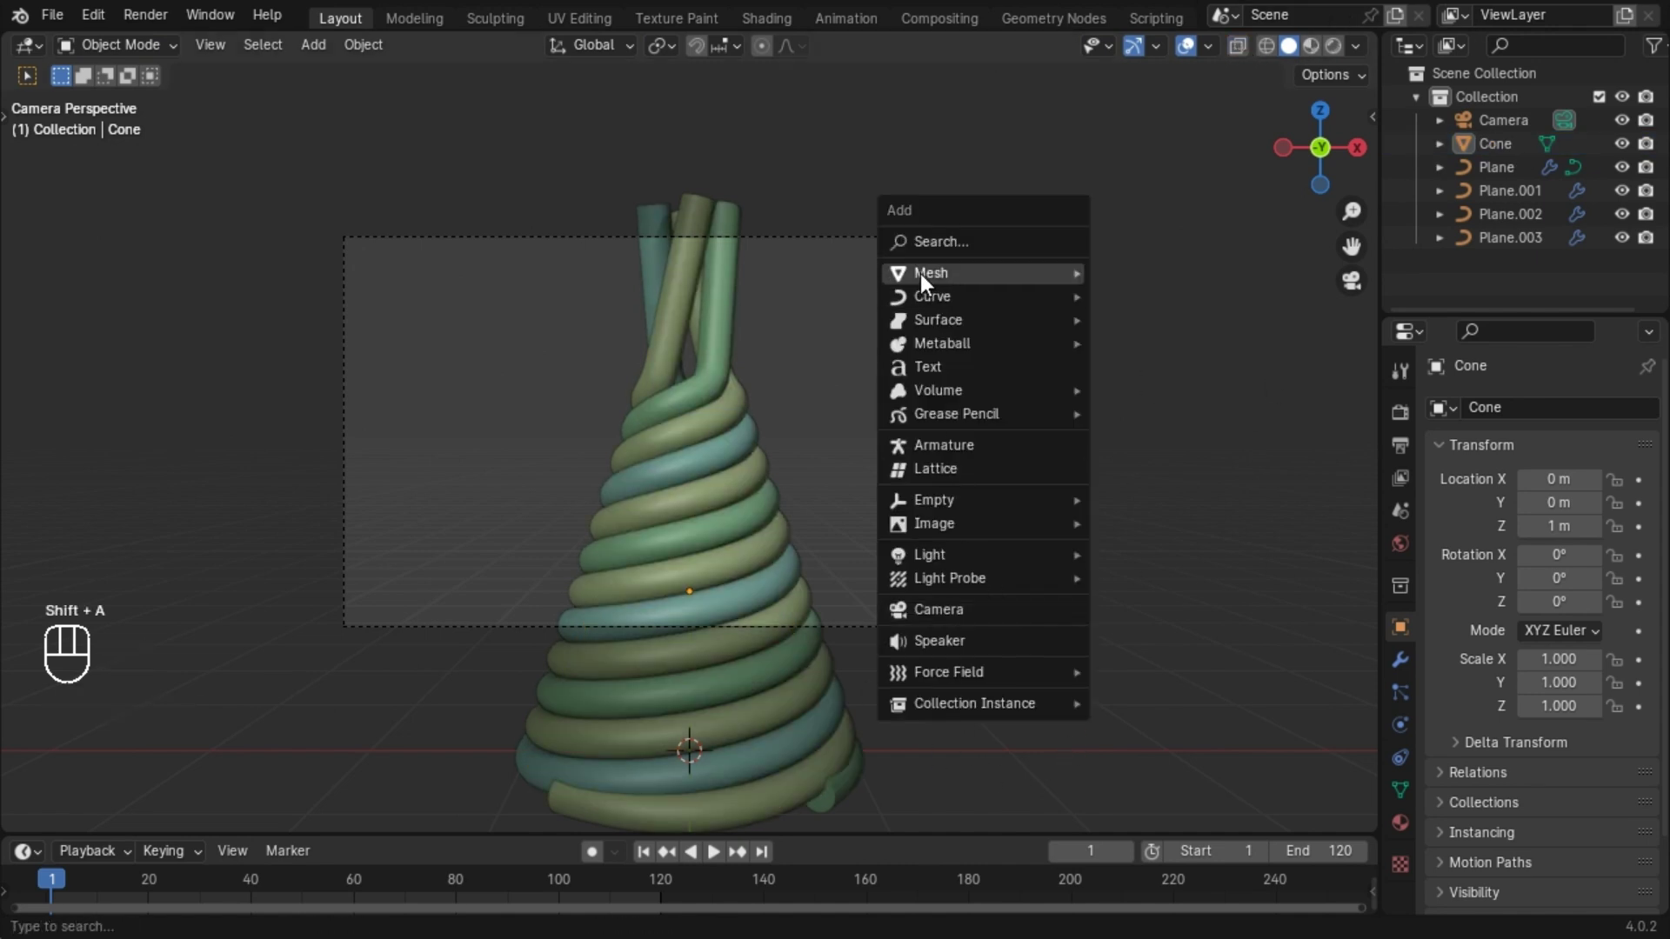
{"action": "left_click_drag", "start_coordinate": [1081, 689], "coordinate": [1101, 611]}
{"action": "middle_click", "coordinate": [1100, 612]}
{"action": "left_click", "coordinate": [1626, 133]}
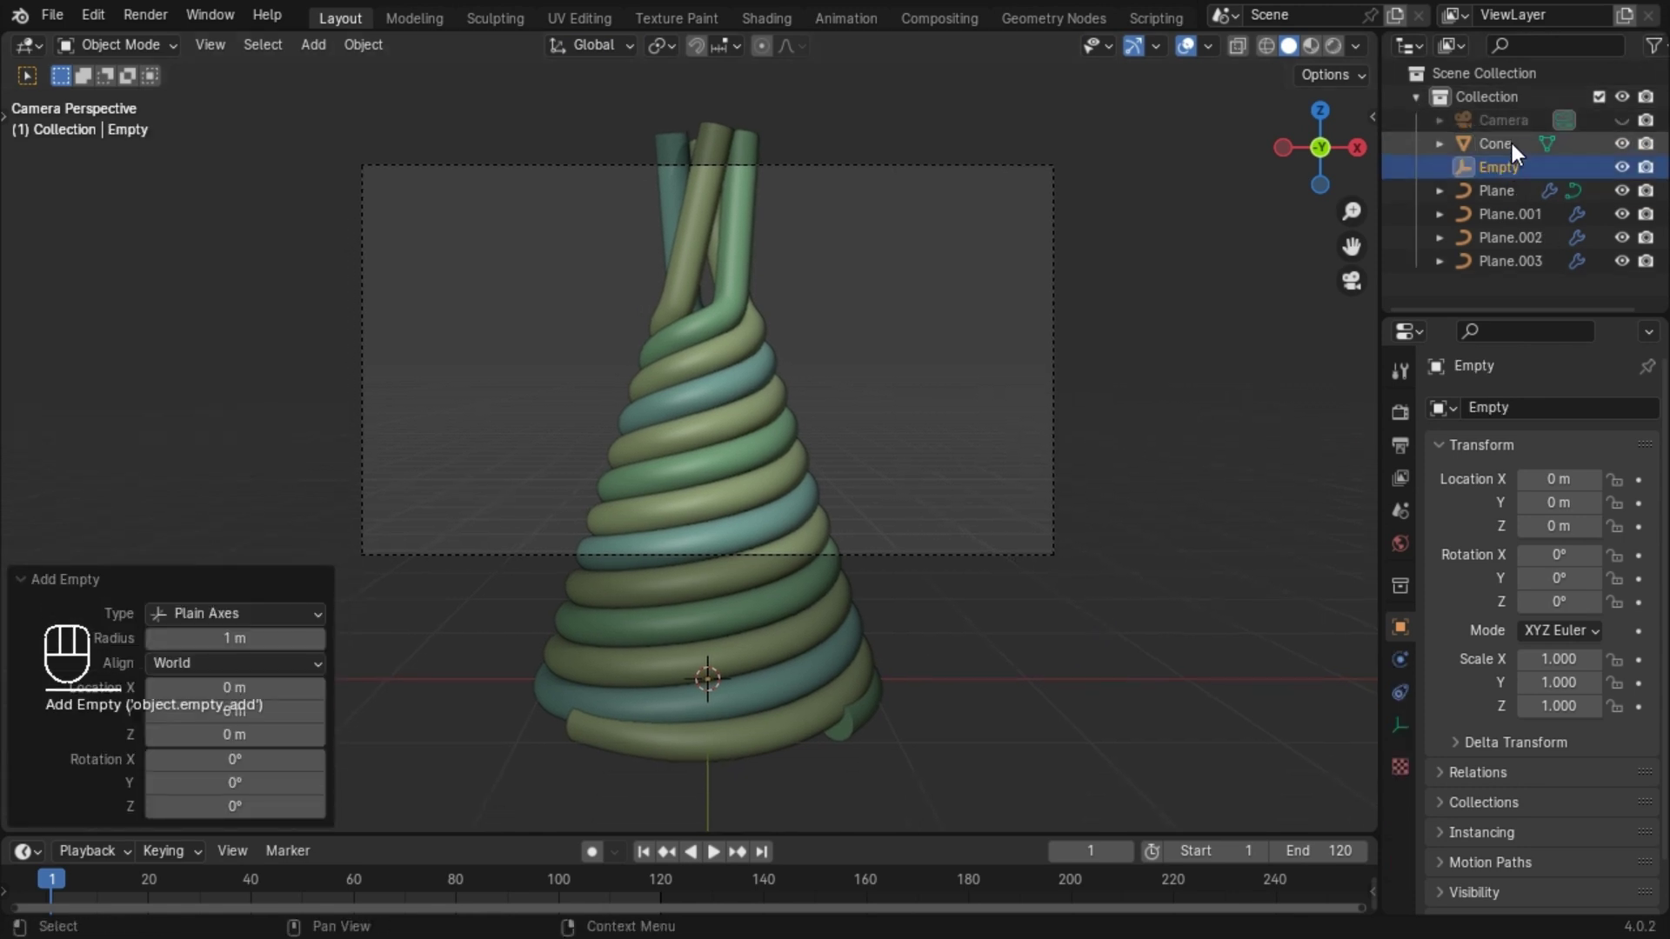
Select the cone and all four spiral tubes and parent them to the empty with Ctrl+P > Object.
{"action": "left_click", "coordinate": [1519, 160]}
{"action": "left_click", "coordinate": [1500, 283]}
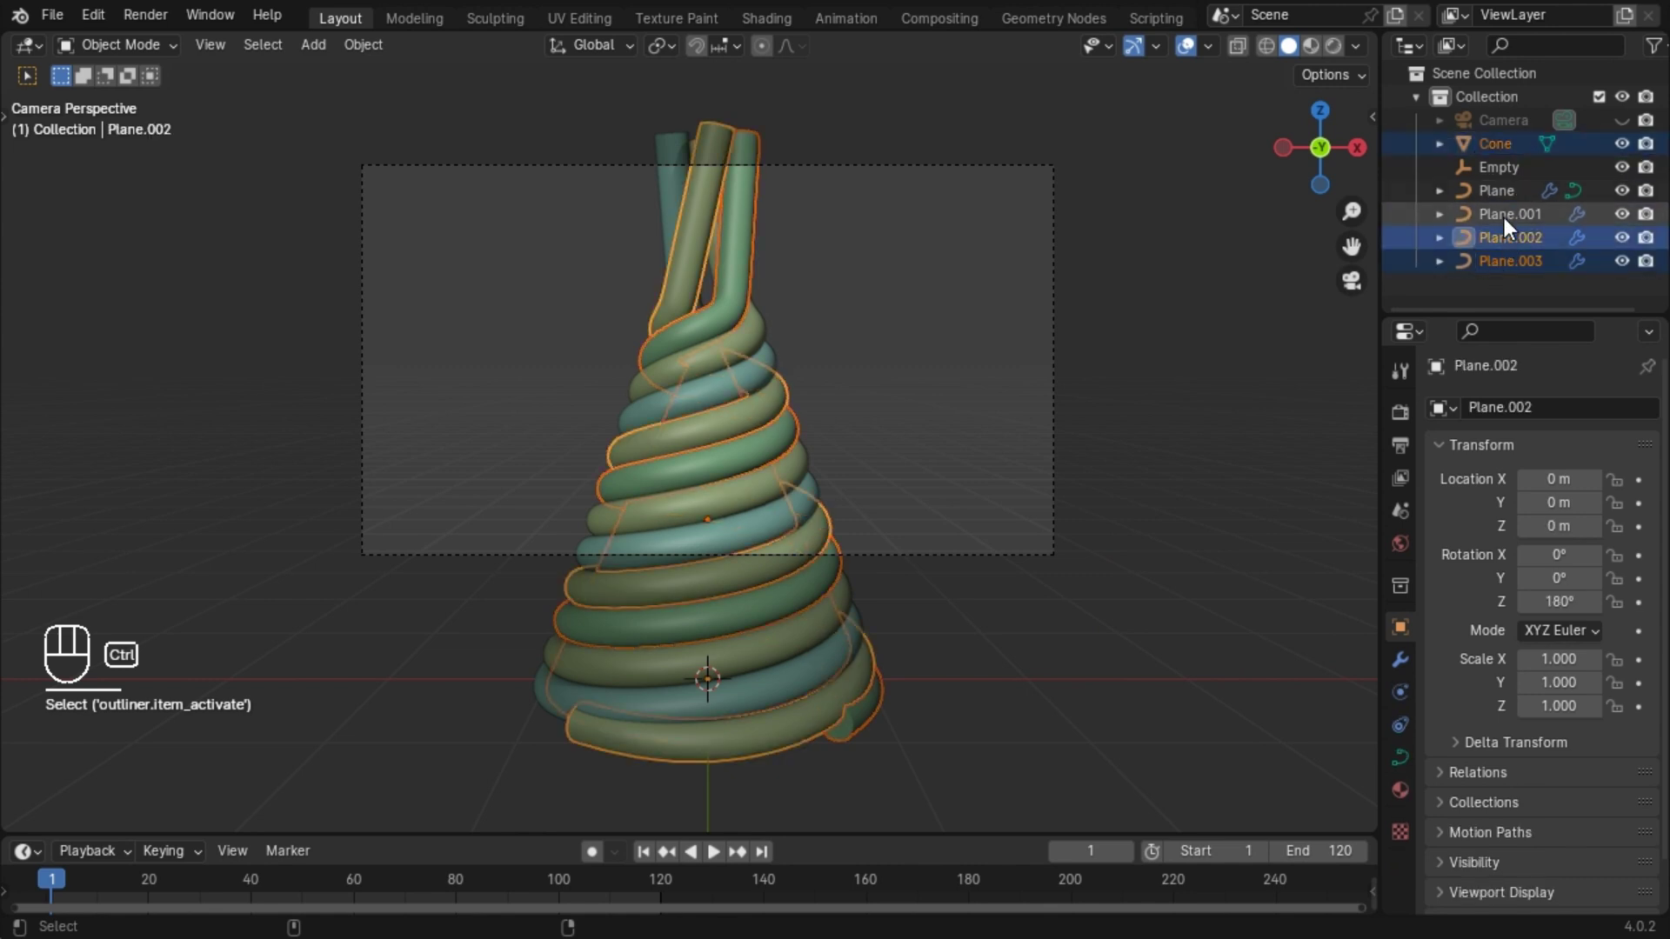
{"action": "left_click_drag", "start_coordinate": [1134, 630], "coordinate": [1101, 596]}
{"action": "left_click_drag", "start_coordinate": [1093, 594], "coordinate": [1109, 535]}
{"action": "left_click_drag", "start_coordinate": [1029, 554], "coordinate": [1026, 483]}
{"action": "middle_click", "coordinate": [1026, 483]}
{"action": "key", "text": "ctrl+p"}
{"action": "left_click", "coordinate": [700, 704]}
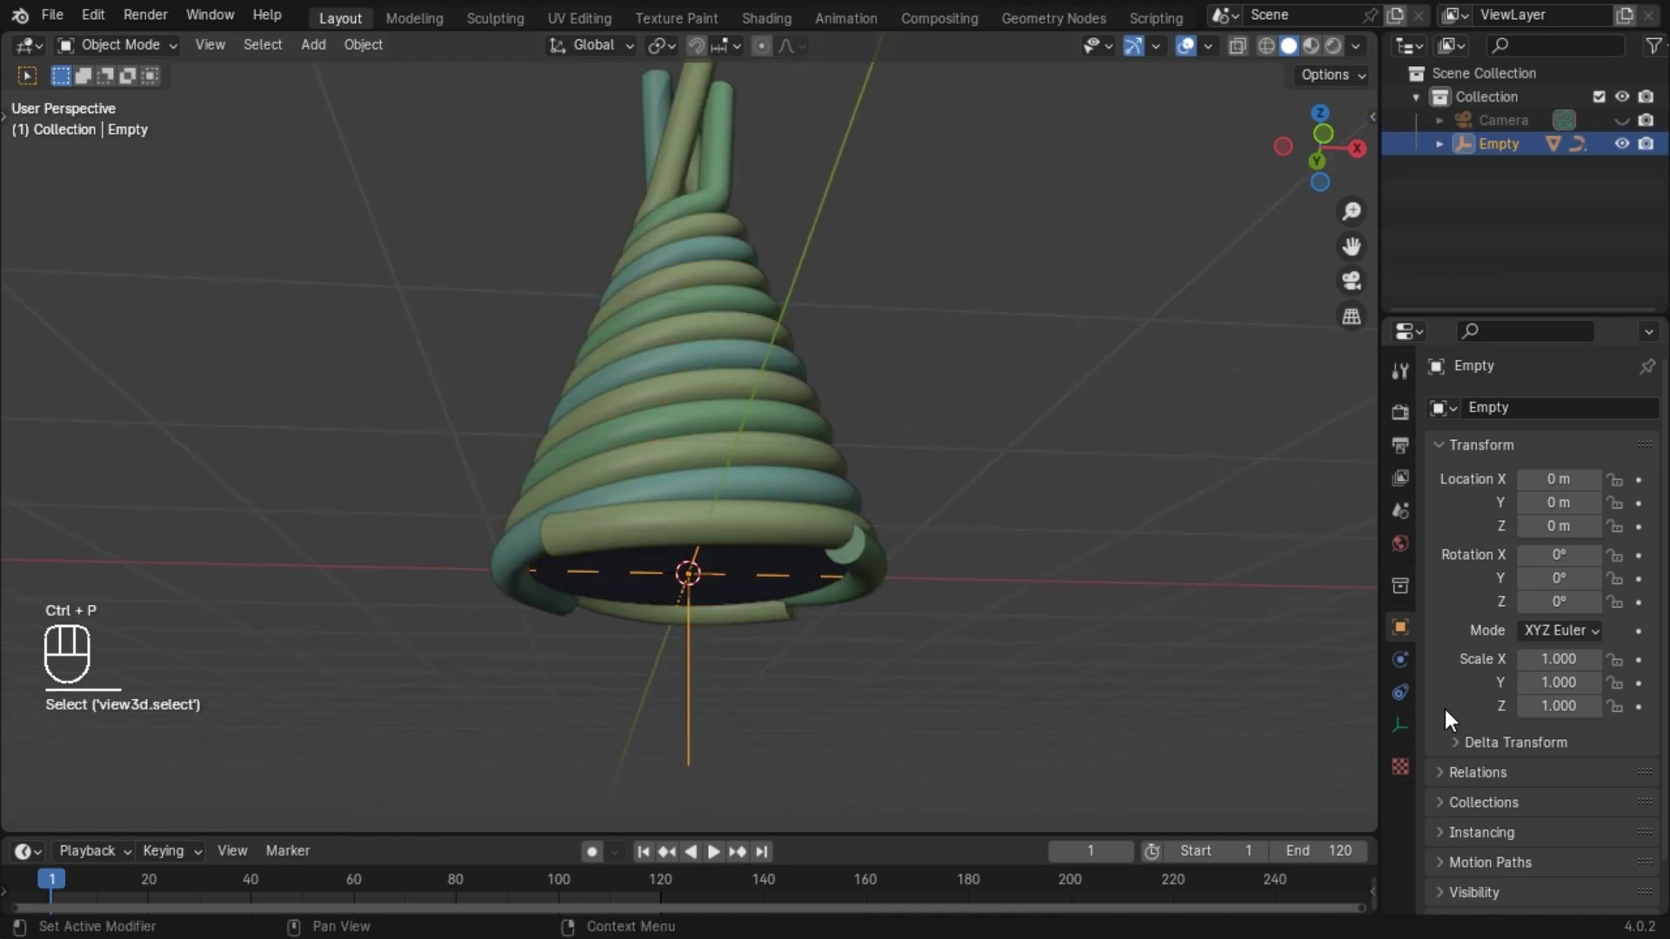
Keyframe the empty's Z rotation at 360° on frame 120 and 0° on frame 1.
{"action": "left_click_drag", "start_coordinate": [270, 621], "coordinate": [1574, 619]}
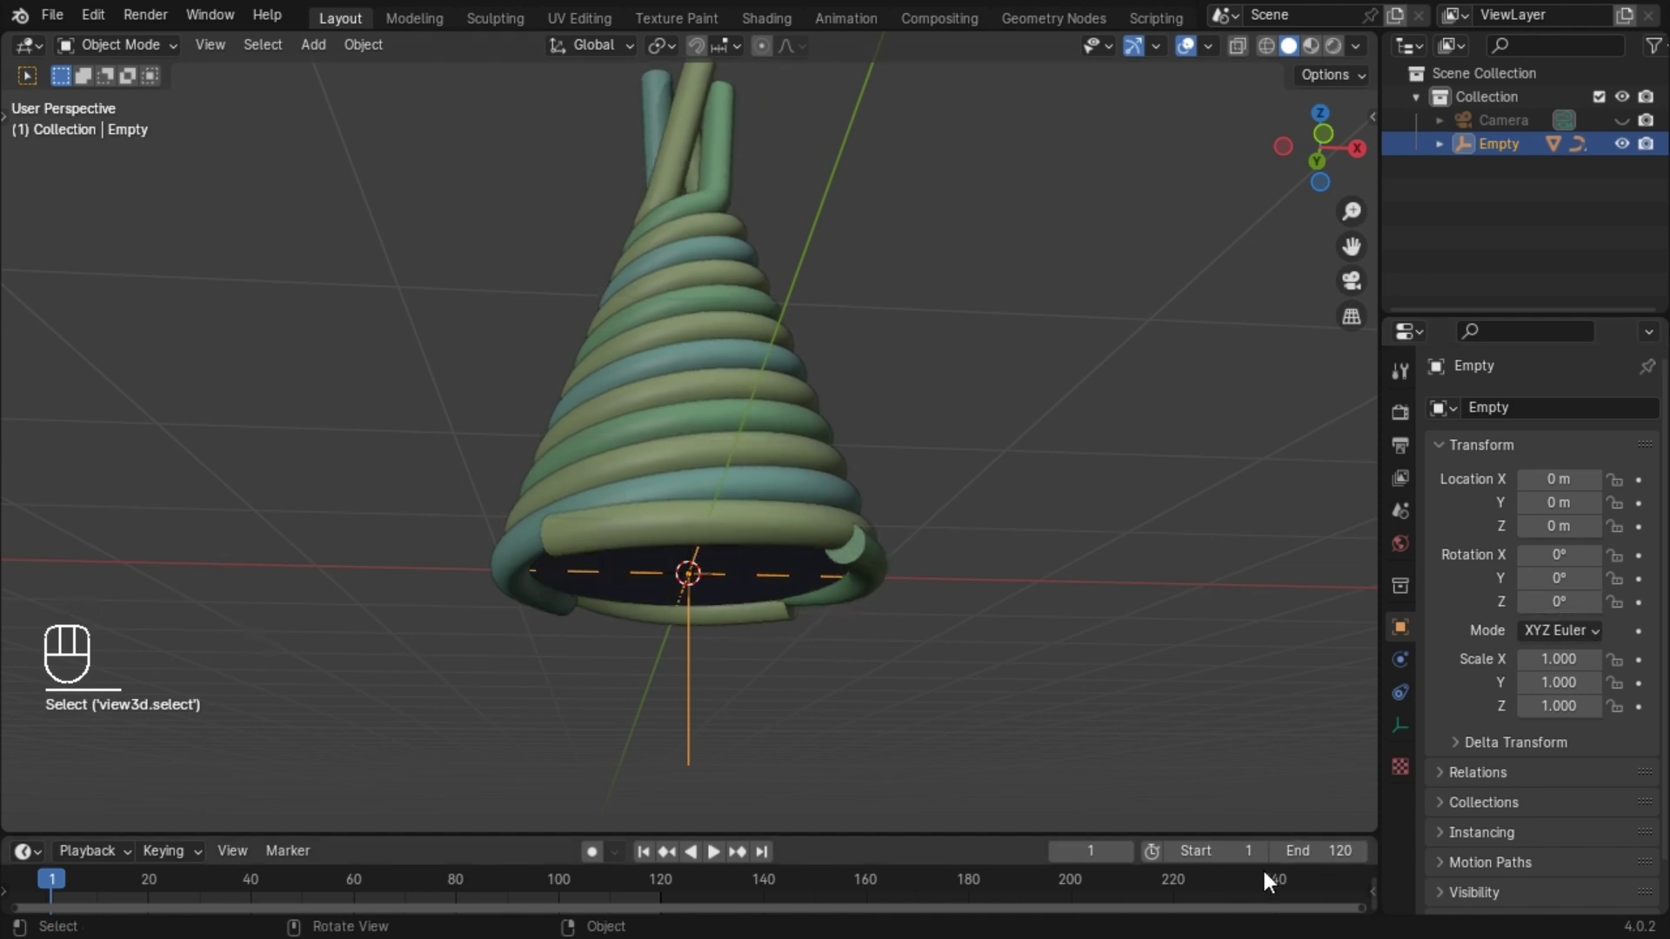
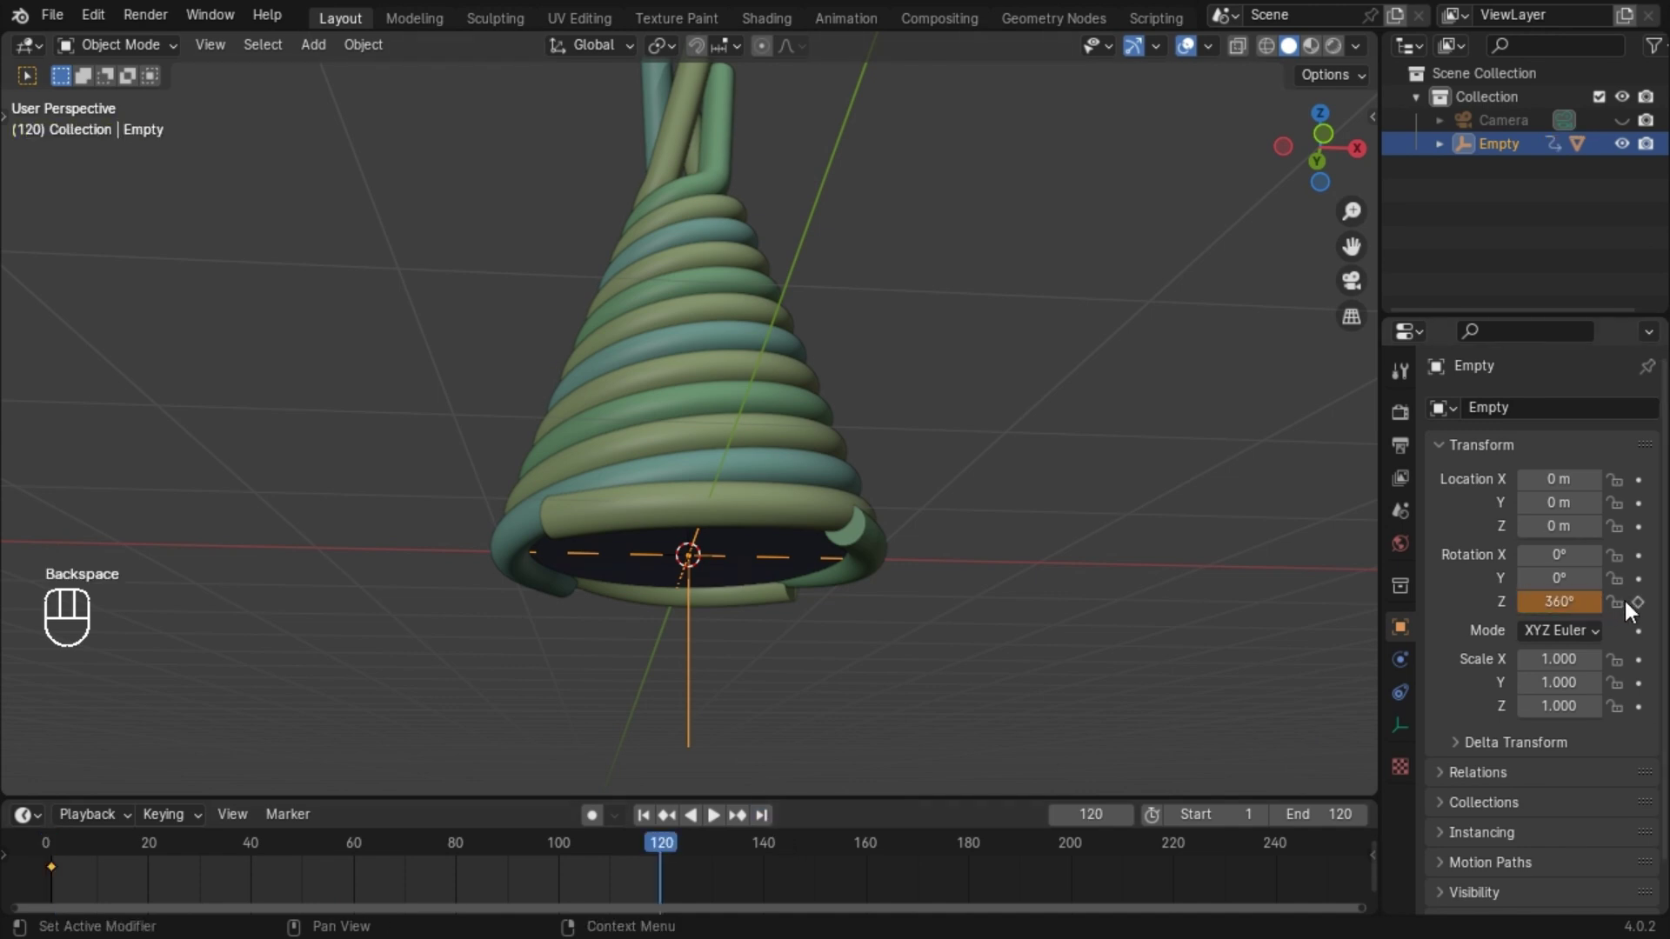
{"action": "key", "text": "space"}
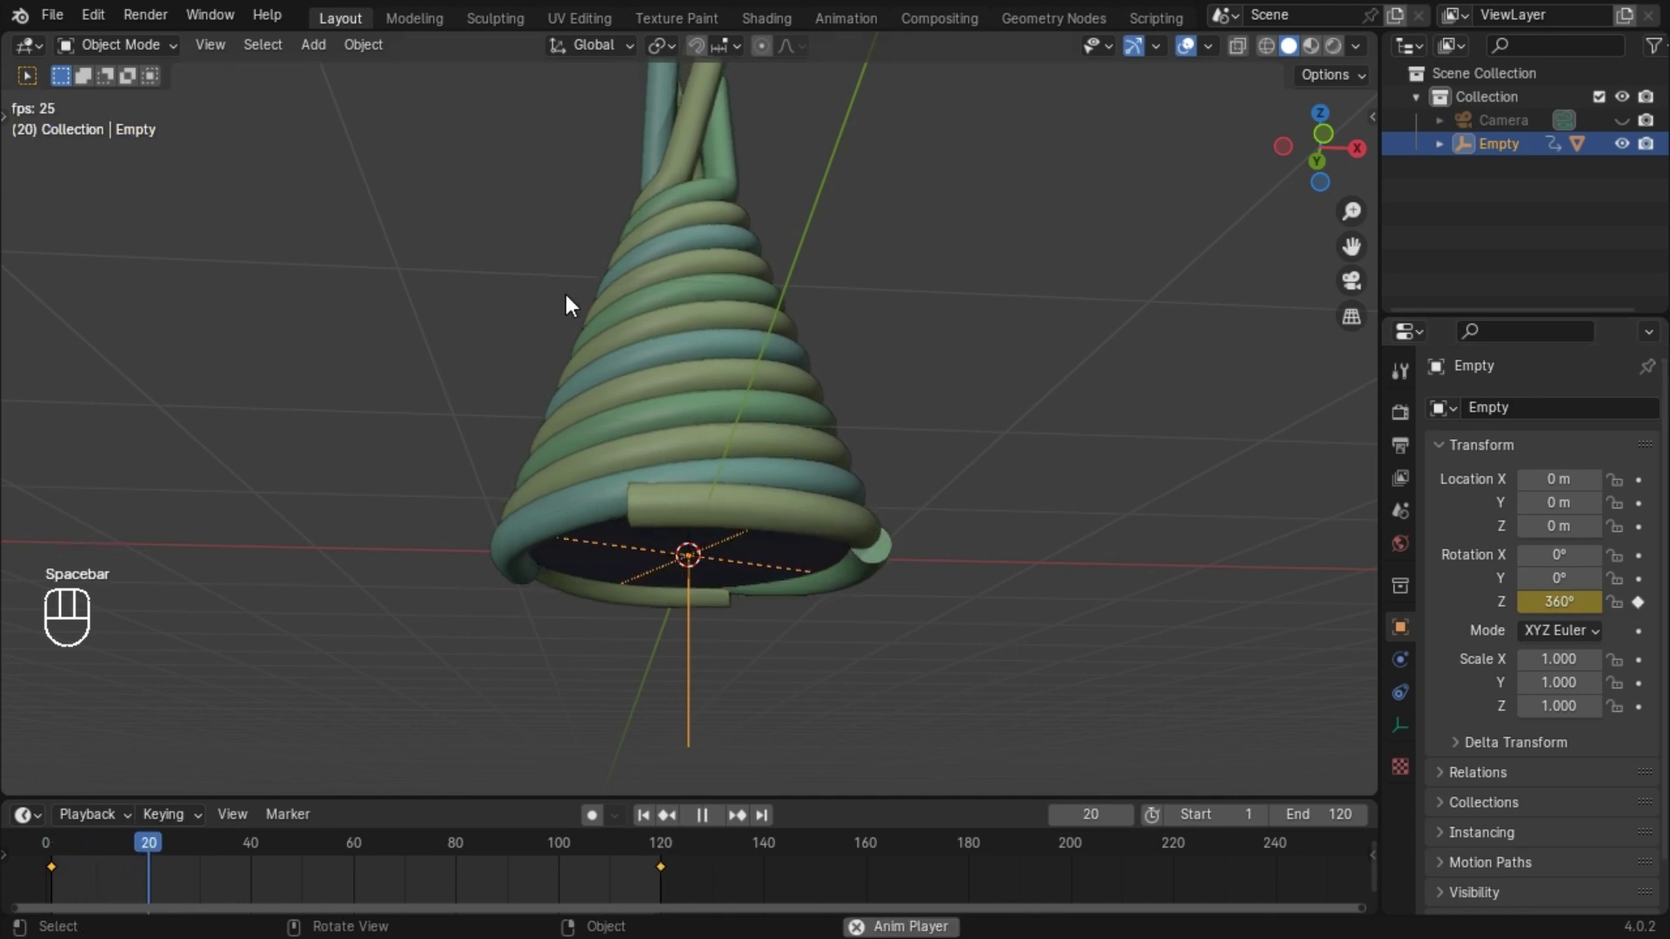
{"action": "key", "text": "space"}
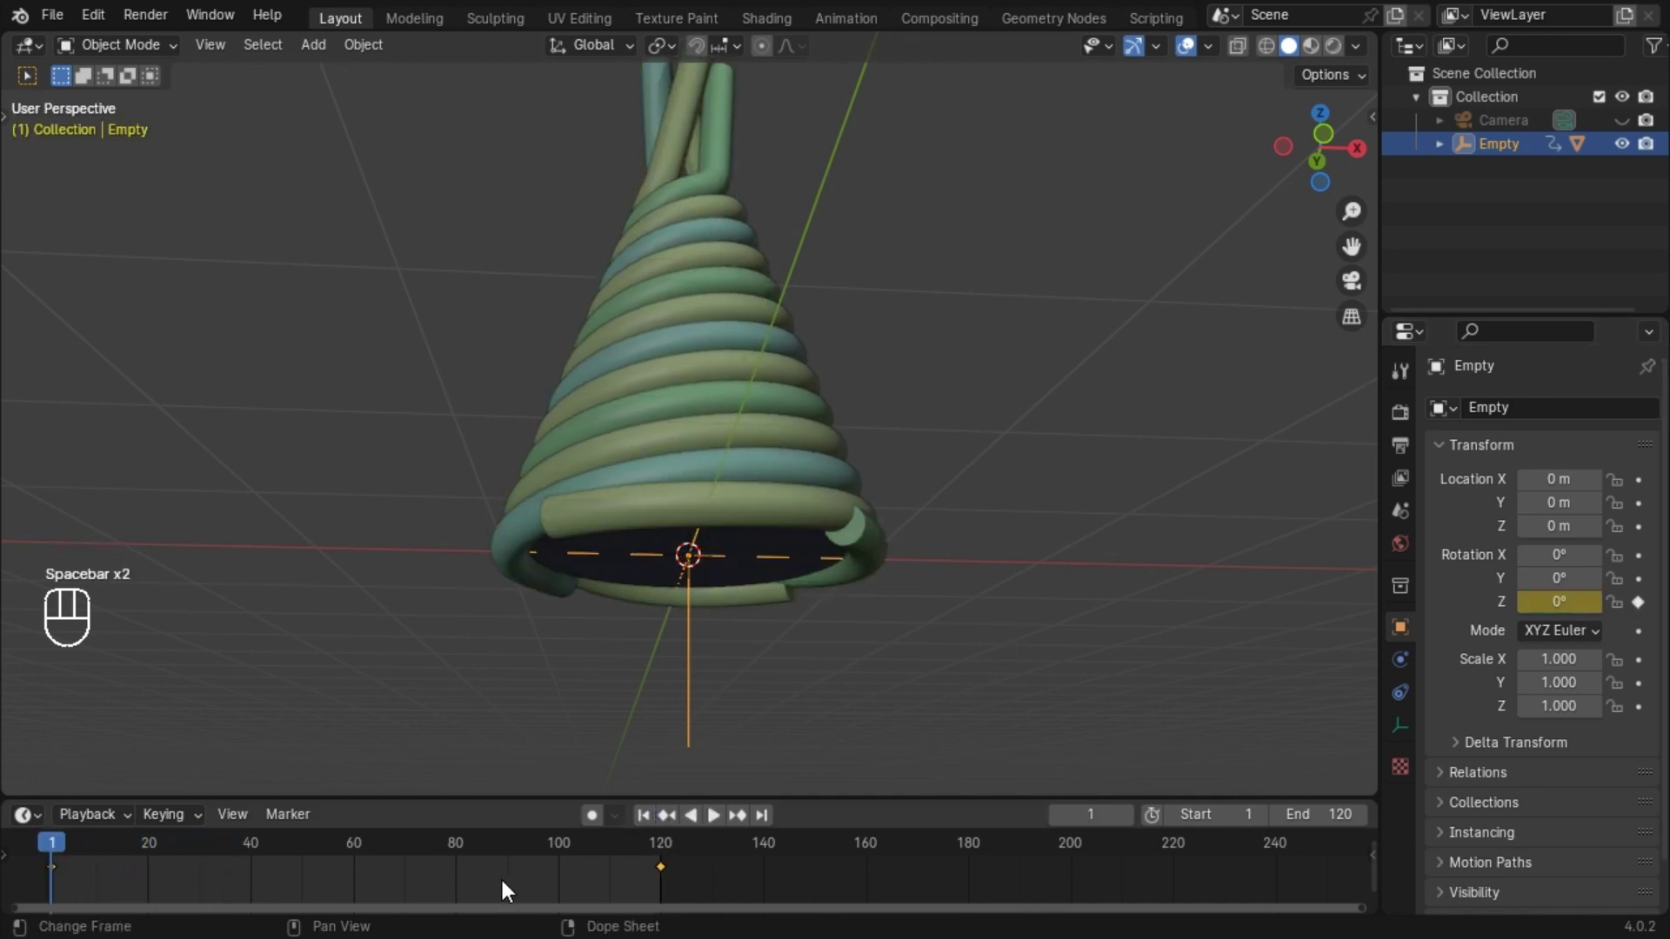
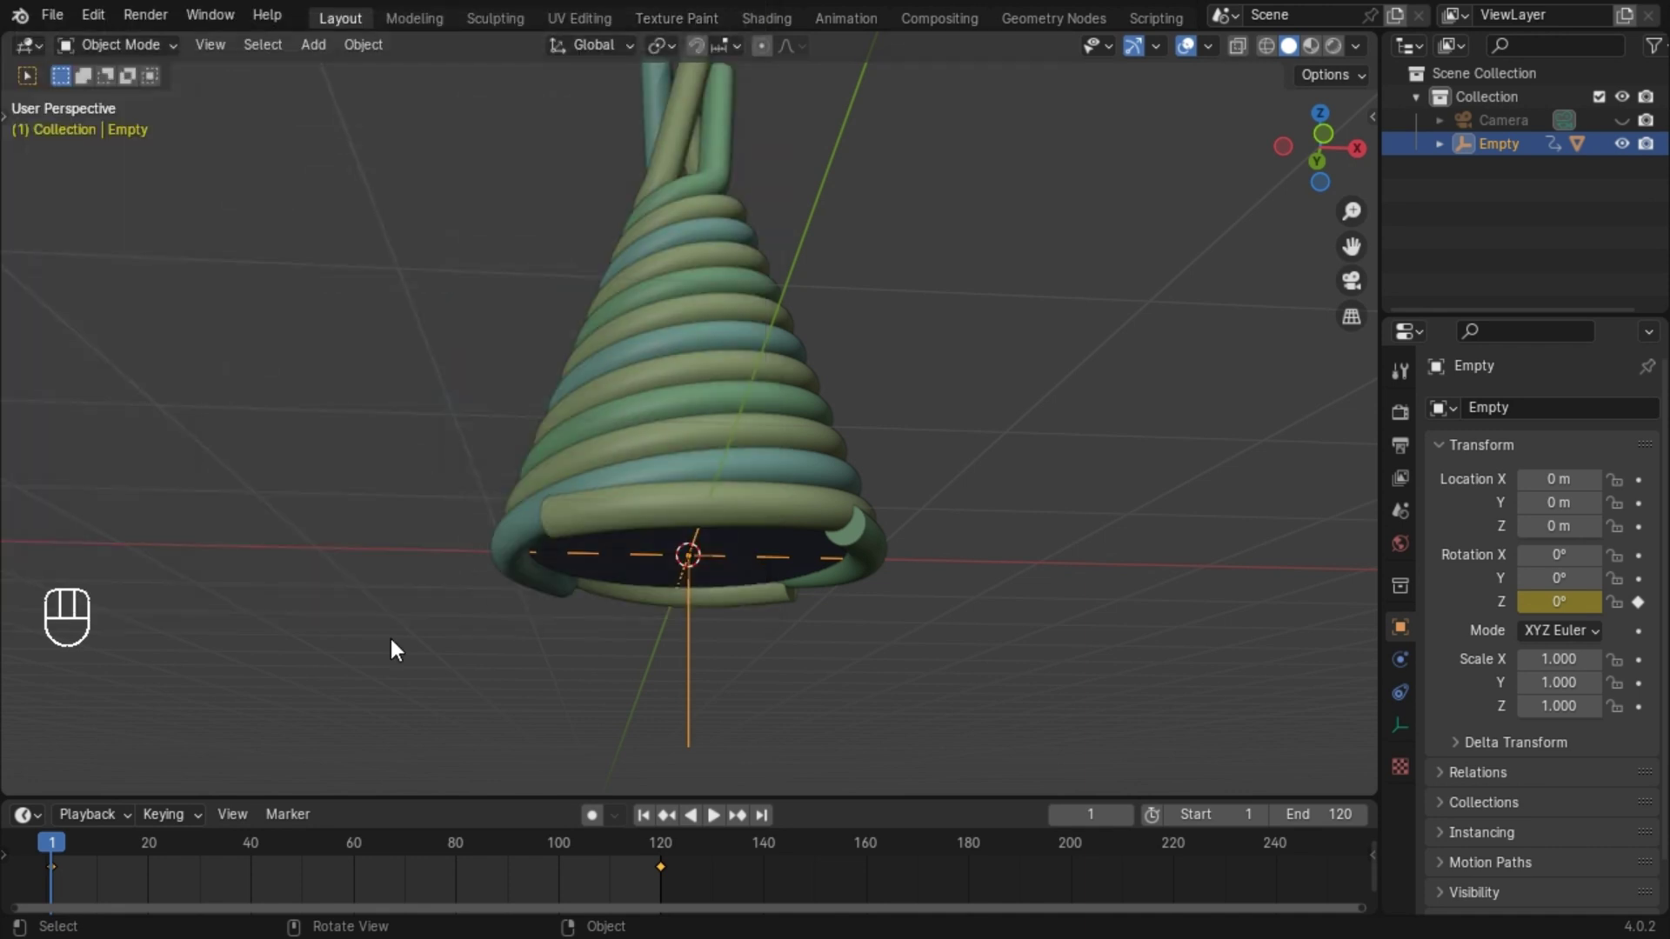
{"action": "key", "text": "space"}
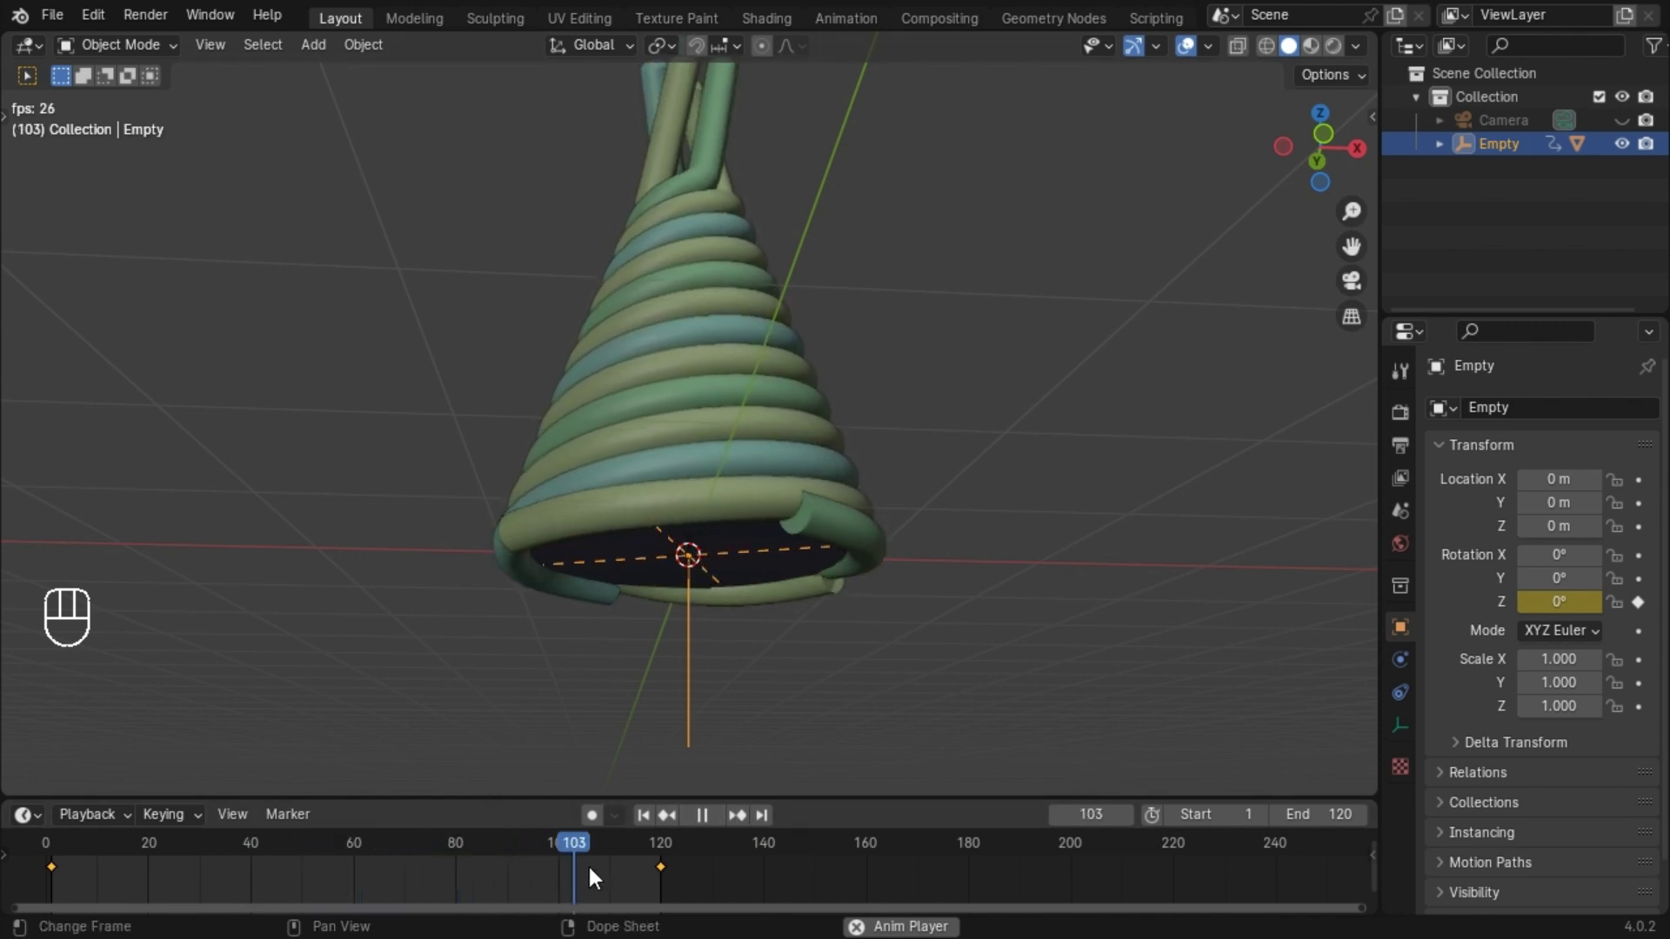
Play the animation to check the swirl spins, then stop and return to the first frame.
{"action": "key", "text": "t"}
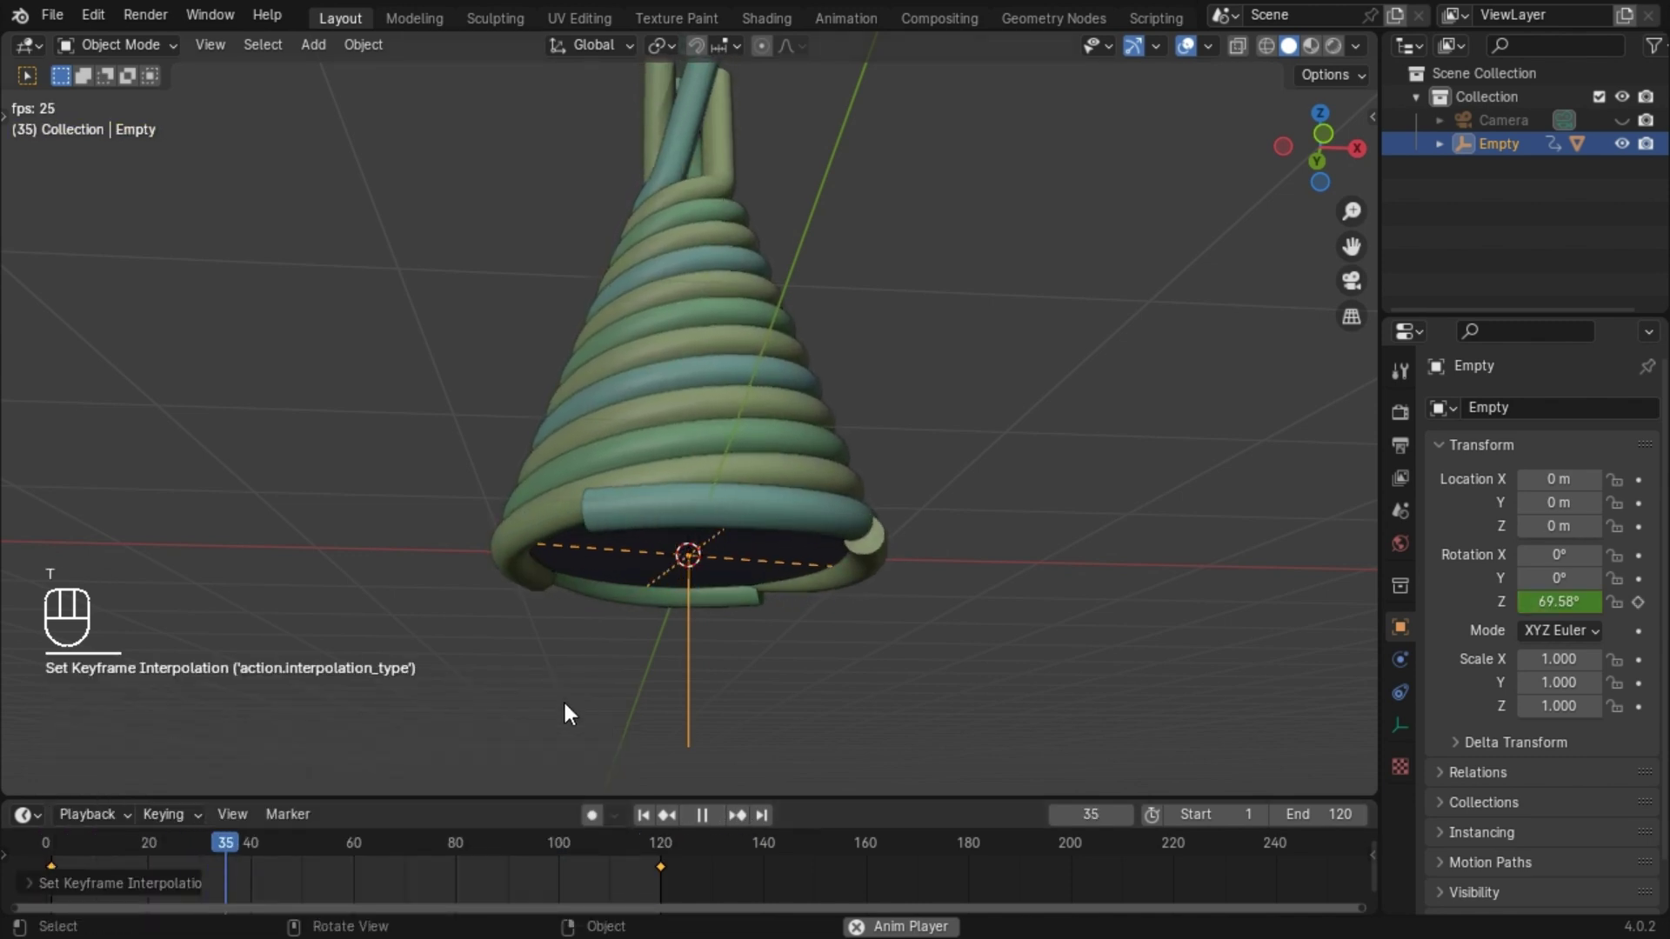
{"action": "left_click", "coordinate": [1365, 298]}
{"action": "key", "text": "space"}
{"action": "left_click_drag", "start_coordinate": [859, 225], "coordinate": [861, 290]}
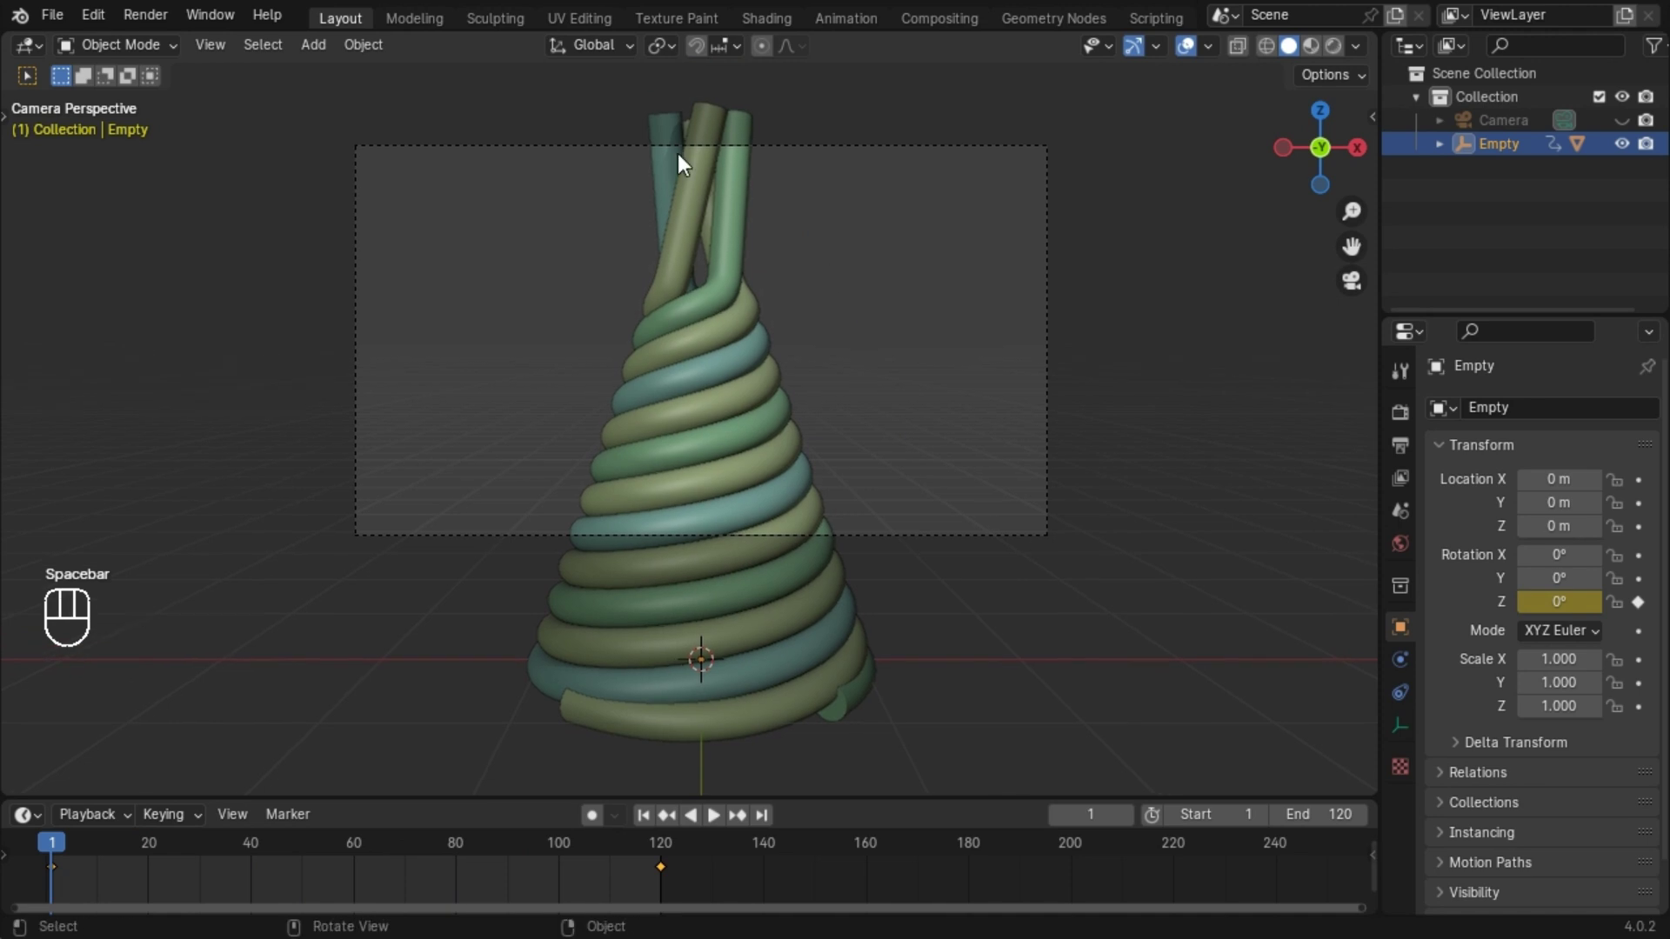
Add a plane, stand it upright with a 90° X rotation and push it 2 m back behind the swirl.
{"action": "key", "text": "shift+a"}
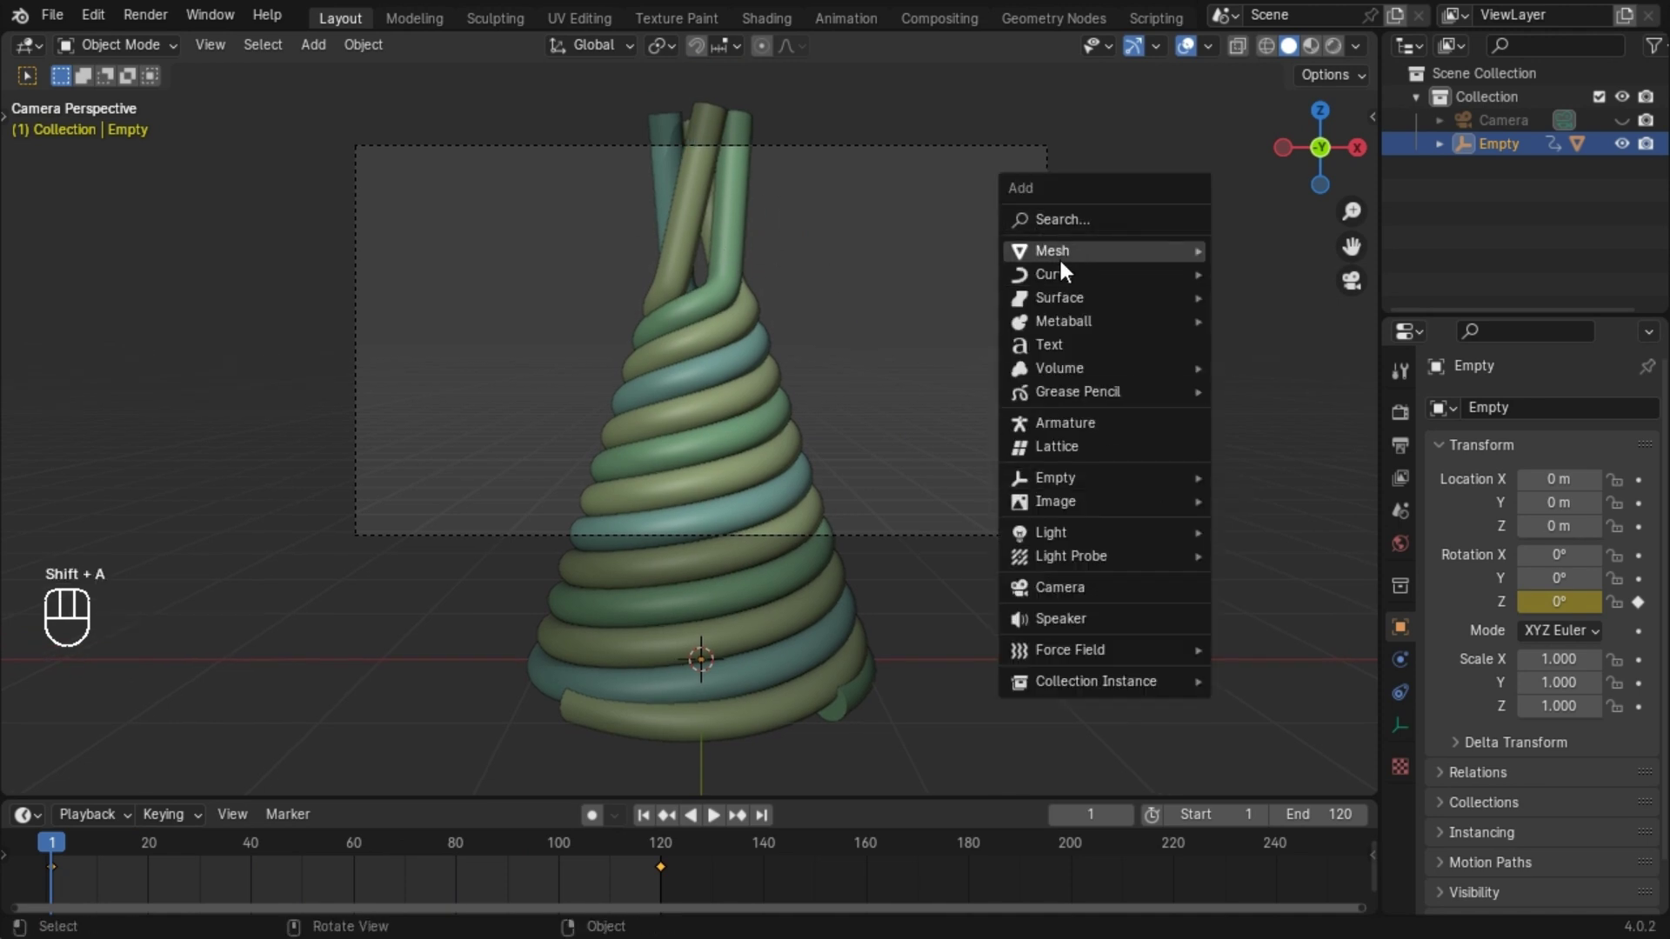
{"action": "key", "text": "r"}
{"action": "key", "text": "KP_9"}
{"action": "key", "text": "KP_0"}
{"action": "key", "text": "x"}
{"action": "left_click_drag", "start_coordinate": [1168, 366], "coordinate": [434, 487]}
Scale the plane up to fill the camera view, apply its scale and raise it along Z.
{"action": "key", "text": "s"}
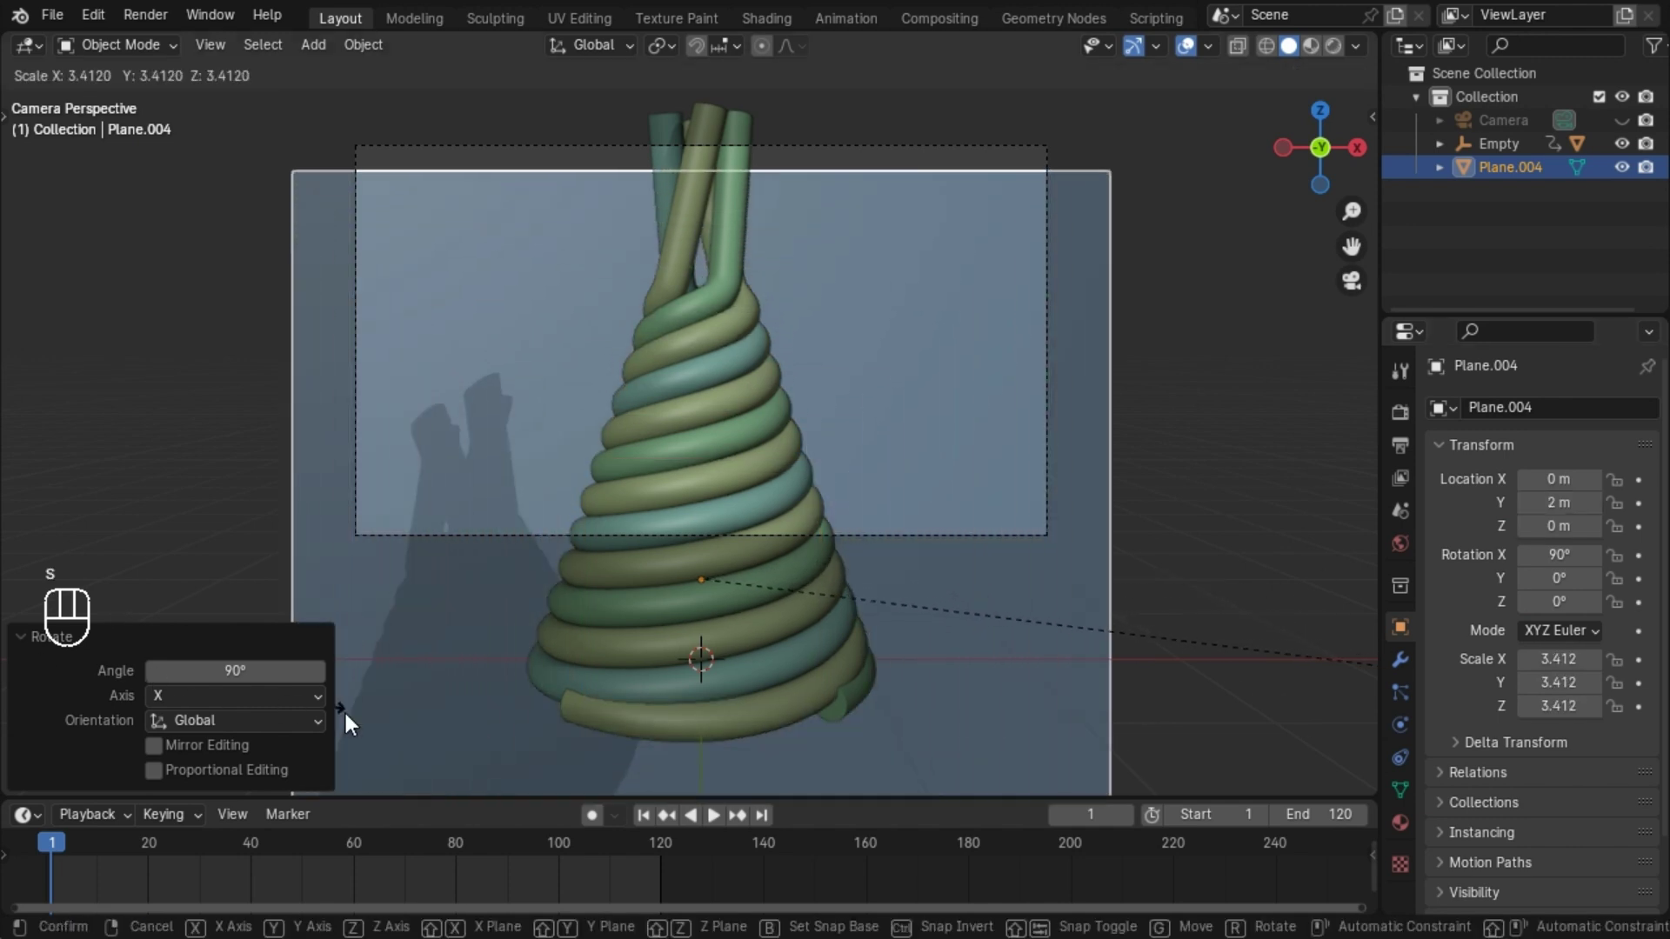
{"action": "left_click", "coordinate": [472, 752]}
{"action": "key", "text": "g"}
{"action": "key", "text": "z"}
{"action": "left_click", "coordinate": [780, 428]}
{"action": "left_click", "coordinate": [1073, 415]}
{"action": "key", "text": "ctrl+a"}
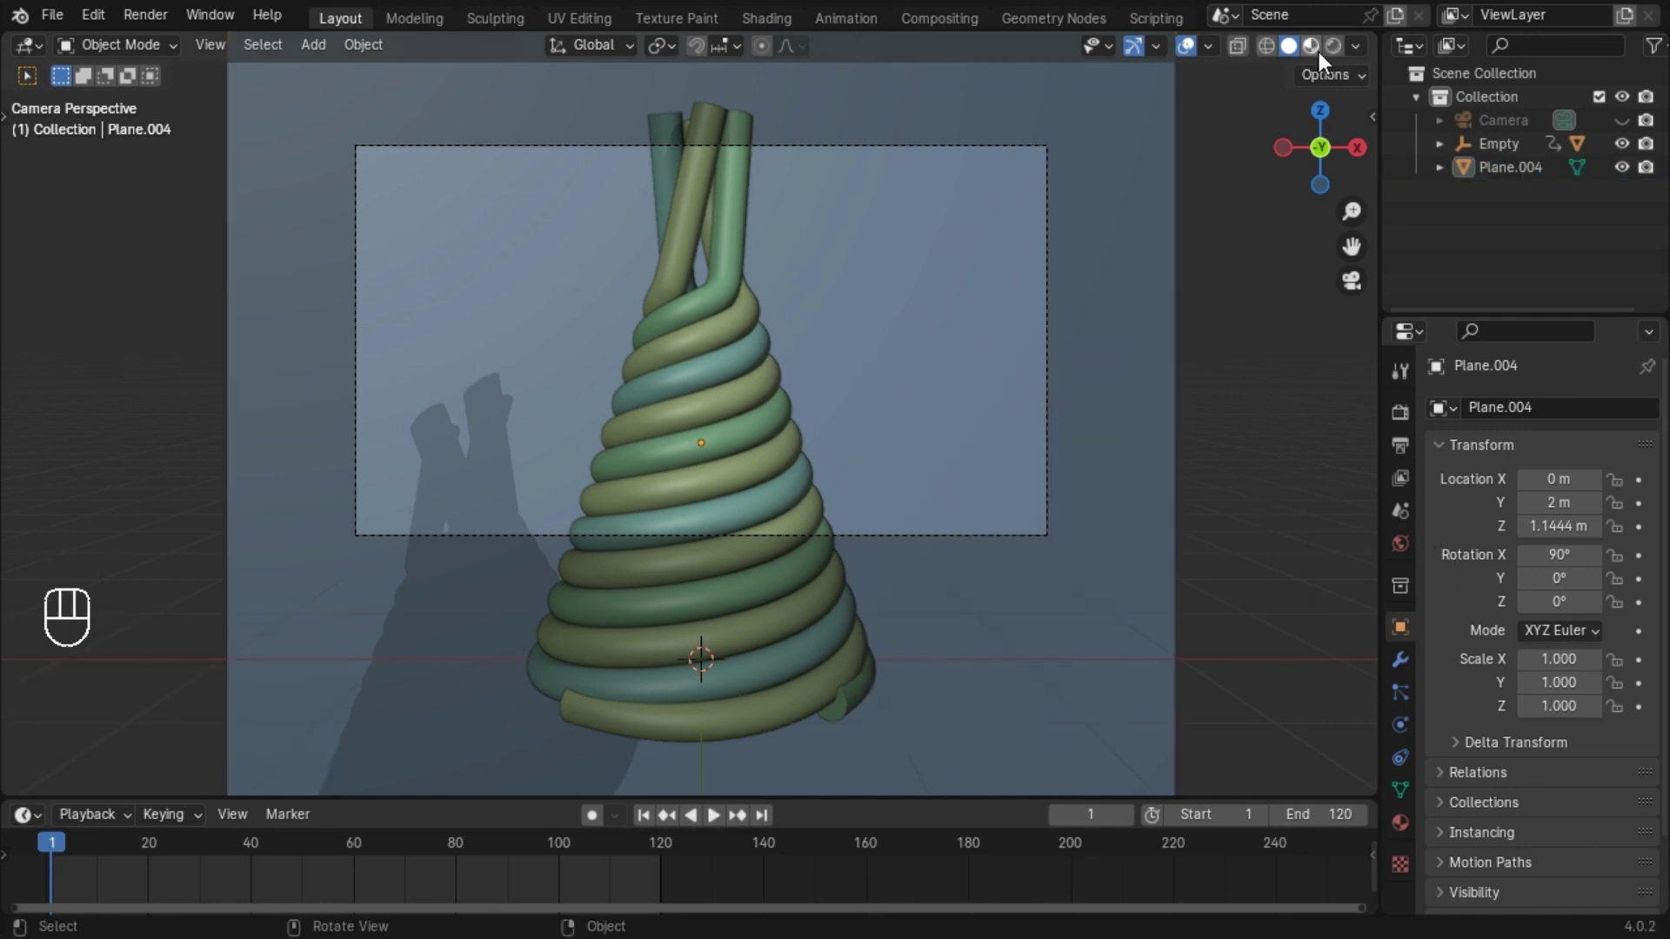
In Material Preview, create a new material for the backdrop and set its base colour to salmon pink.
{"action": "left_click", "coordinate": [1149, 430]}
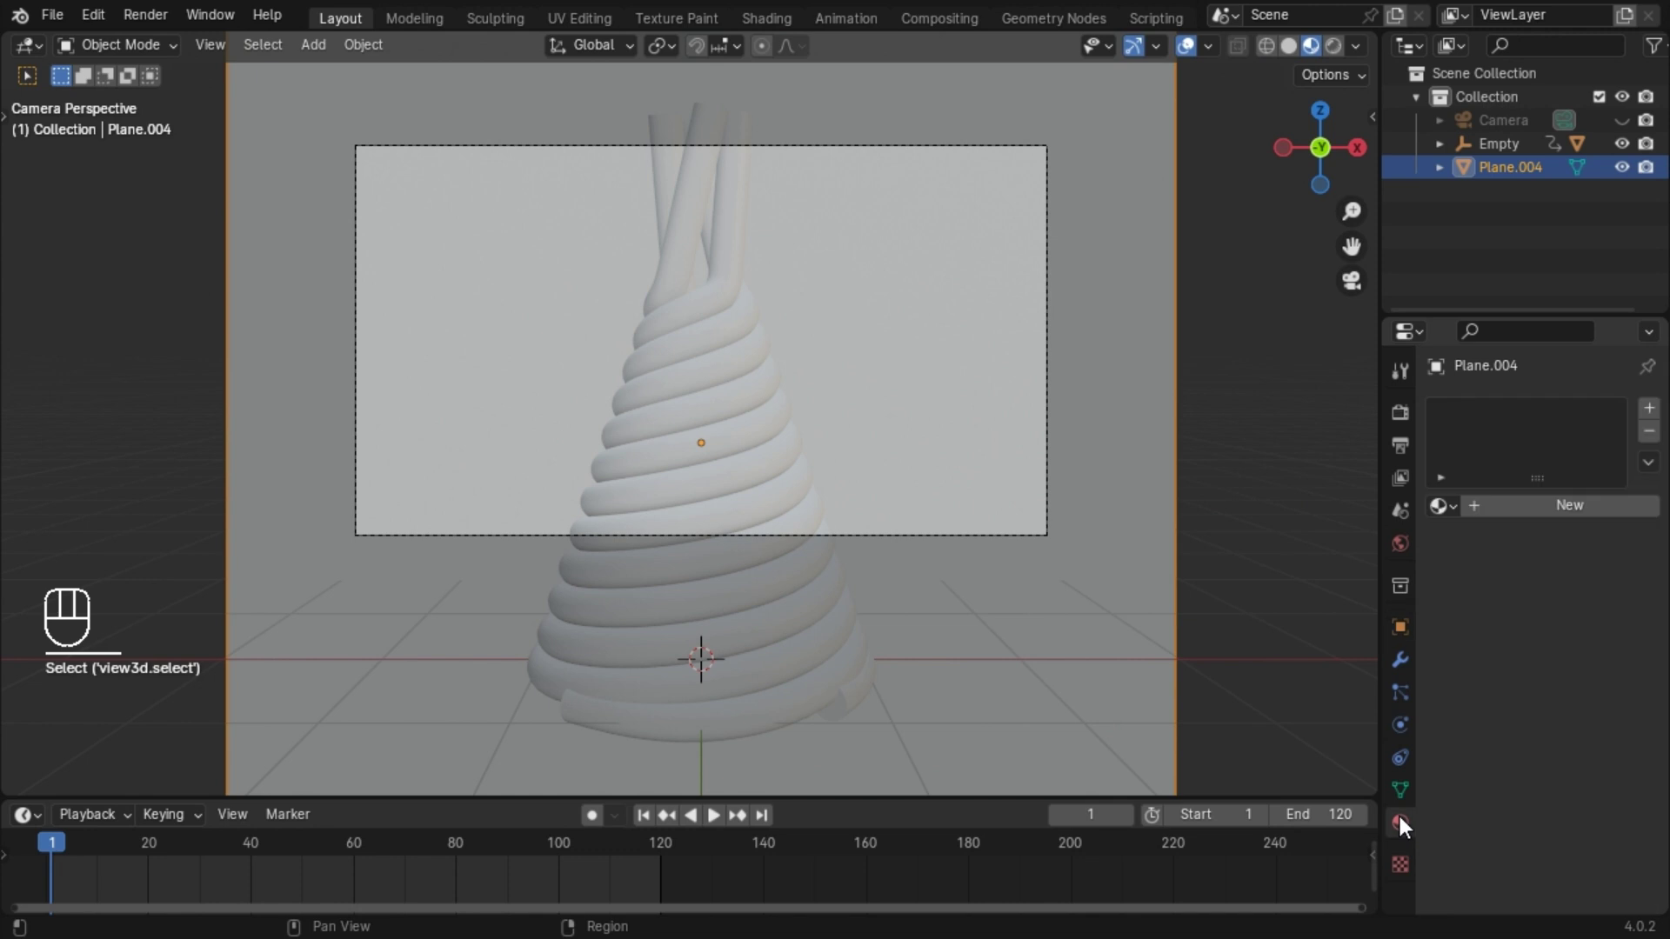
{"action": "left_click", "coordinate": [1574, 529]}
{"action": "left_click_drag", "start_coordinate": [1569, 519], "coordinate": [1616, 701]}
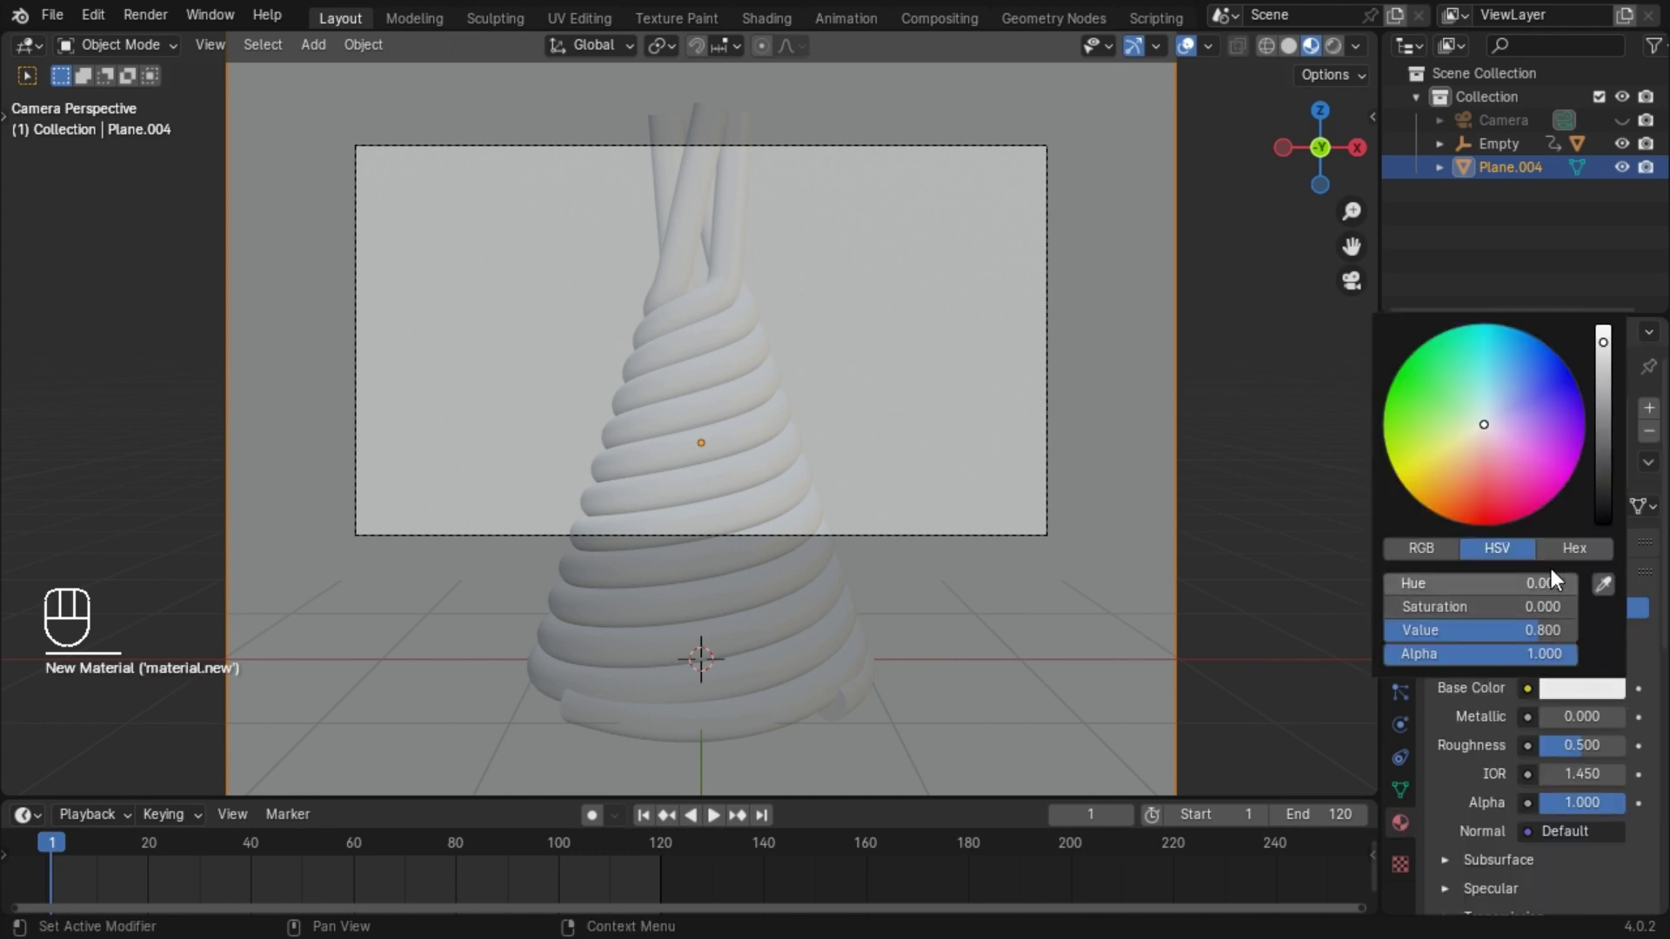
{"action": "left_click_drag", "start_coordinate": [1516, 572], "coordinate": [1555, 750]}
{"action": "key", "text": "KP_0"}
{"action": "key", "text": "KP_7"}
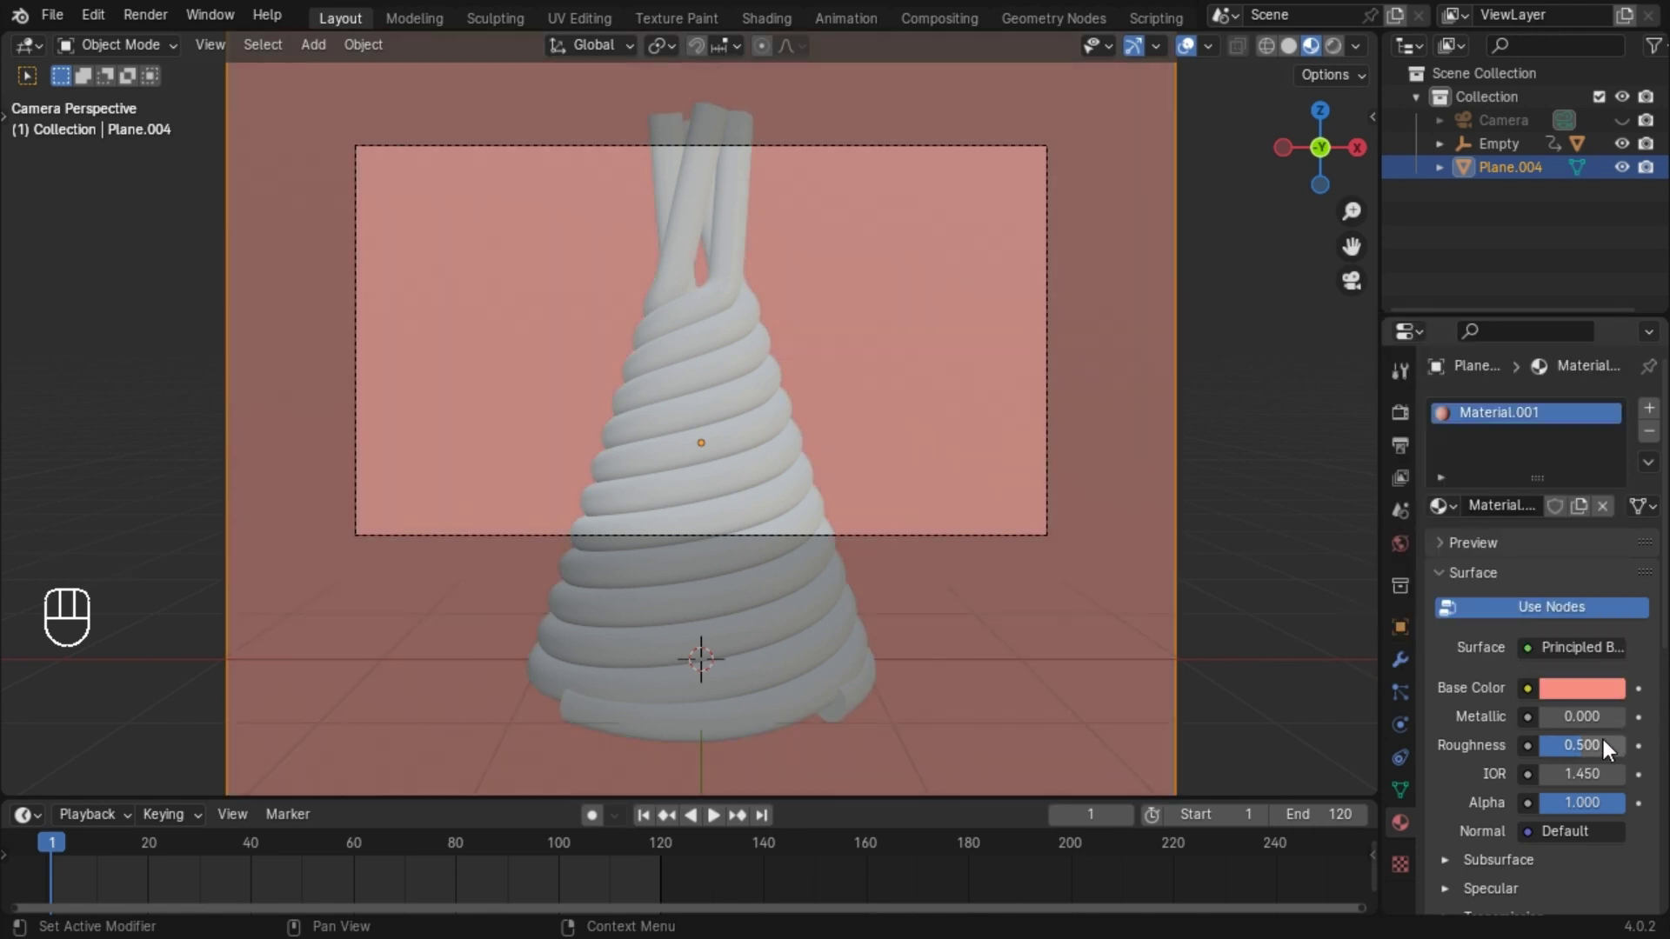
Adjust the backdrop's roughness, then add a Mix Shader to the chocolate material and duplicate it into a chain.
{"action": "left_click_drag", "start_coordinate": [1590, 751], "coordinate": [1591, 757]}
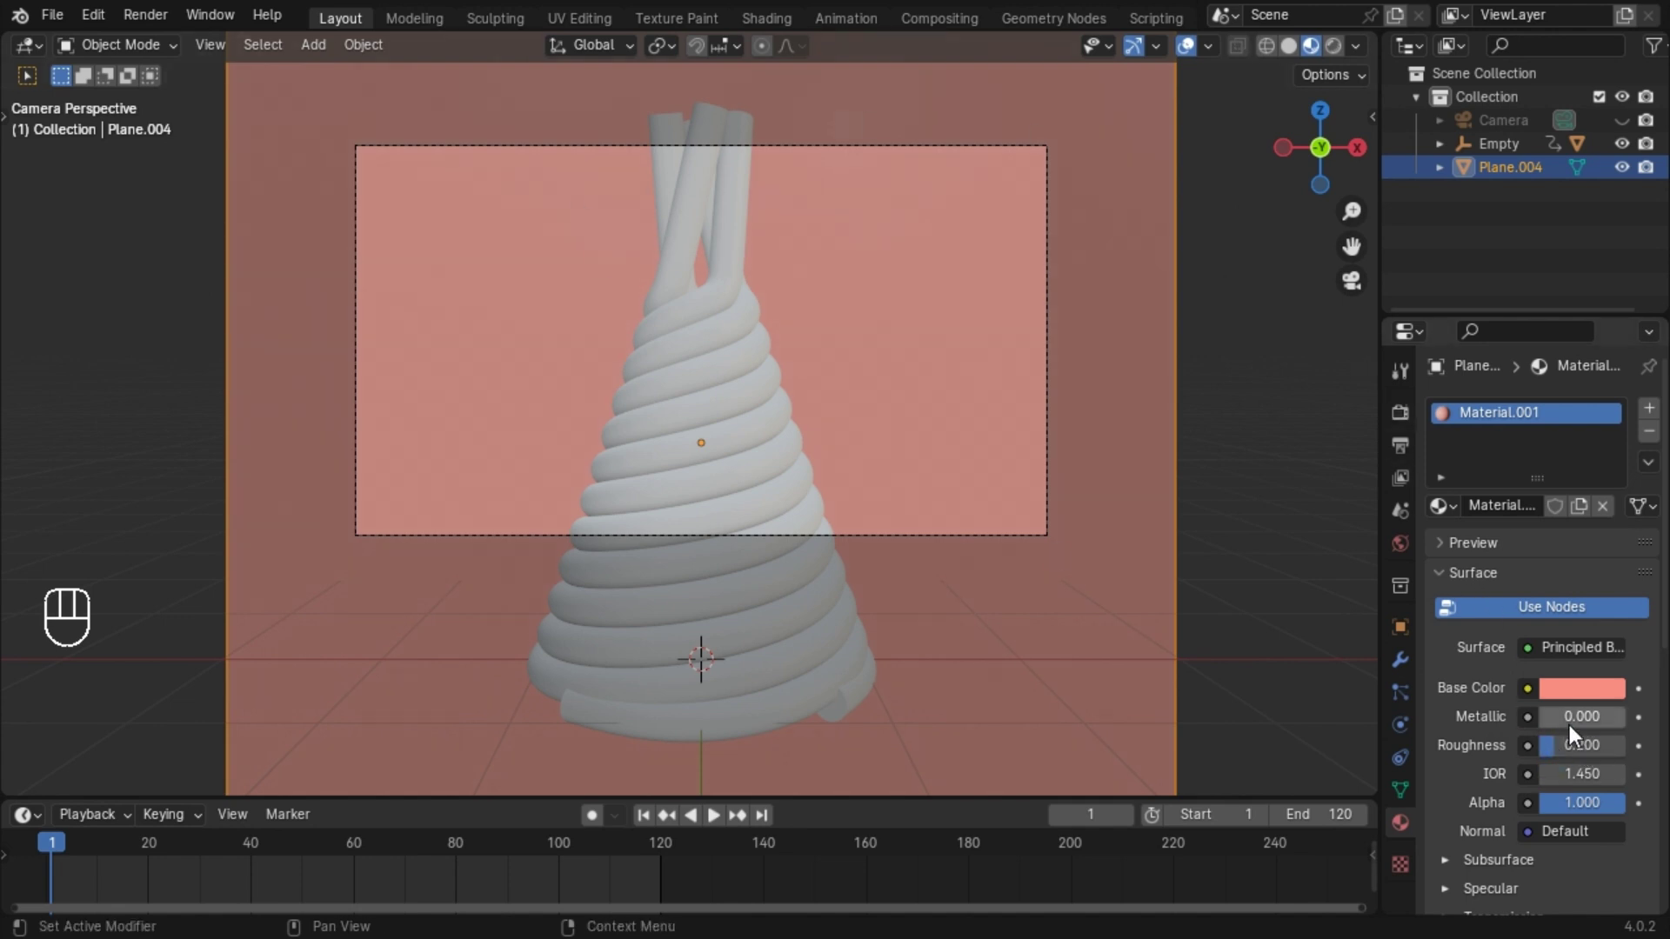
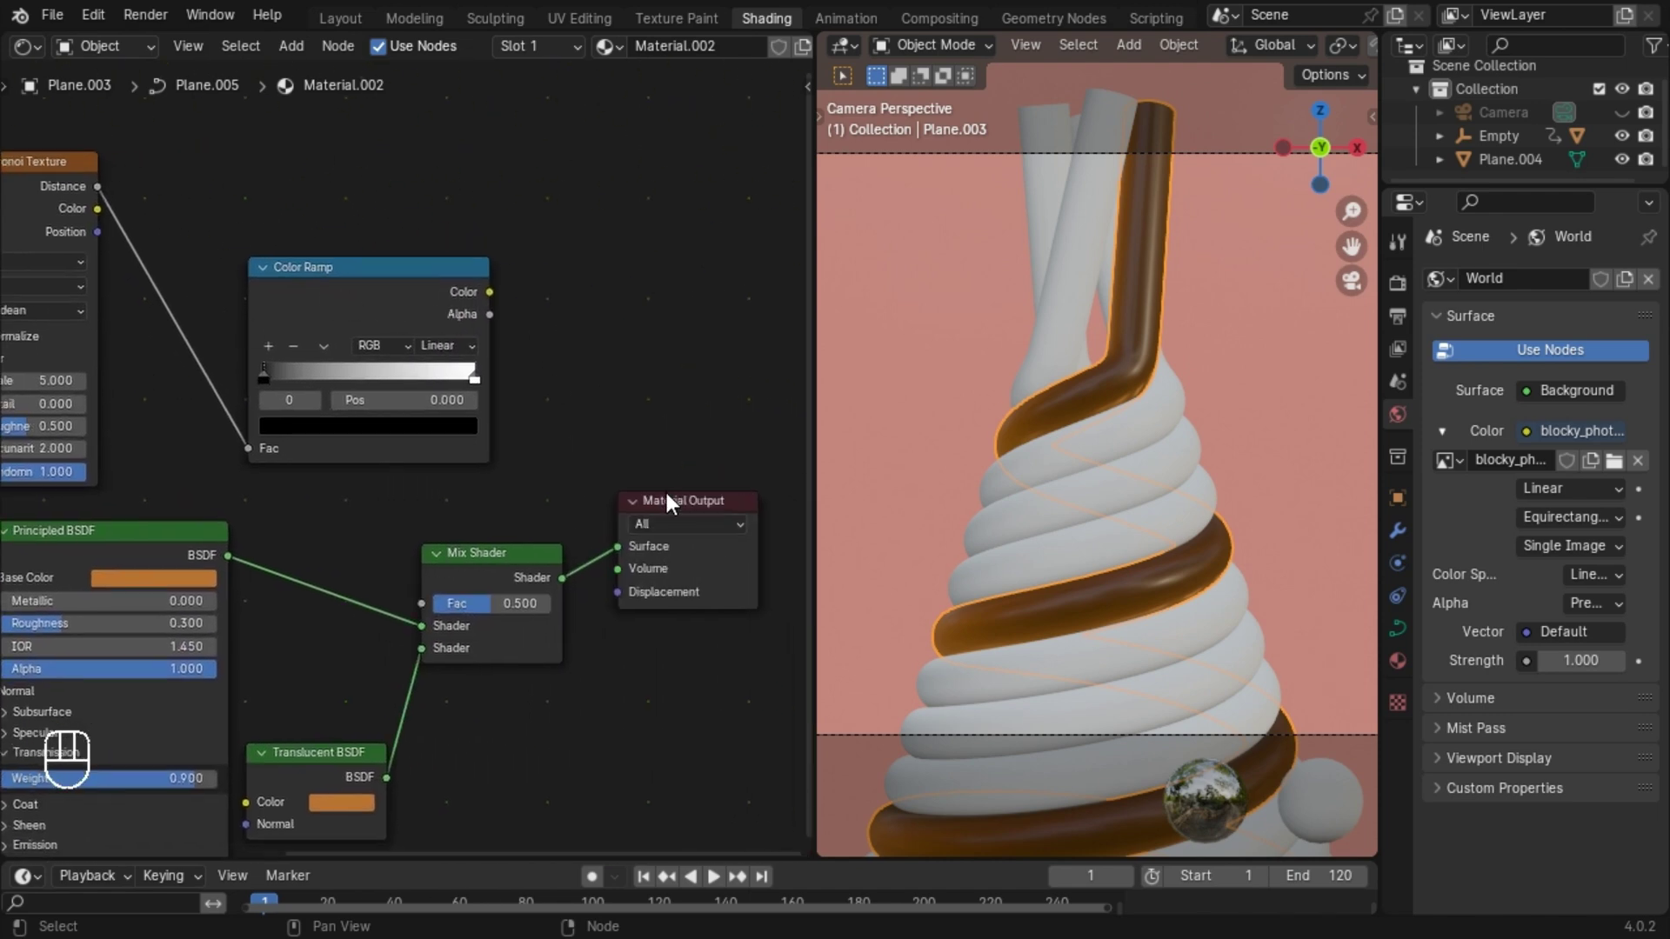
{"action": "left_click", "coordinate": [682, 515]}
{"action": "left_click", "coordinate": [391, 548]}
{"action": "left_click", "coordinate": [415, 566]}
{"action": "key", "text": "shift+d"}
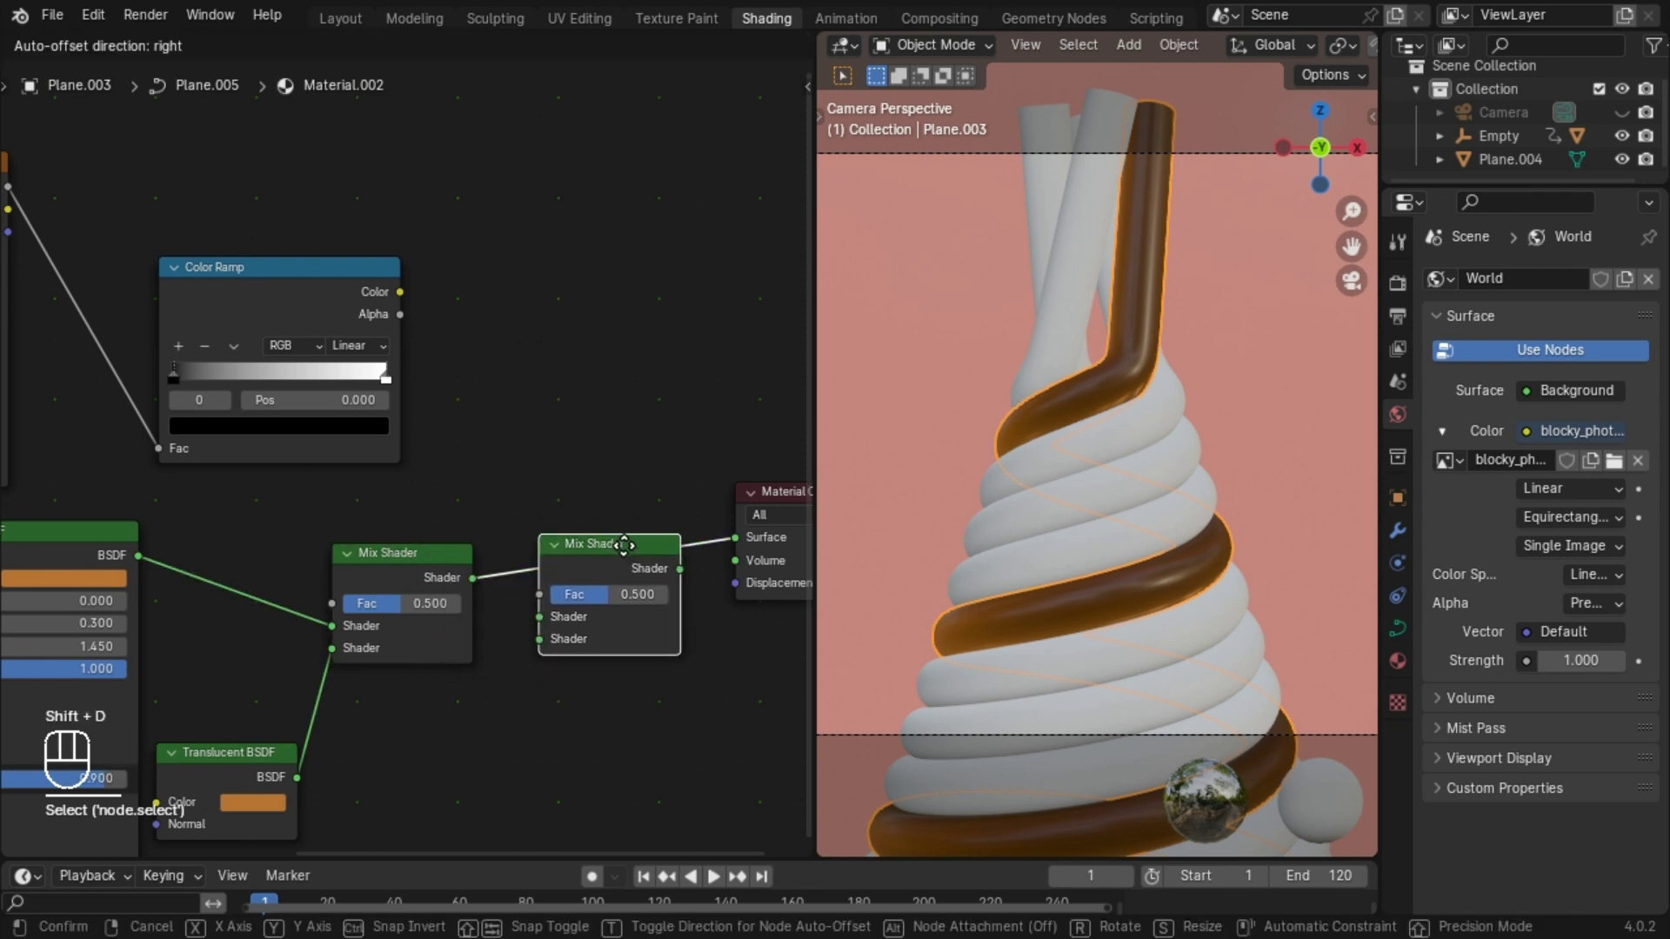
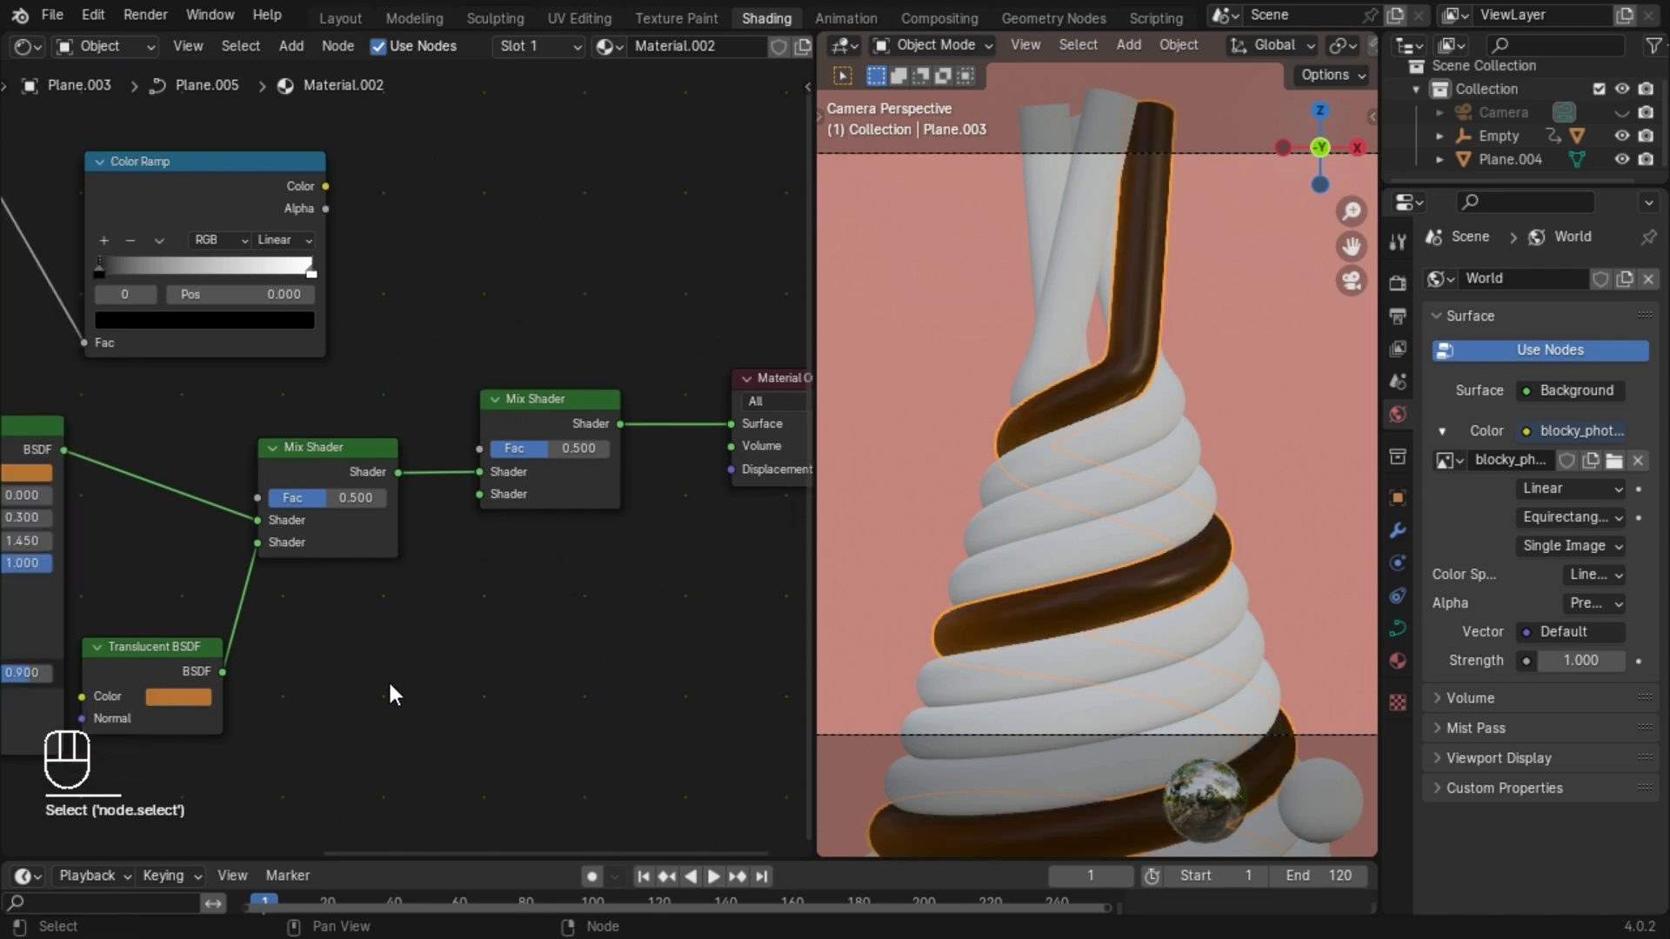
Add a Glossy BSDF and plug it into the second Mix Shader of the chocolate material.
{"action": "key", "text": "shift+a"}
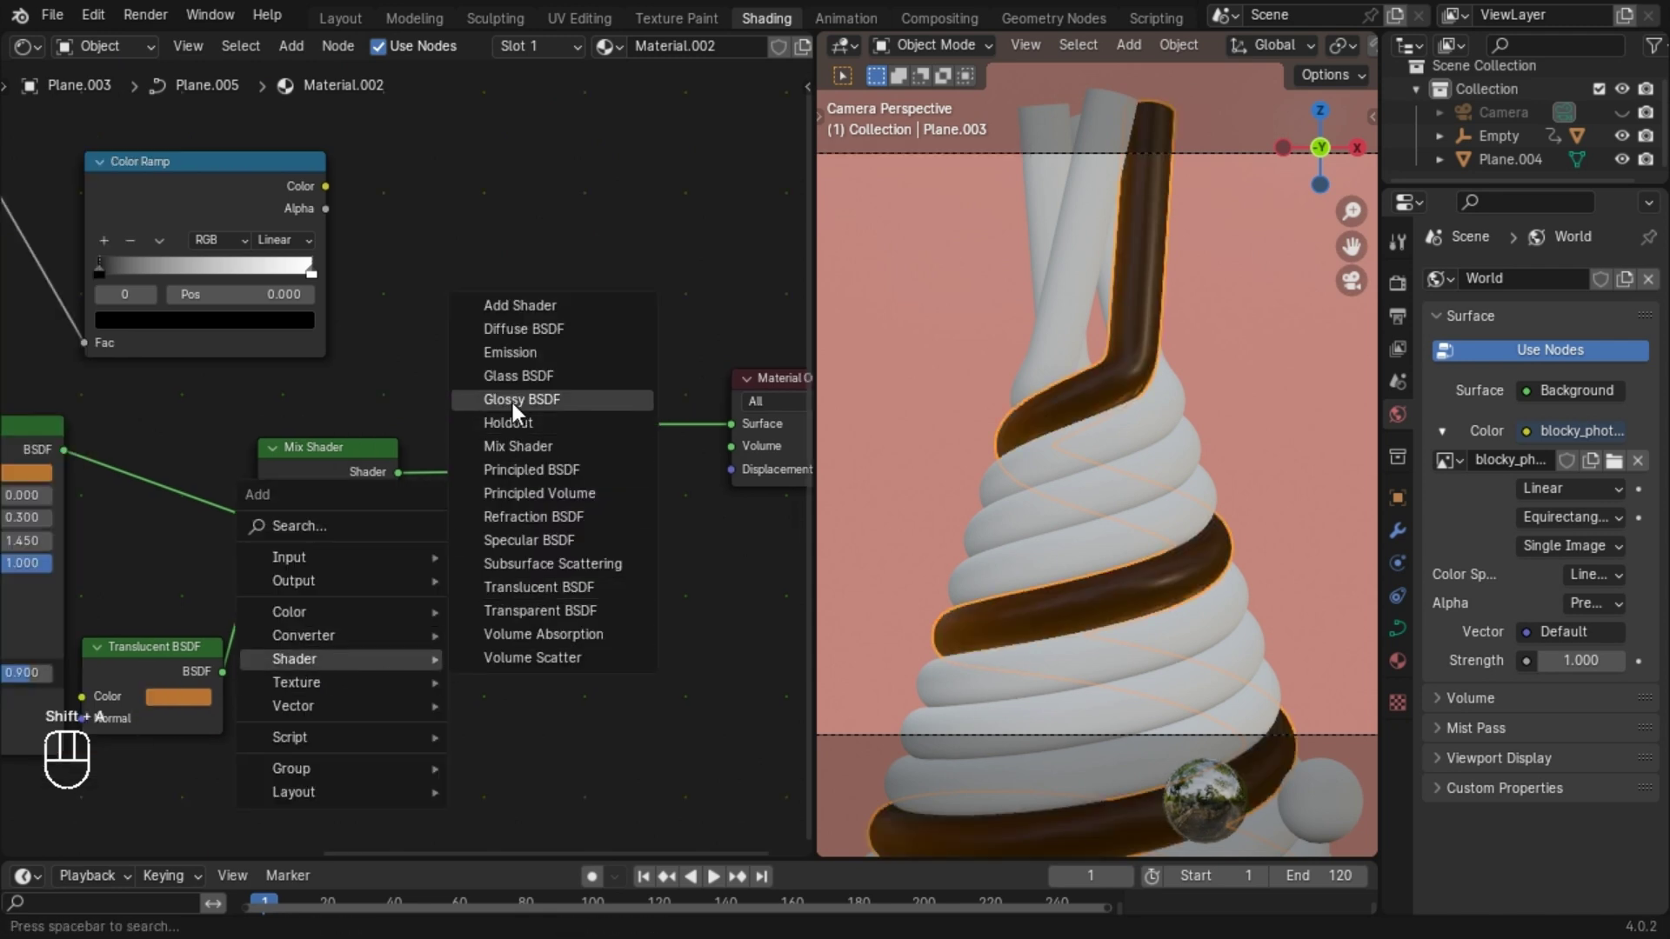
{"action": "left_click_drag", "start_coordinate": [599, 641], "coordinate": [513, 575]}
{"action": "left_click", "coordinate": [534, 619]}
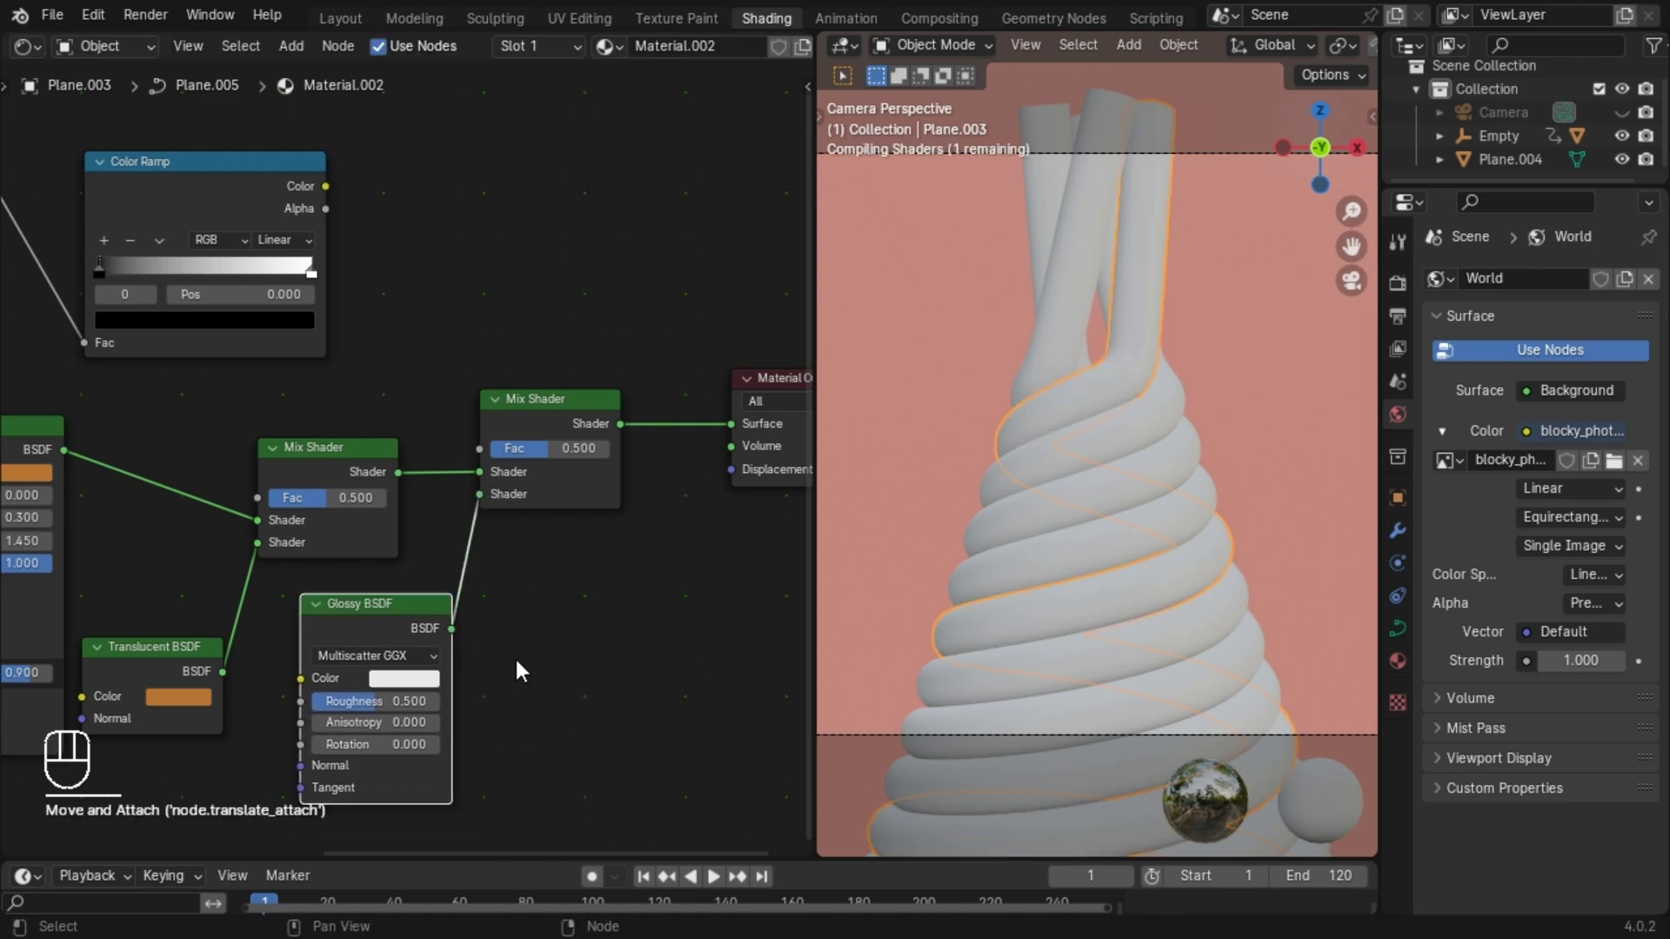
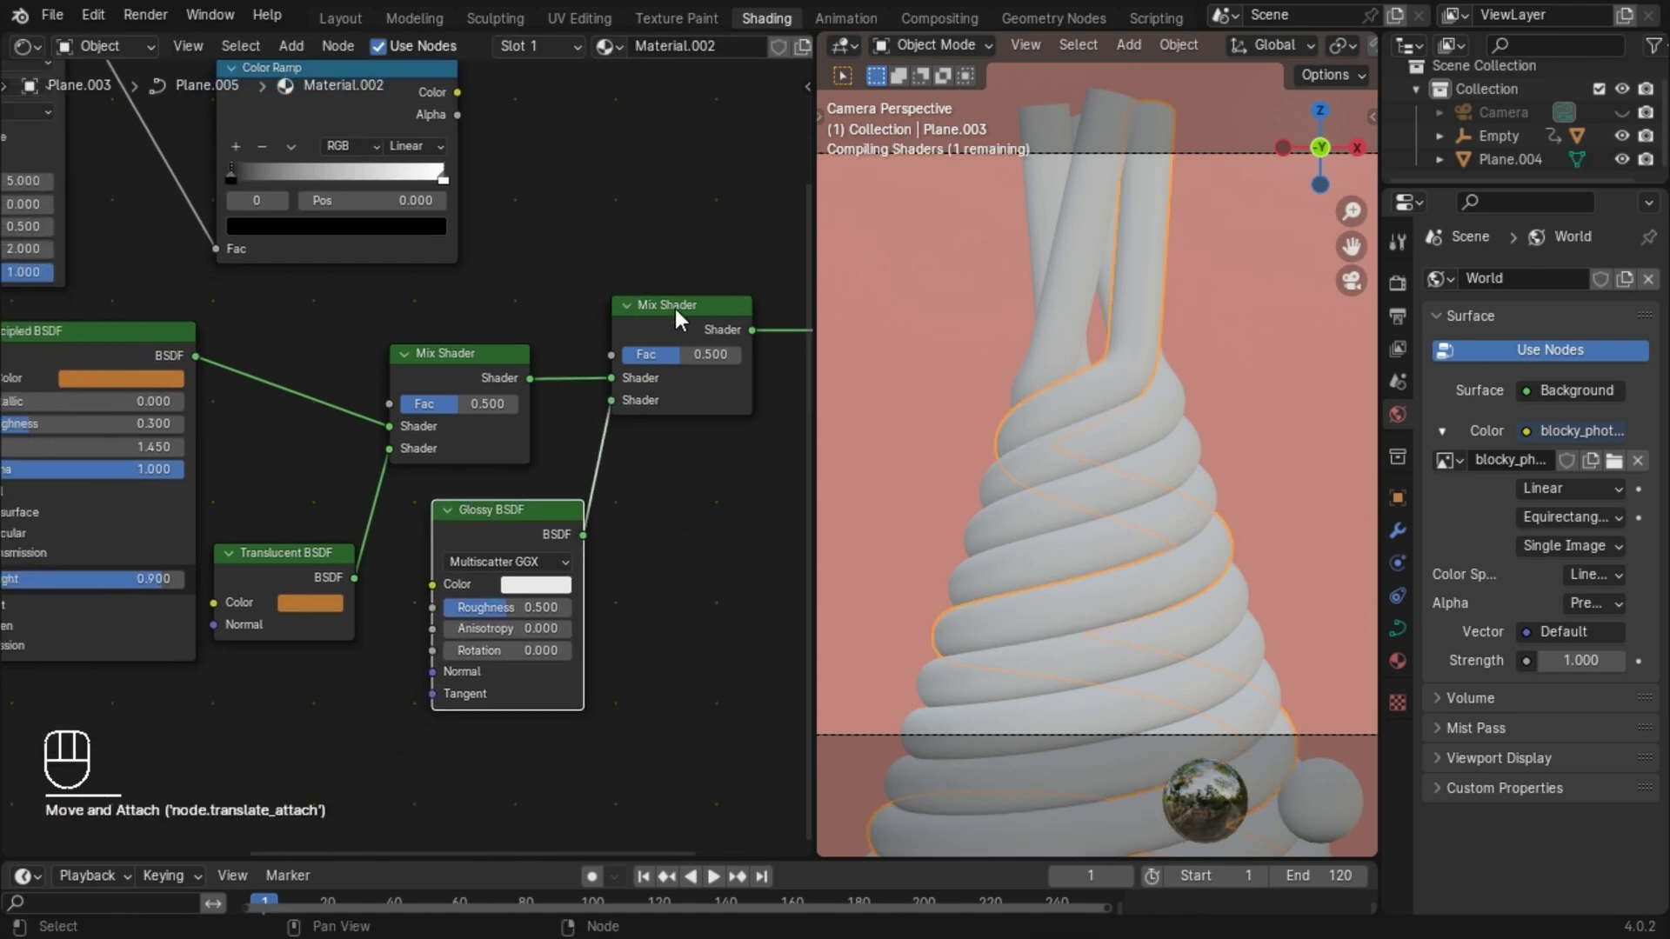
{"action": "left_click", "coordinate": [697, 312]}
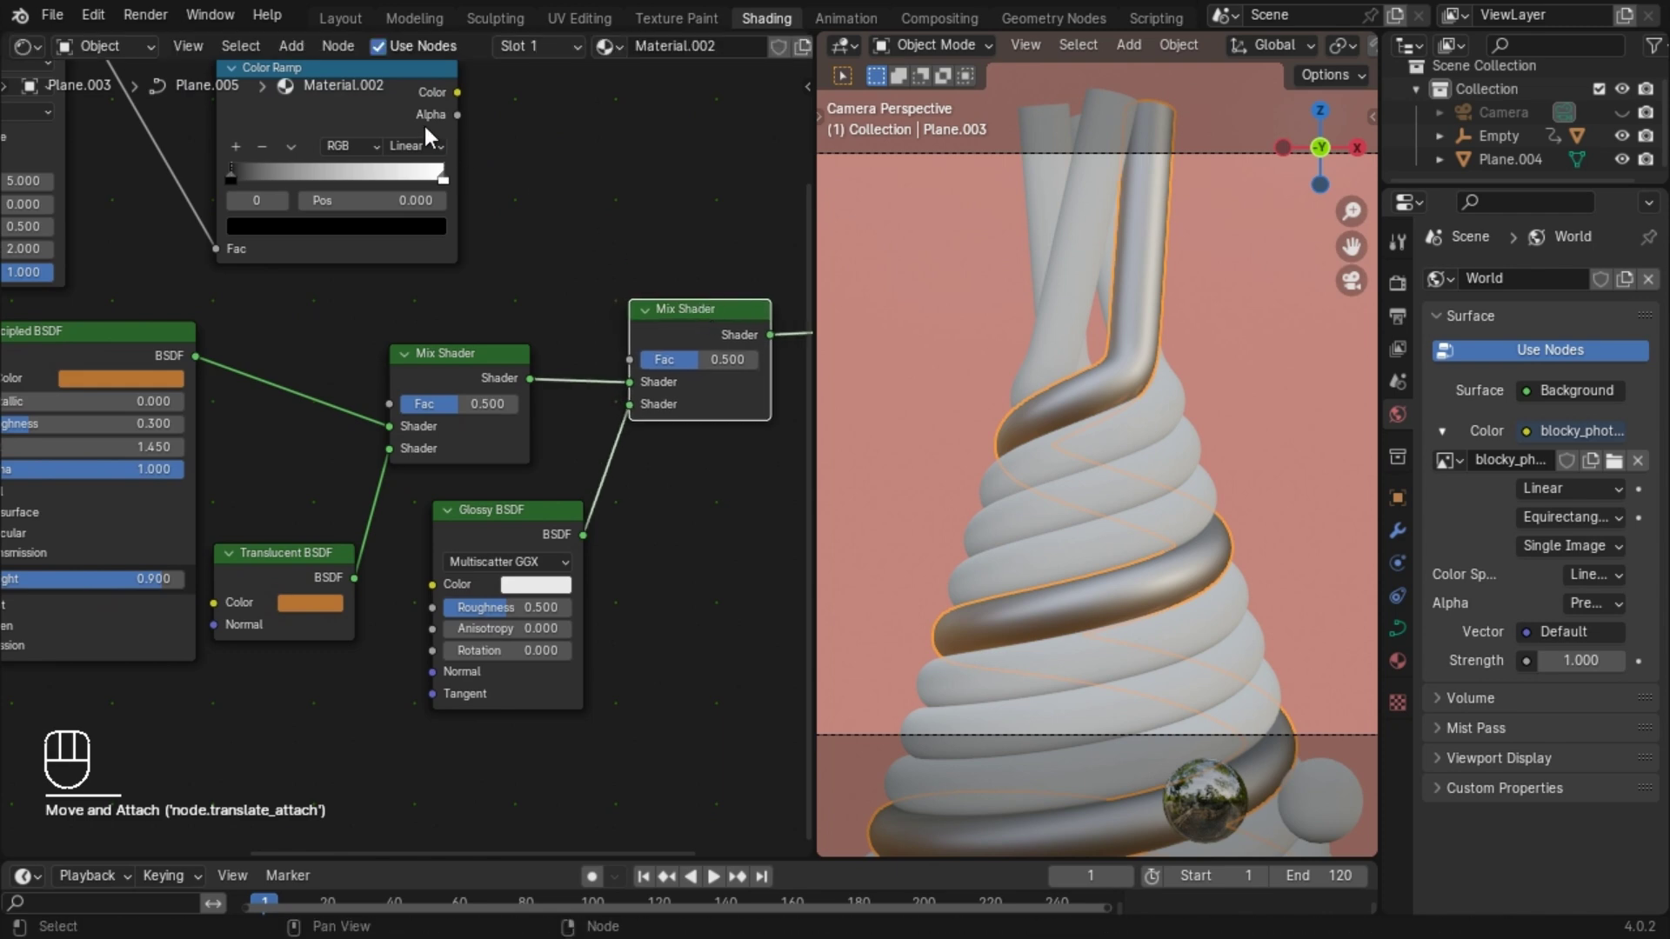
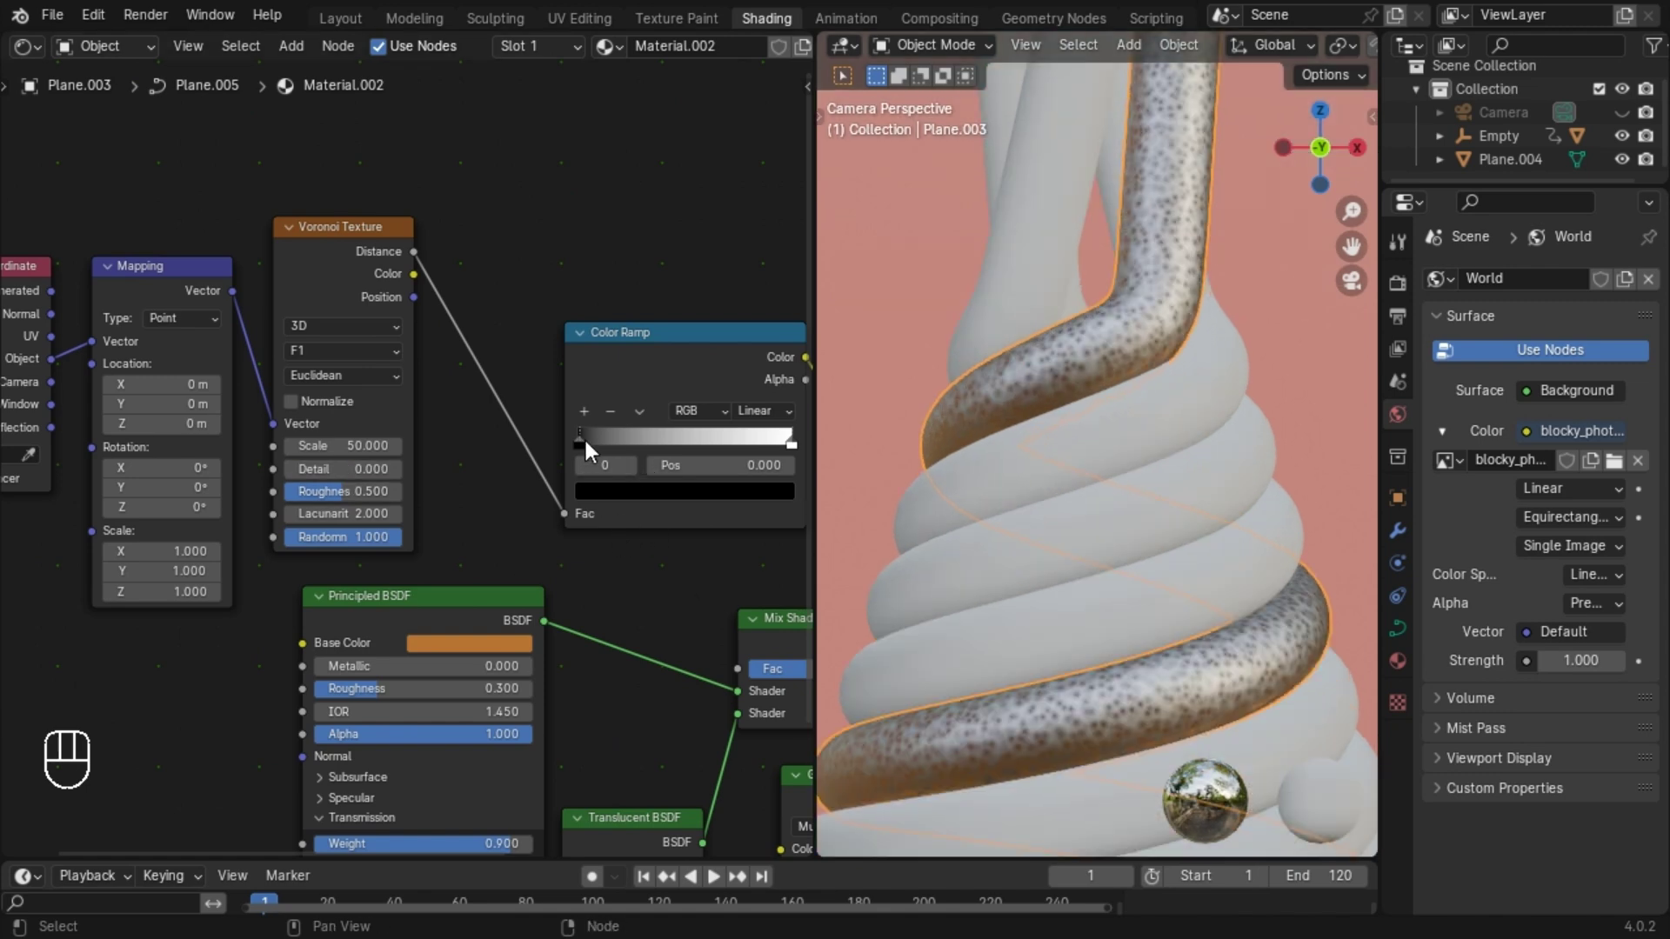
Tighten the Color Ramp stops into fine dots and flip the ramp so the sprinkles show white.
{"action": "left_click_drag", "start_coordinate": [591, 451], "coordinate": [625, 453]}
{"action": "left_click_drag", "start_coordinate": [791, 456], "coordinate": [629, 459]}
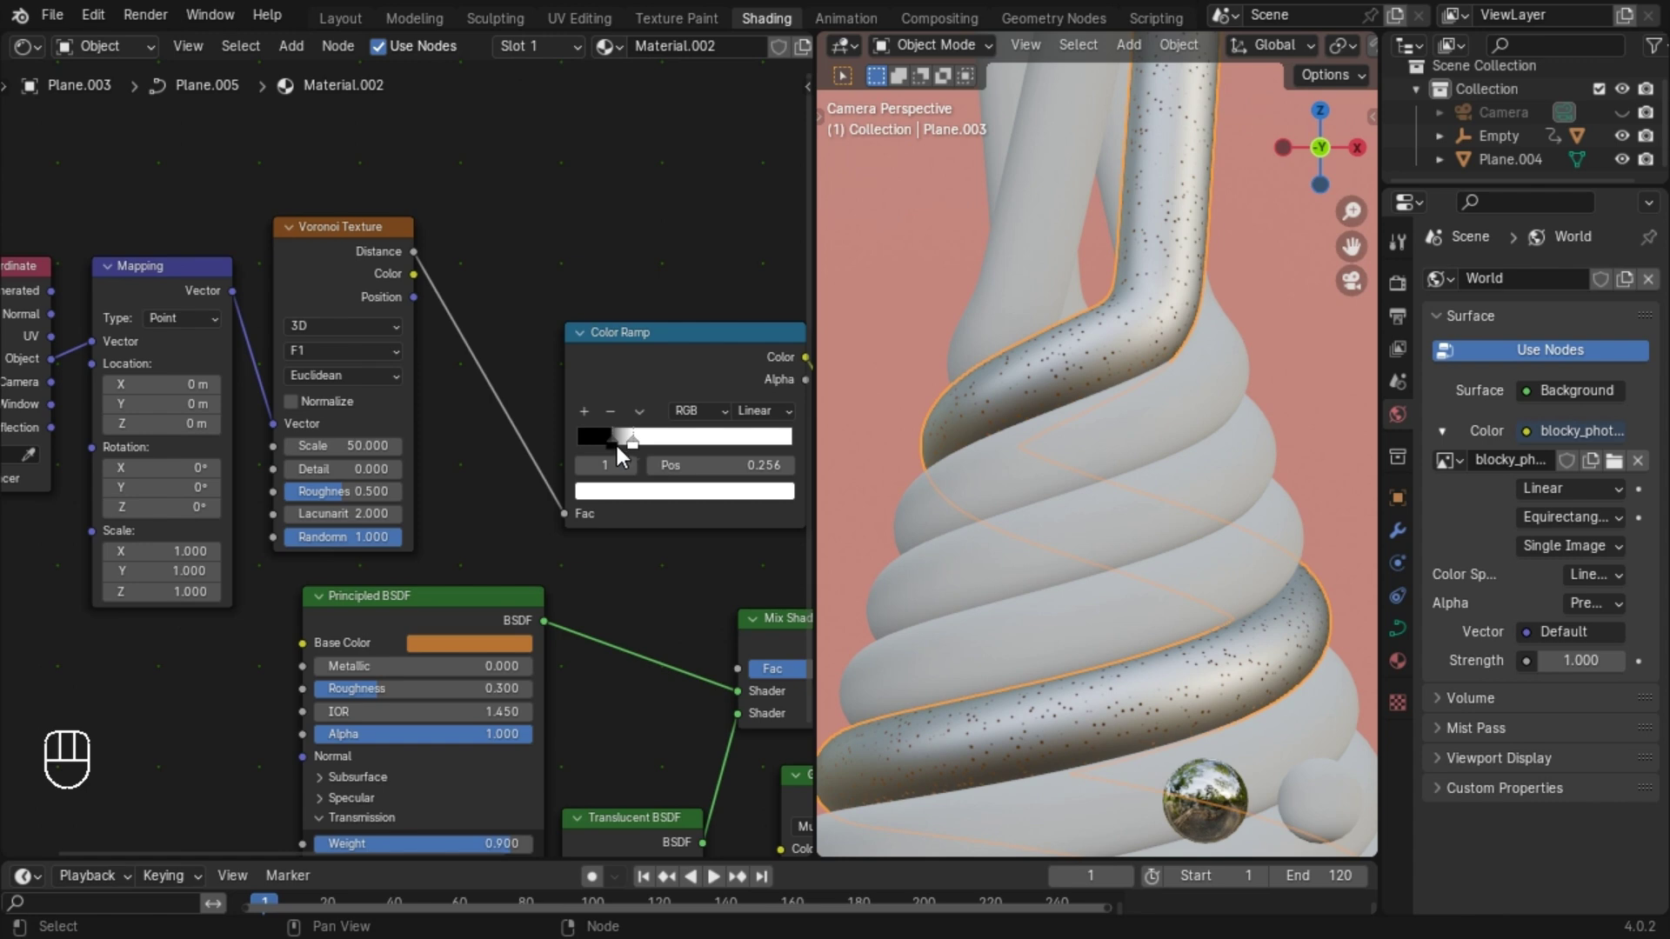
{"action": "left_click_drag", "start_coordinate": [616, 455], "coordinate": [645, 456]}
{"action": "left_click", "coordinate": [632, 455]}
{"action": "left_click", "coordinate": [645, 455]}
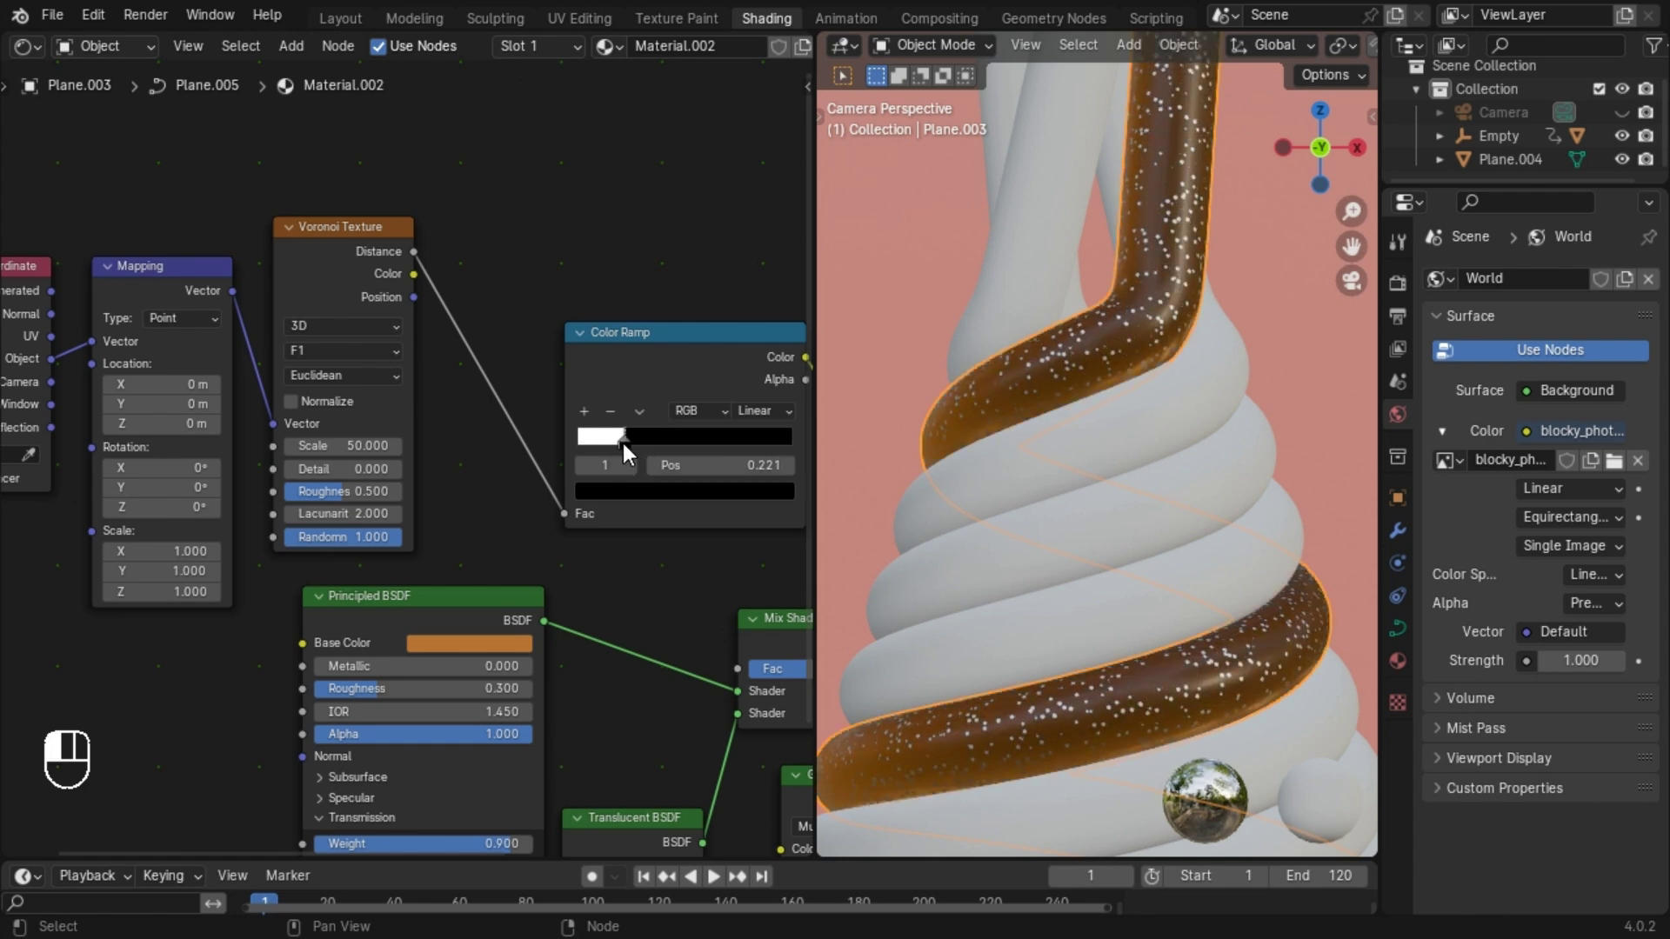
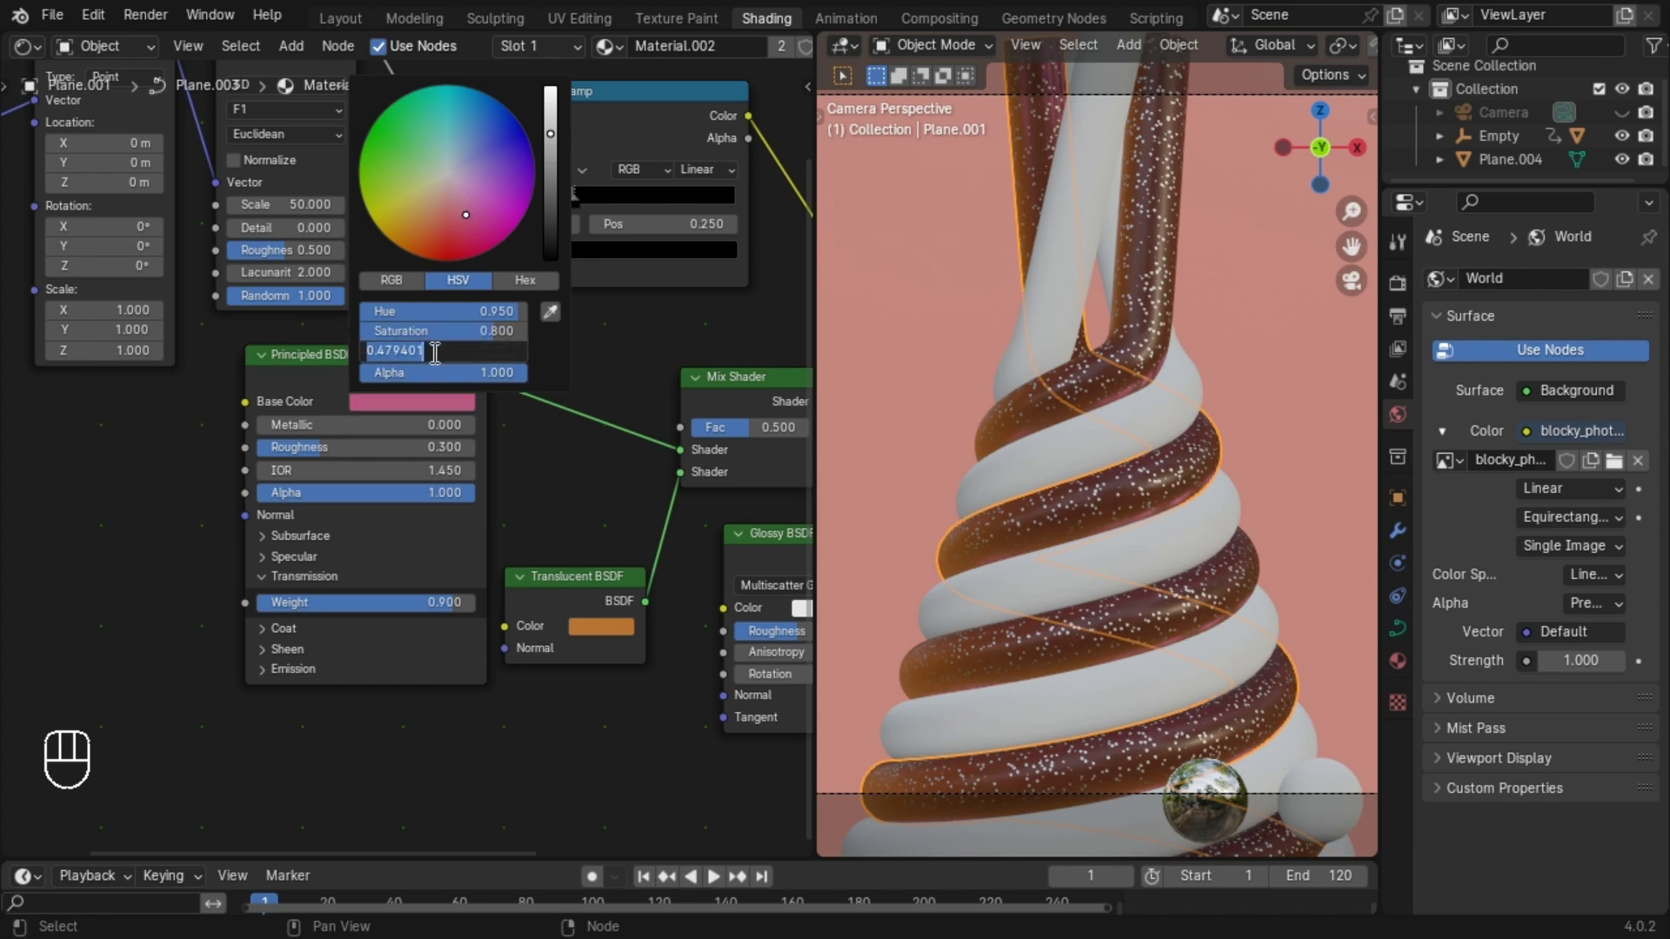
Undo the shared pink change, then colour Plane.001's own single-user material strawberry pink.
{"action": "left_click", "coordinate": [585, 628]}
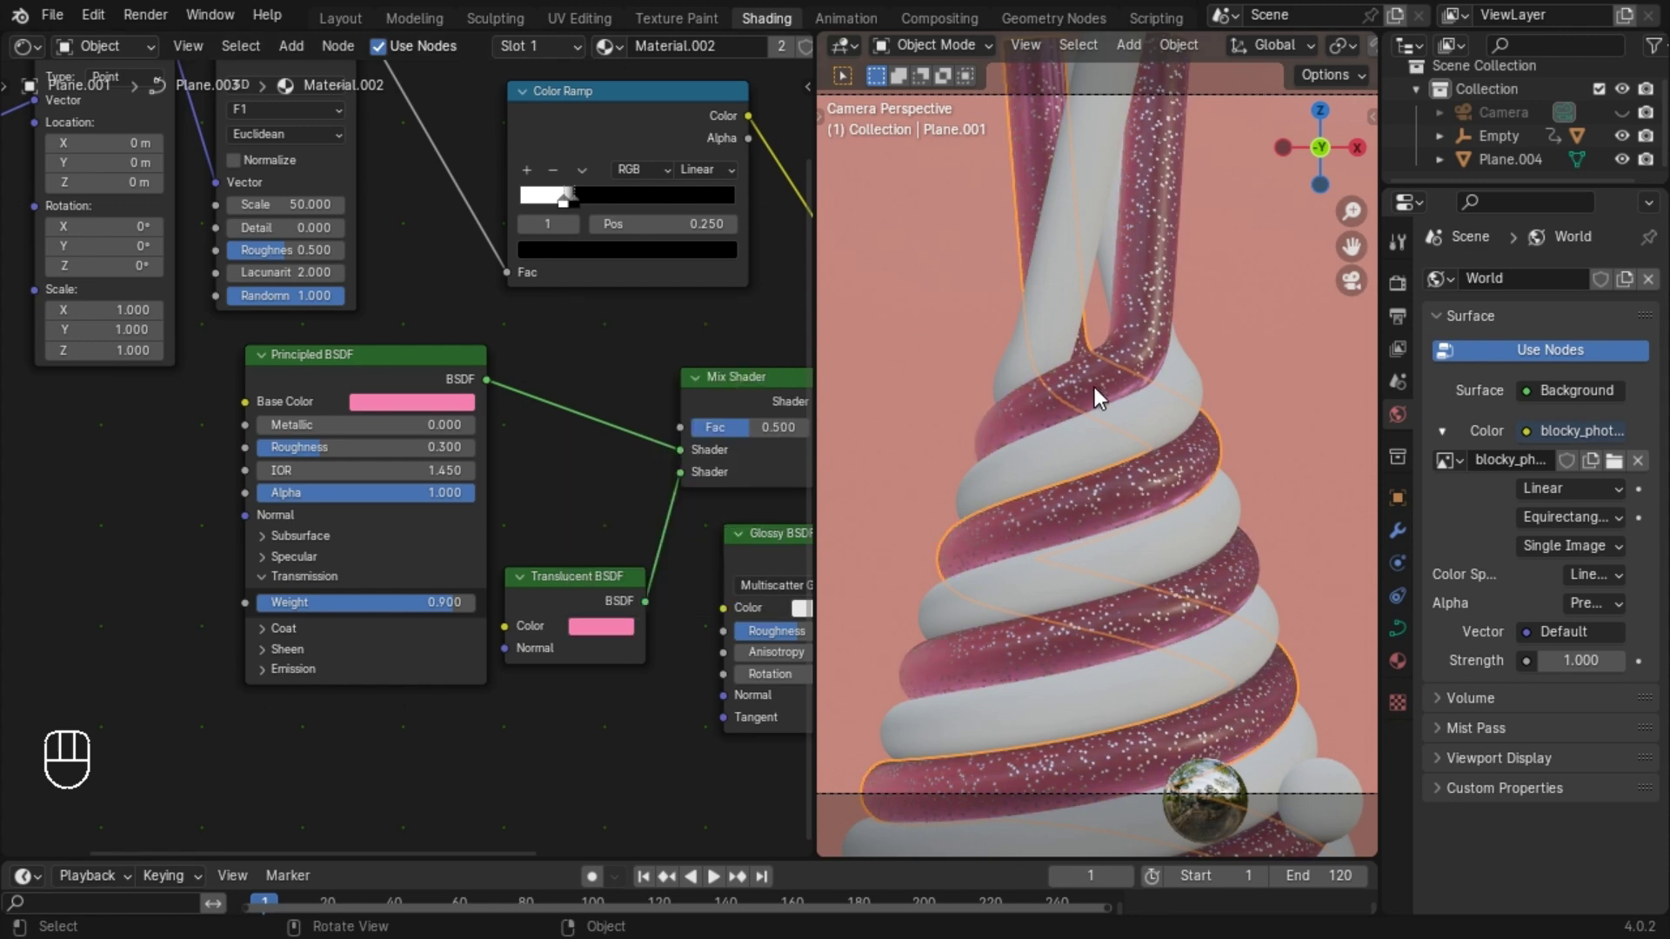
{"action": "key", "text": "ctrl+z"}
{"action": "key", "text": "ctrl+z"}
{"action": "key", "text": "ctrl+z"}
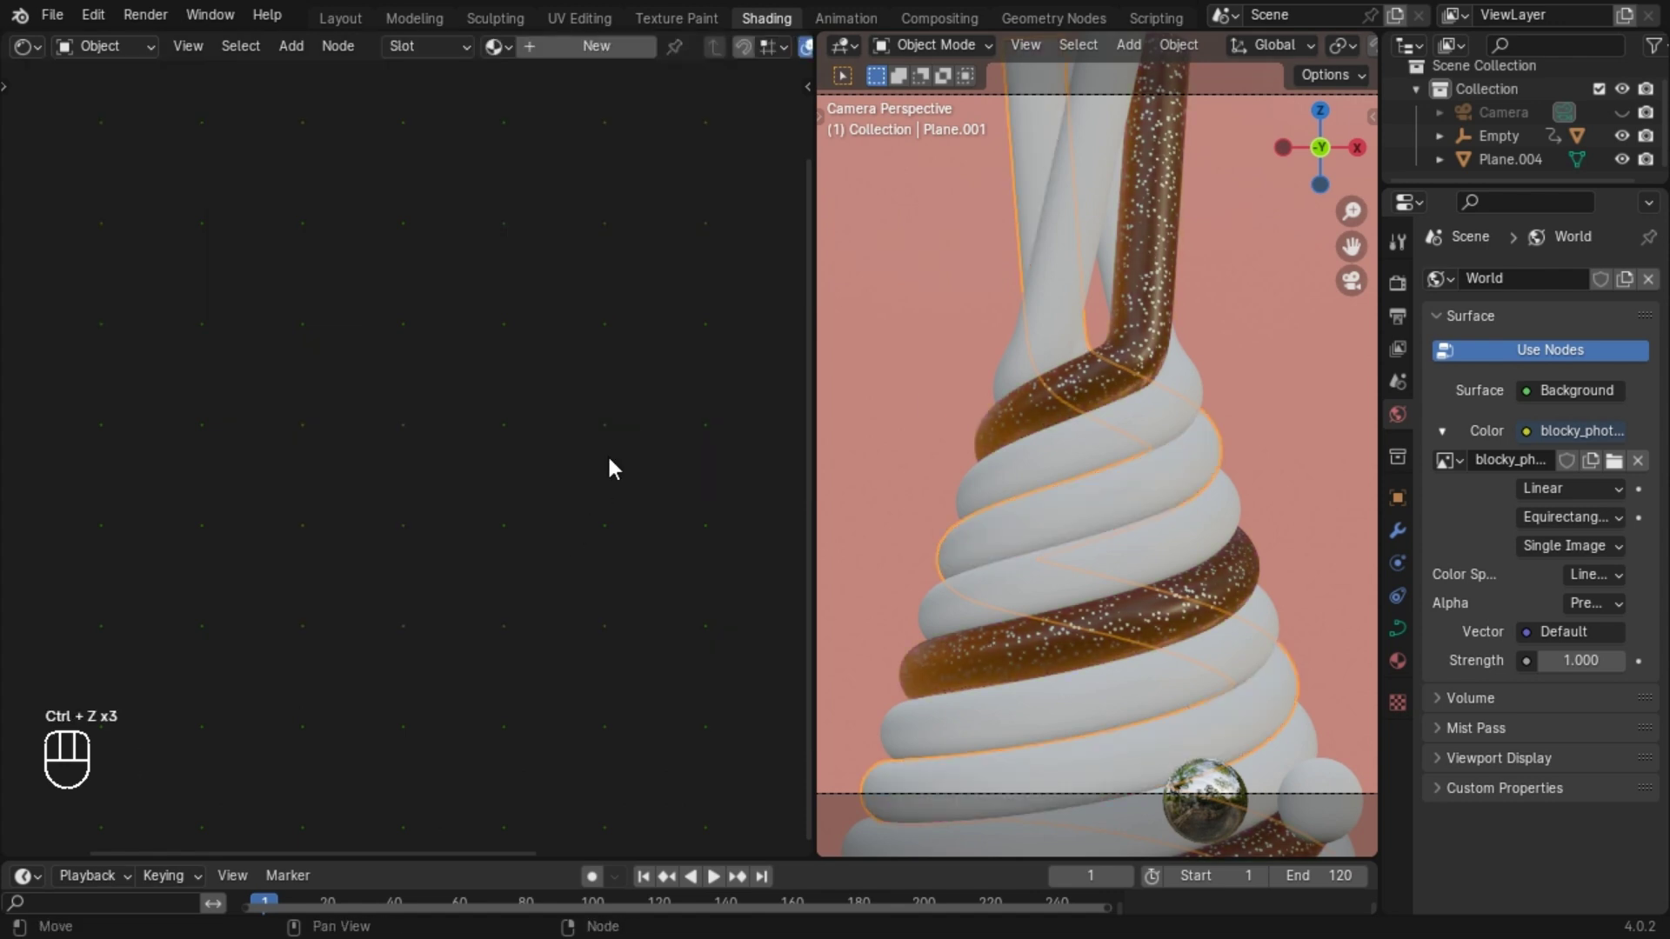
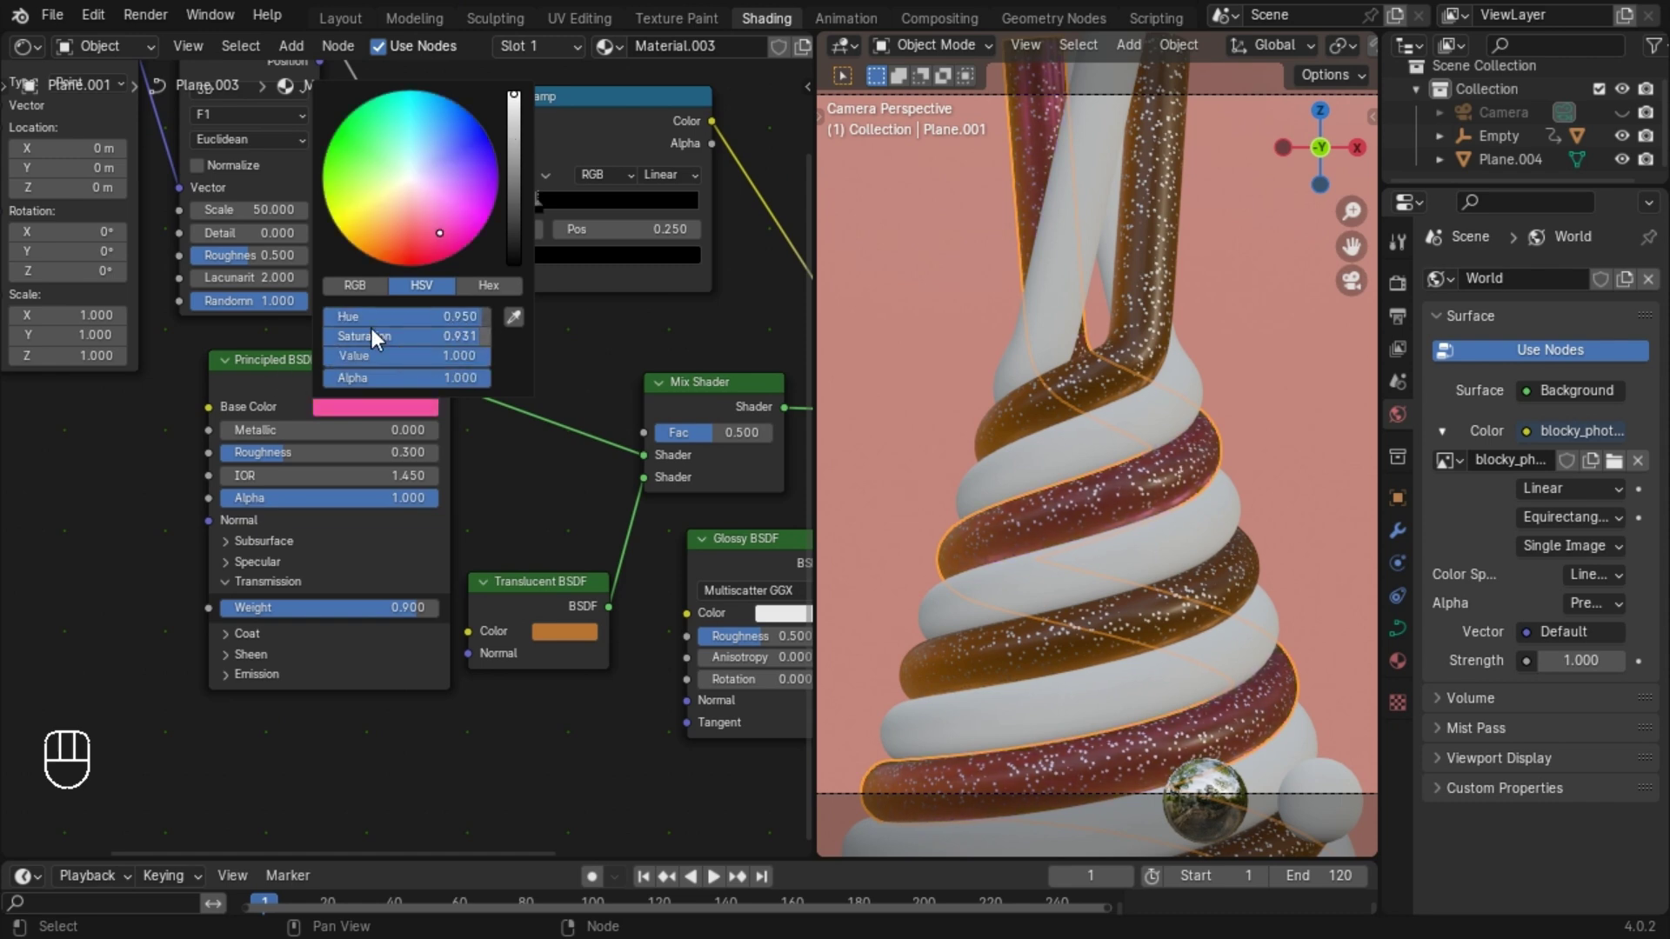
{"action": "left_click_drag", "start_coordinate": [583, 643], "coordinate": [414, 428]}
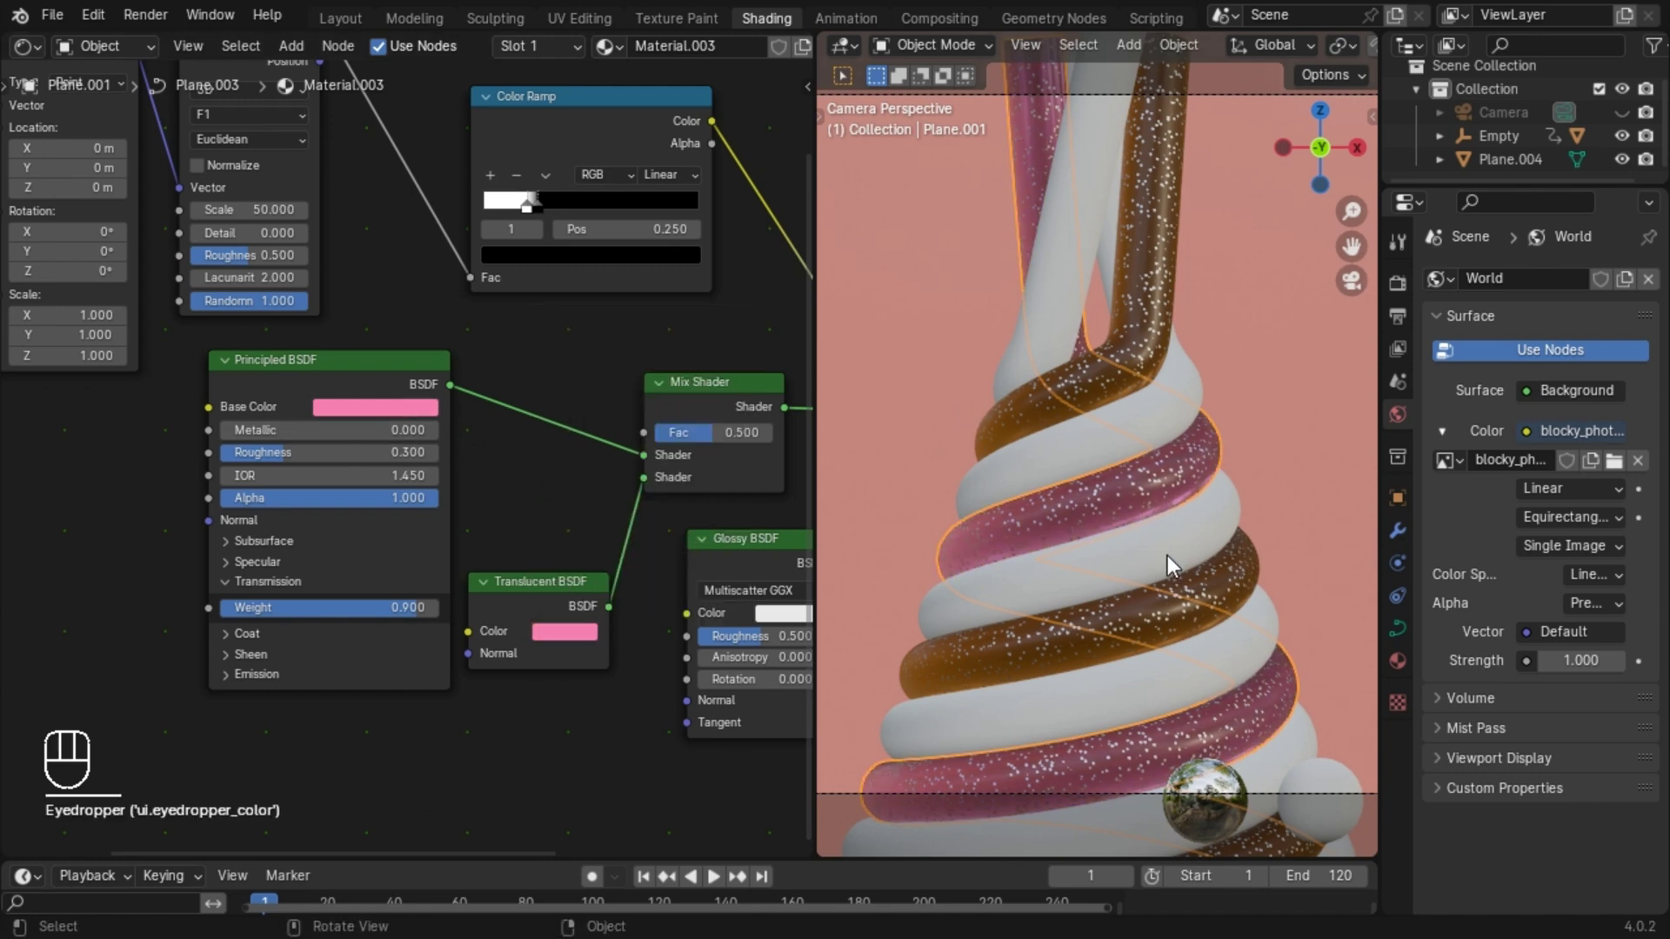
{"action": "left_click_drag", "start_coordinate": [1121, 453], "coordinate": [1092, 479]}
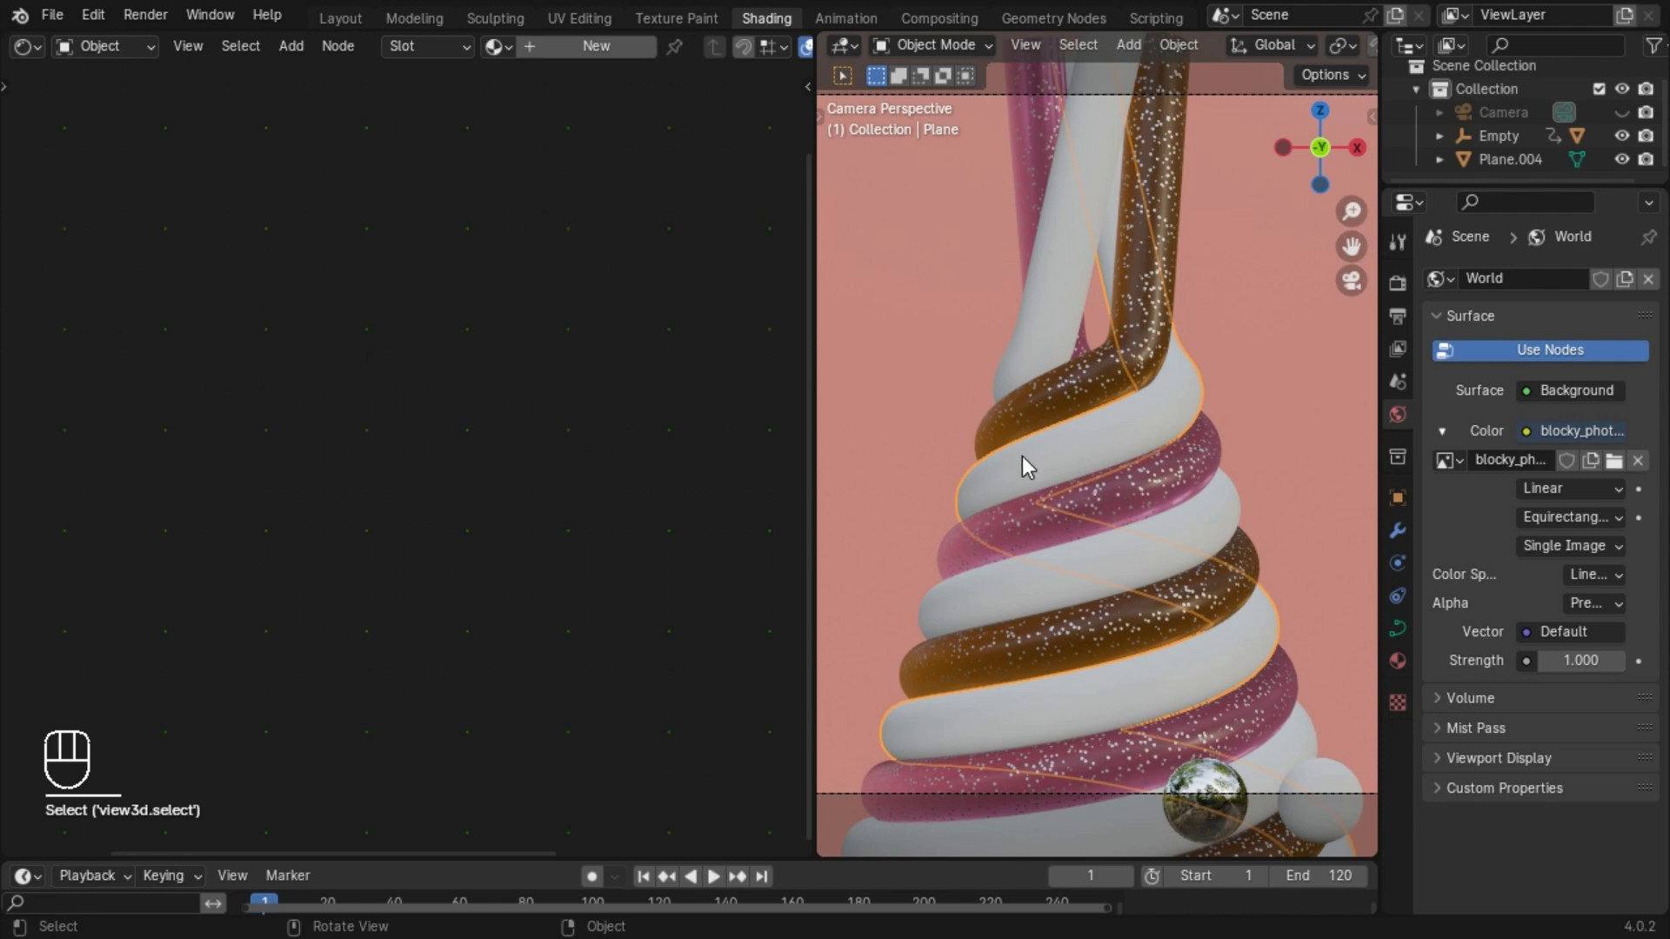
Make Plane's material its own copy (Material.004) and set its base colour to green.
{"action": "left_click_drag", "start_coordinate": [510, 54], "coordinate": [570, 189]}
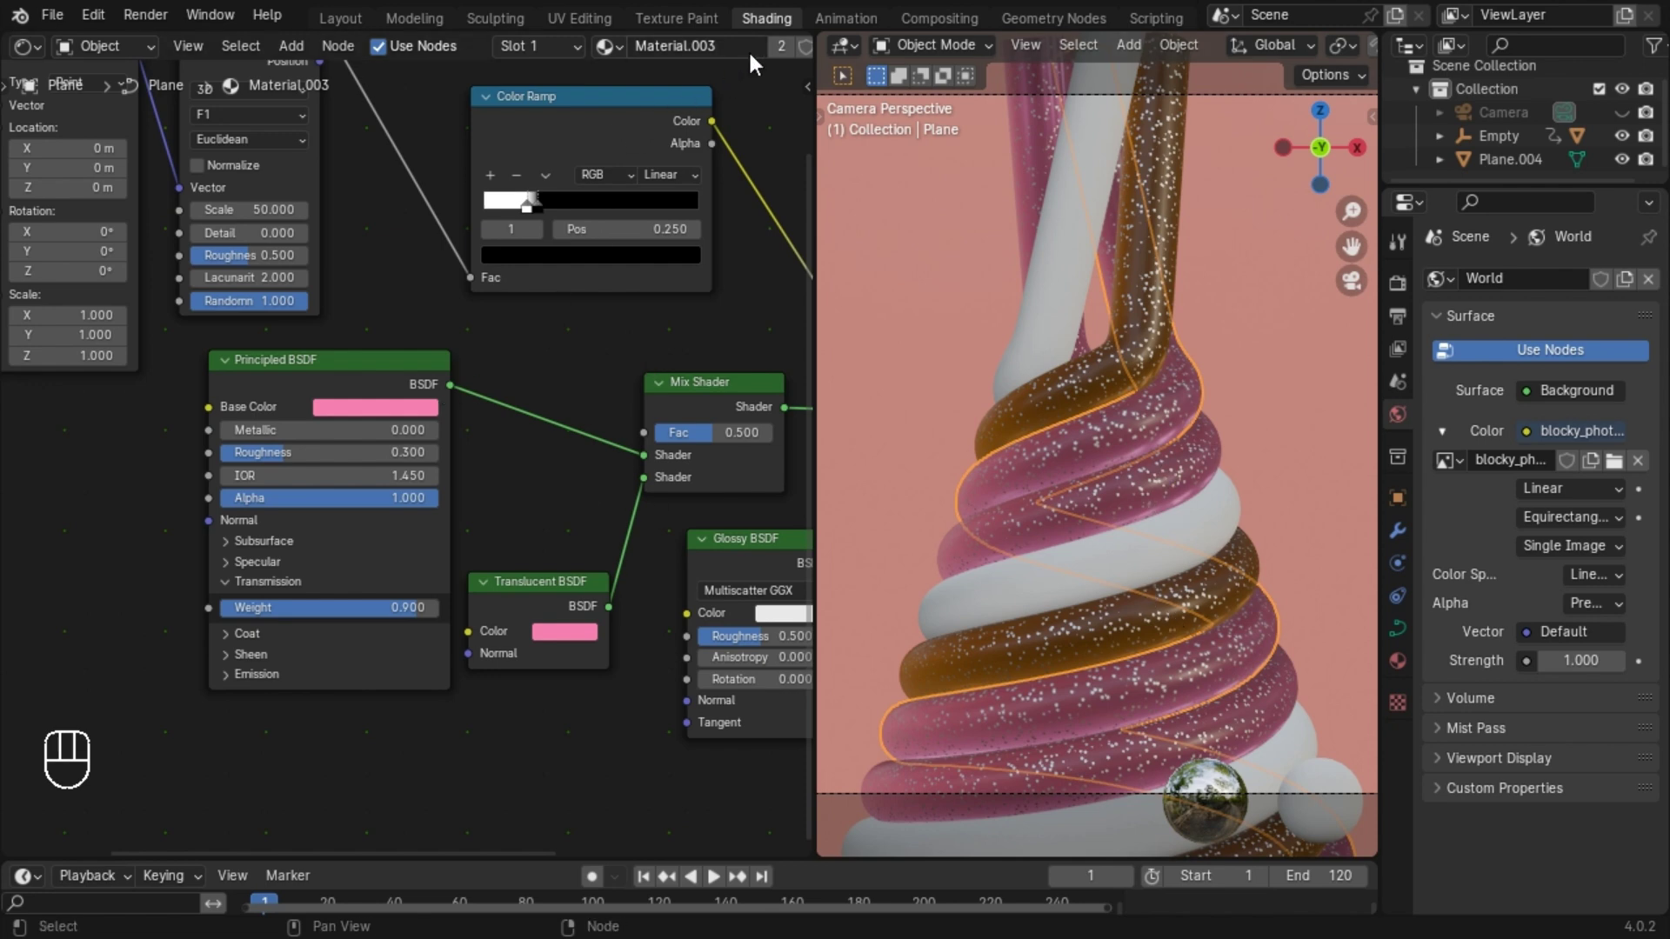
{"action": "left_click", "coordinate": [789, 60]}
{"action": "middle_click", "coordinate": [661, 393]}
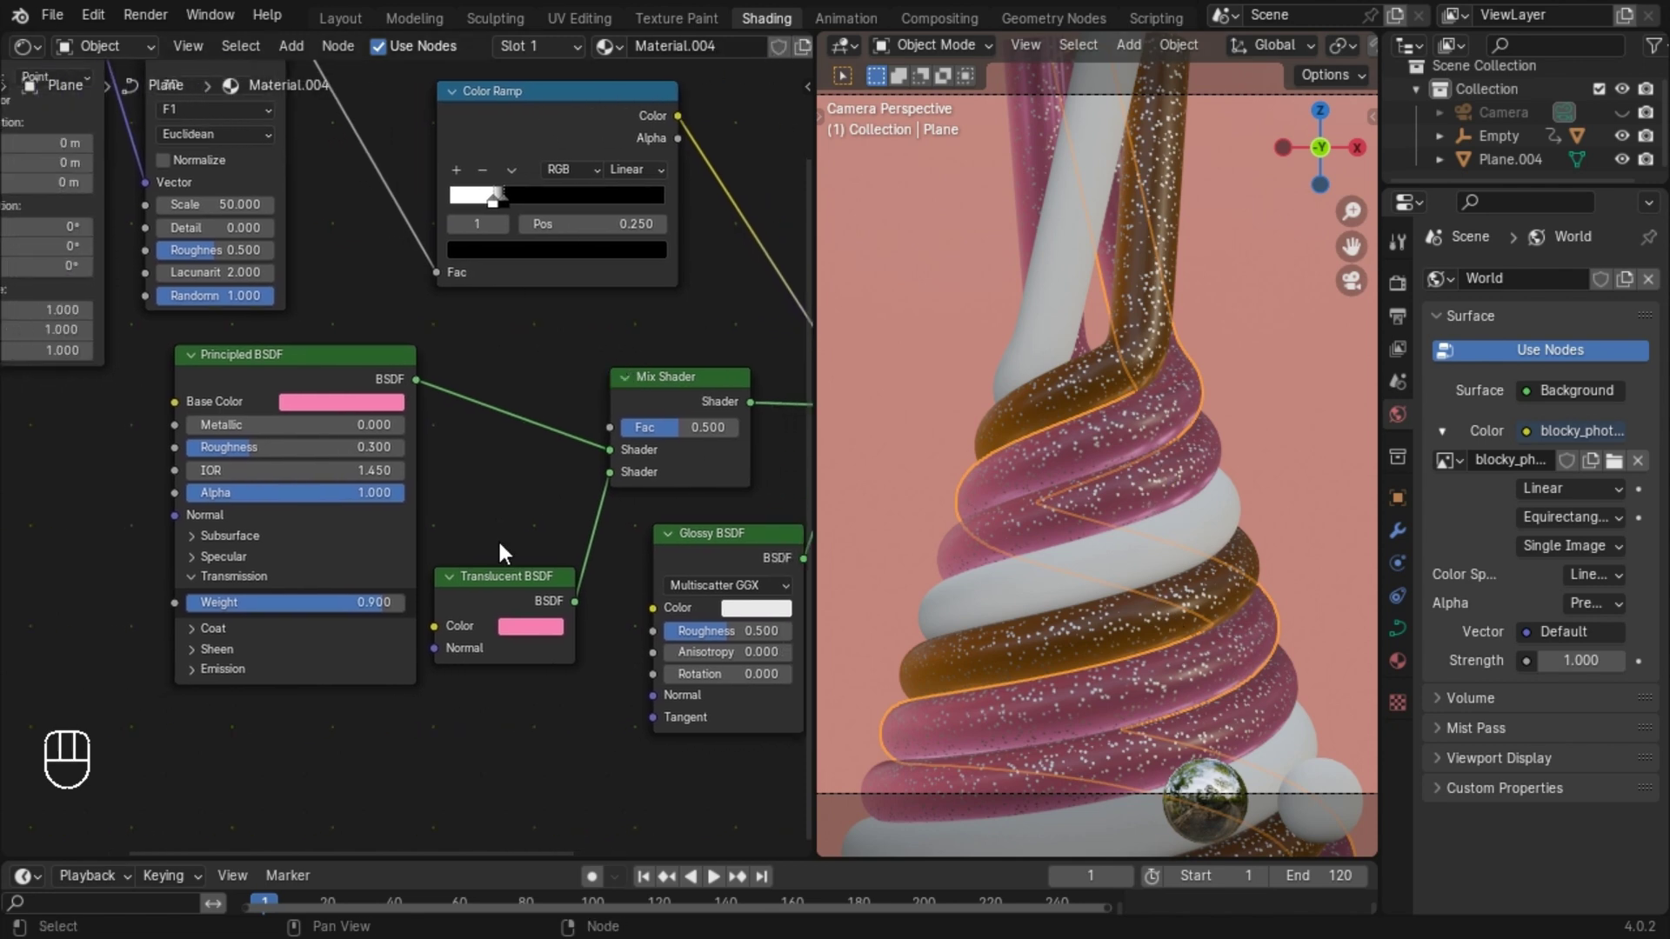
{"action": "middle_click", "coordinate": [509, 541]}
{"action": "left_click_drag", "start_coordinate": [432, 445], "coordinate": [624, 673]}
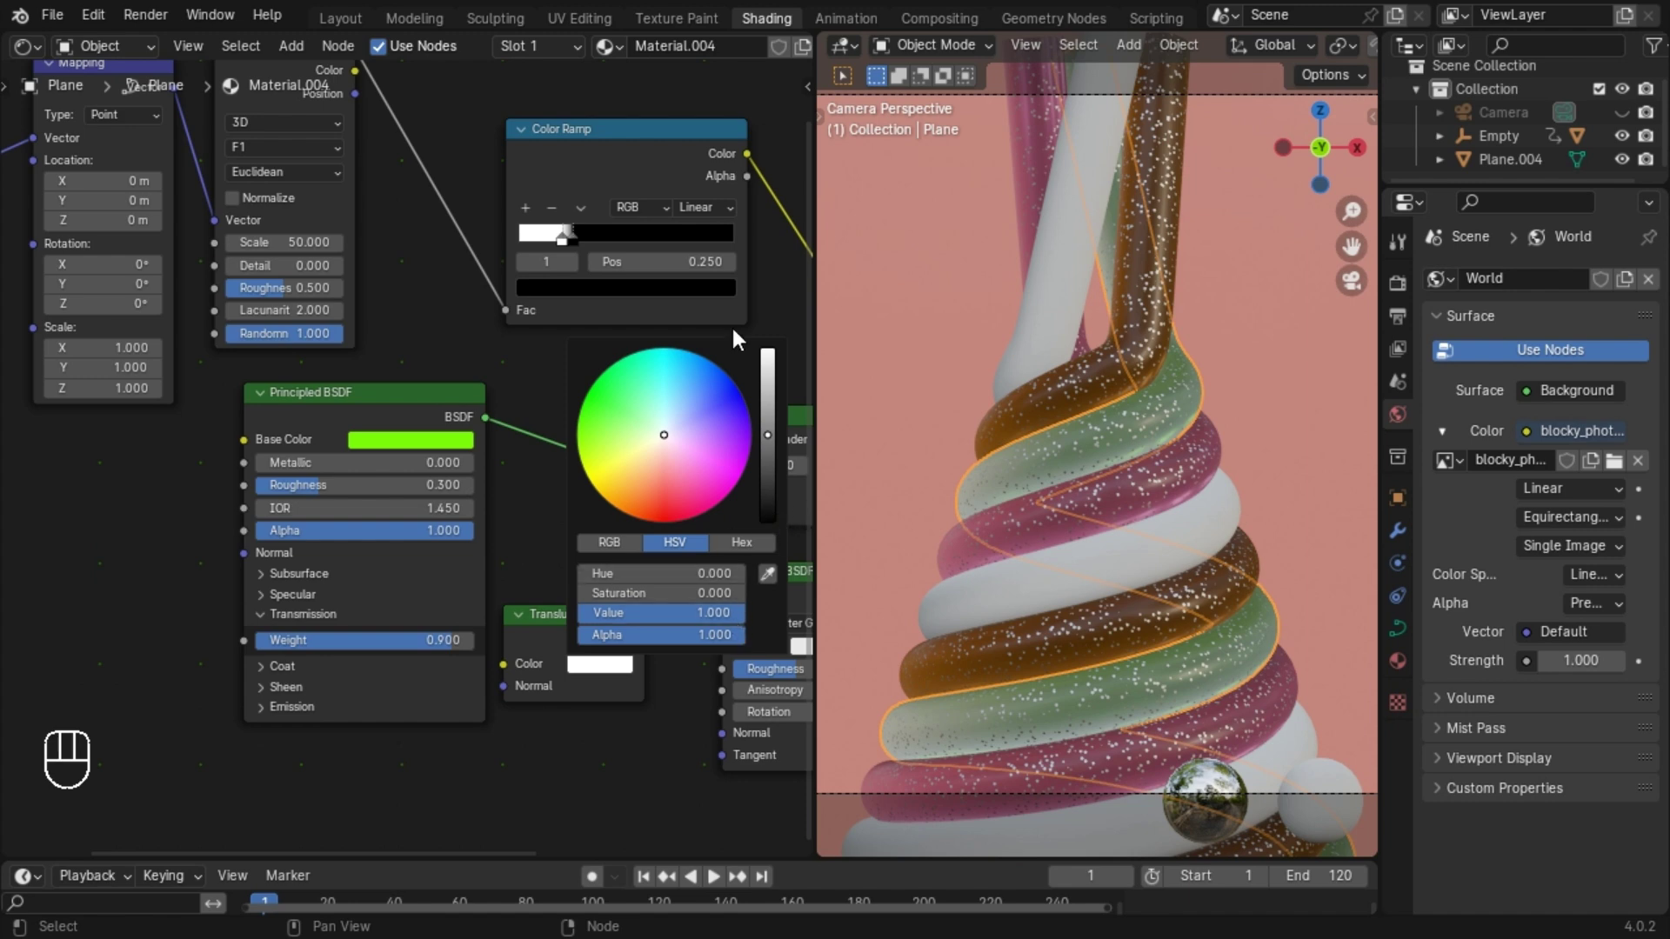
Adjust values on the mix and glossy nodes of the green material, then select the plain white tube.
{"action": "middle_click", "coordinate": [668, 745]}
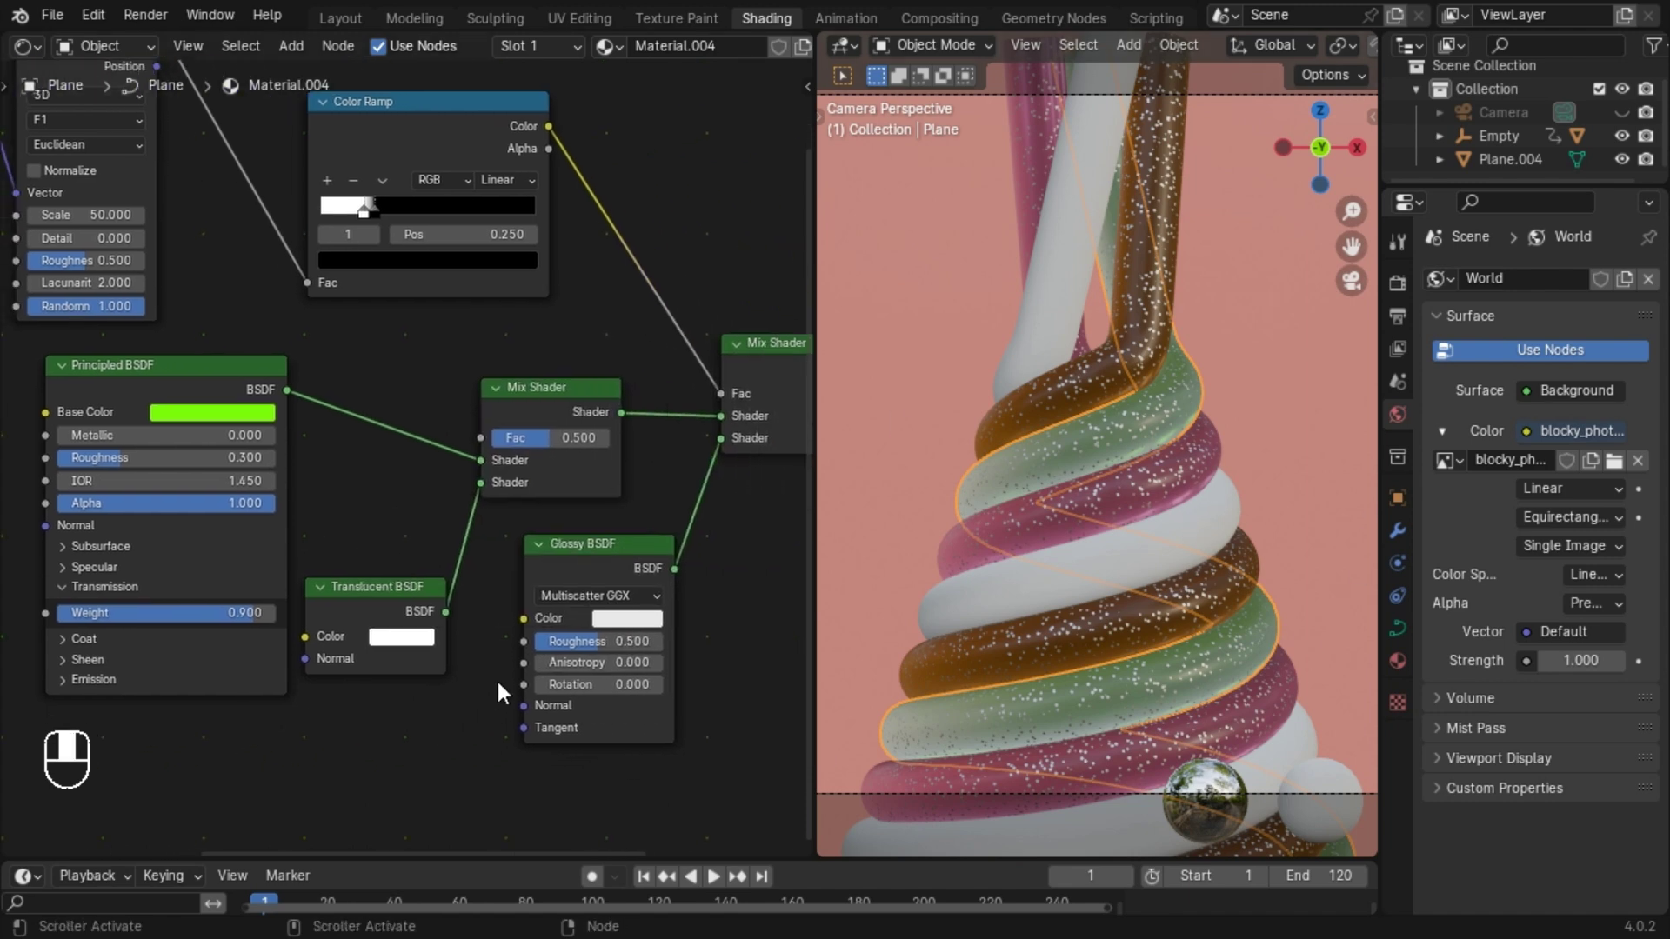
{"action": "left_click_drag", "start_coordinate": [631, 660], "coordinate": [602, 661]}
{"action": "left_click_drag", "start_coordinate": [637, 655], "coordinate": [542, 637]}
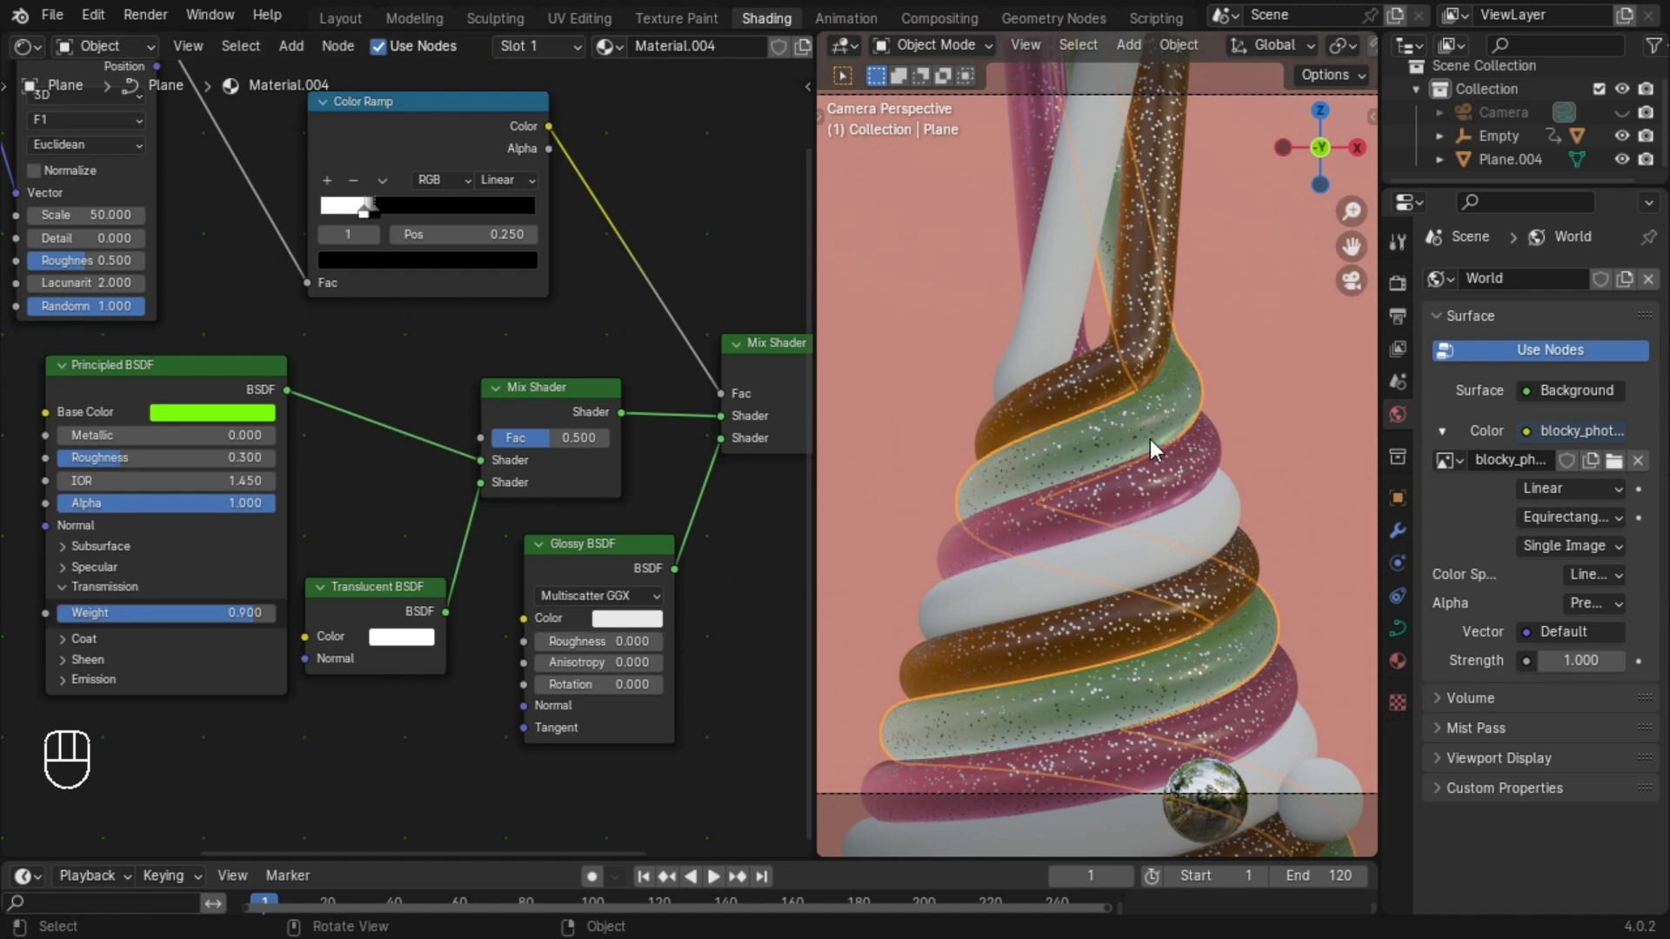
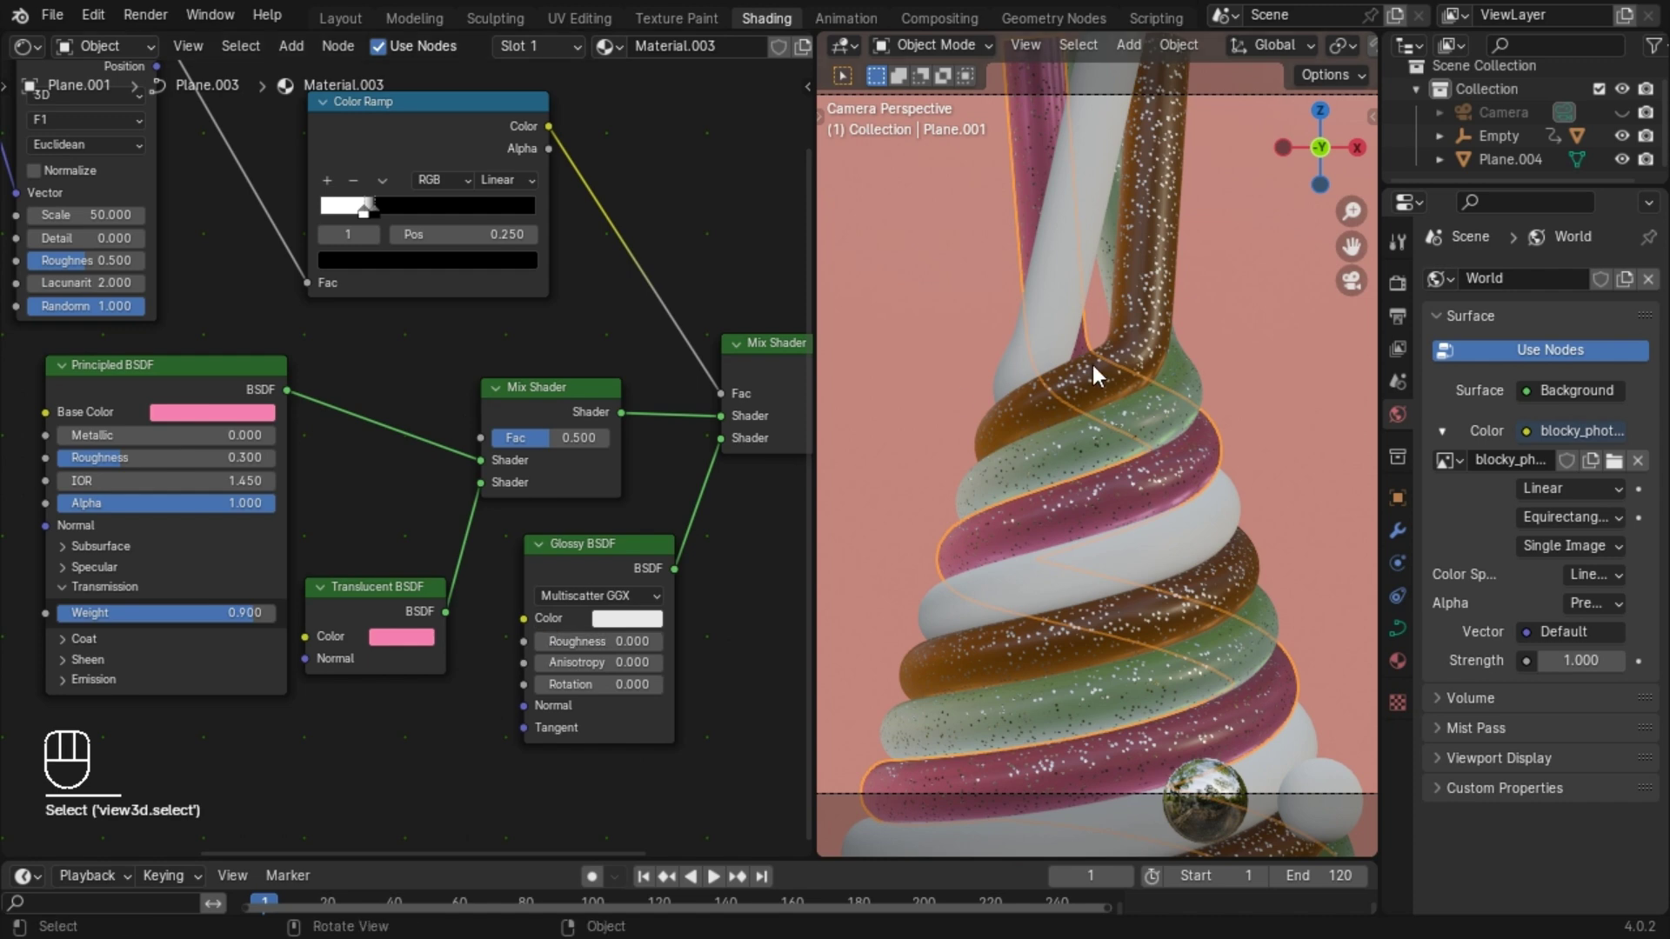
{"action": "left_click_drag", "start_coordinate": [629, 649], "coordinate": [385, 672]}
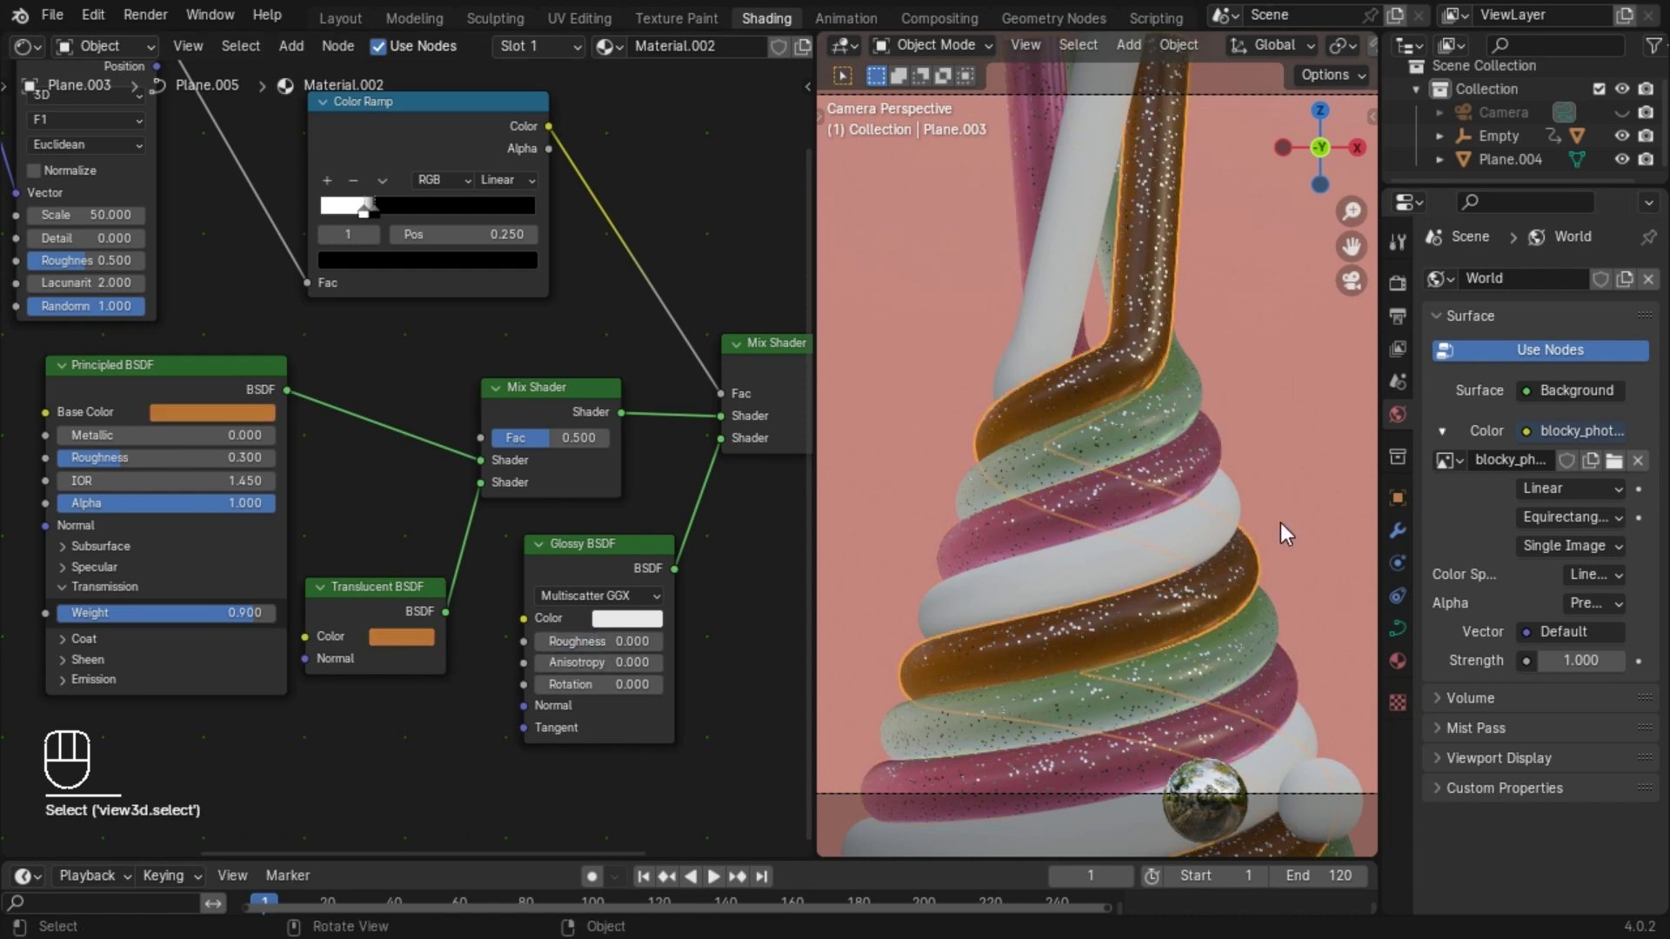
{"action": "left_click", "coordinate": [1157, 556]}
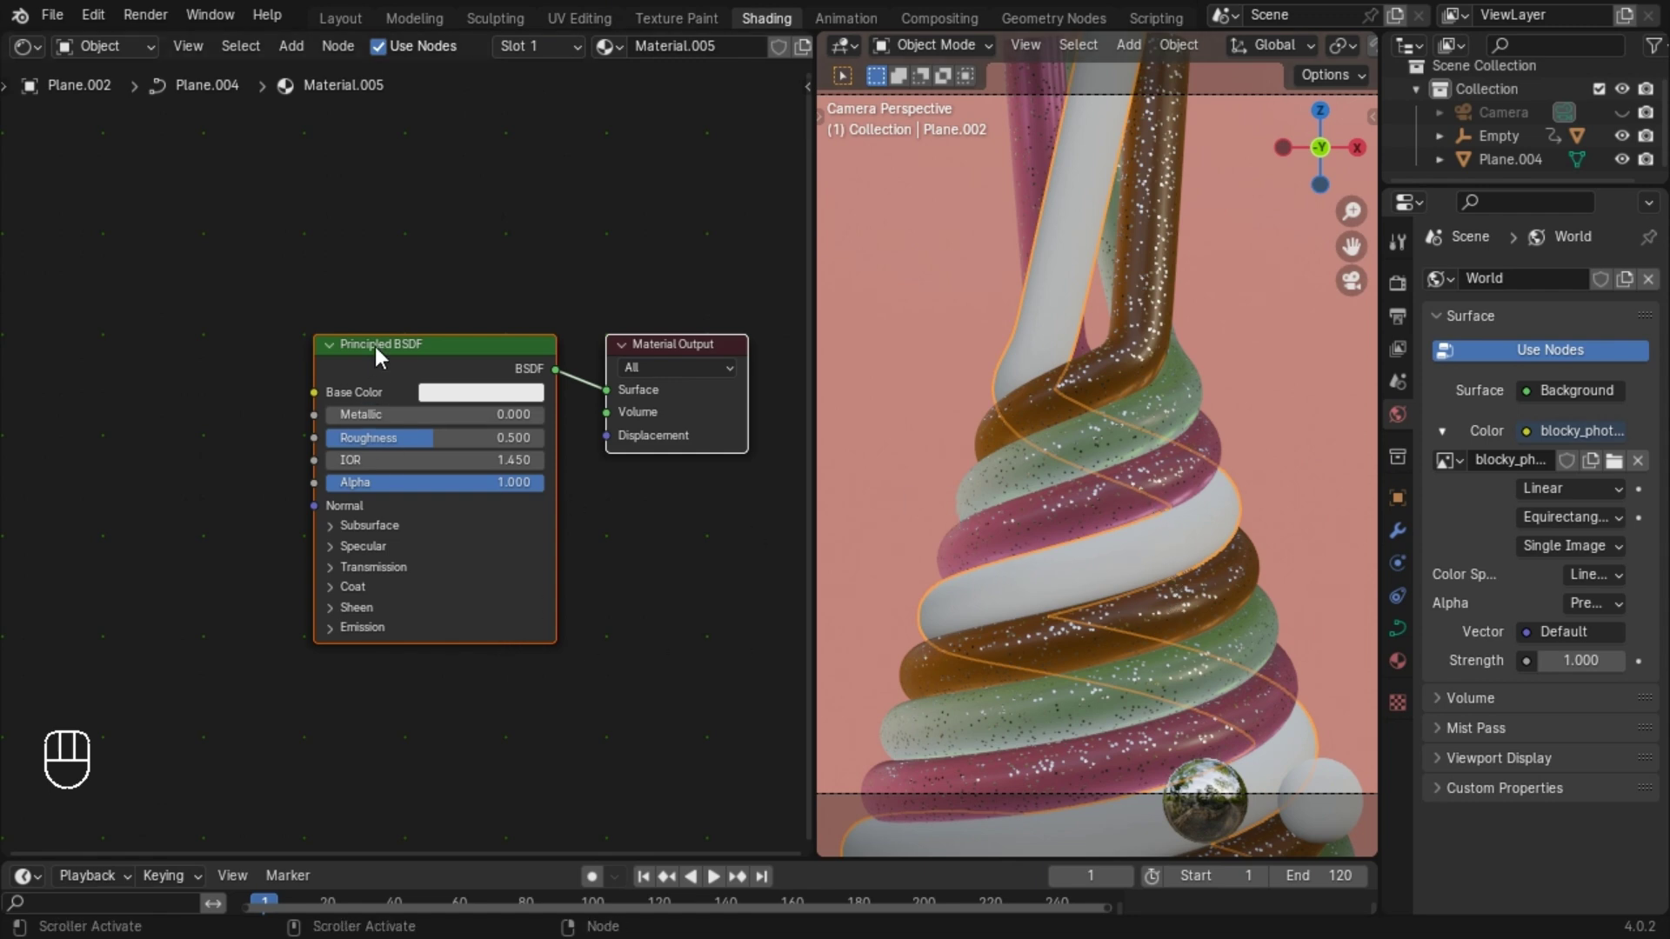
Assign the sprinkle material to Plane.002, undo the shared colour edit and make it single-user (Material.006).
{"action": "left_click", "coordinate": [614, 63]}
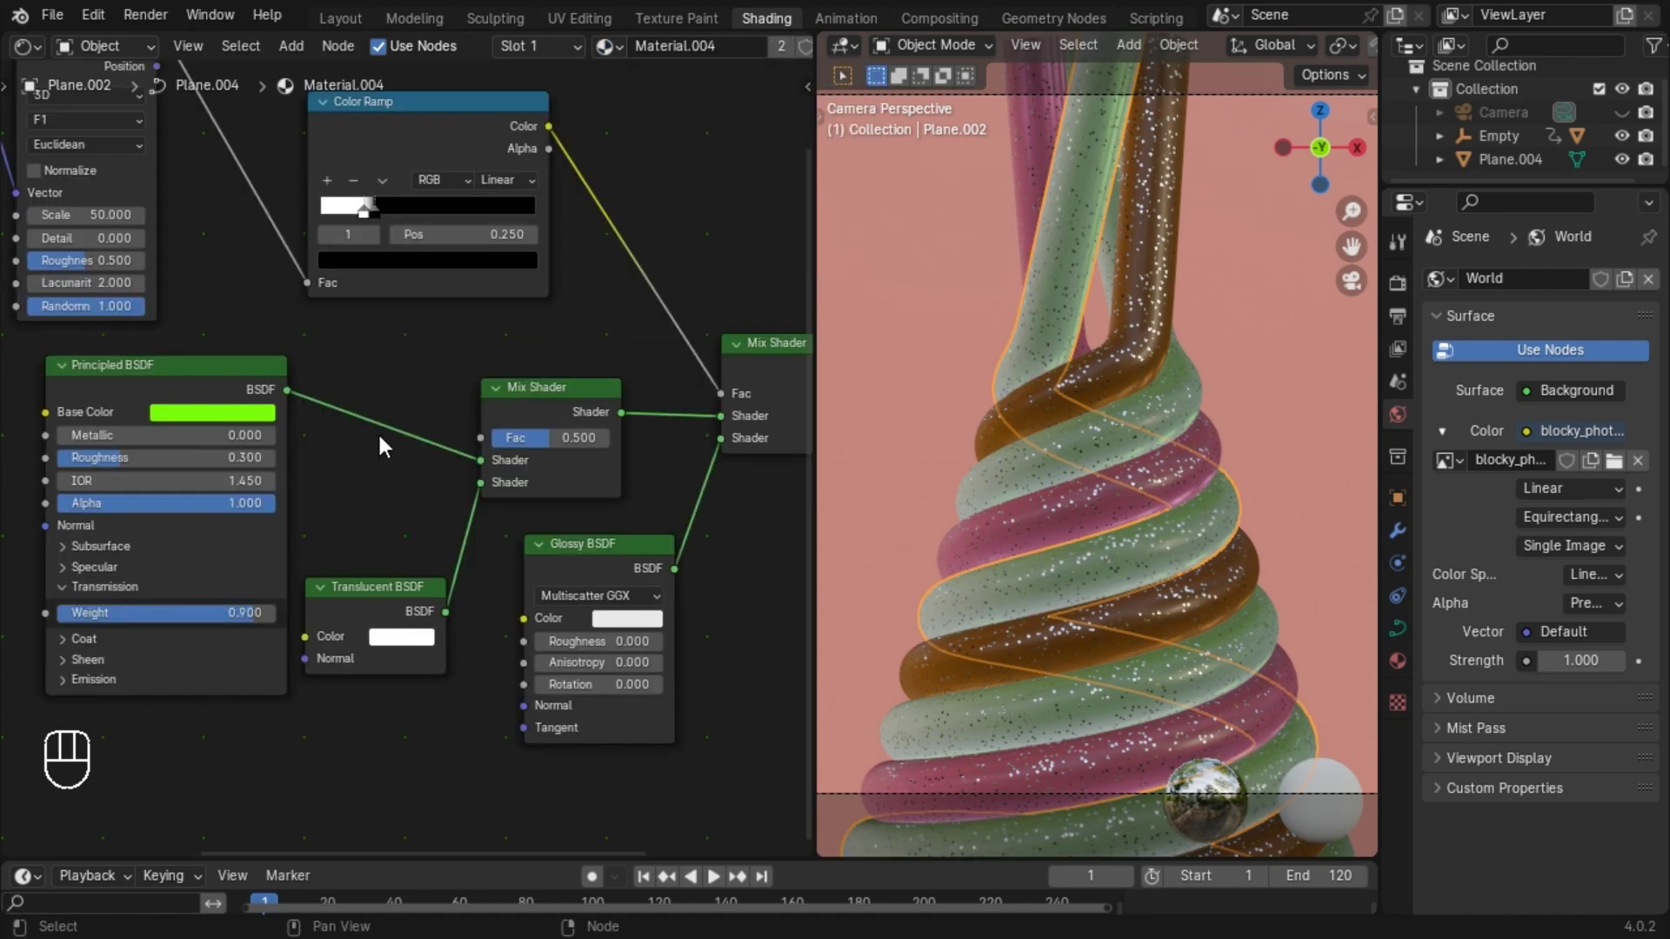
{"action": "left_click", "coordinate": [382, 517]}
{"action": "left_click", "coordinate": [417, 509]}
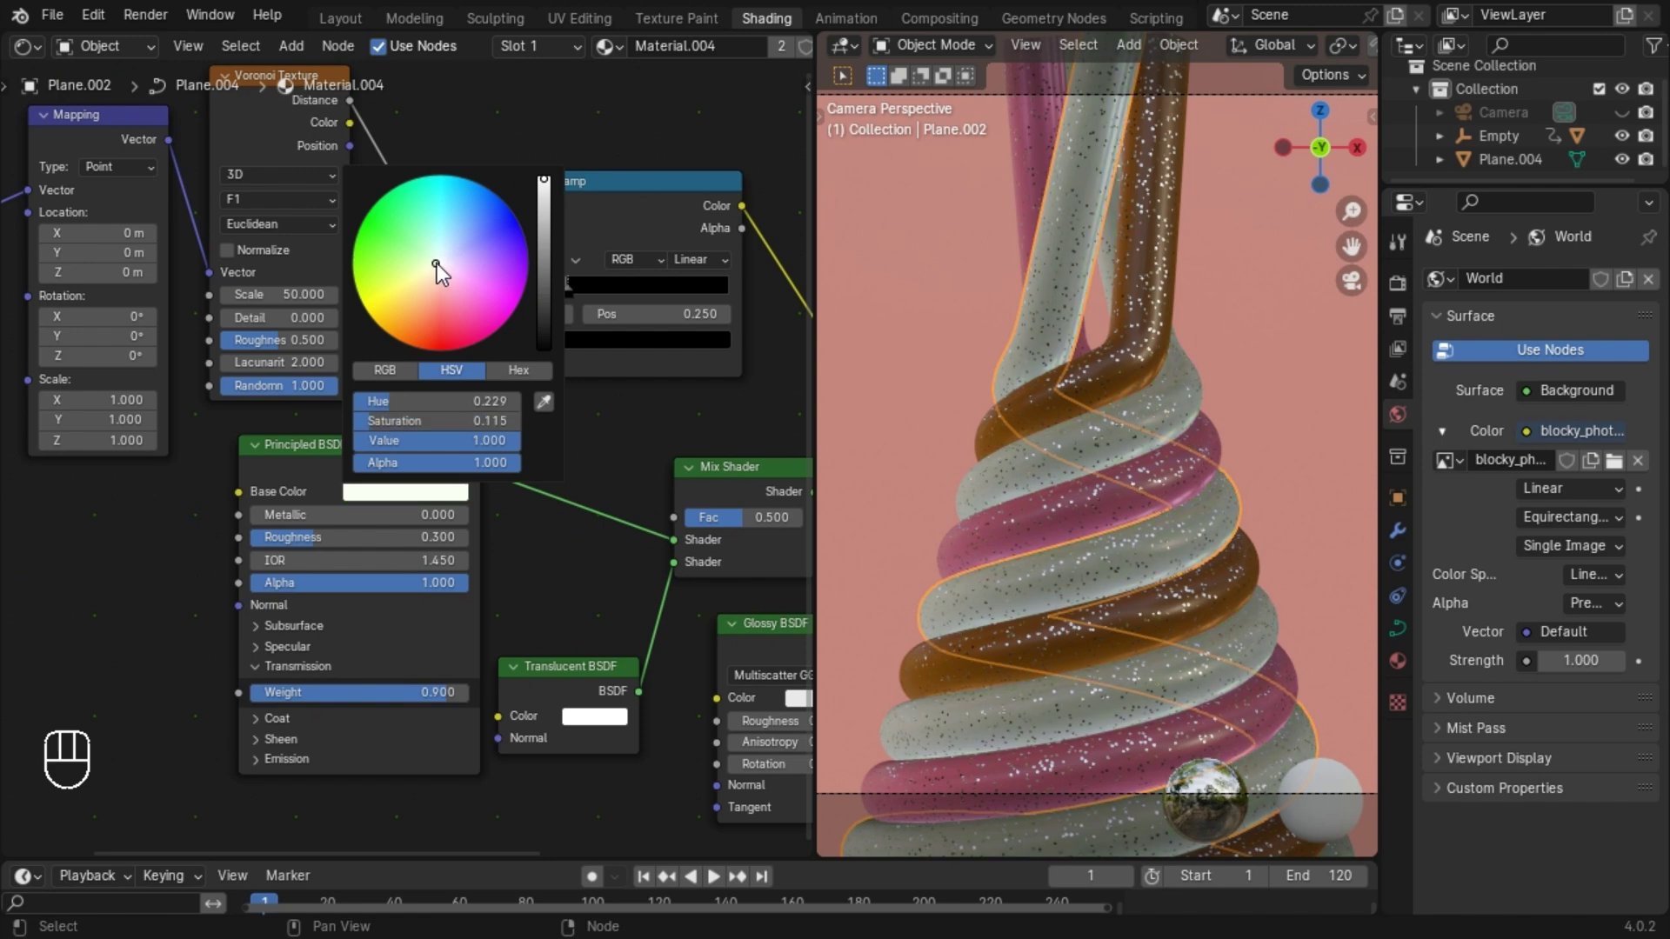
{"action": "key", "text": "ctrl+z"}
{"action": "left_click", "coordinate": [591, 450]}
{"action": "key", "text": "ctrl+z"}
{"action": "key", "text": "ctrl+z"}
{"action": "key", "text": "ctrl+z"}
{"action": "key", "text": "ctrl+shift+z"}
{"action": "left_click", "coordinate": [787, 55]}
Set the fourth tube's base colour near white, then lighten the green tube's colour.
{"action": "left_click_drag", "start_coordinate": [436, 492], "coordinate": [449, 270]}
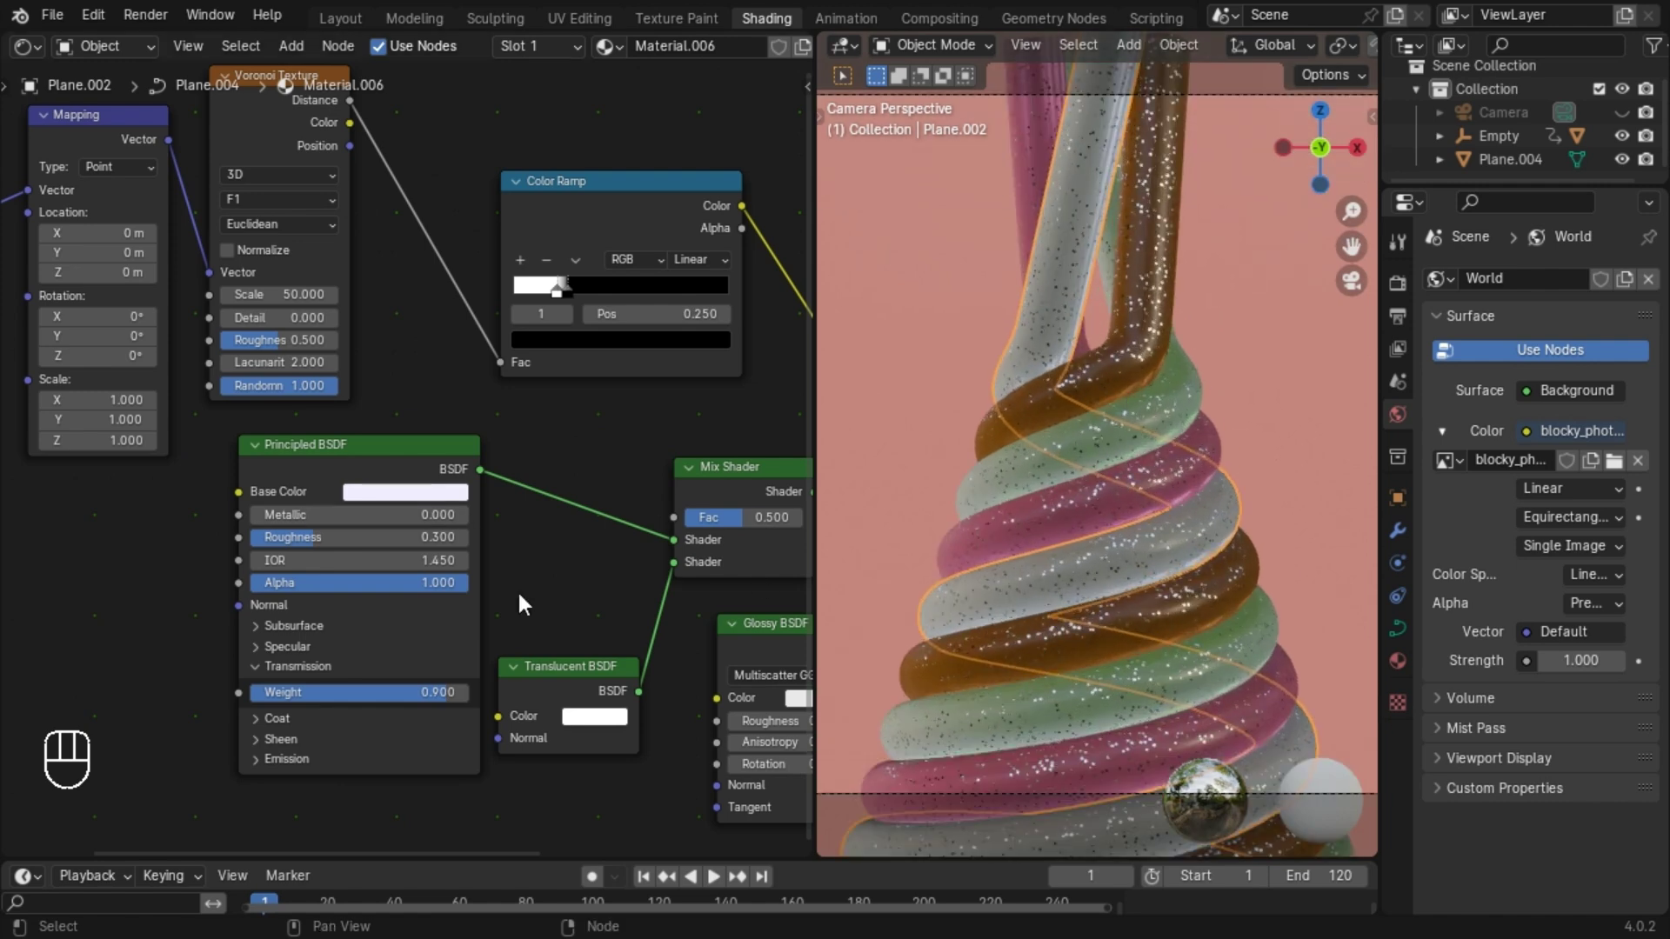
{"action": "left_click_drag", "start_coordinate": [607, 728], "coordinate": [771, 514]}
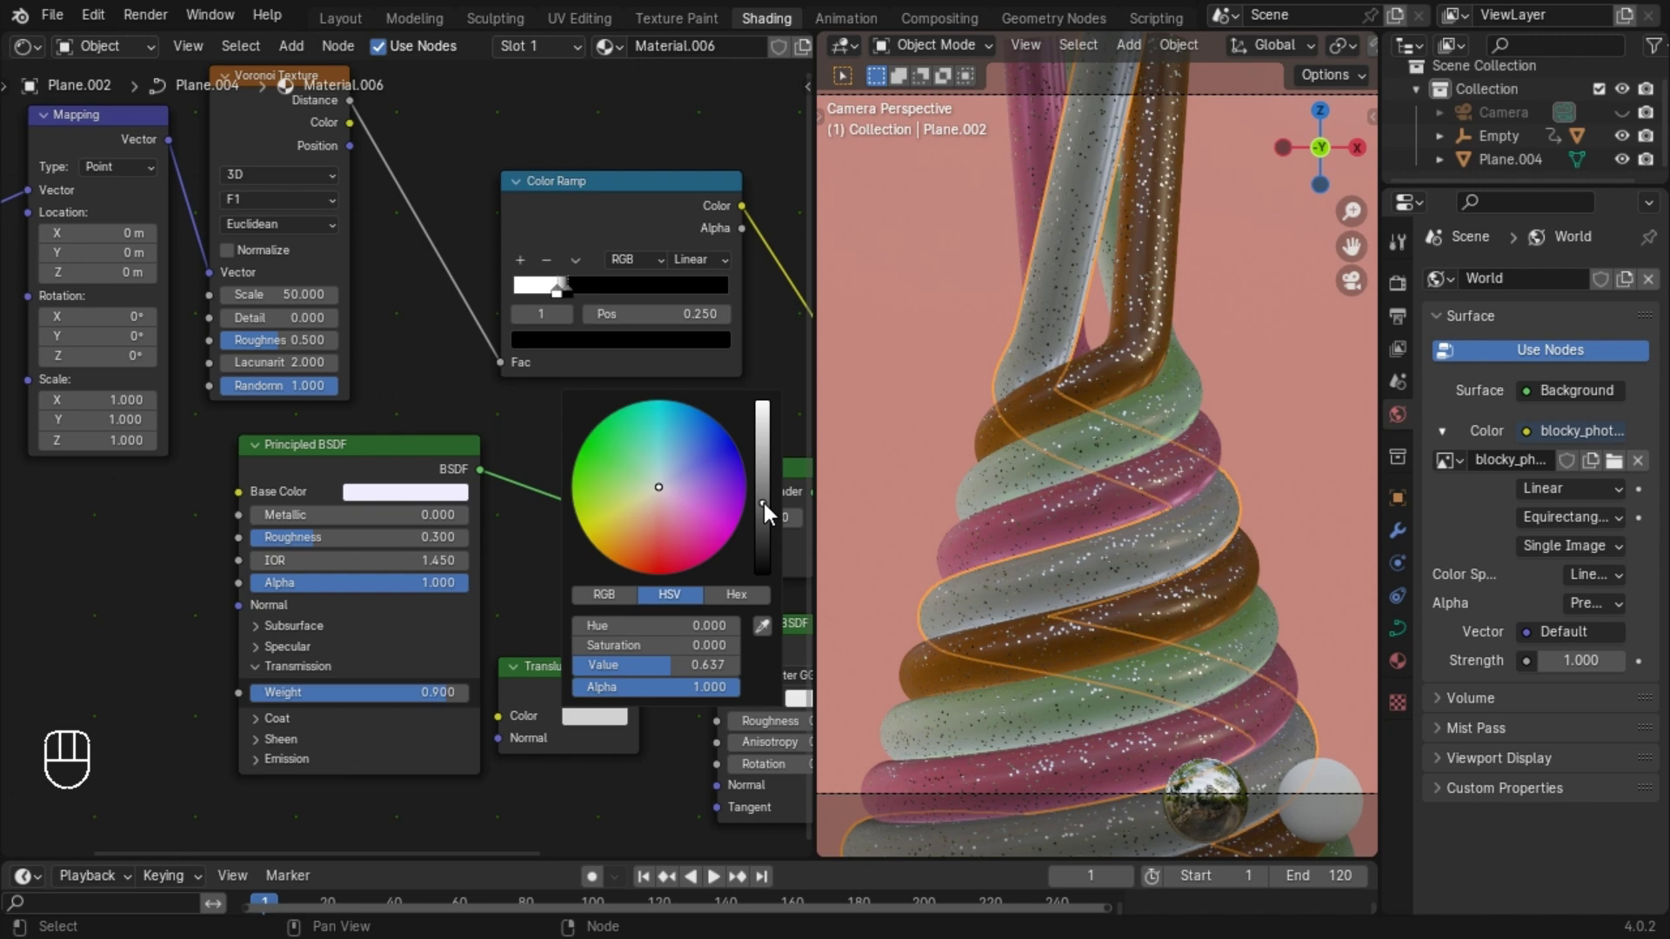
{"action": "left_click", "coordinate": [1068, 475]}
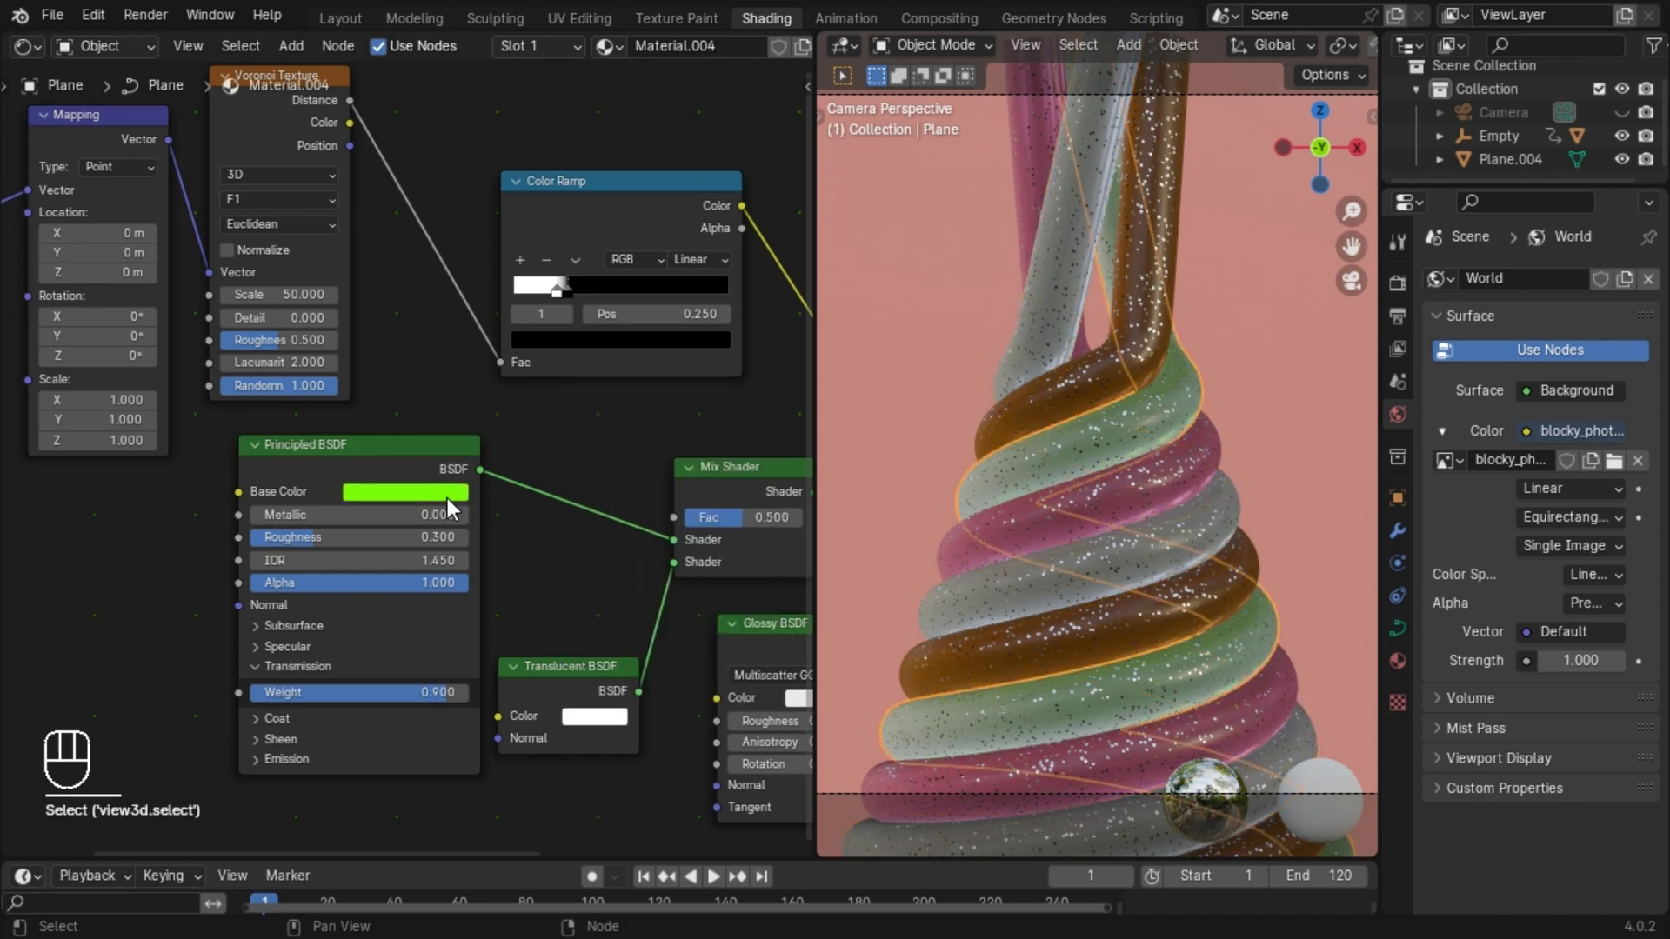
{"action": "left_click_drag", "start_coordinate": [598, 728], "coordinate": [645, 498]}
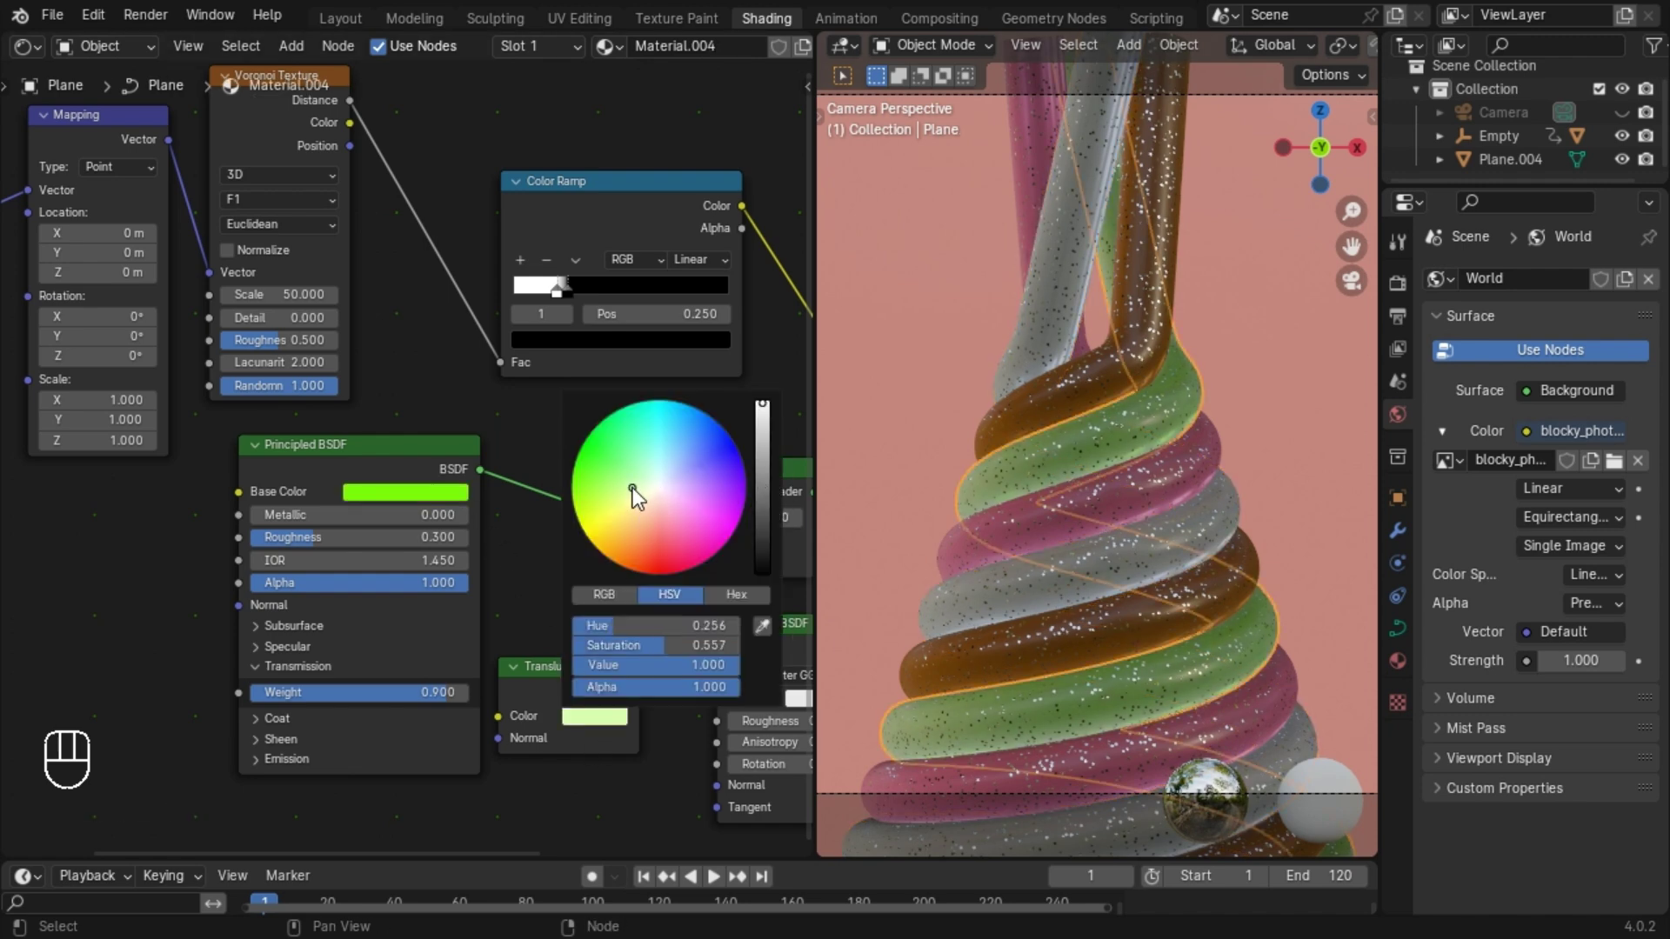
{"action": "left_click", "coordinate": [1302, 387]}
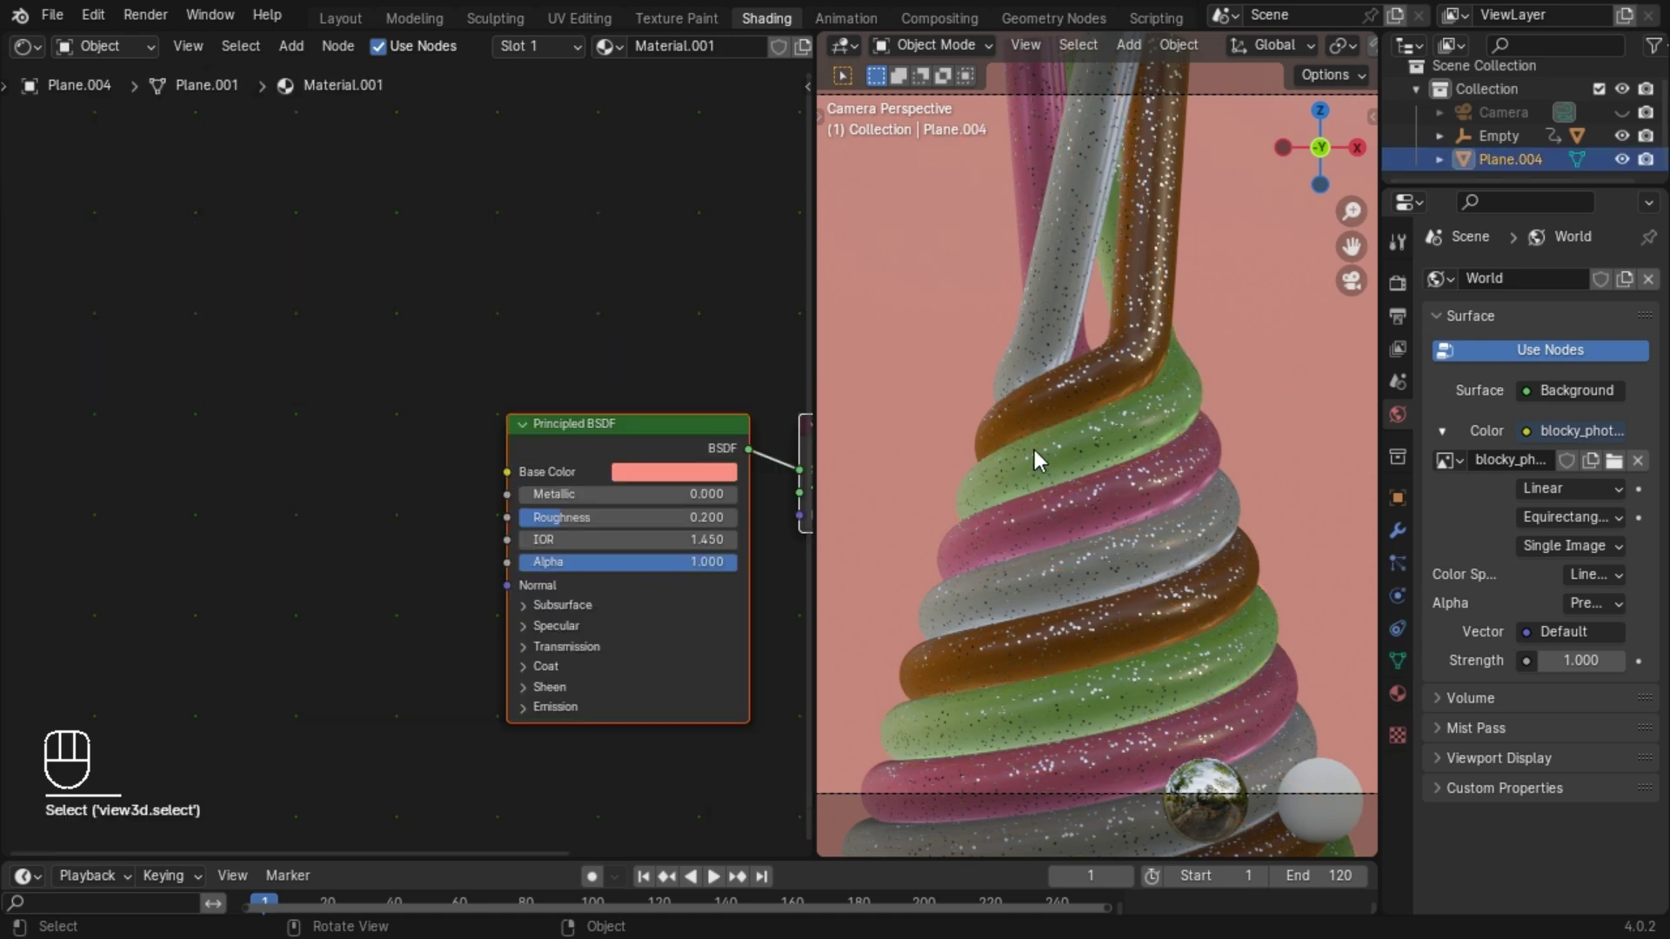
Play back the animation to preview the four sprinkled tubes spinning around the cone.
{"action": "key", "text": "space"}
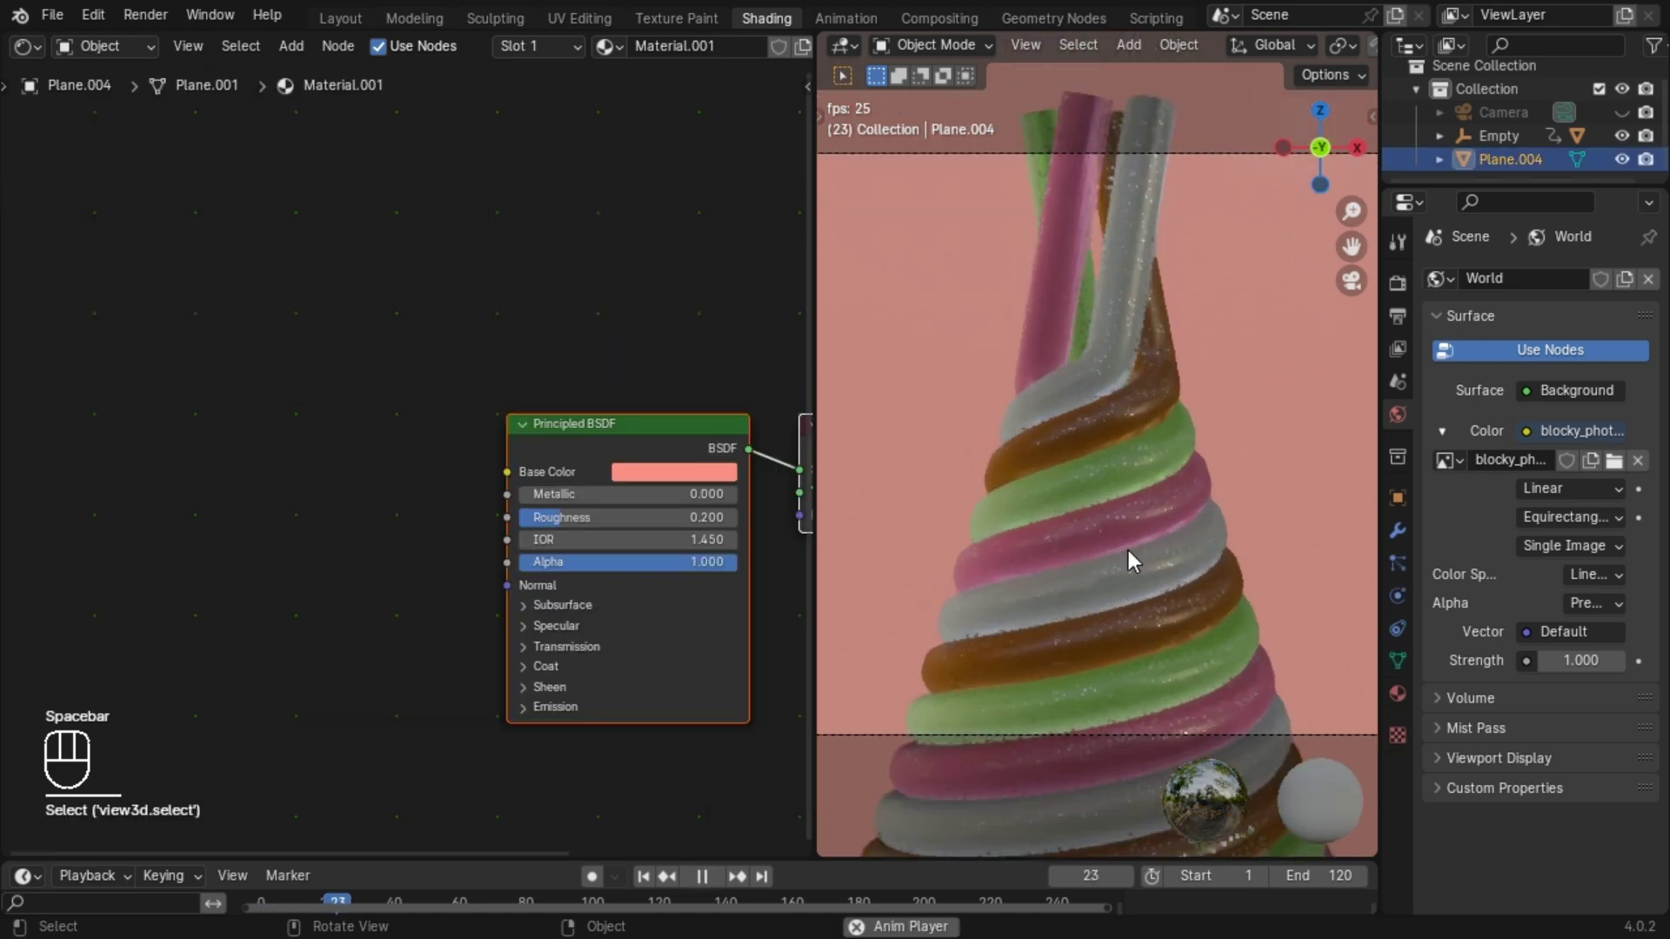
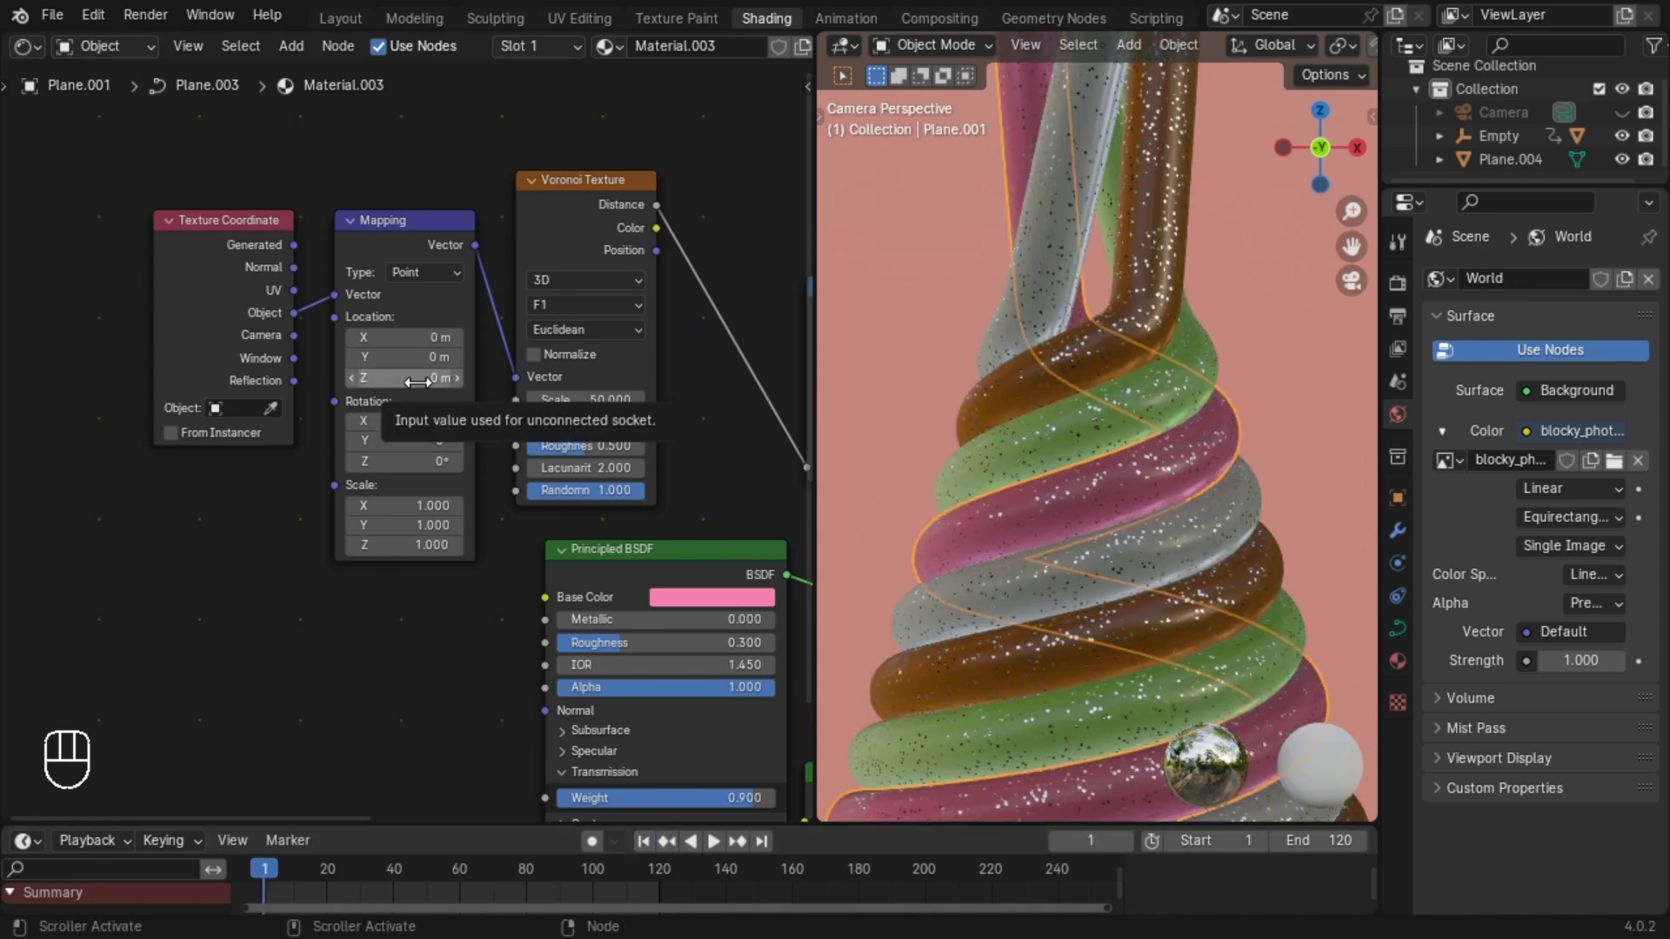
Key the Mapping Location Z from 0 m at frame 1 to 2 m at frame 120 on the pink and white tubes.
{"action": "key", "text": "i"}
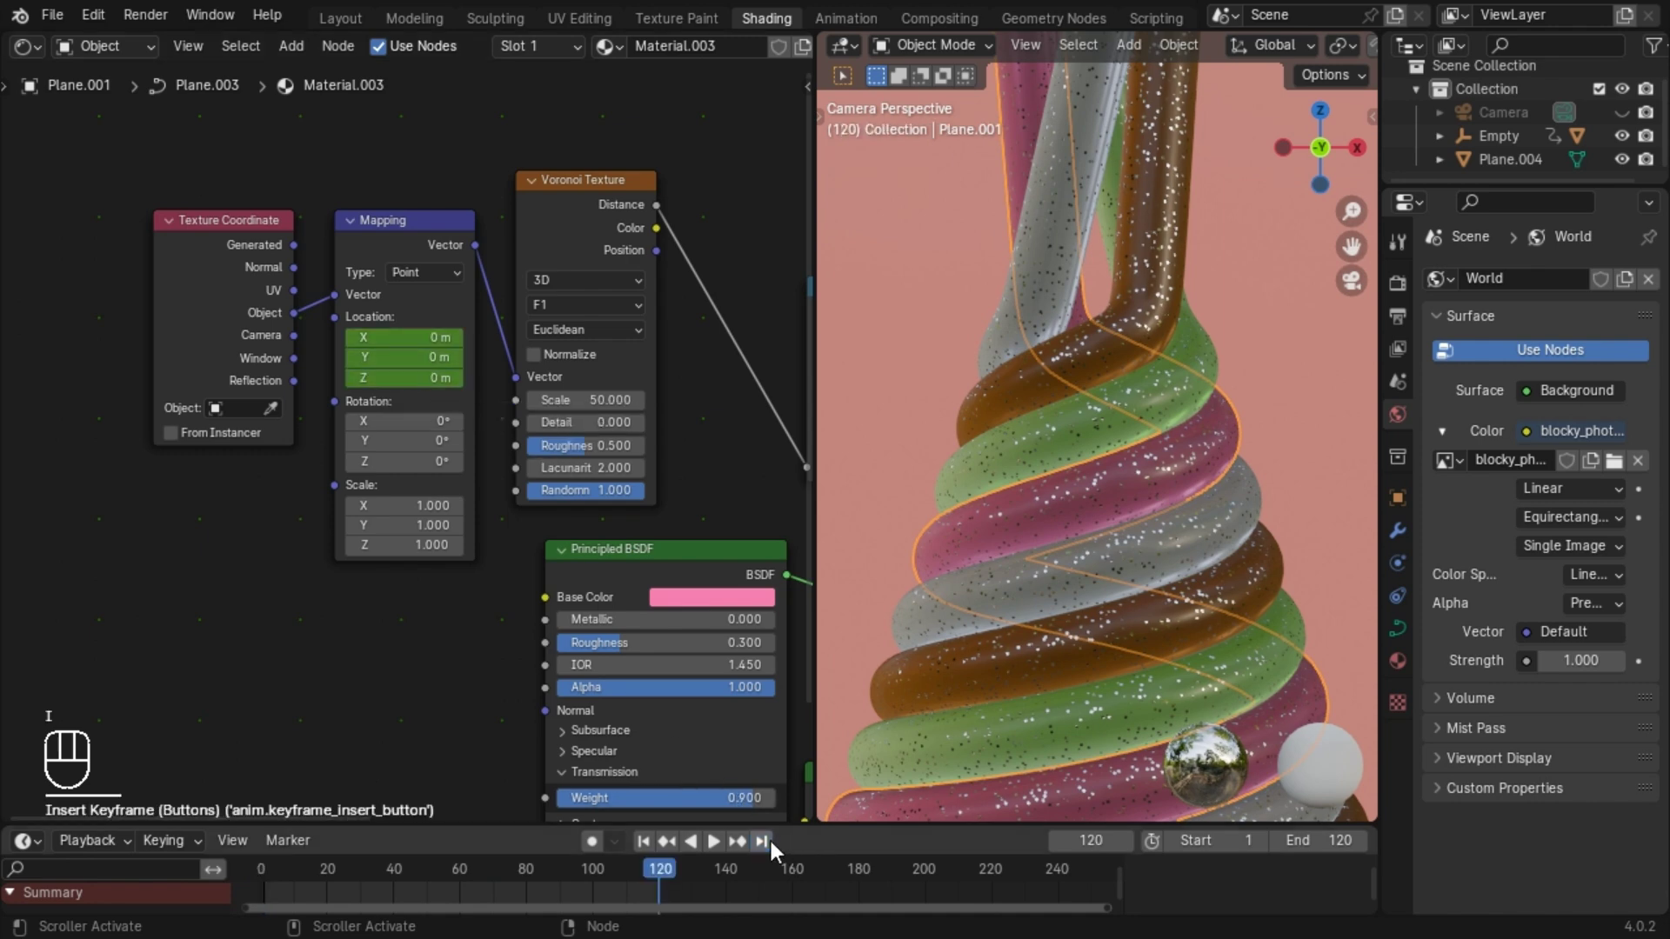
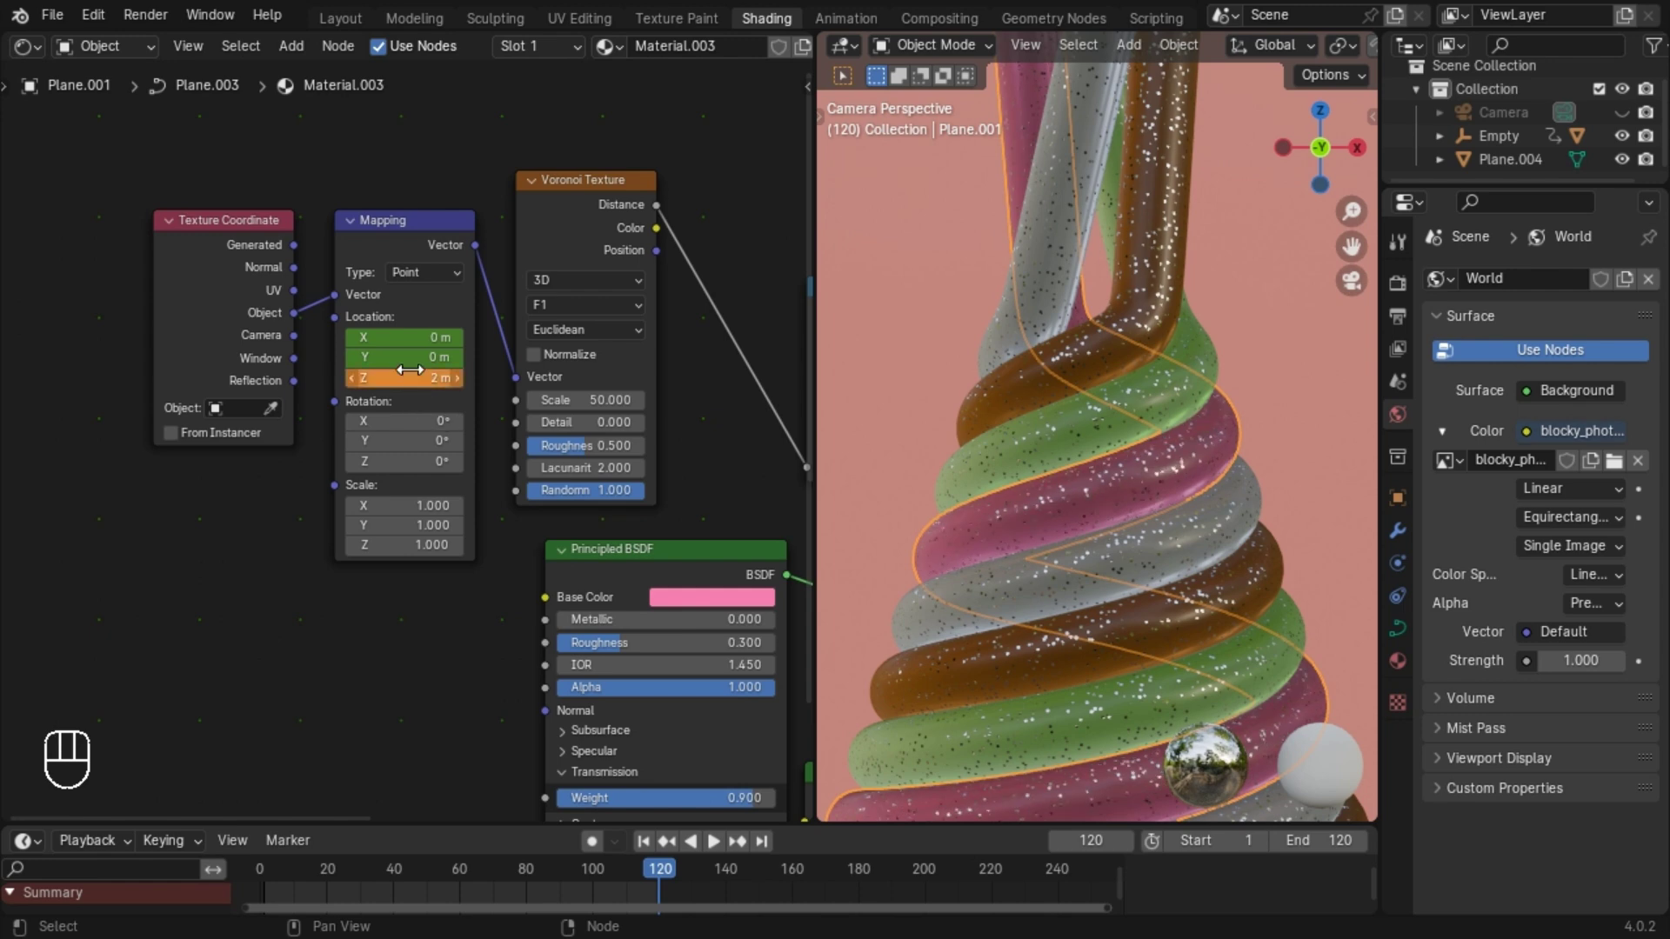
{"action": "key", "text": "i"}
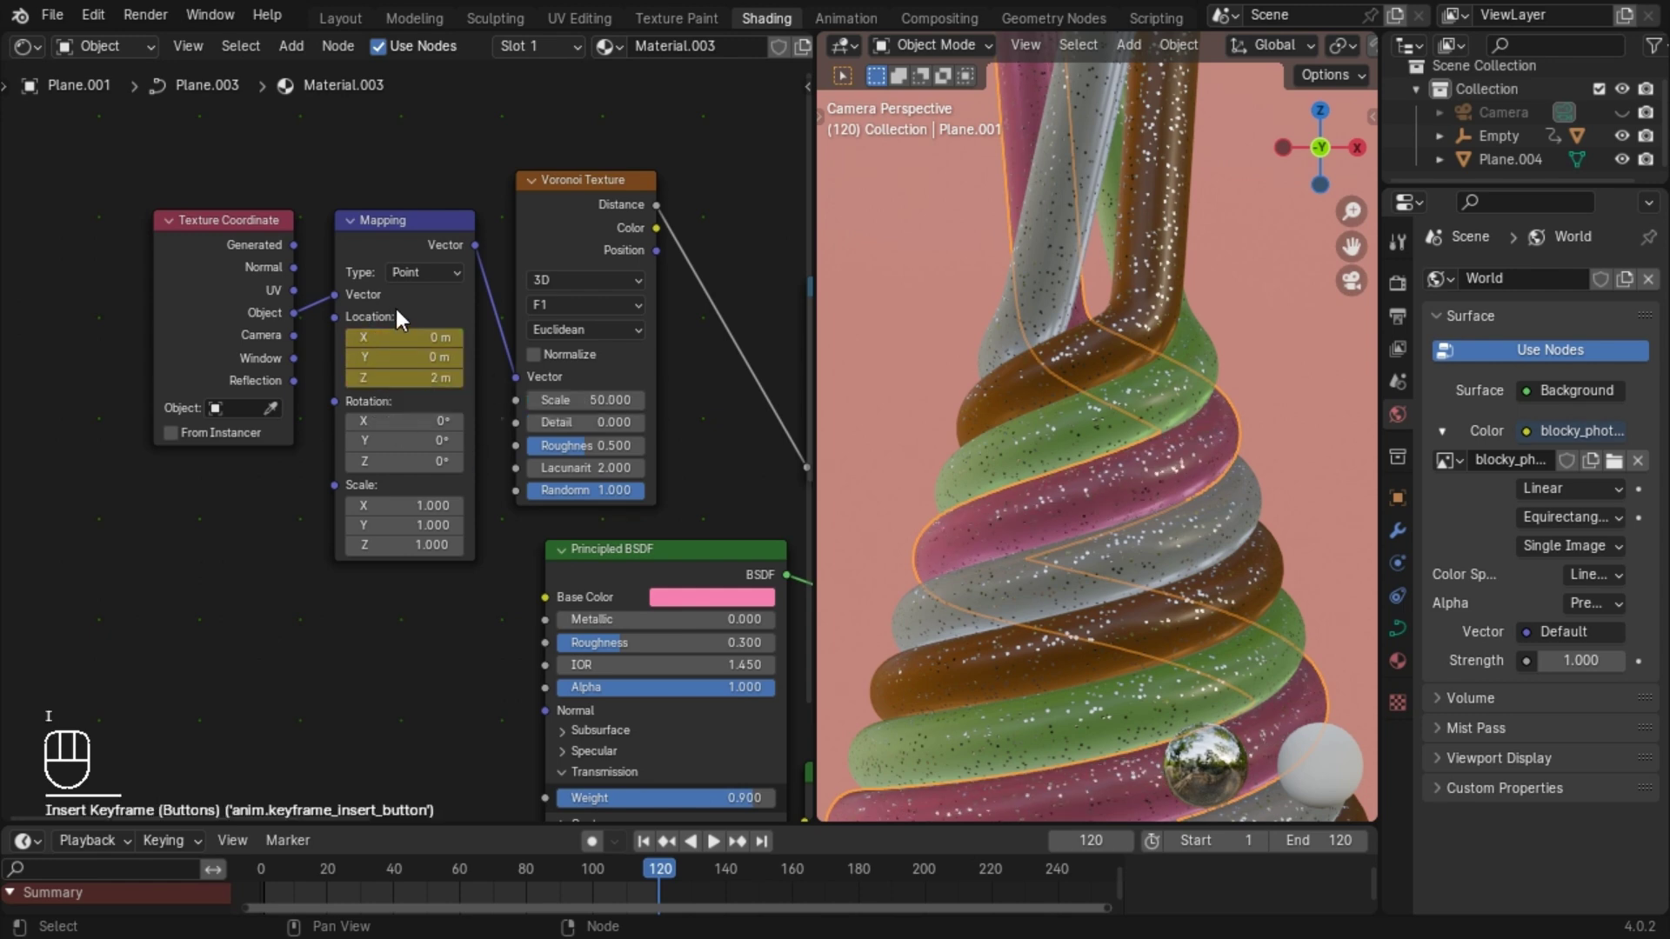
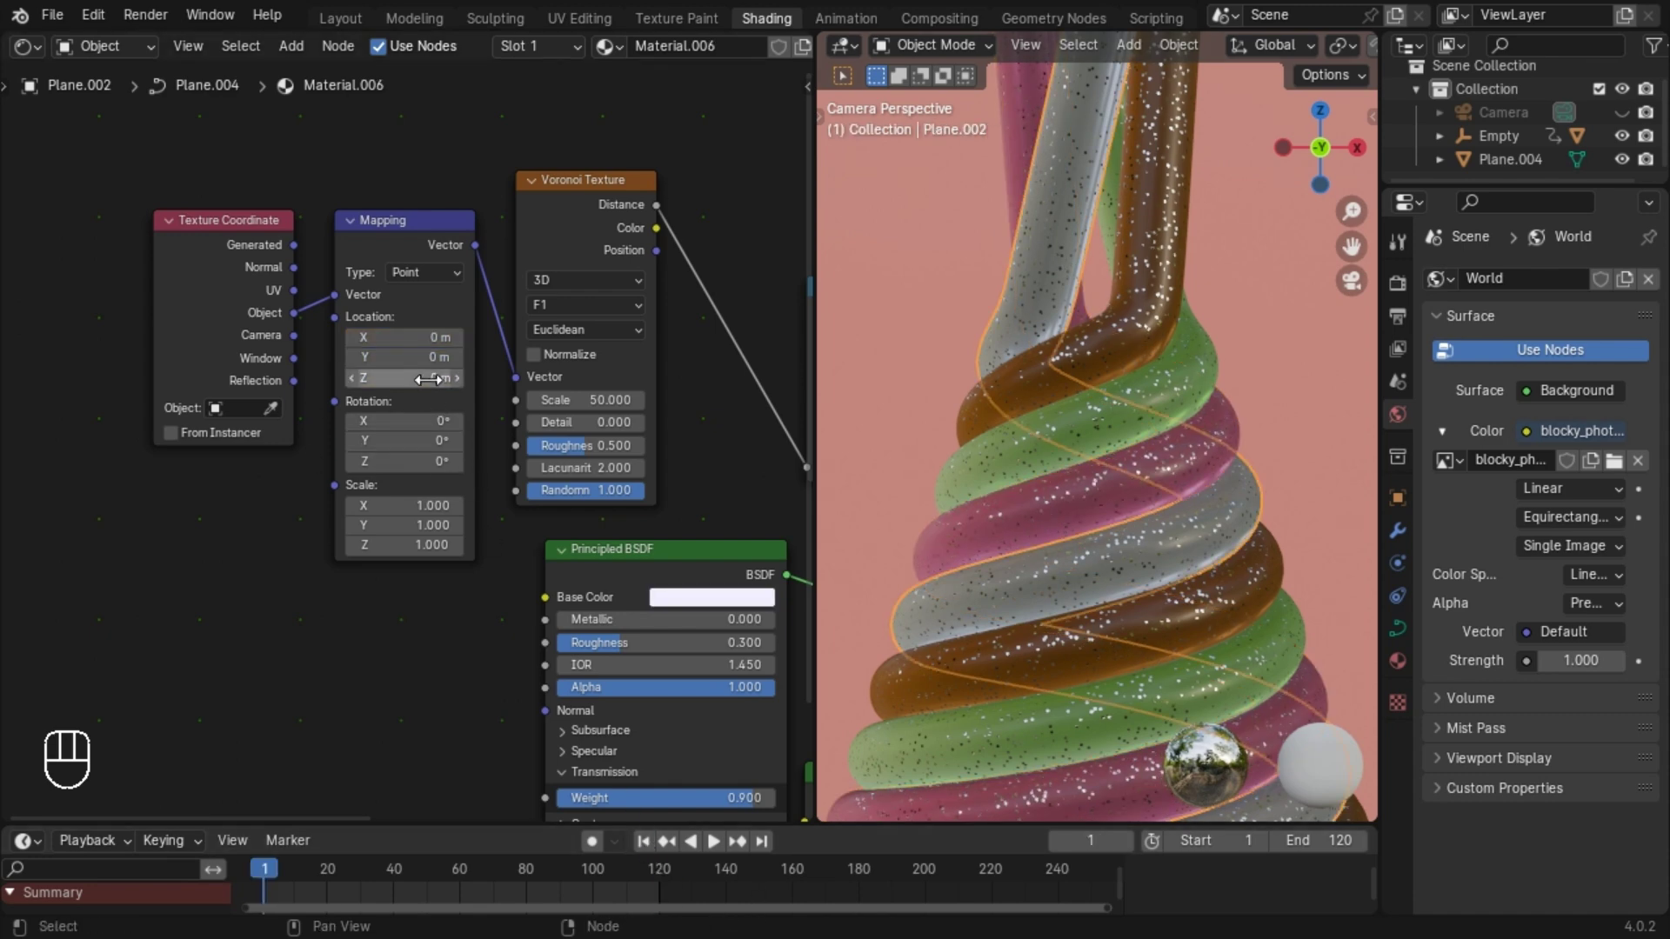
{"action": "key", "text": "i"}
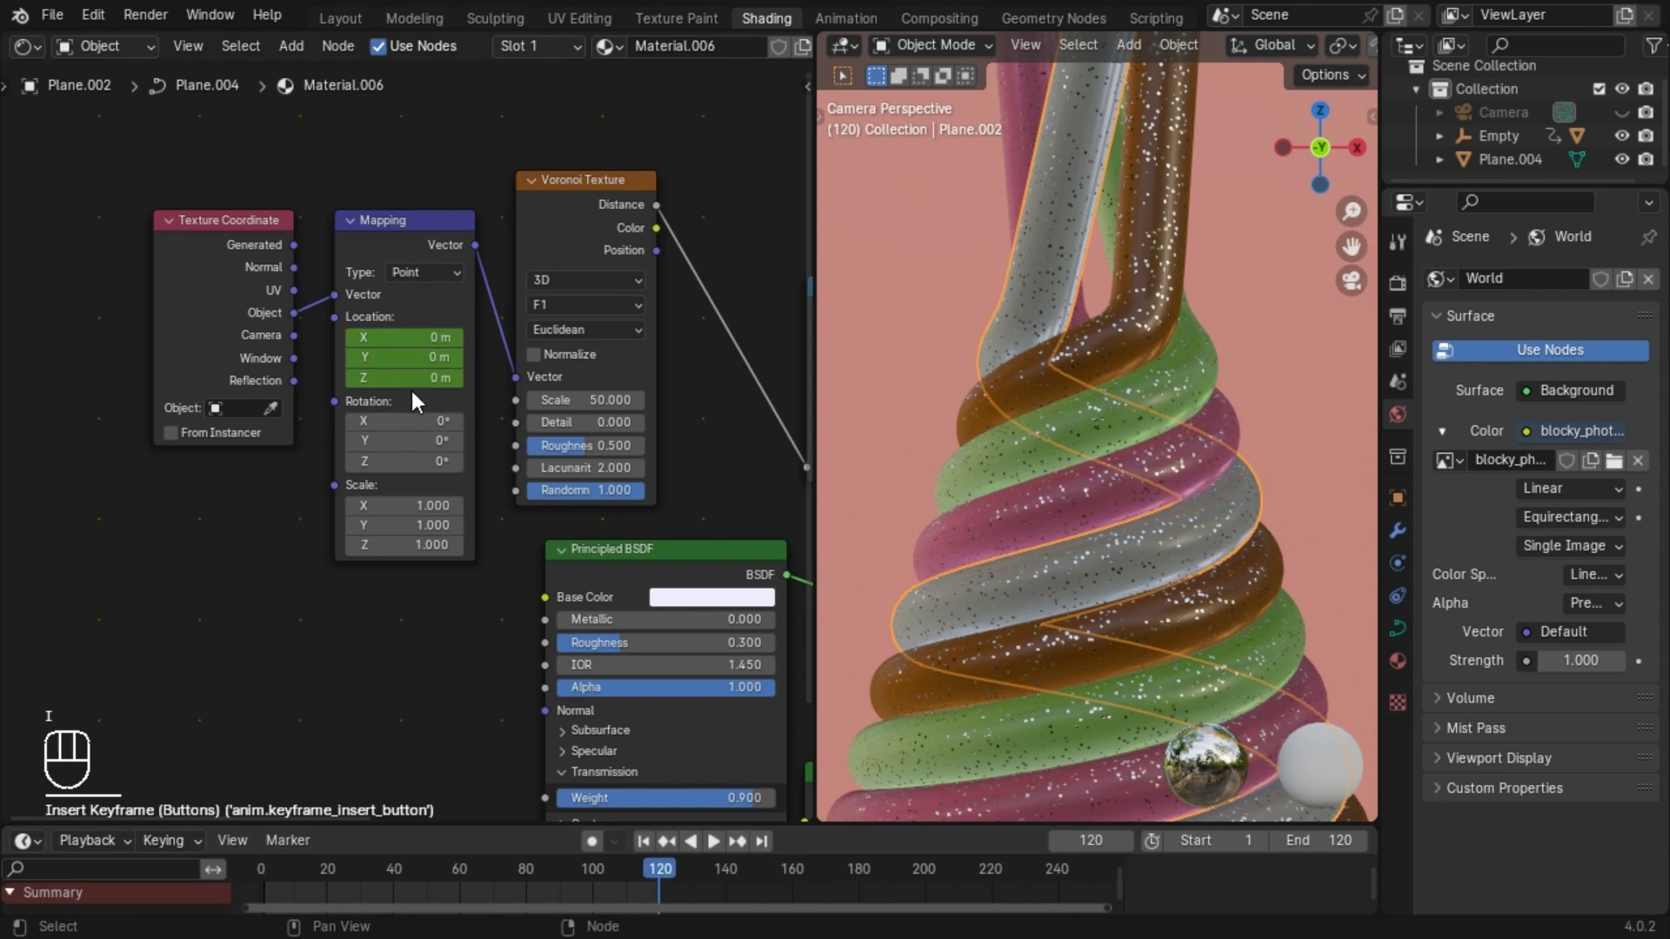
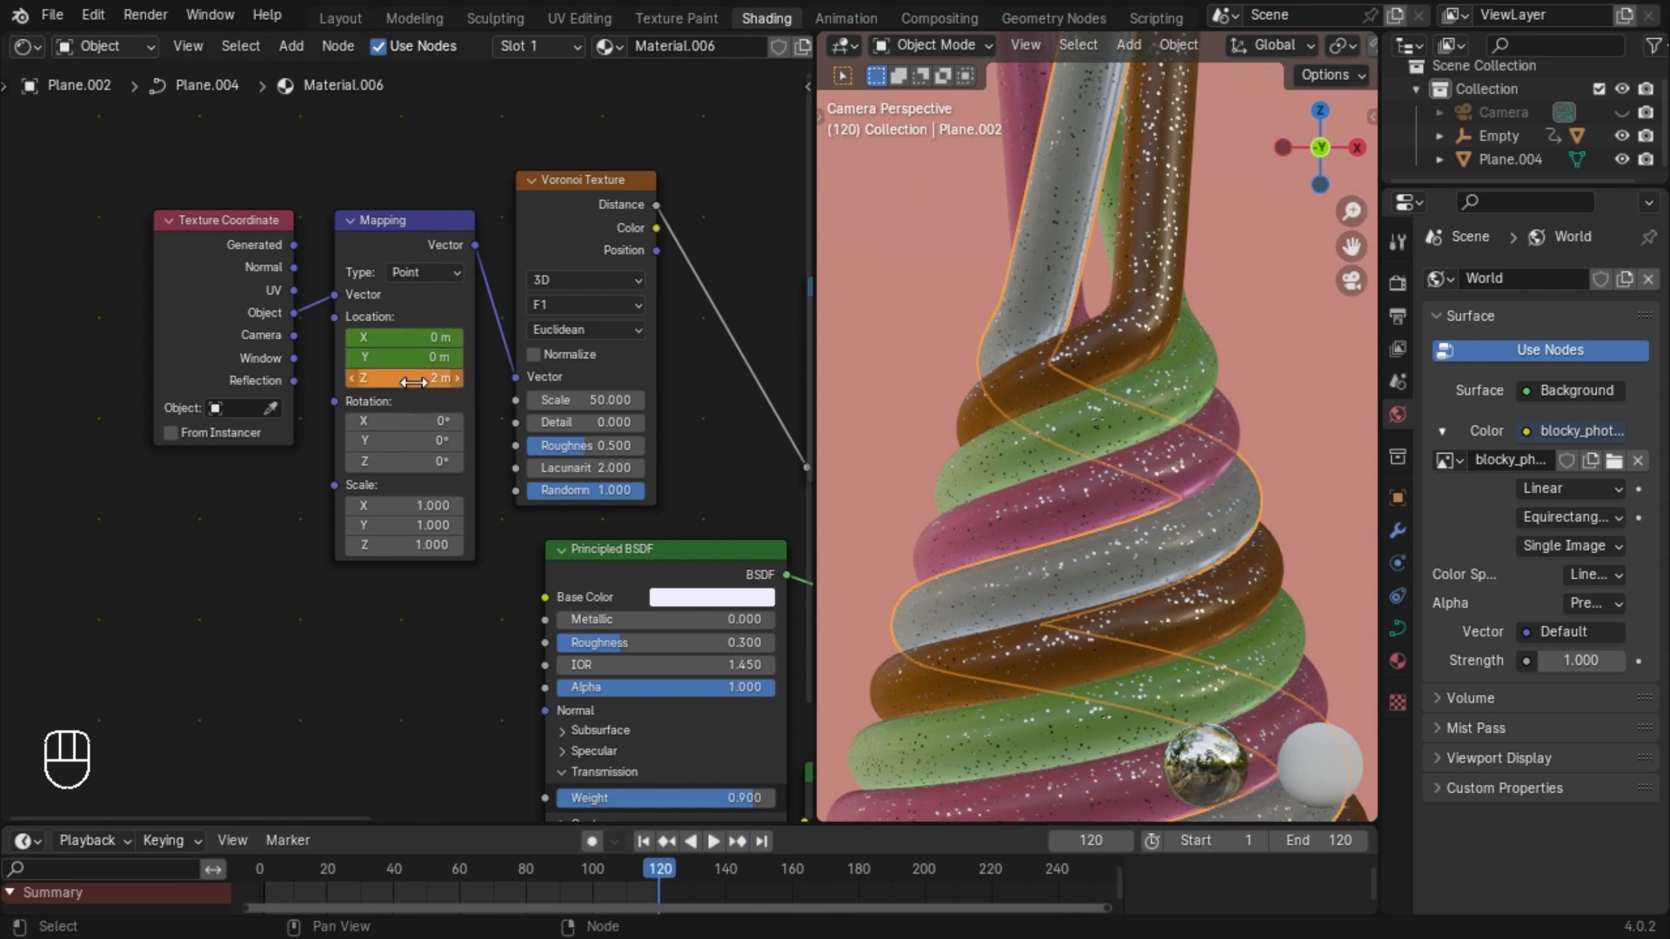
{"action": "key", "text": "i"}
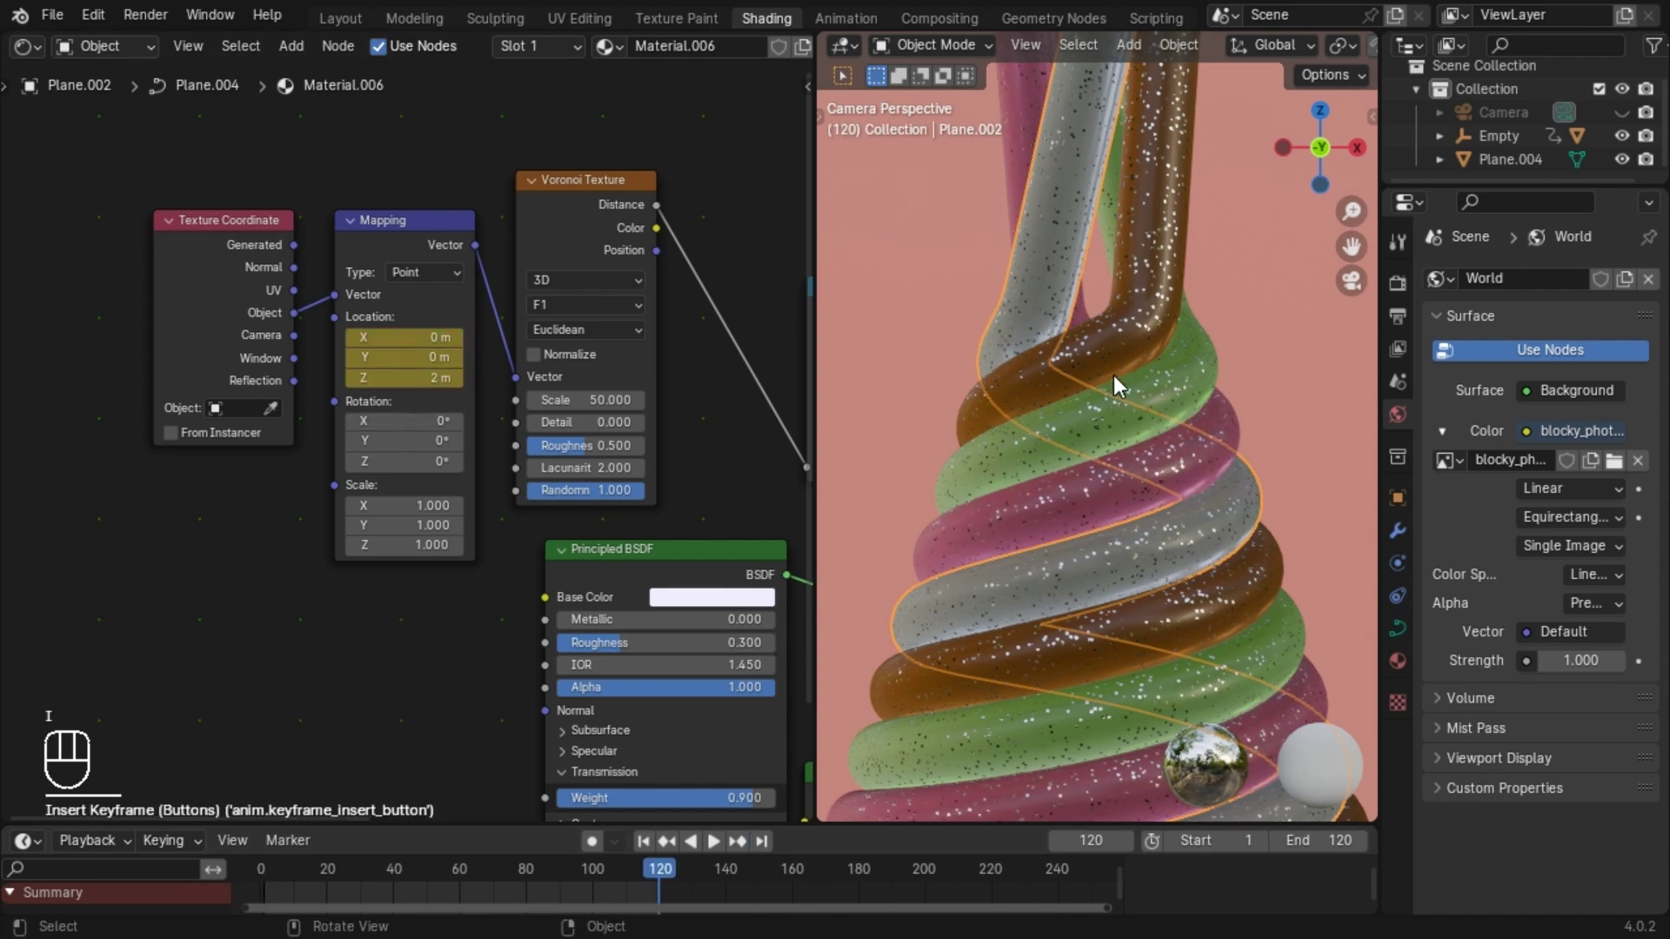
Select the brown tube, return to frame 1 to key its texture offset, then move on to the green tube.
{"action": "left_click", "coordinate": [1137, 358]}
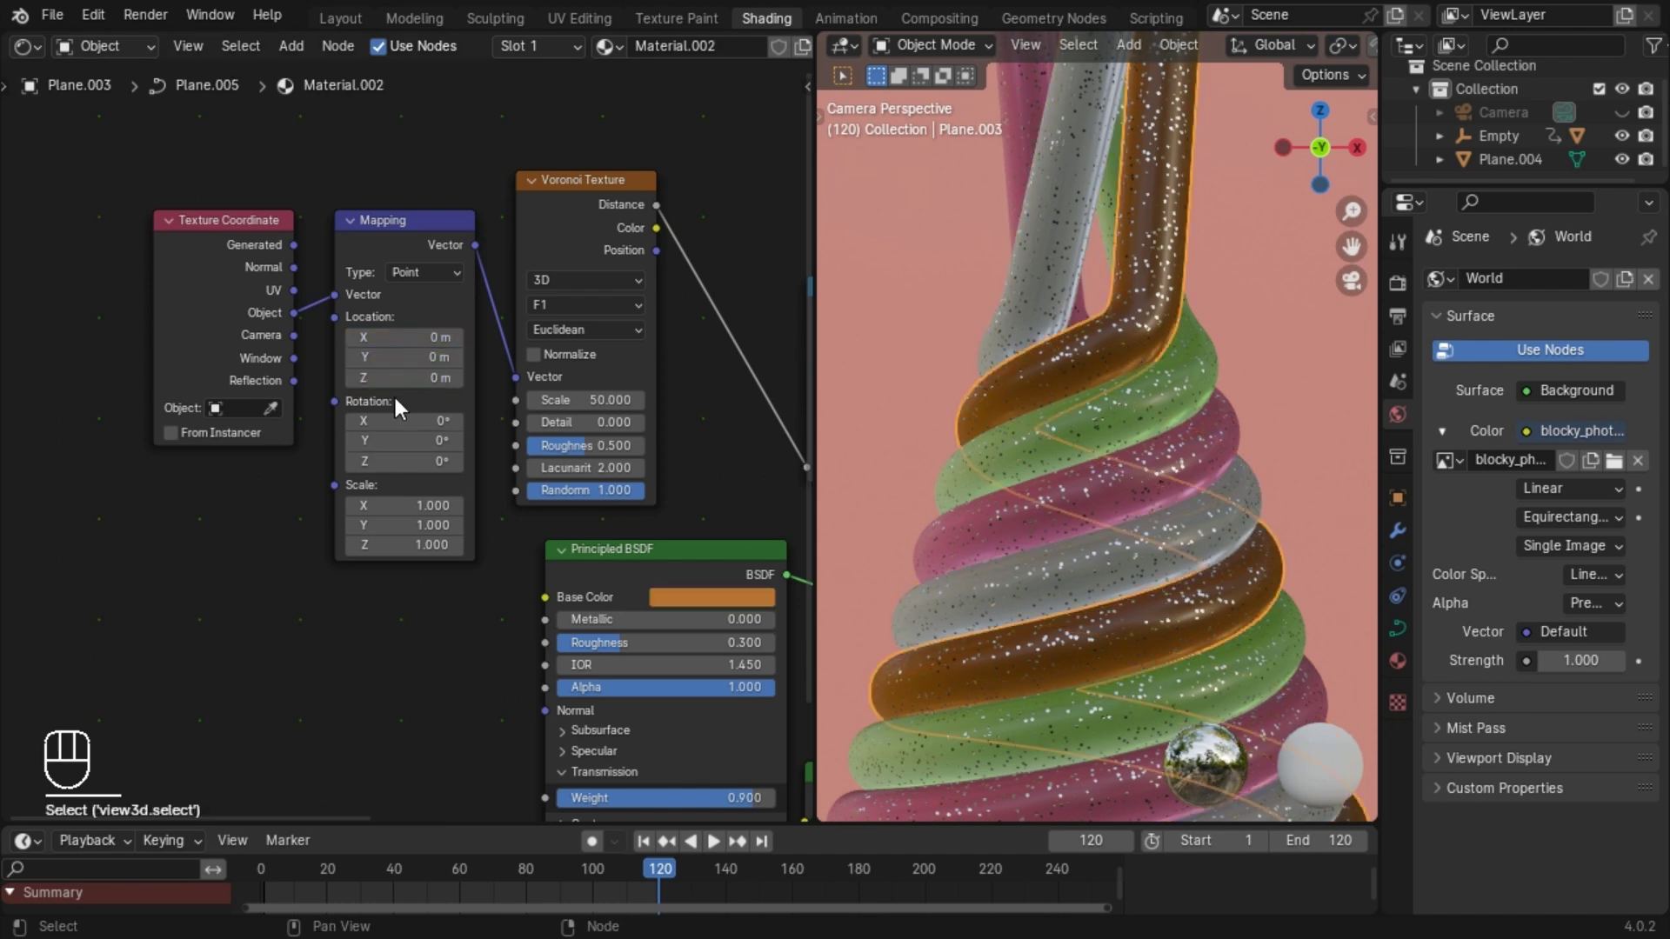
{"action": "left_click", "coordinate": [648, 851]}
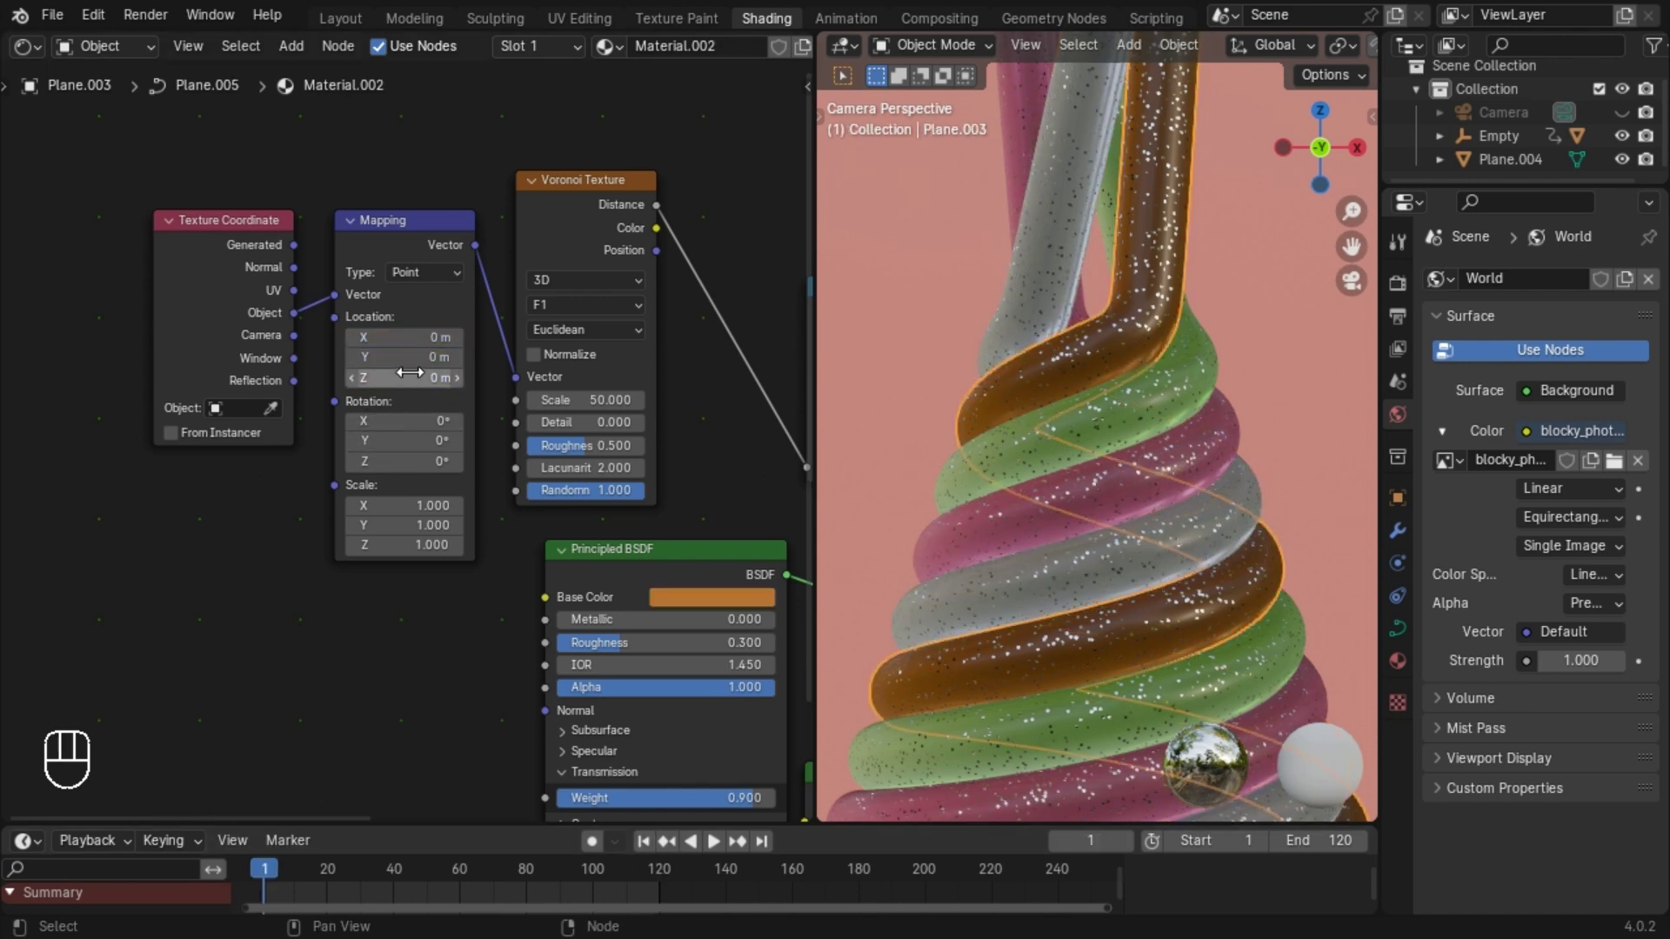
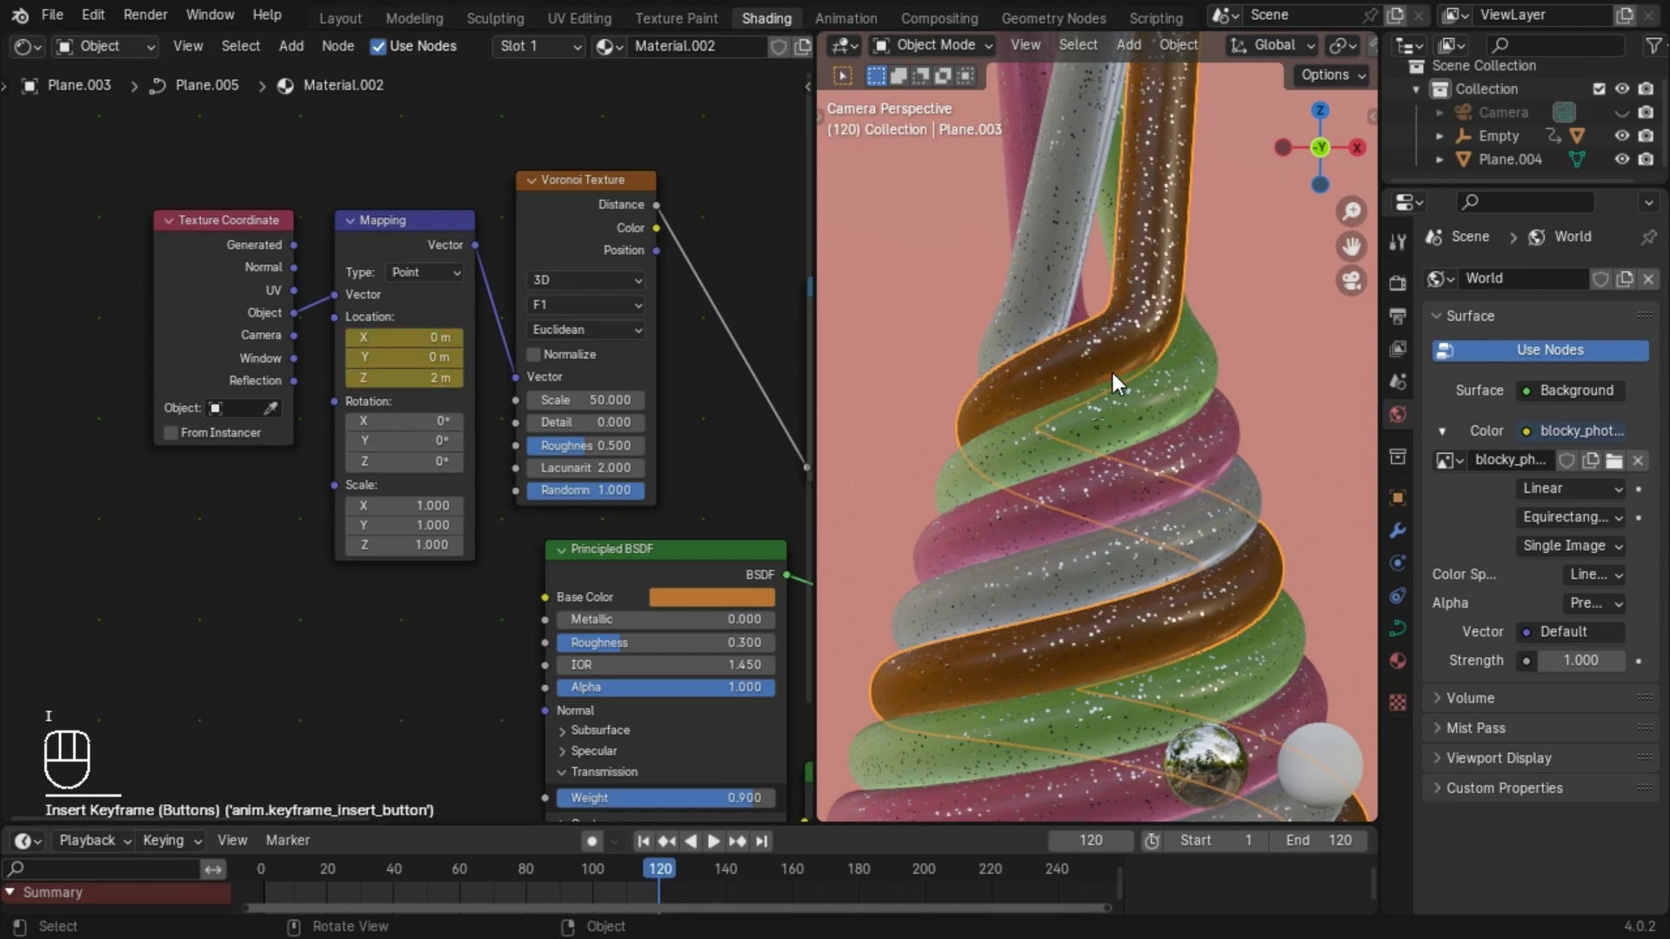
{"action": "left_click", "coordinate": [1139, 401]}
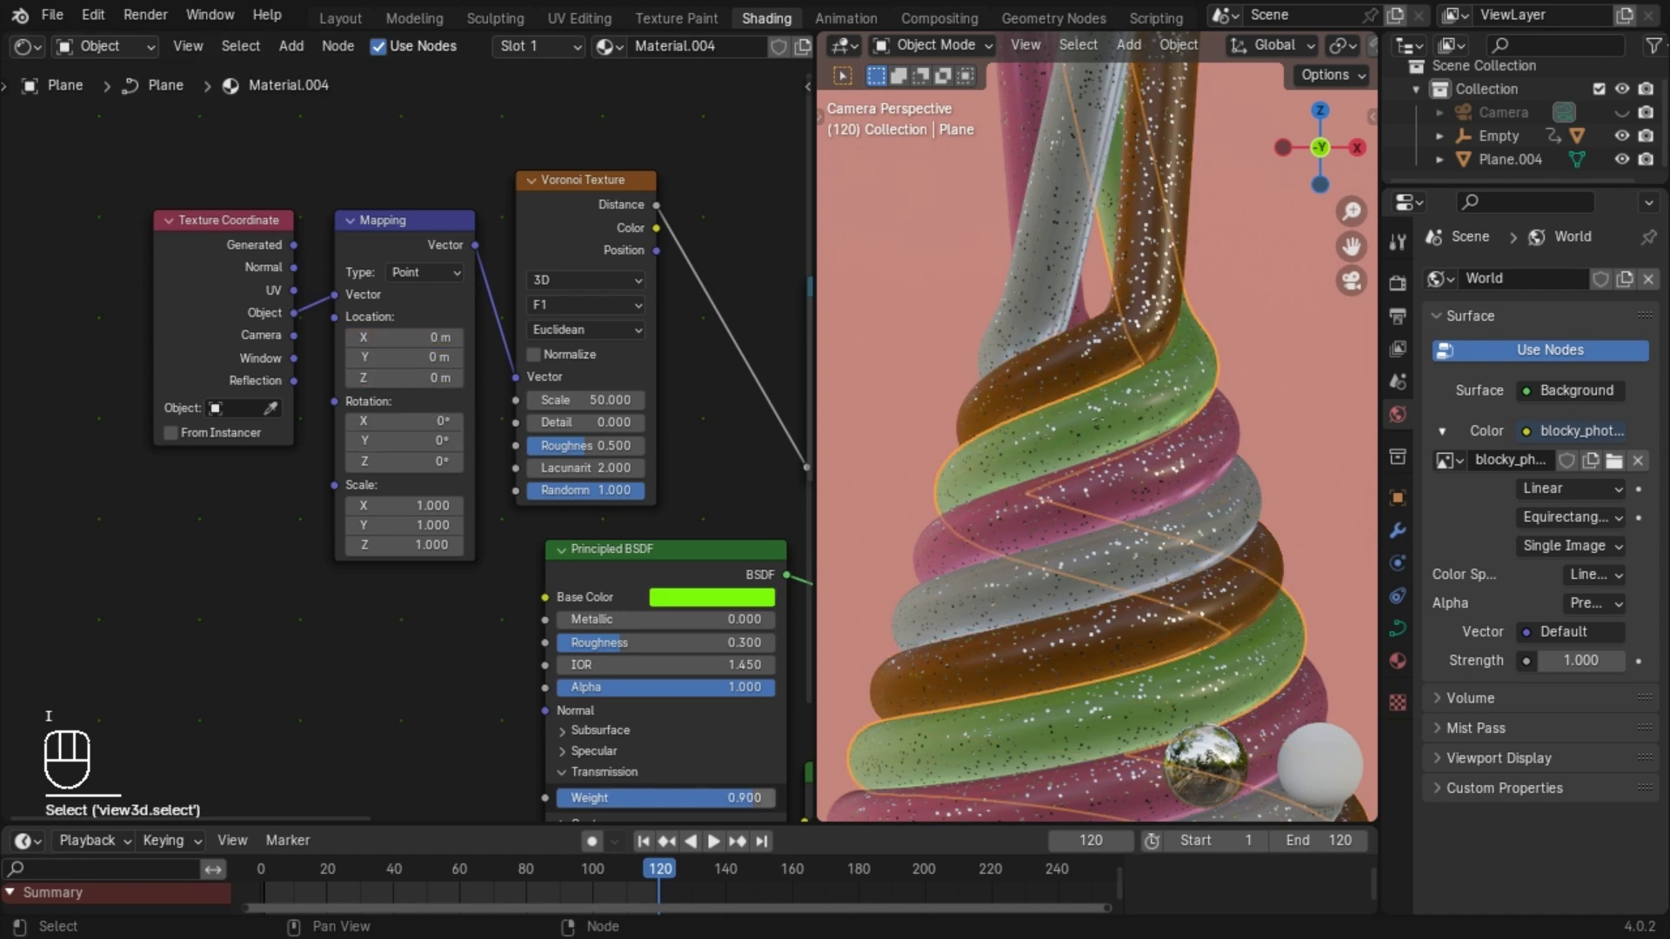
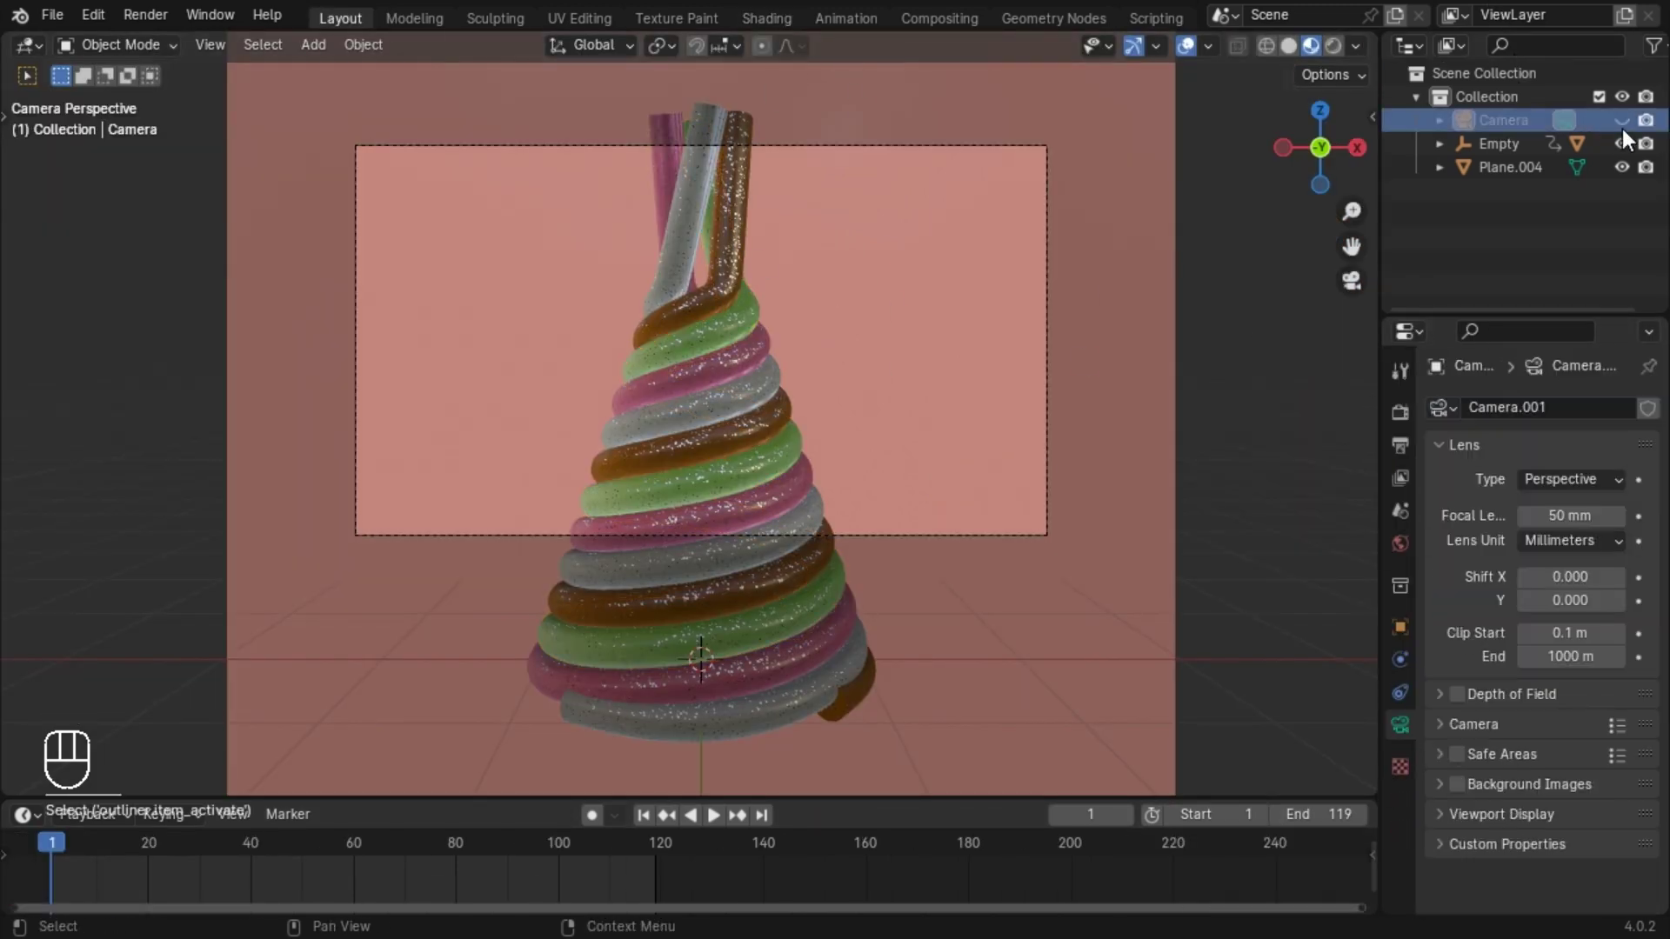
Expand the Empty in the Outliner and select the Cone inside the swirl.
{"action": "left_click_drag", "start_coordinate": [1442, 826], "coordinate": [1461, 821]}
{"action": "left_click", "coordinate": [308, 244]}
{"action": "key", "text": "space"}
{"action": "key", "text": "space"}
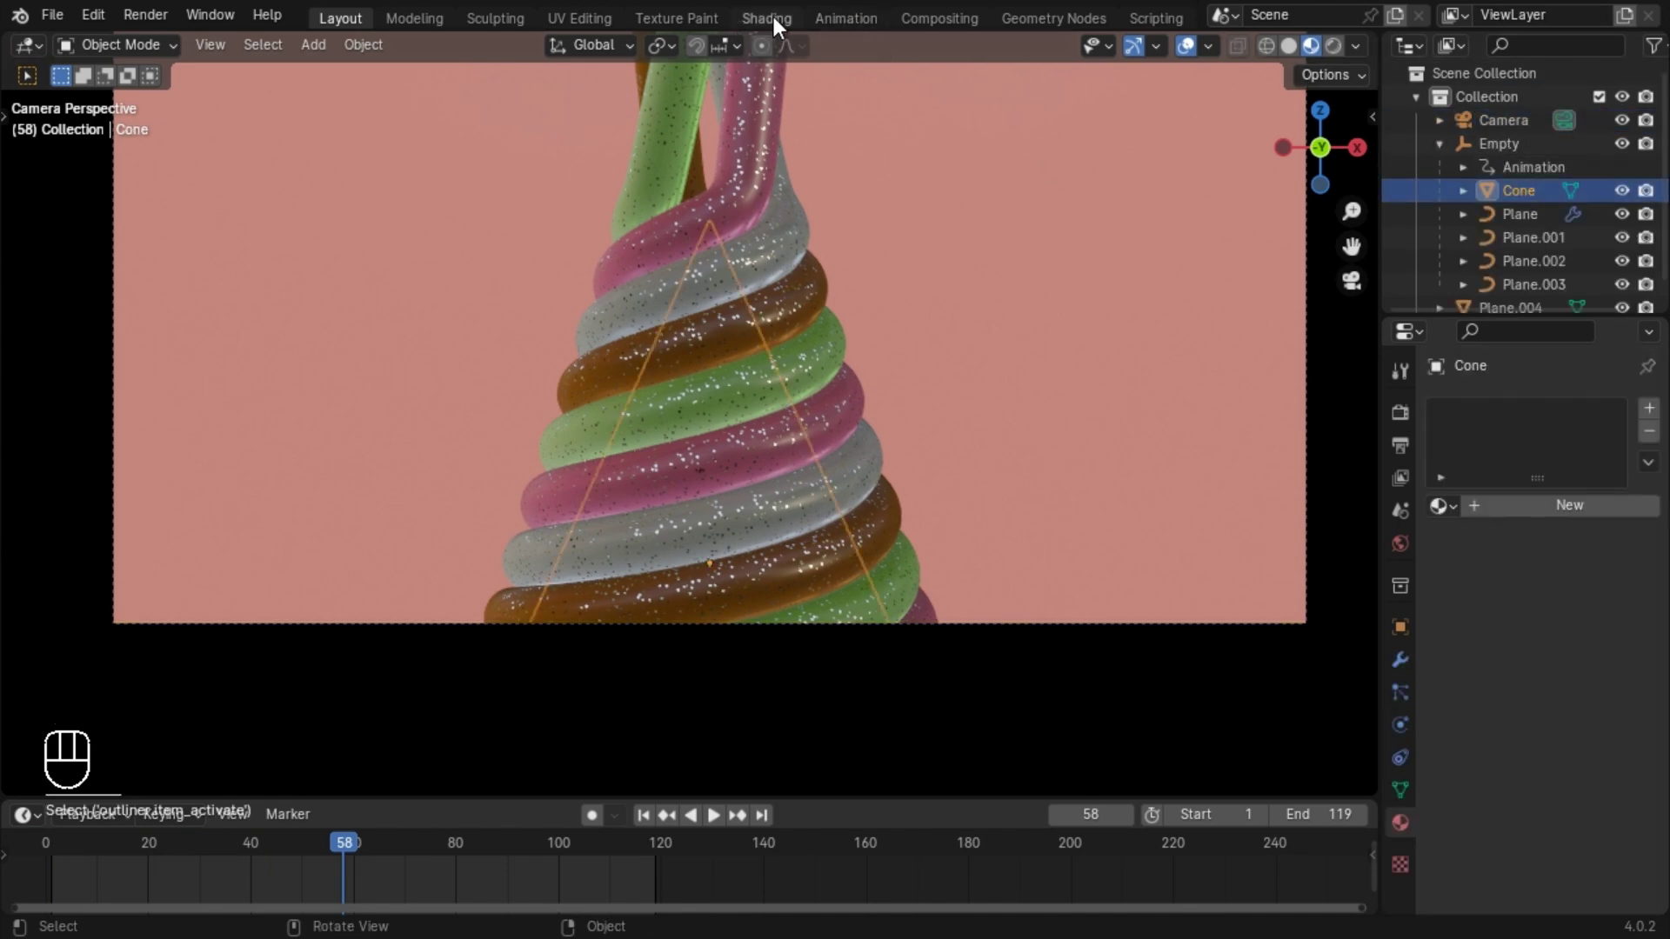
Create a new default Principled BSDF material for the cone in the Shading workspace.
{"action": "left_click", "coordinate": [778, 28]}
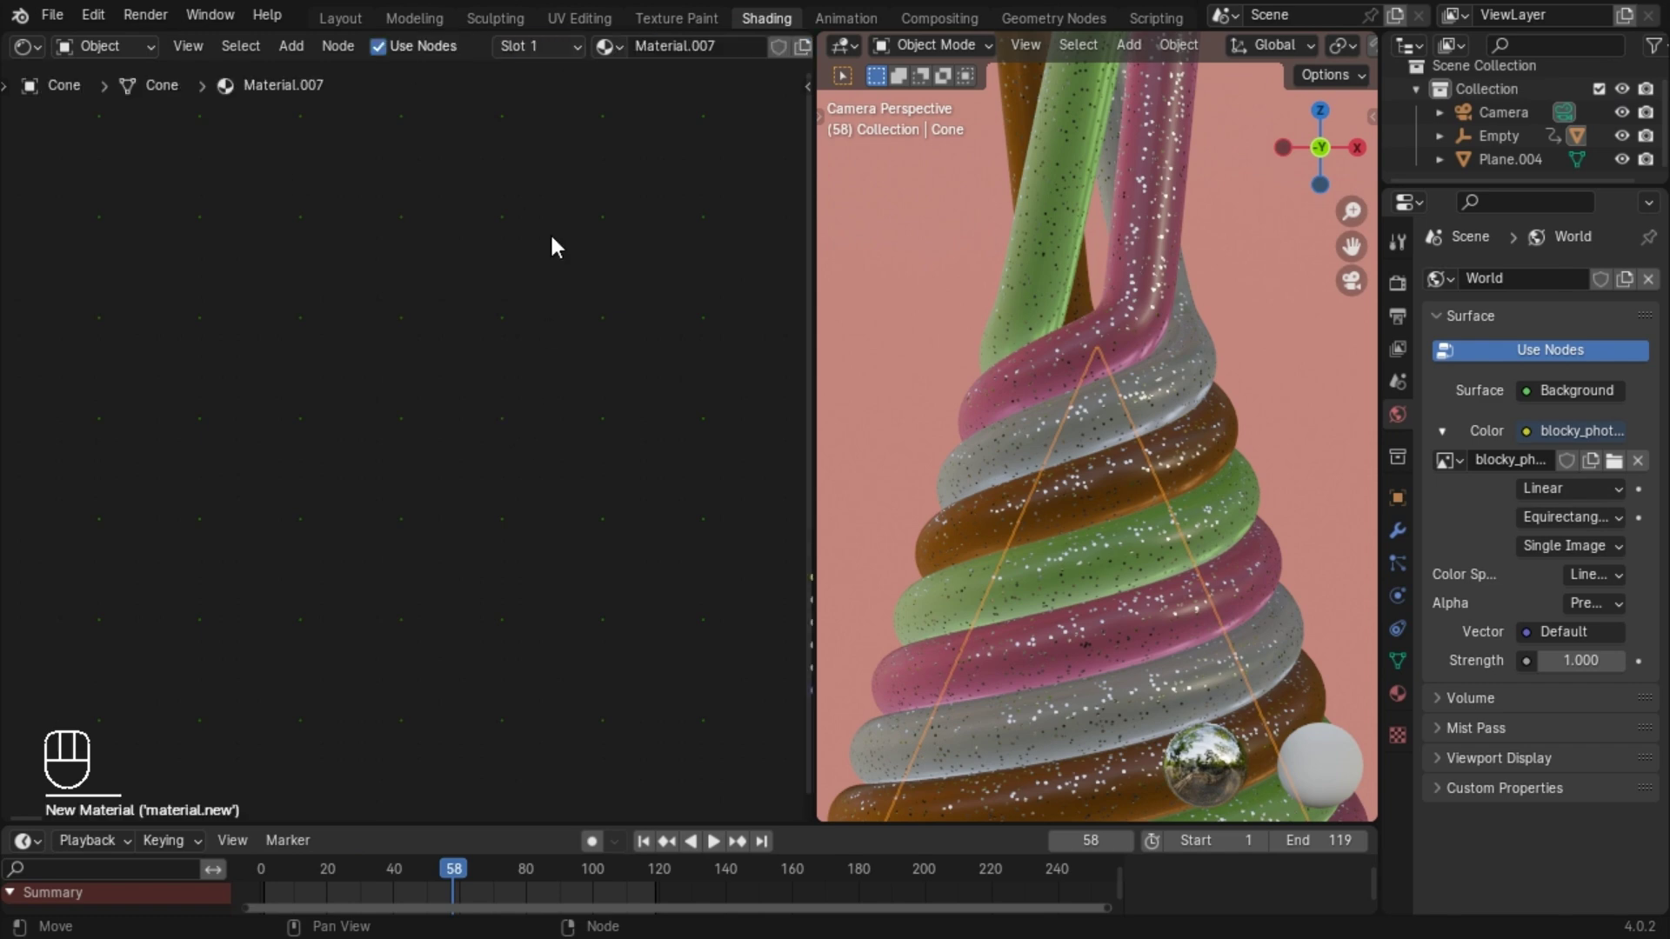
{"action": "left_click", "coordinate": [528, 211]}
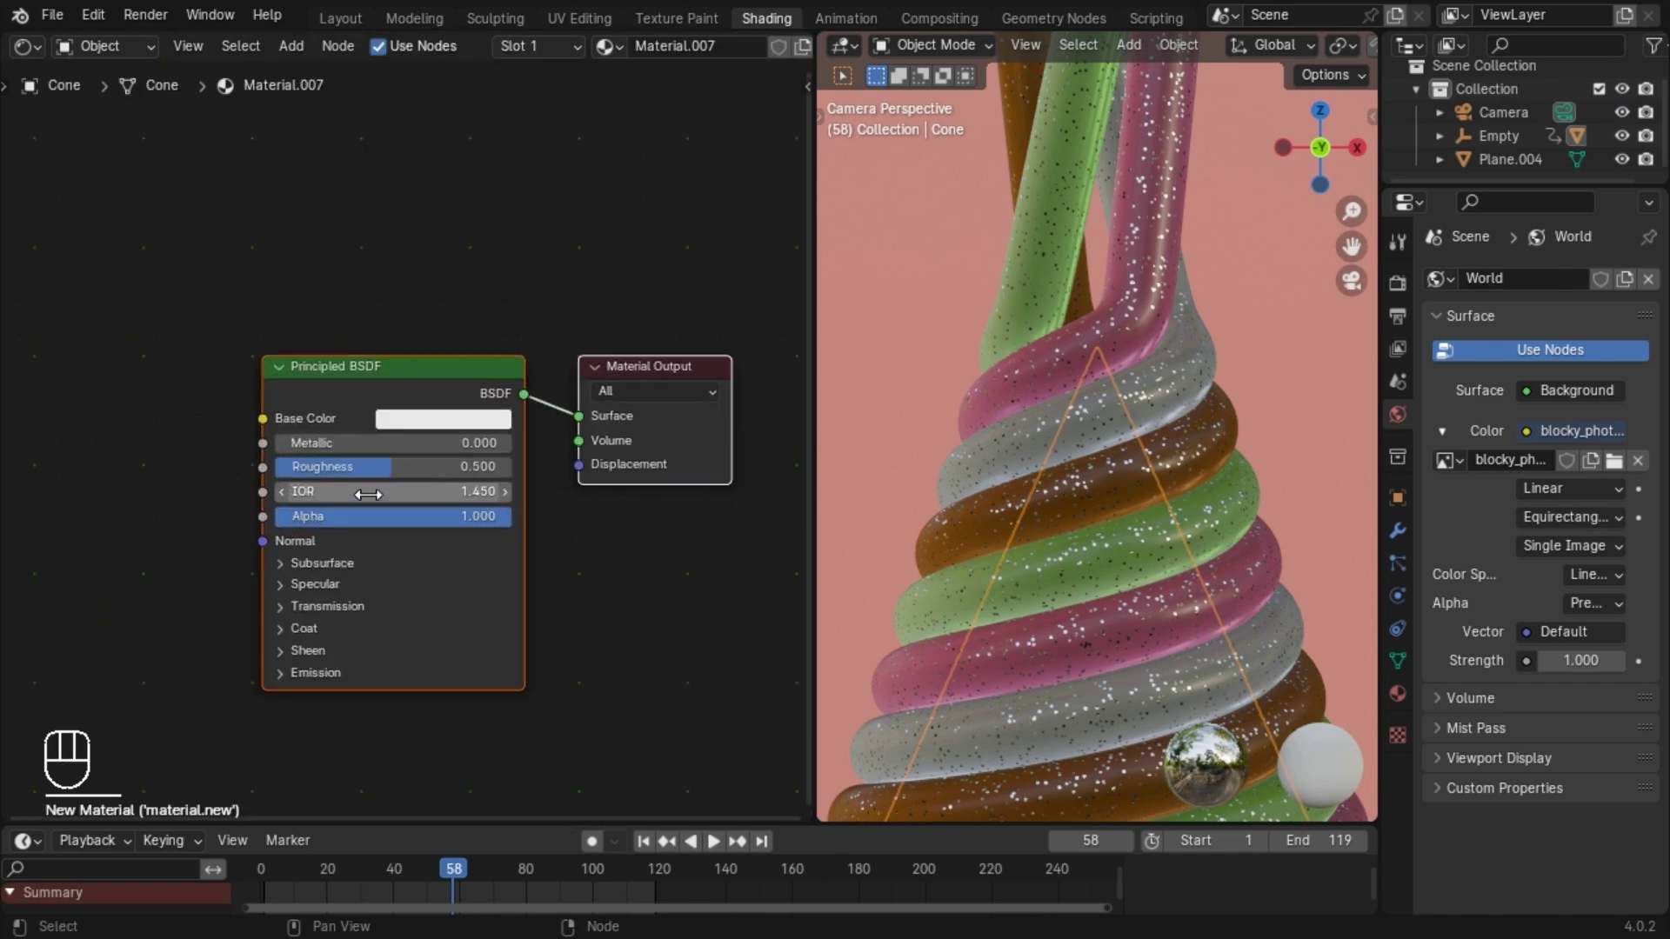
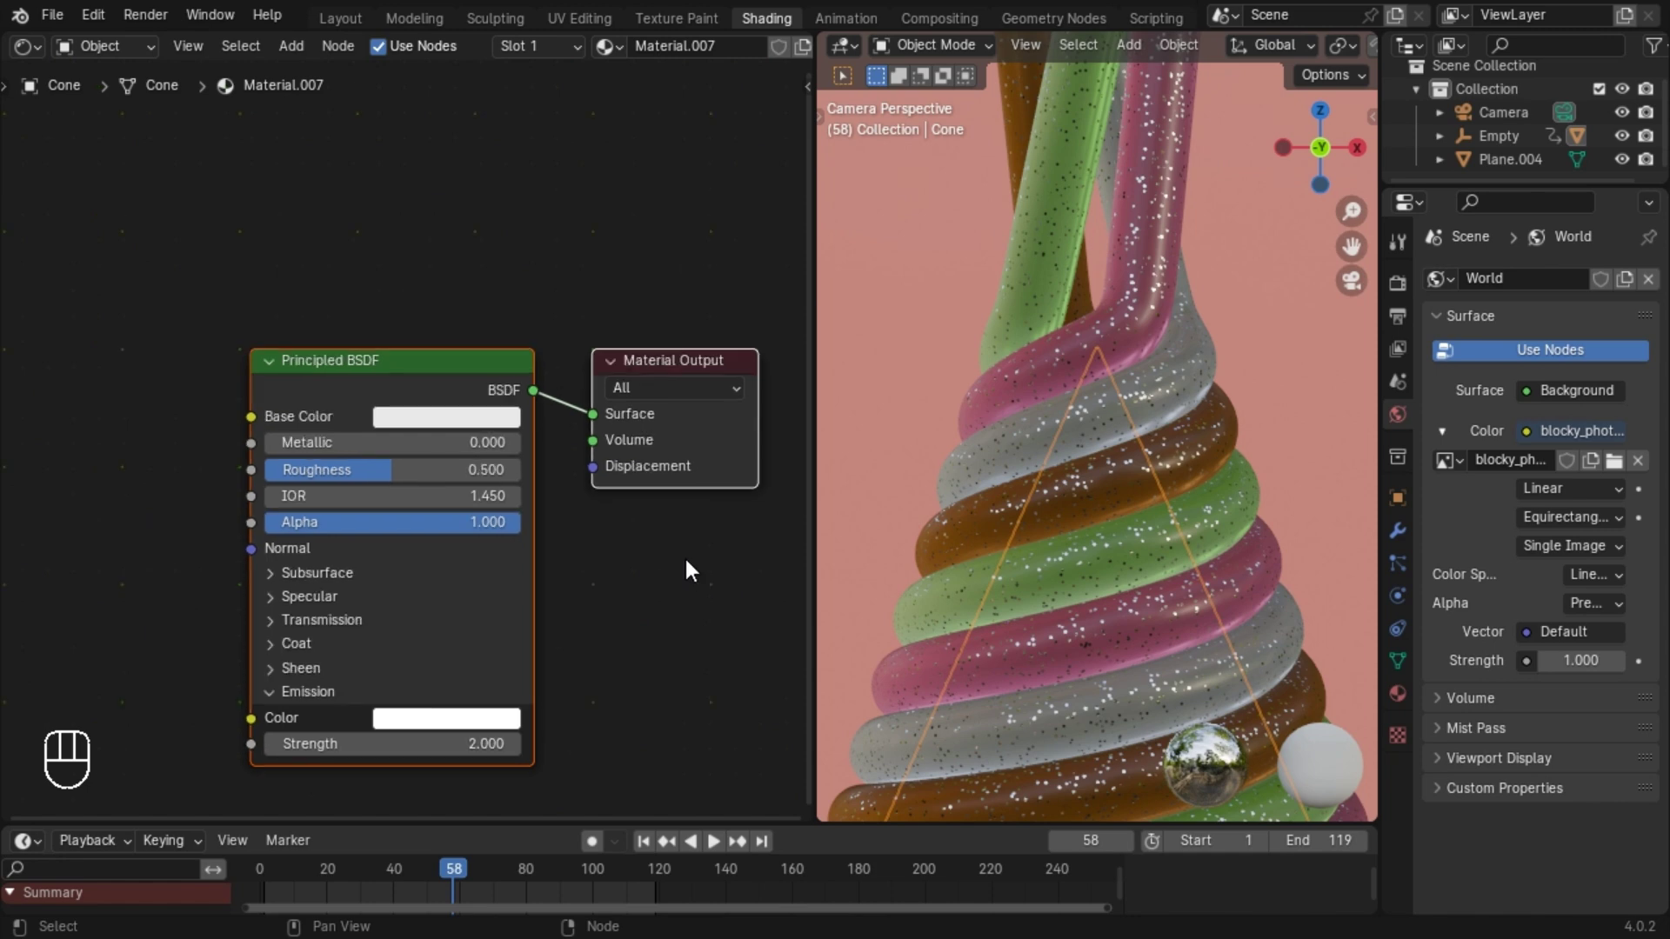
{"action": "key", "text": "z"}
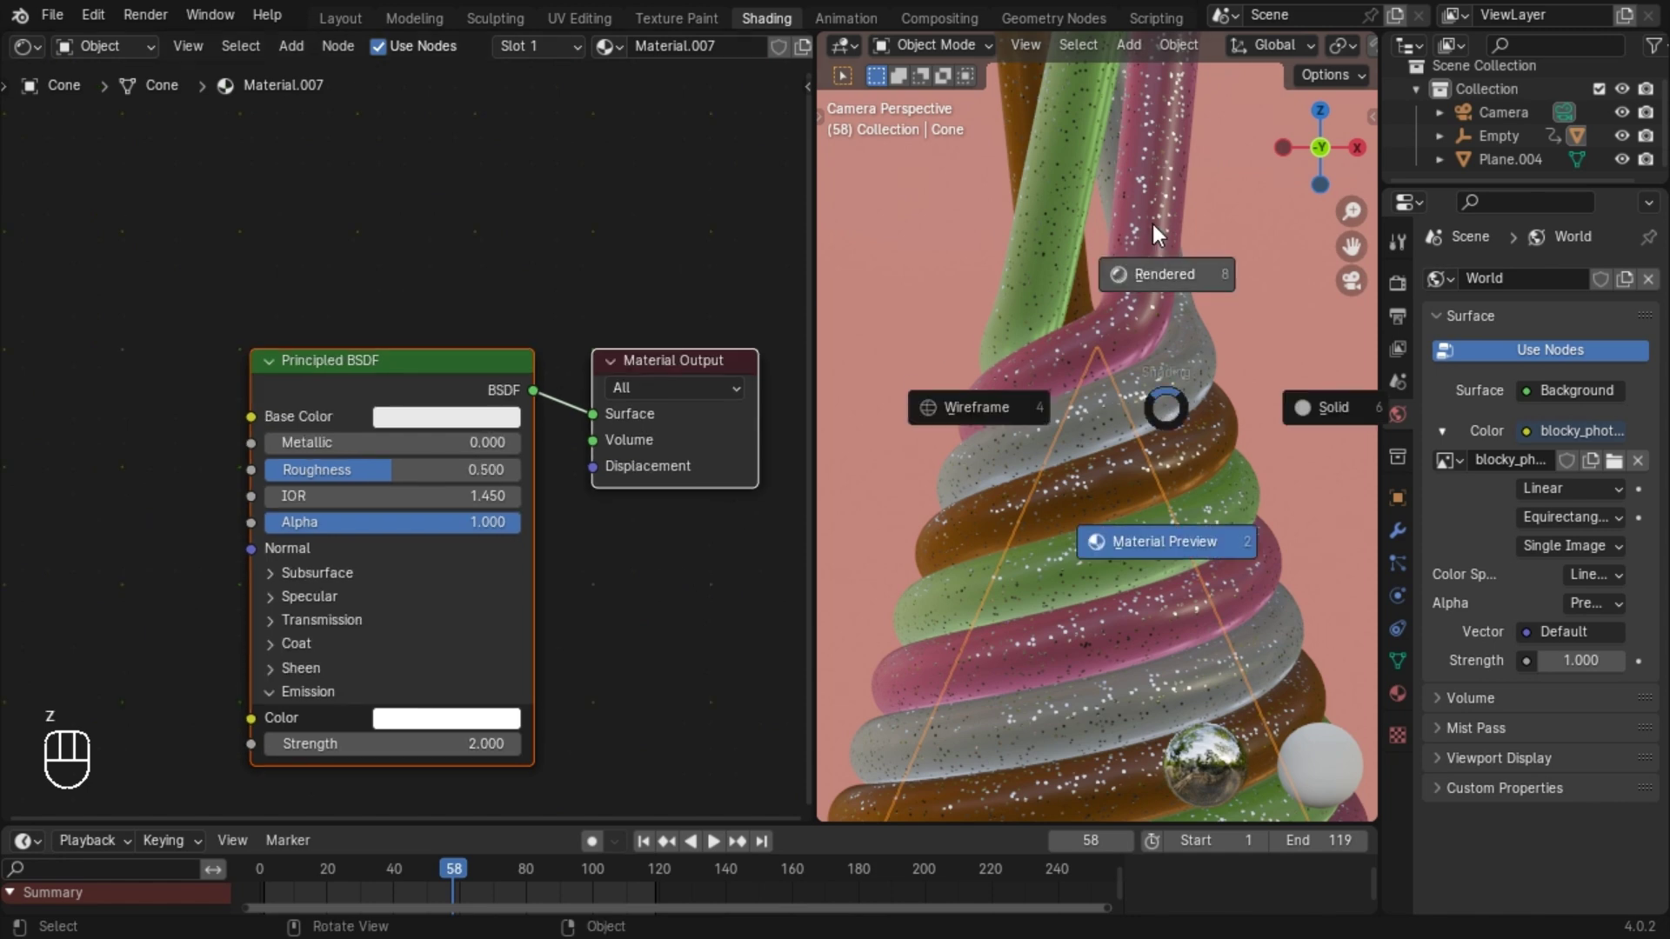
Switch the viewport to Rendered preview and show the EEVEE render settings.
{"action": "left_click", "coordinate": [1147, 289]}
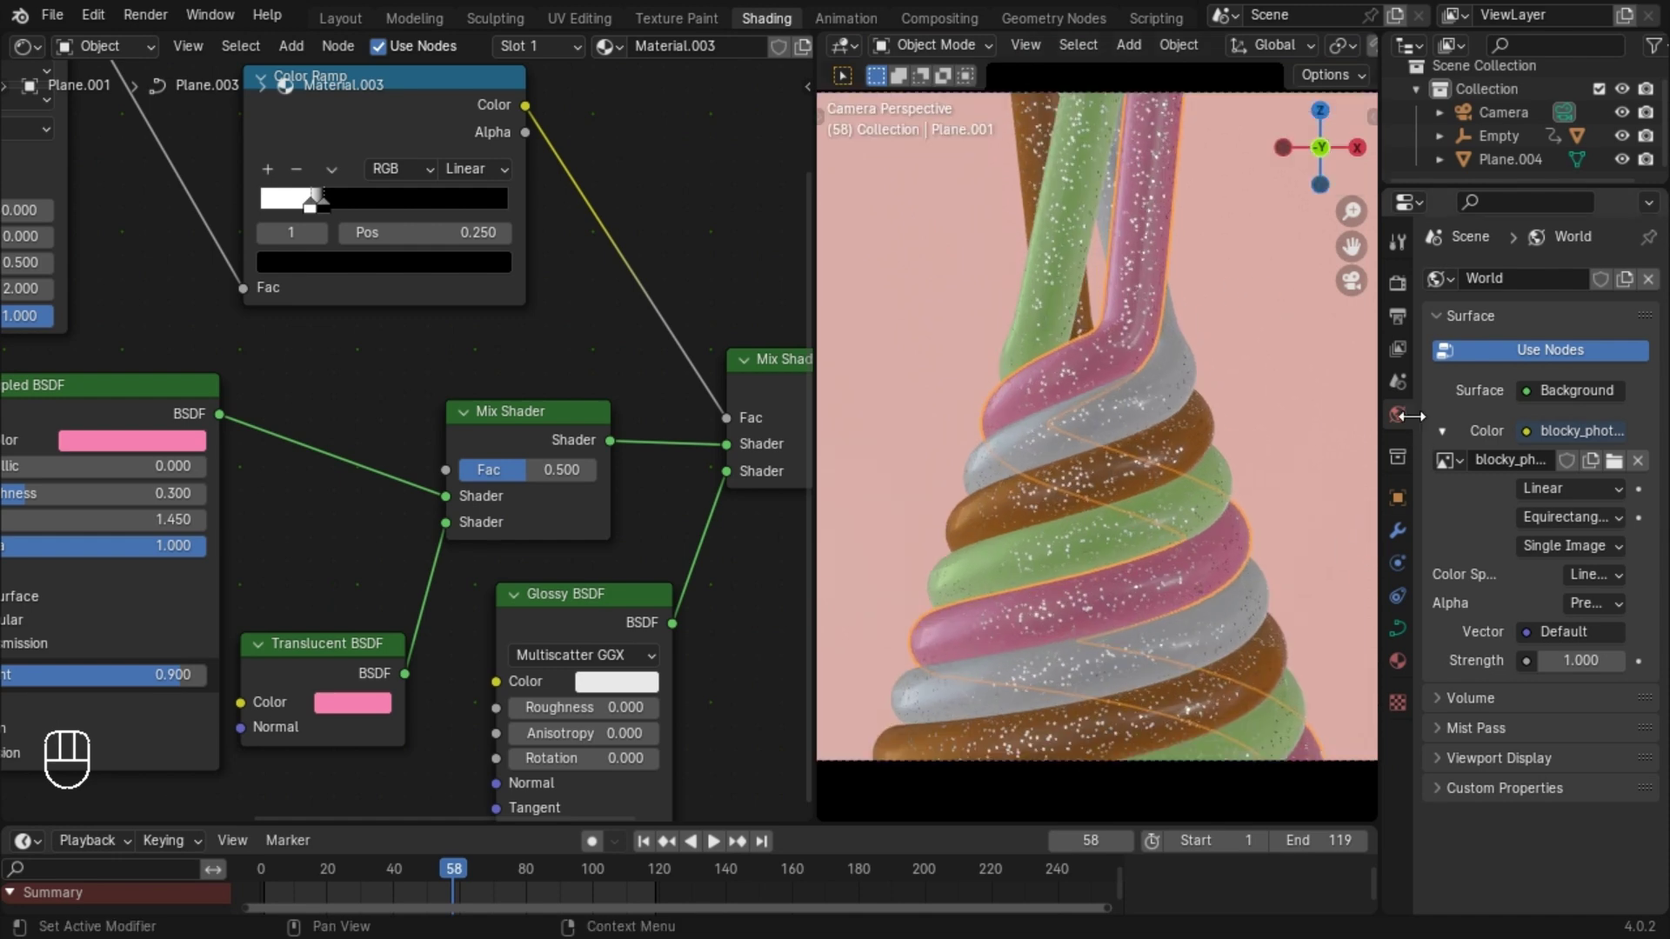
{"action": "middle_click", "coordinate": [1407, 323]}
{"action": "left_click", "coordinate": [1401, 288]}
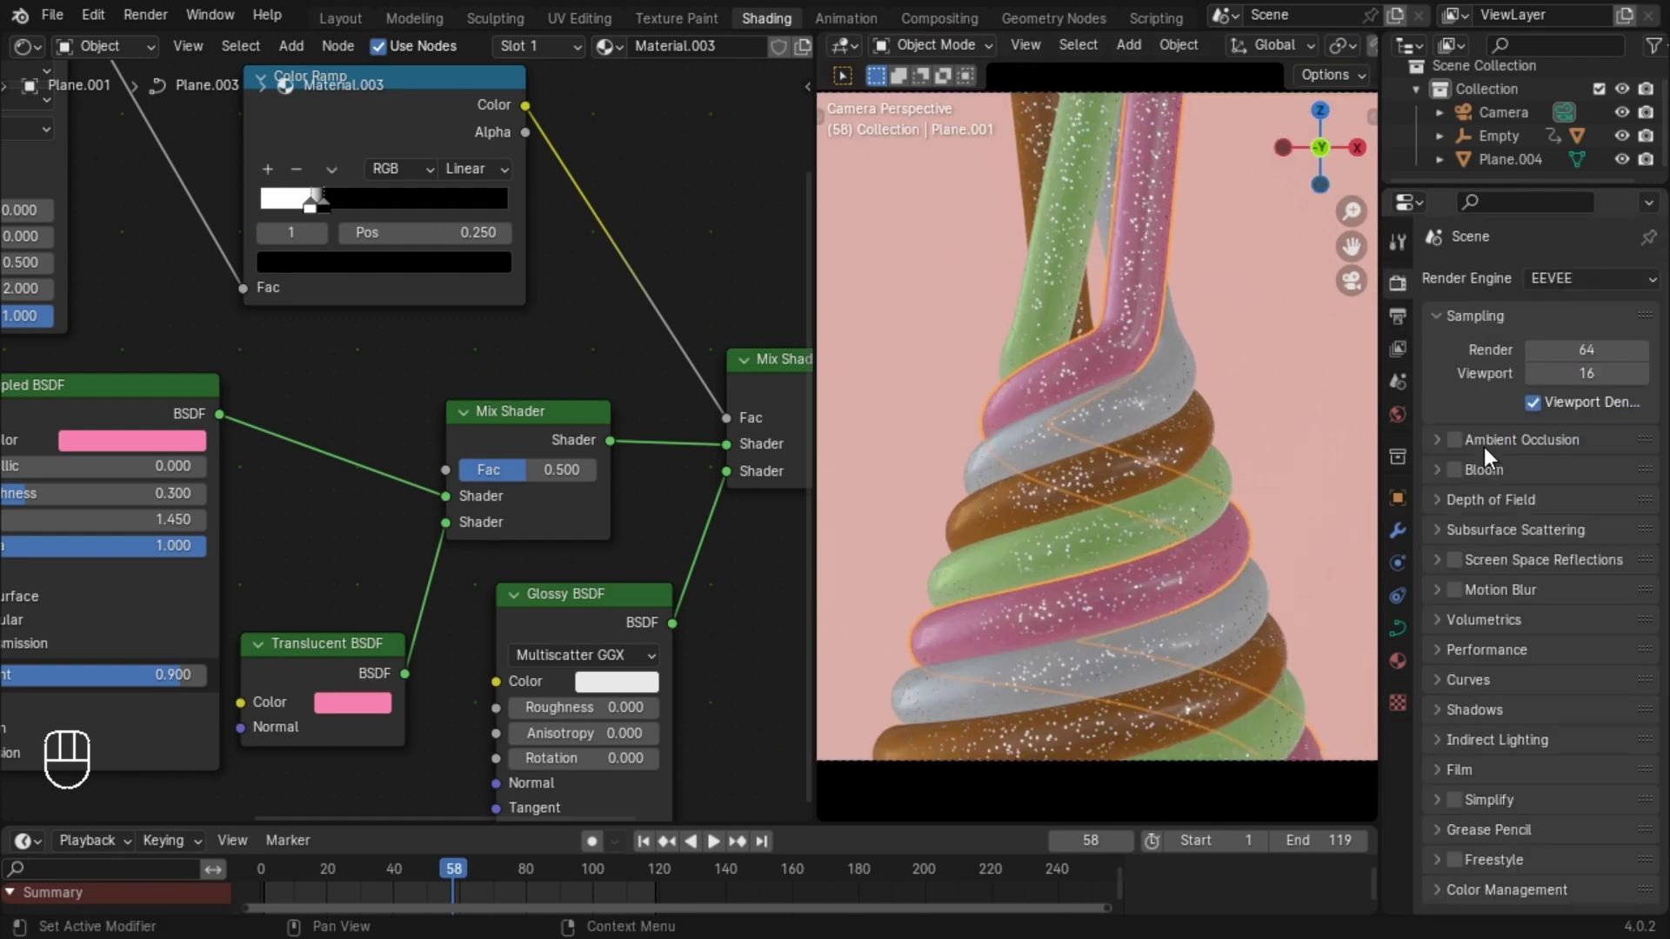
Enable Ambient Occlusion, Bloom and Screen Space Reflections for EEVEE.
{"action": "left_click", "coordinate": [1464, 437]}
{"action": "left_click", "coordinate": [1469, 473]}
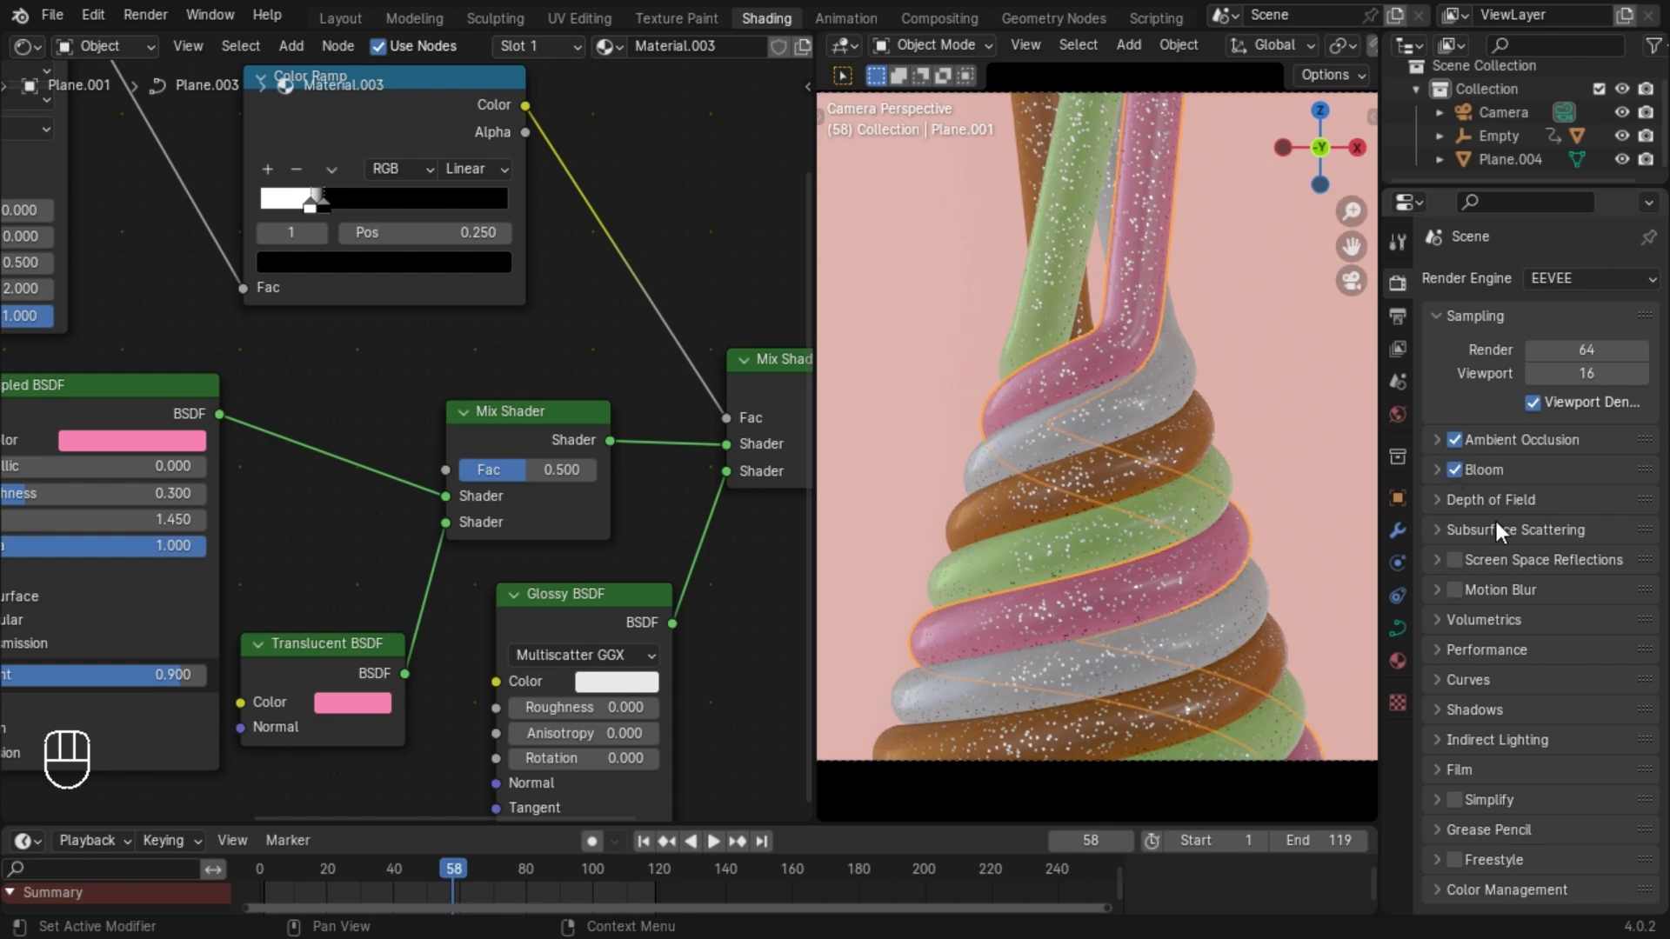
{"action": "left_click", "coordinate": [1467, 563]}
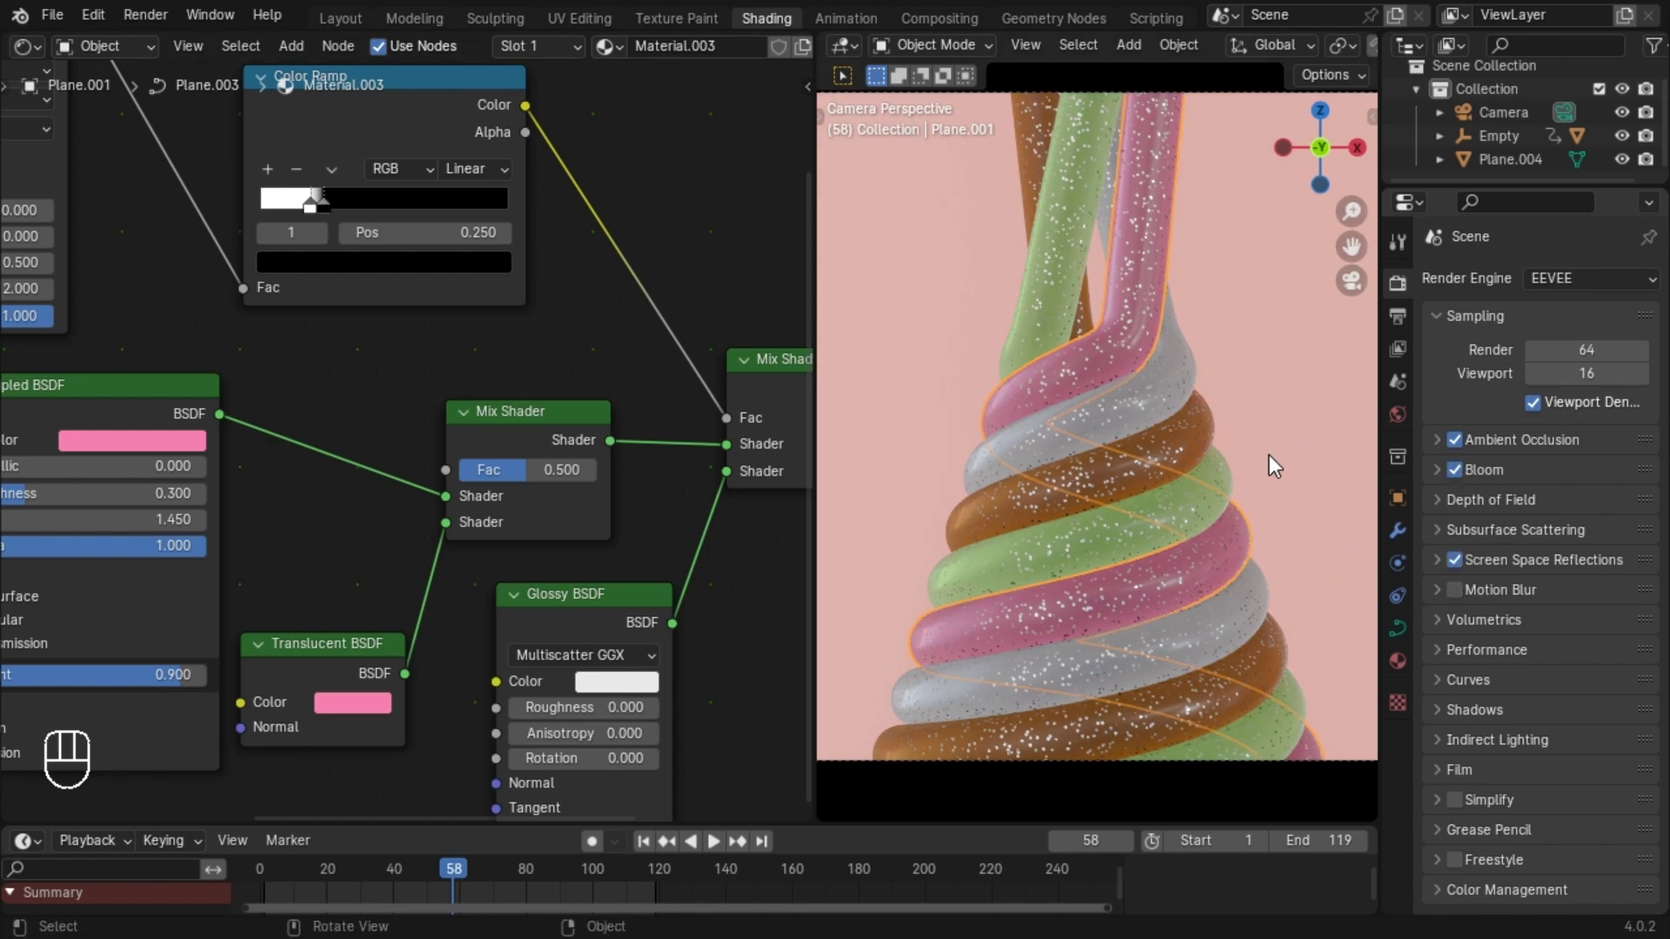
Play the animation and lower the World lighting Strength to 0.5.
{"action": "key", "text": "space"}
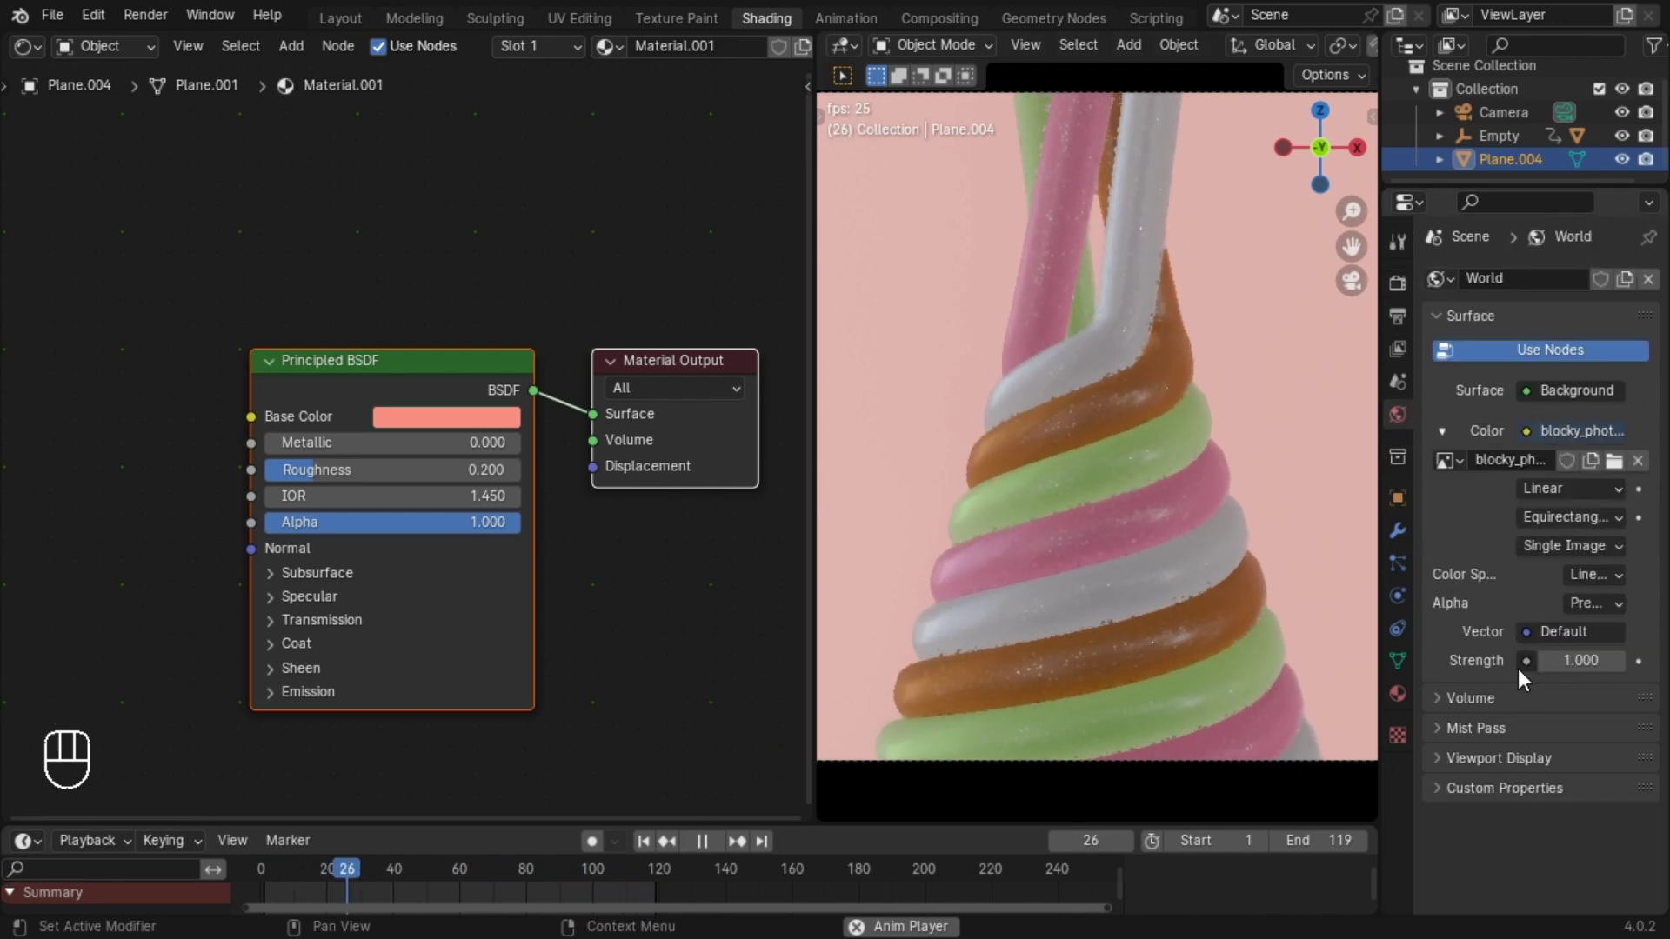
{"action": "left_click", "coordinate": [1556, 671]}
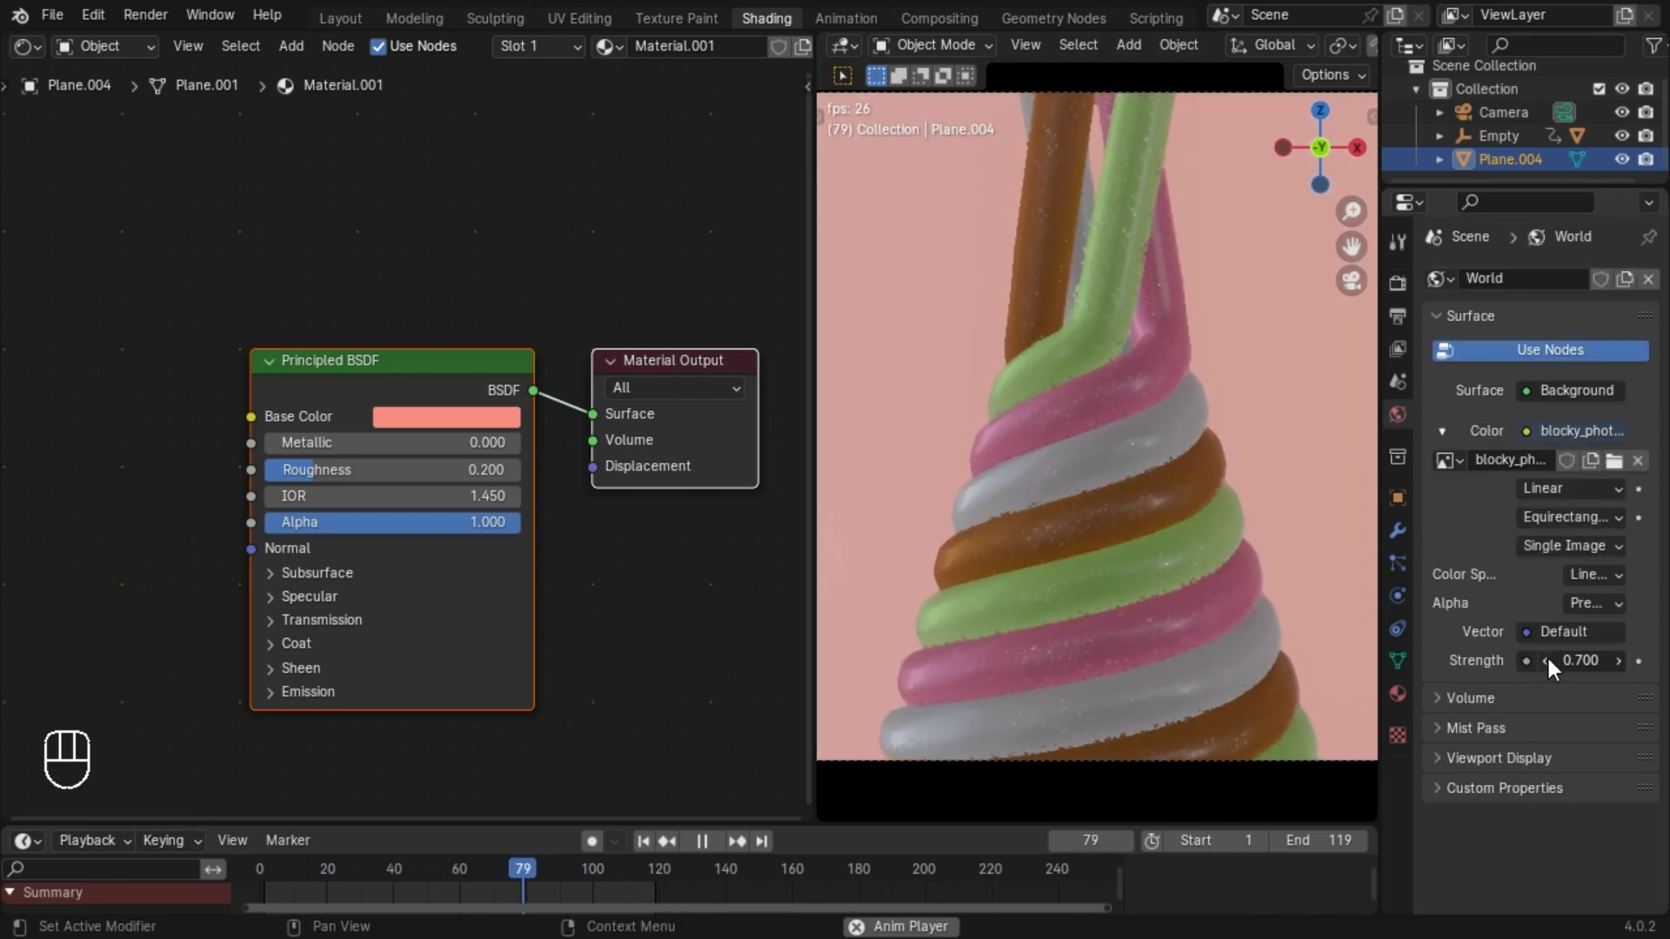
{"action": "left_click", "coordinate": [1552, 671]}
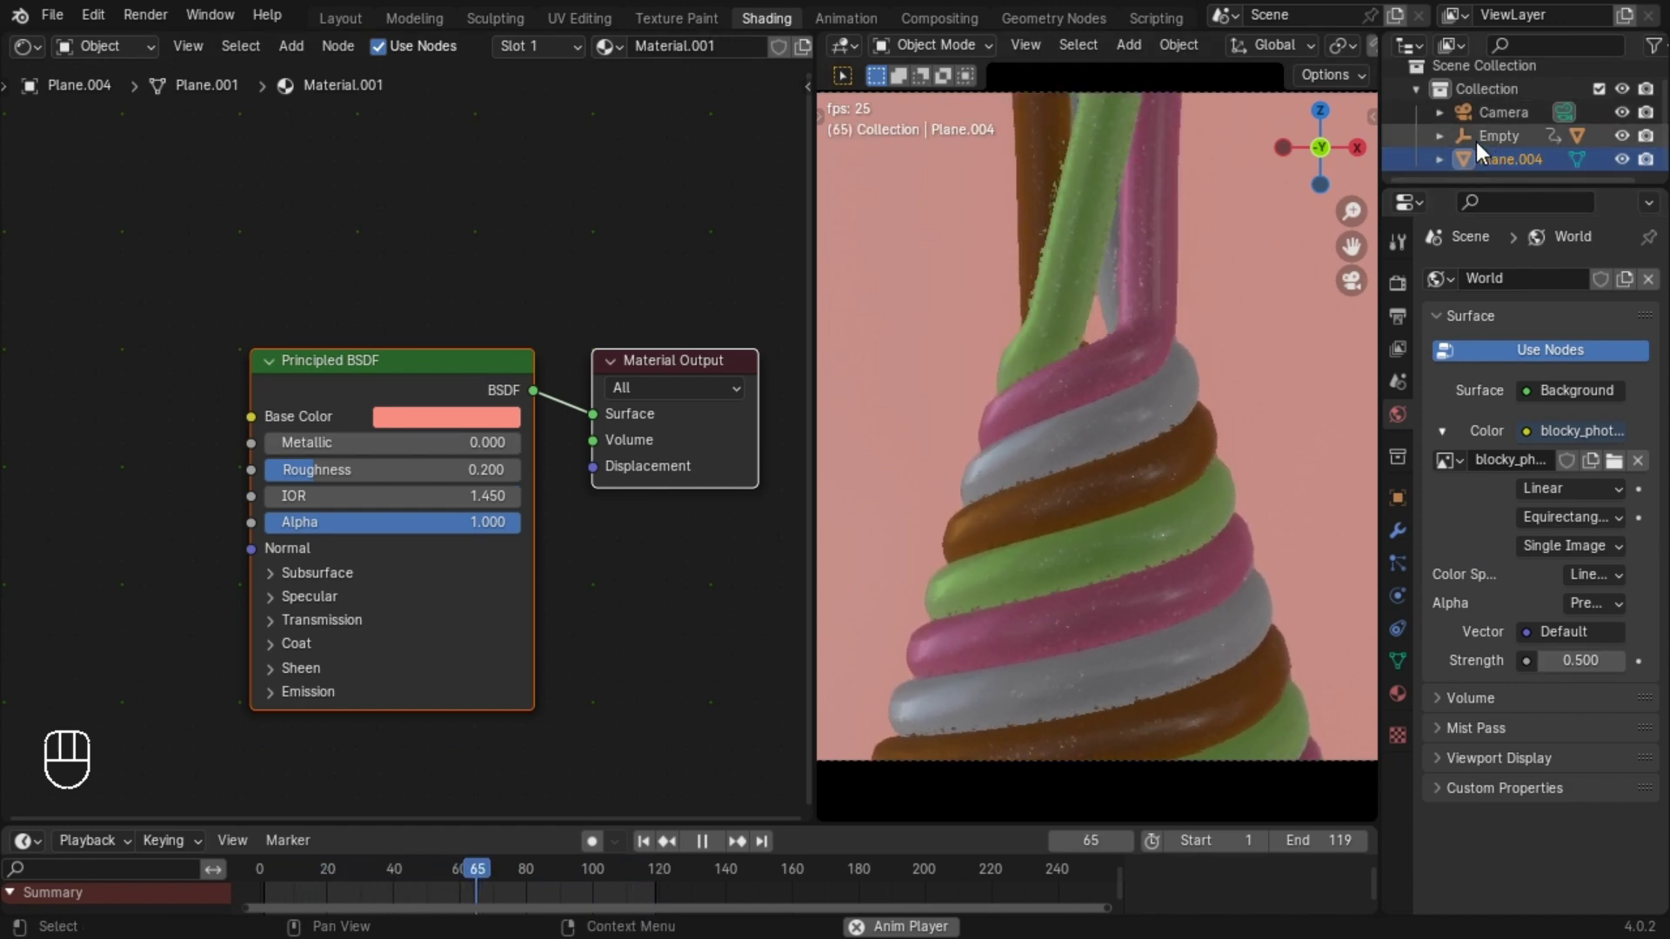
{"action": "left_click", "coordinate": [1447, 140]}
{"action": "left_click", "coordinate": [1521, 187]}
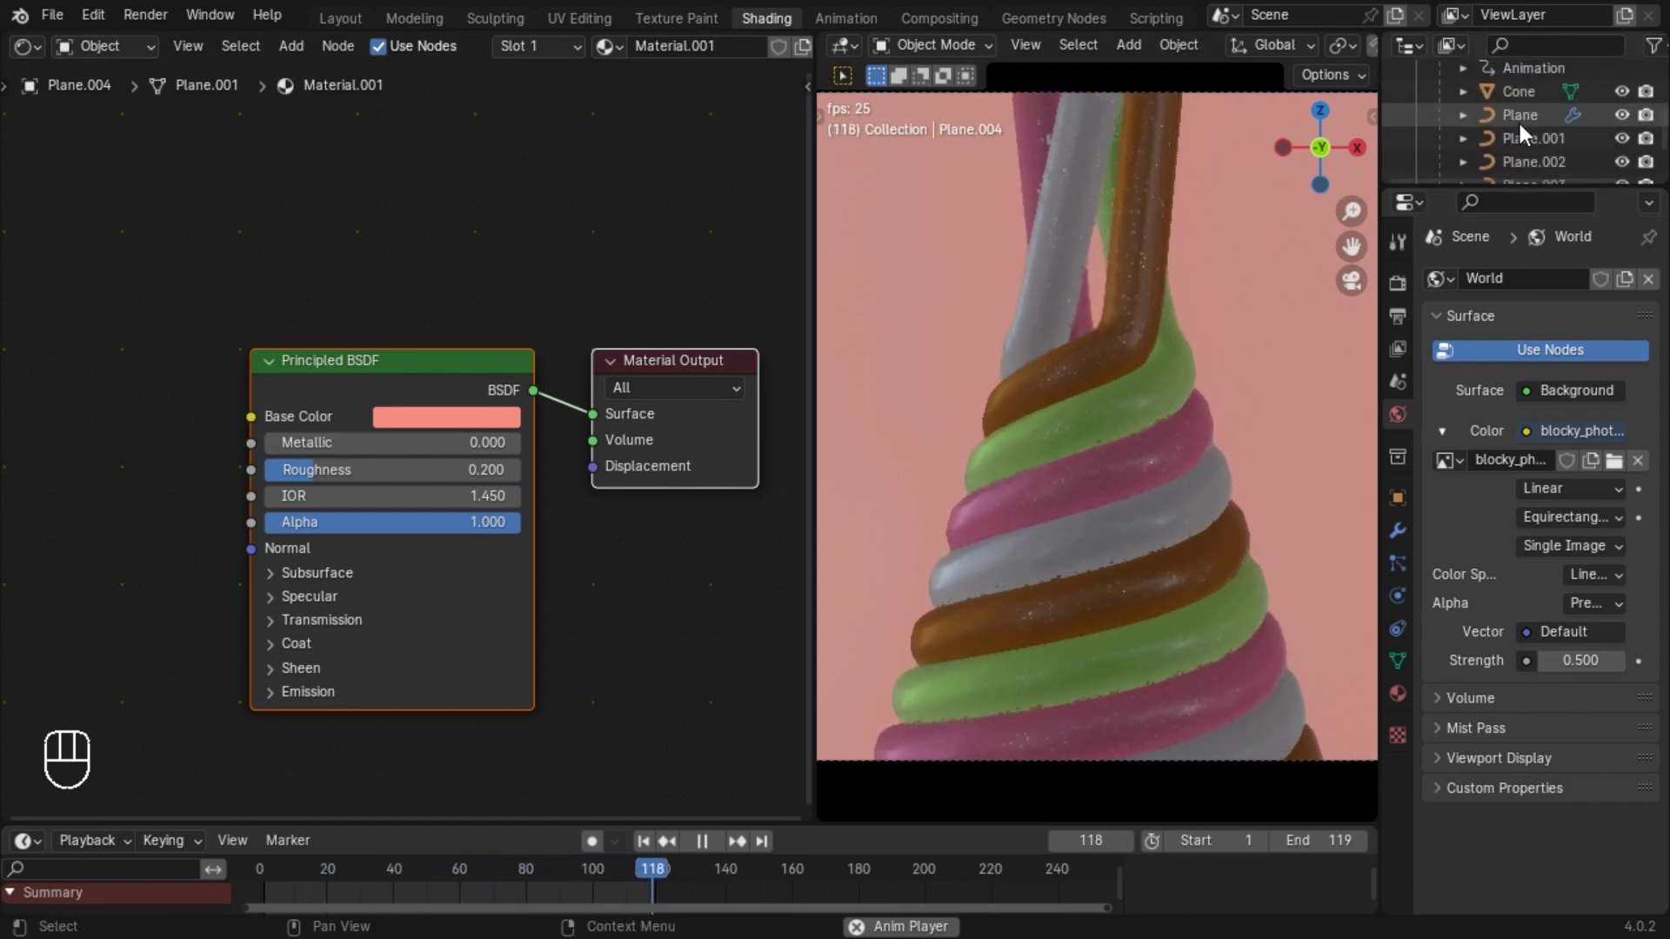
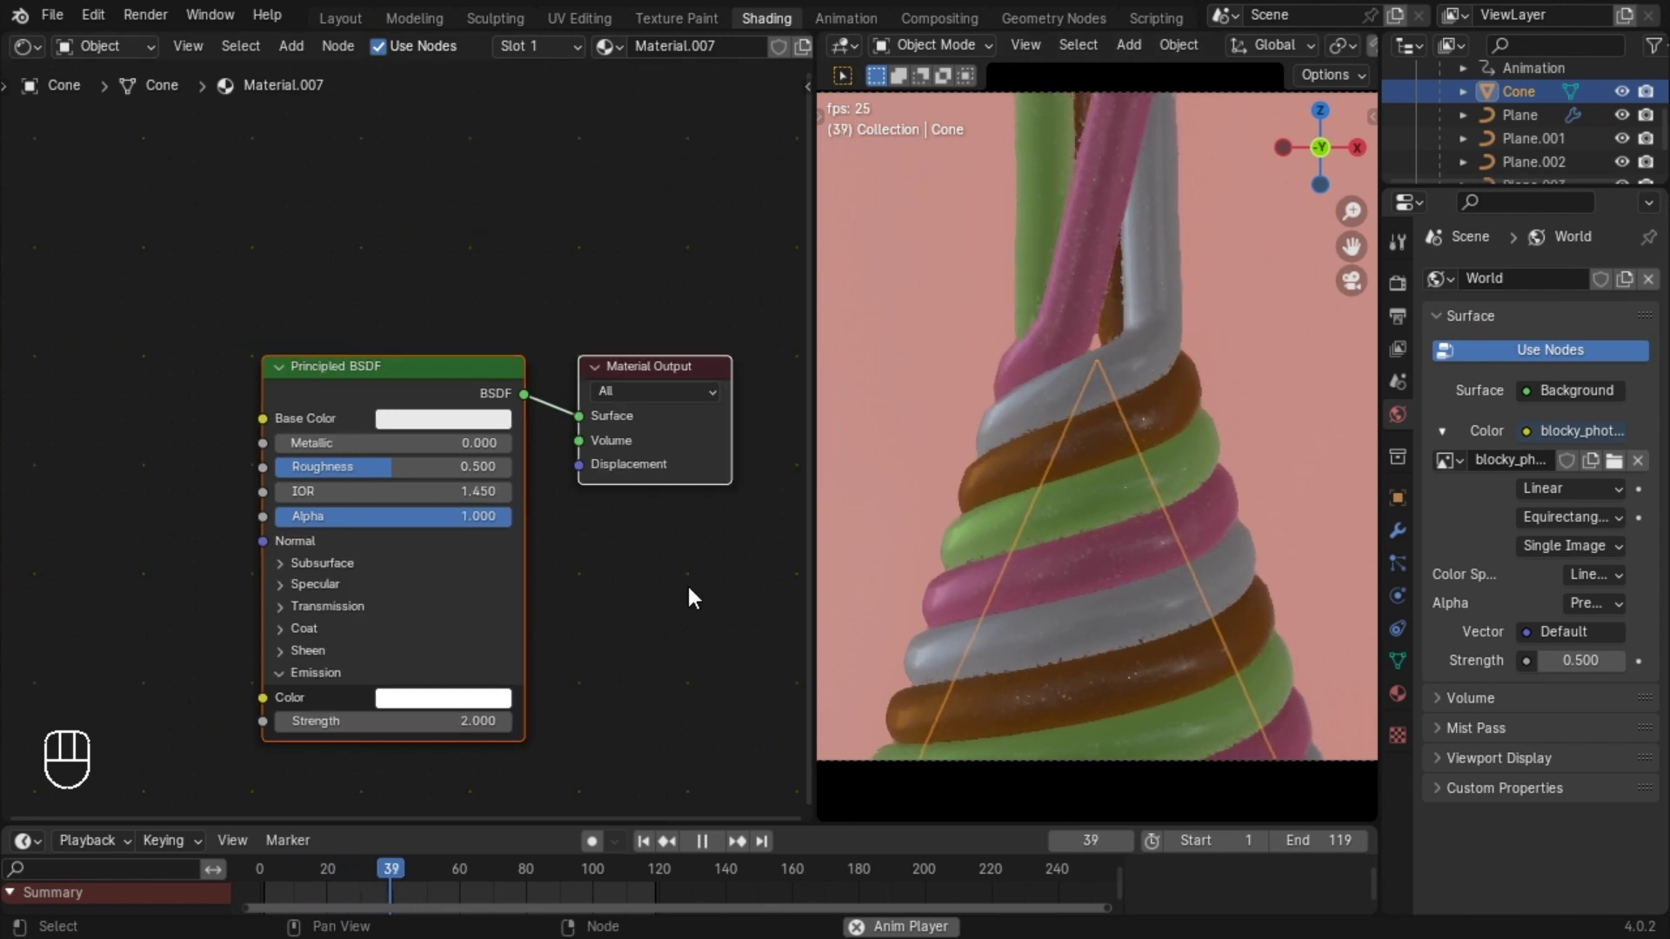
Return to the Layout workspace and select the pink backdrop plane.
{"action": "left_click", "coordinate": [625, 71]}
{"action": "left_click", "coordinate": [1060, 357]}
{"action": "left_click_drag", "start_coordinate": [1061, 442], "coordinate": [1082, 452]}
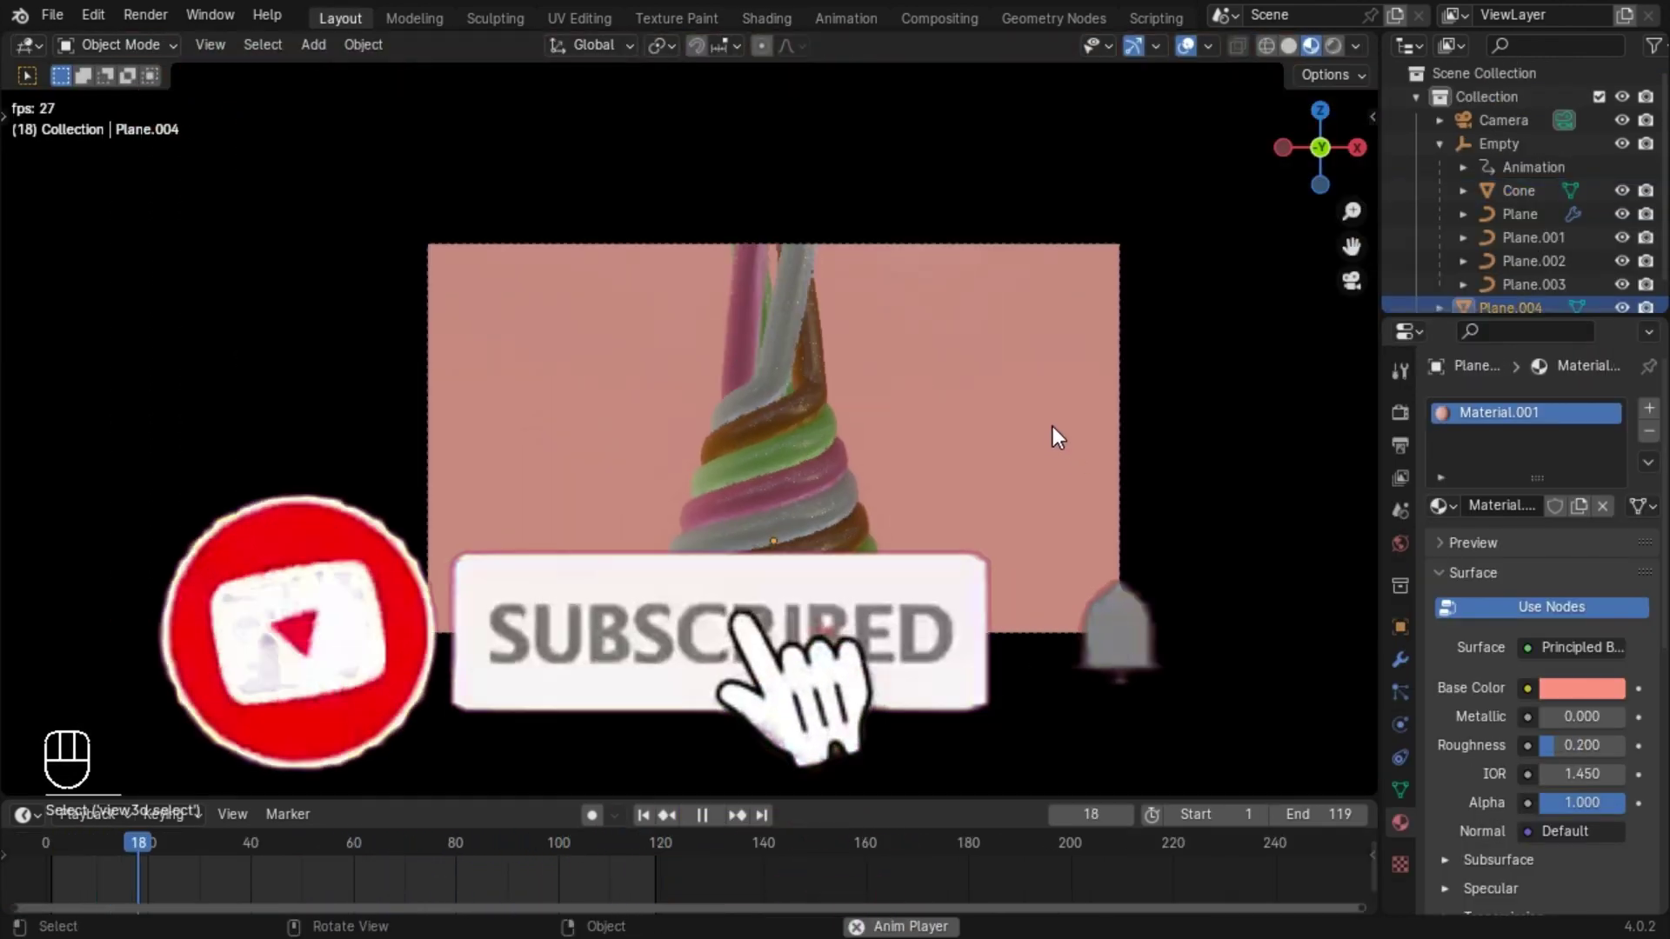